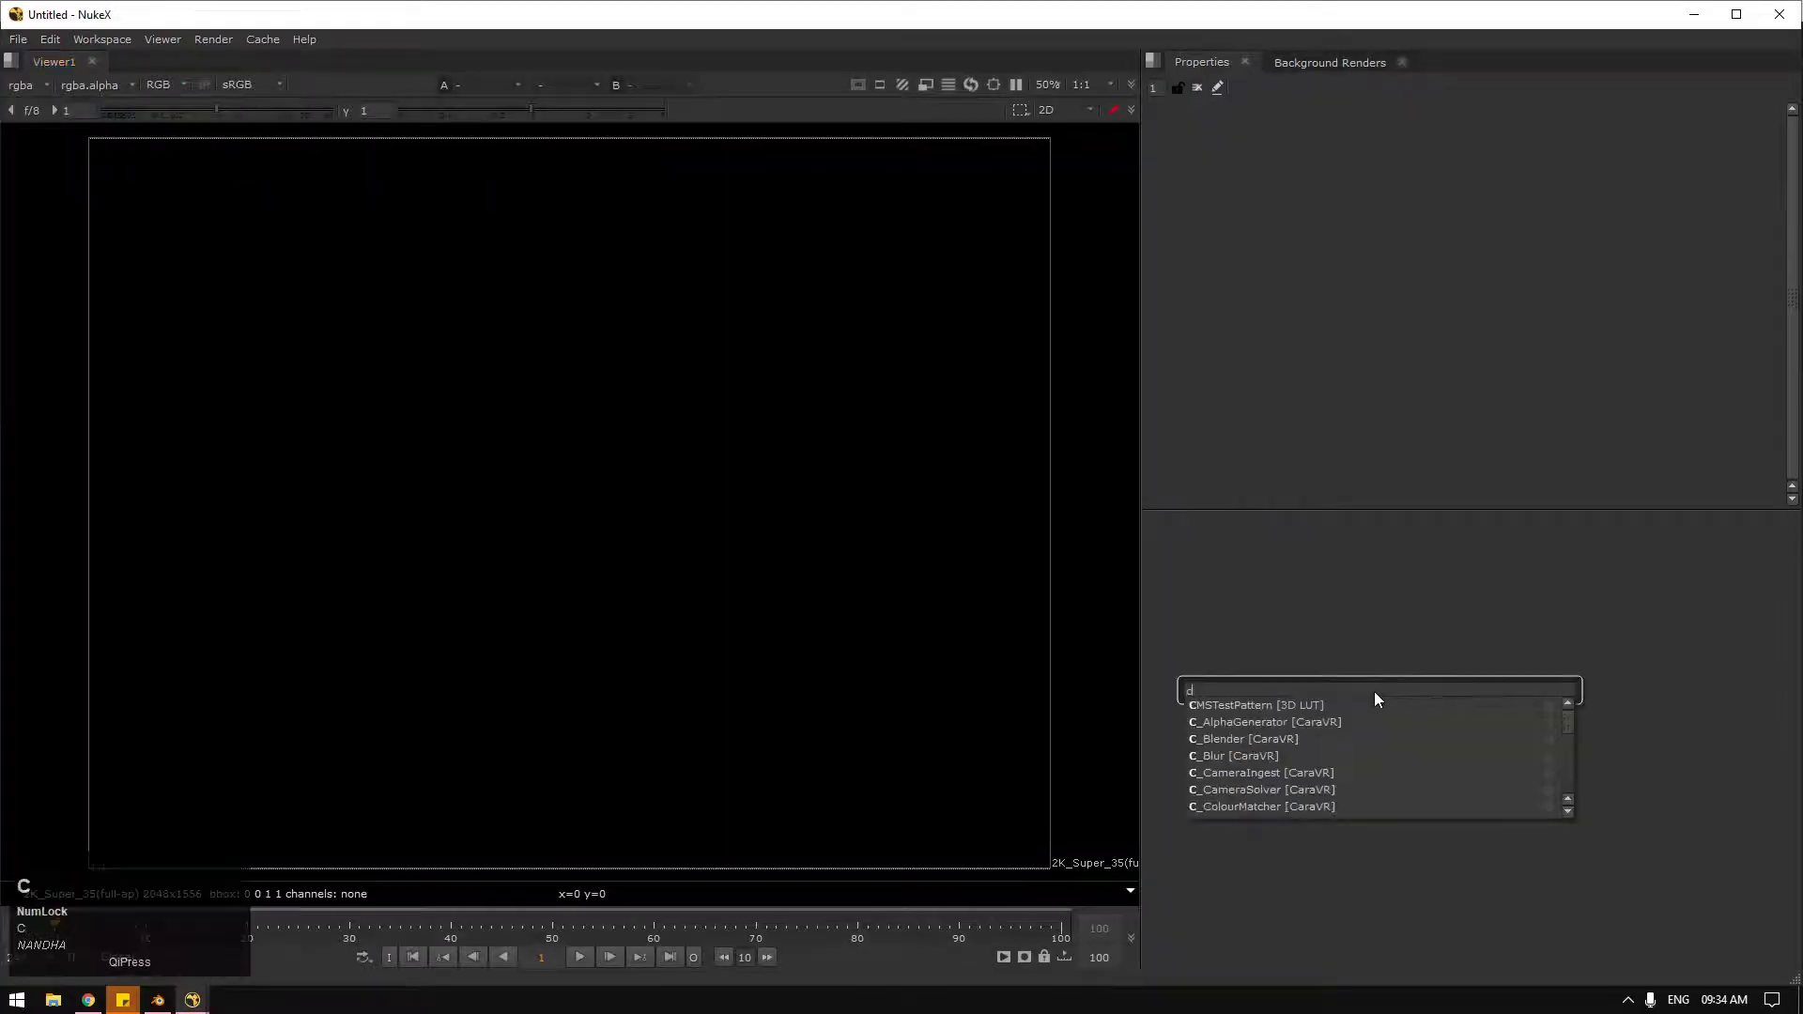
Step: Add a Camera [3D] node via the node search and switch the viewer to the 3D scene
type("ca")
left_click(1316, 717)
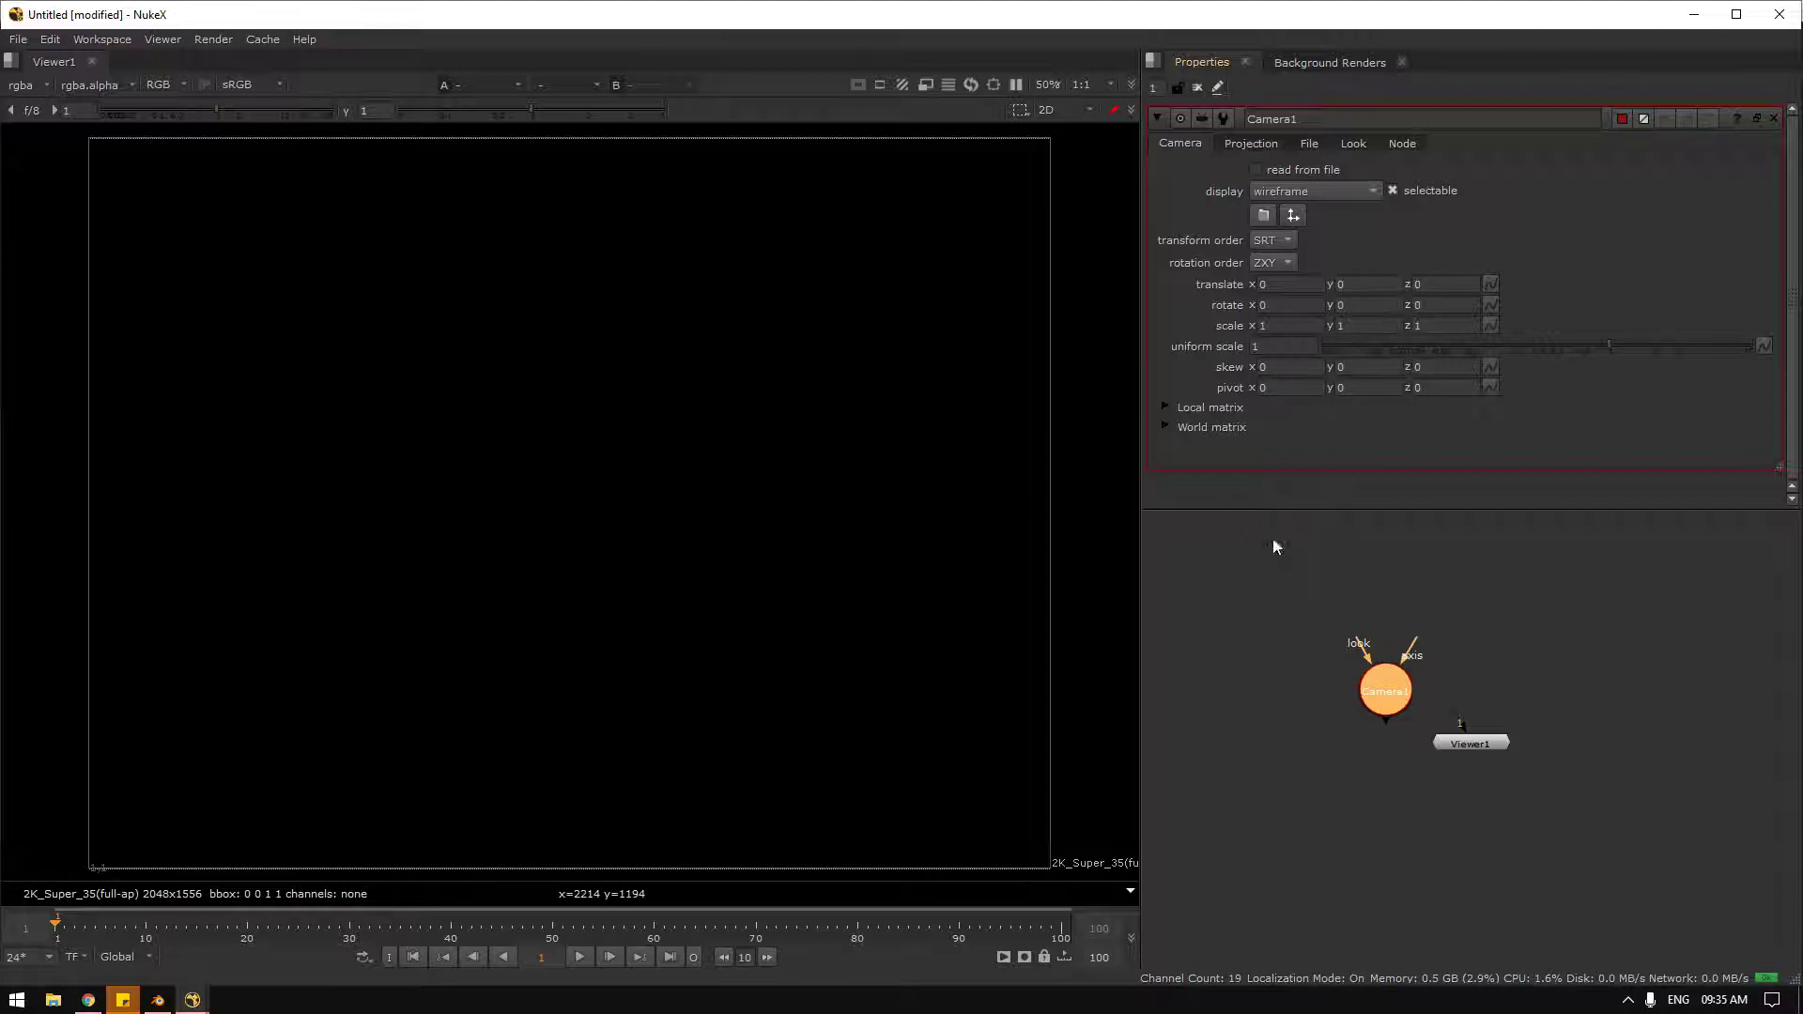
left_click(806, 461)
key("Tab")
Step: Reset Camera1's translate to zero and review its projection values: focal length 50, vert aperture and far
left_click_drag(513, 519, 1278, 302)
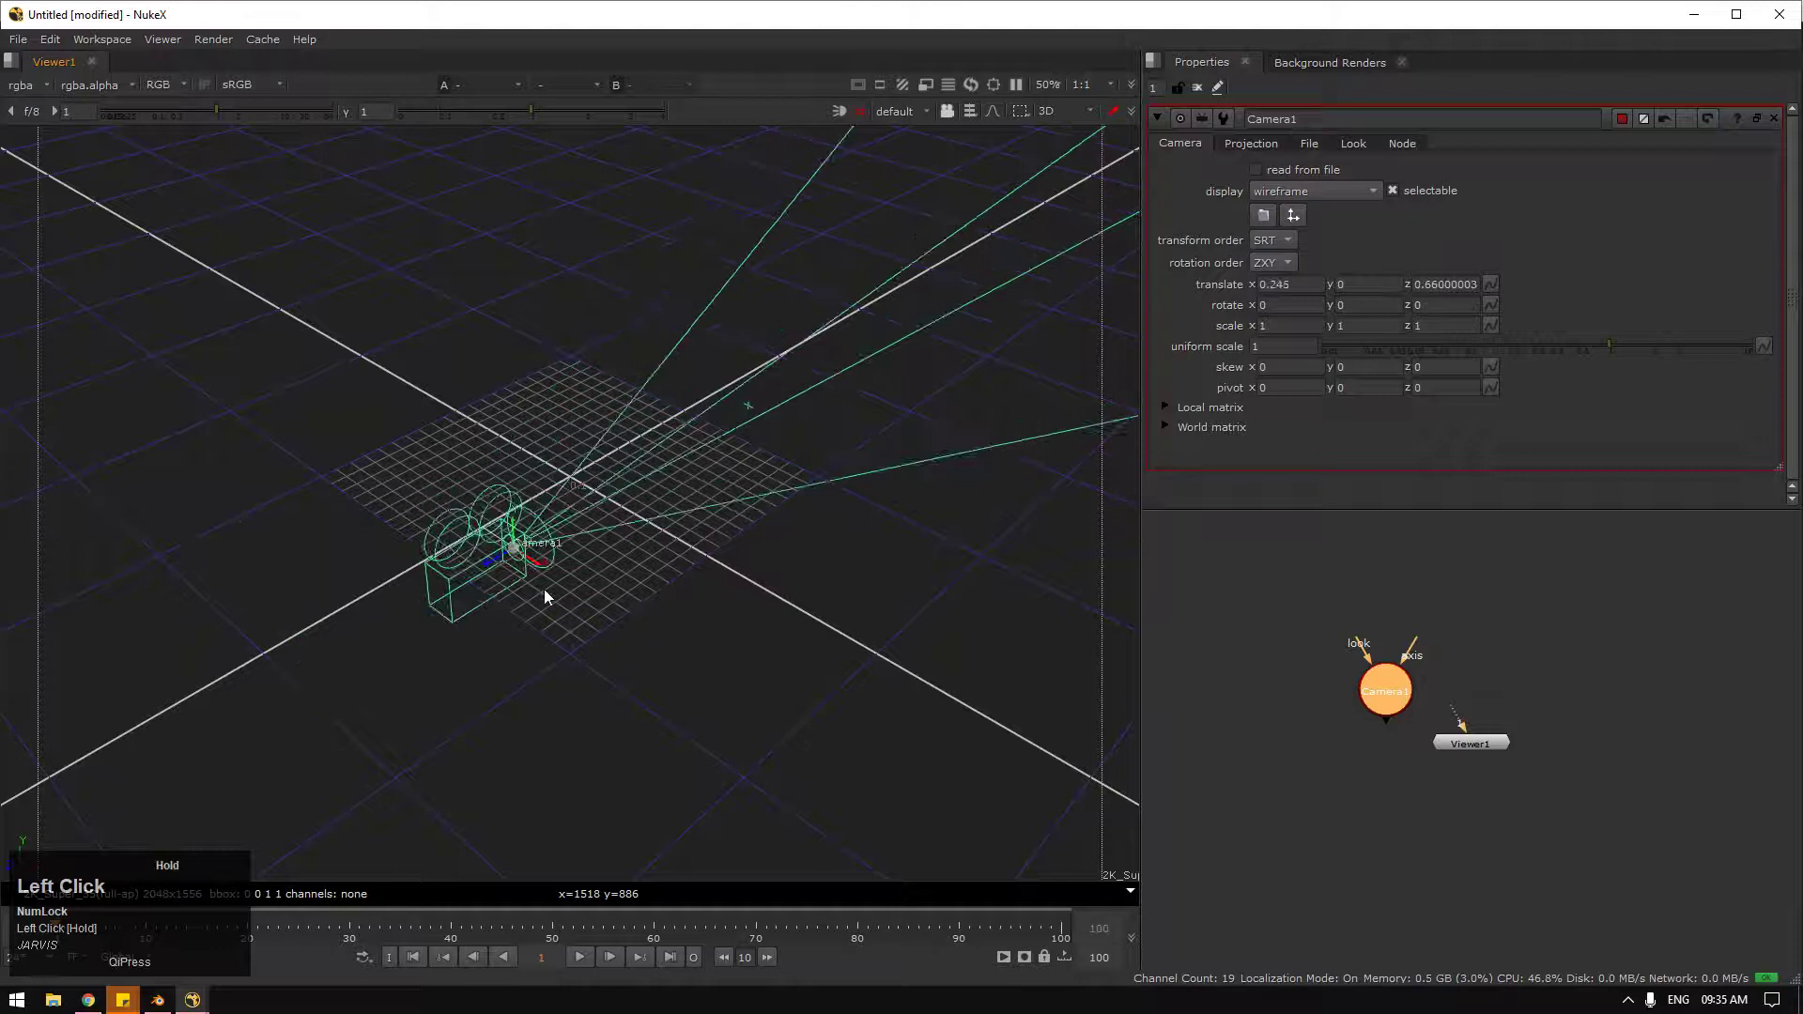
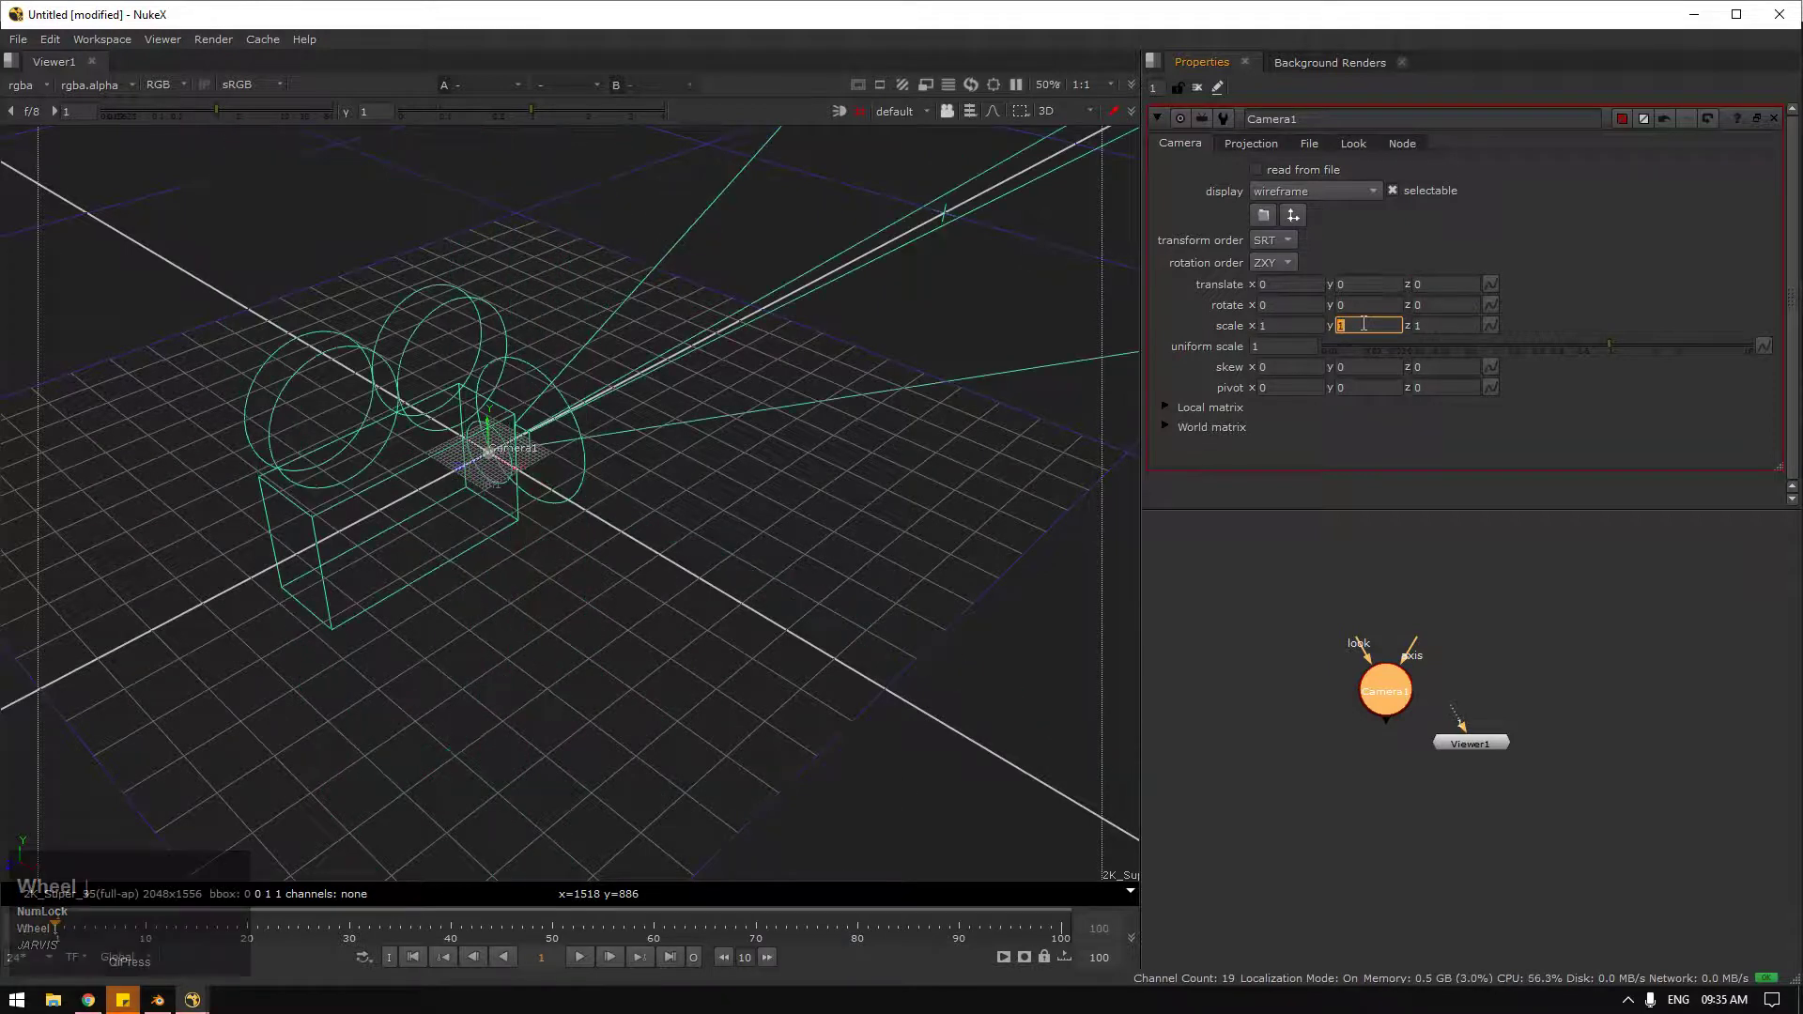
left_click(1556, 310)
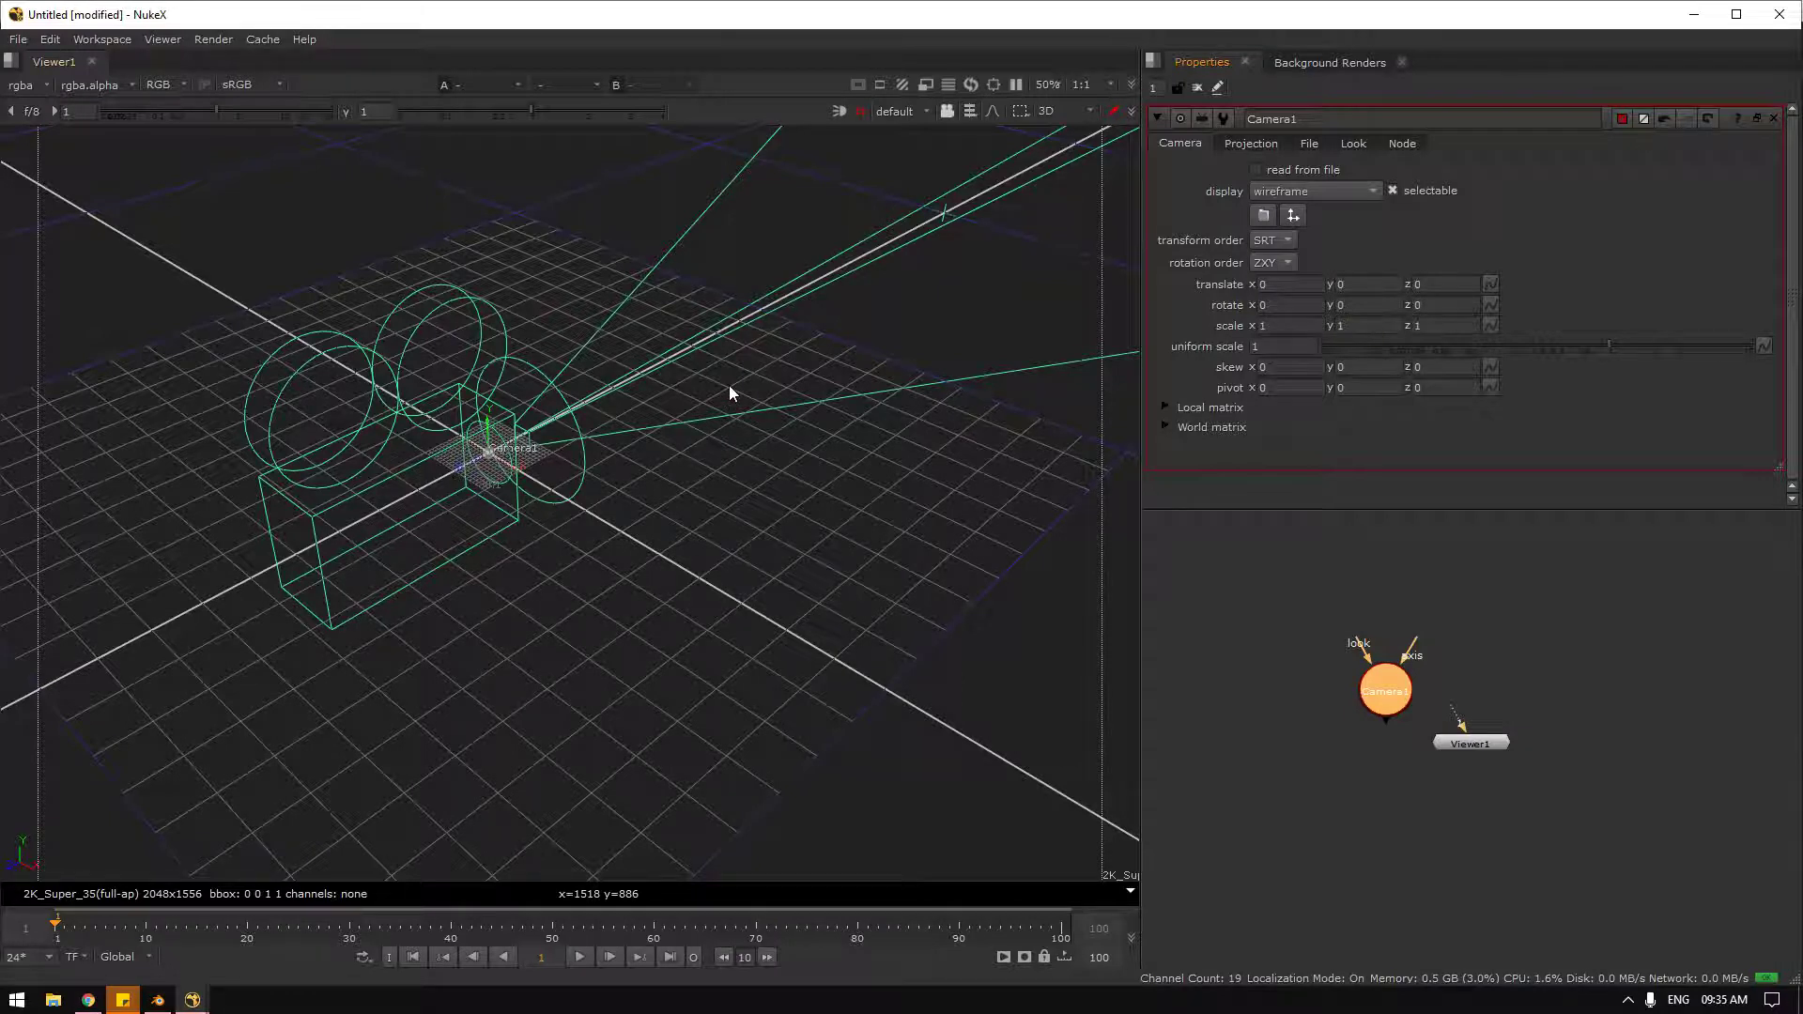
left_click(1283, 157)
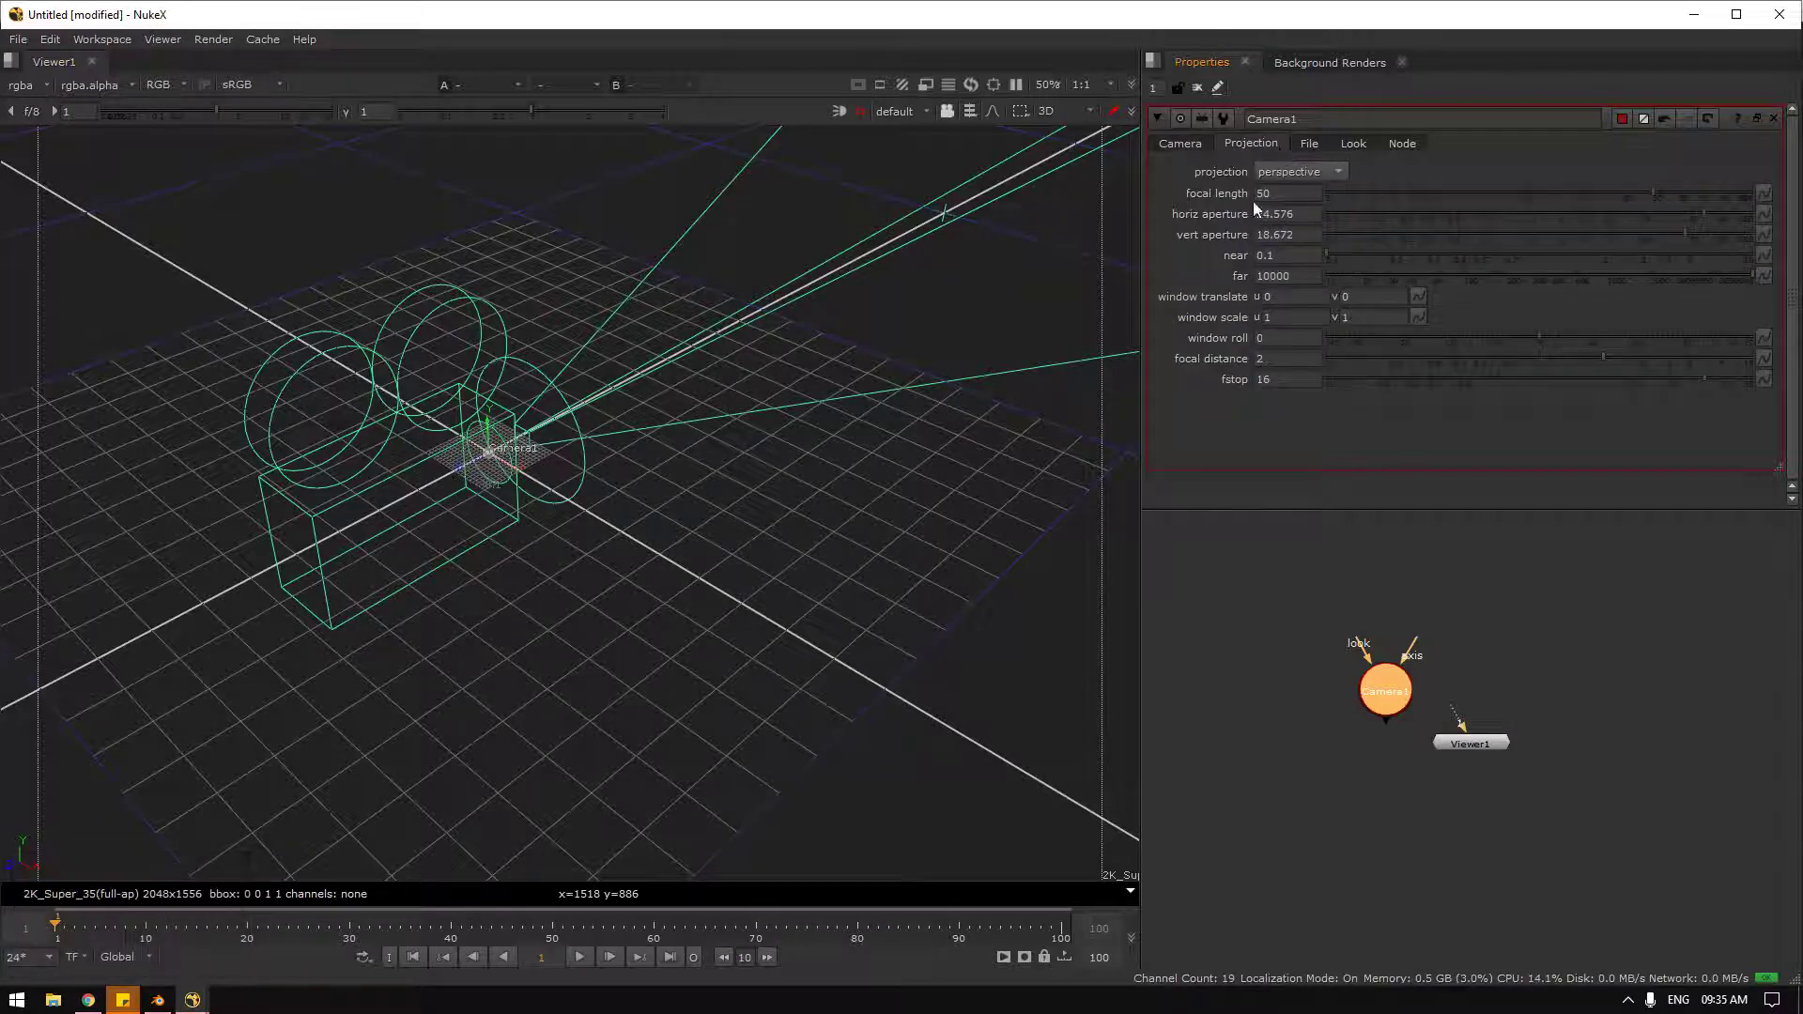
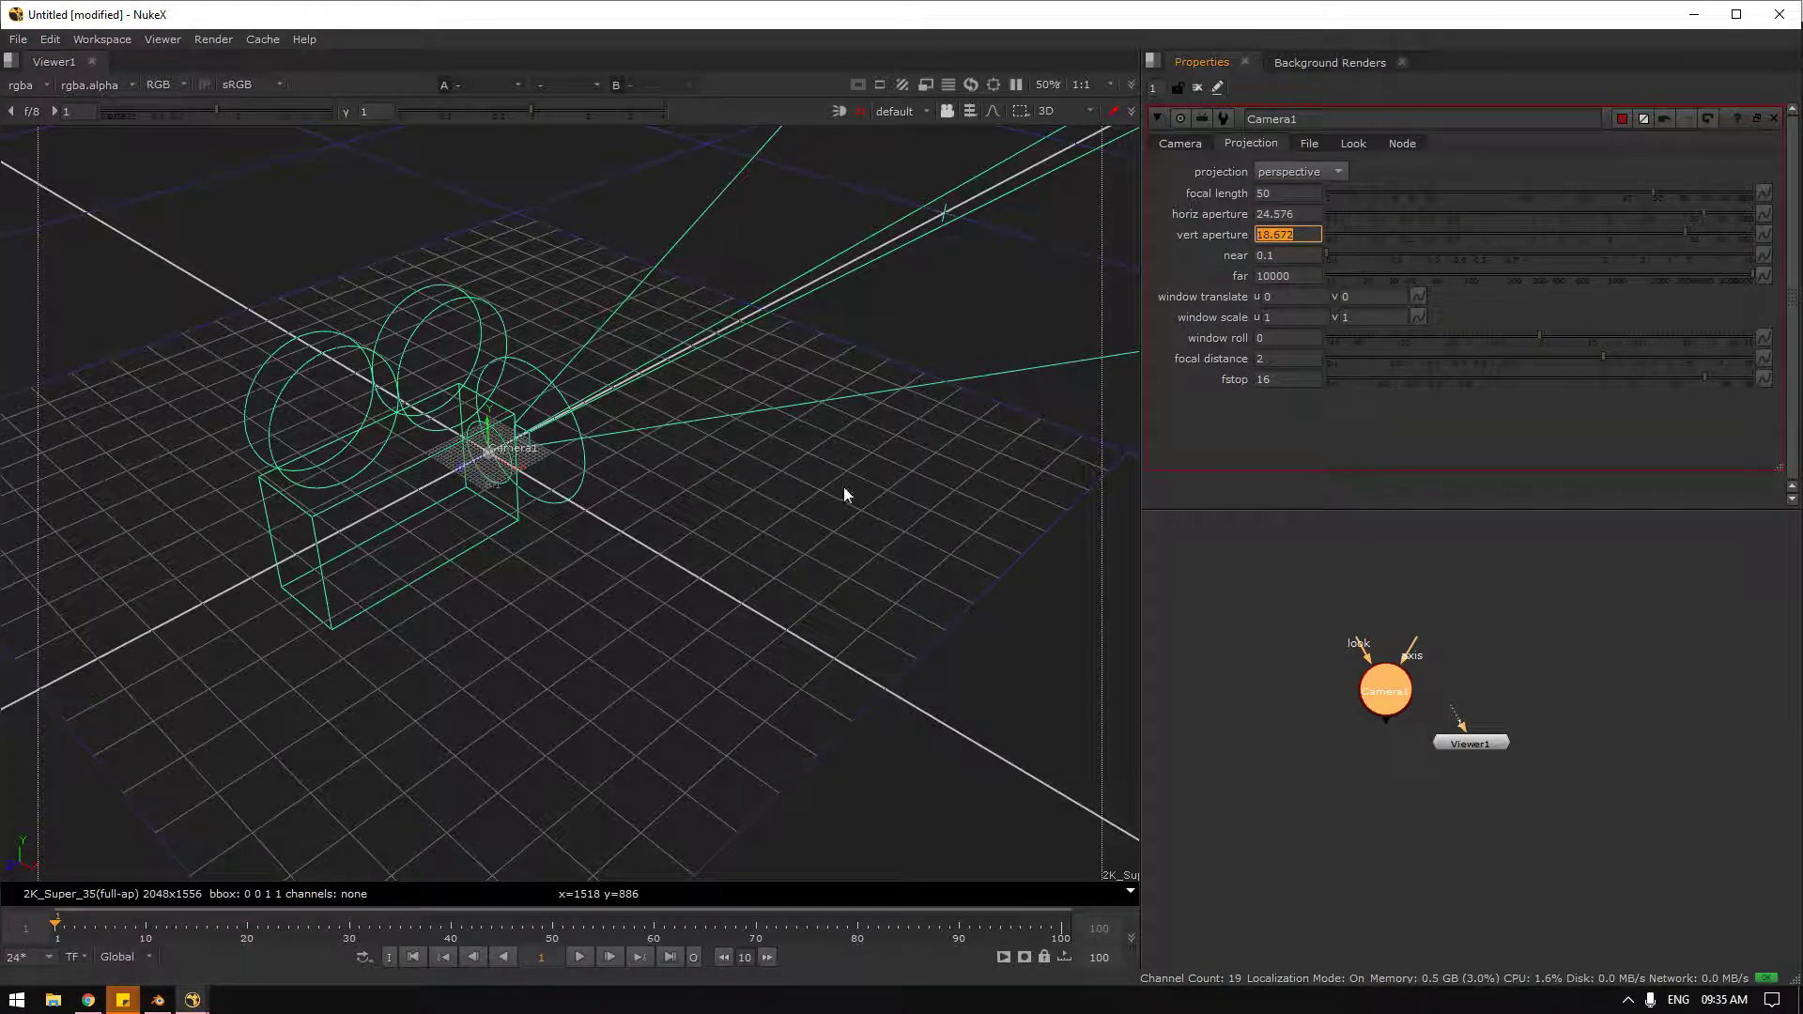
left_click(1299, 263)
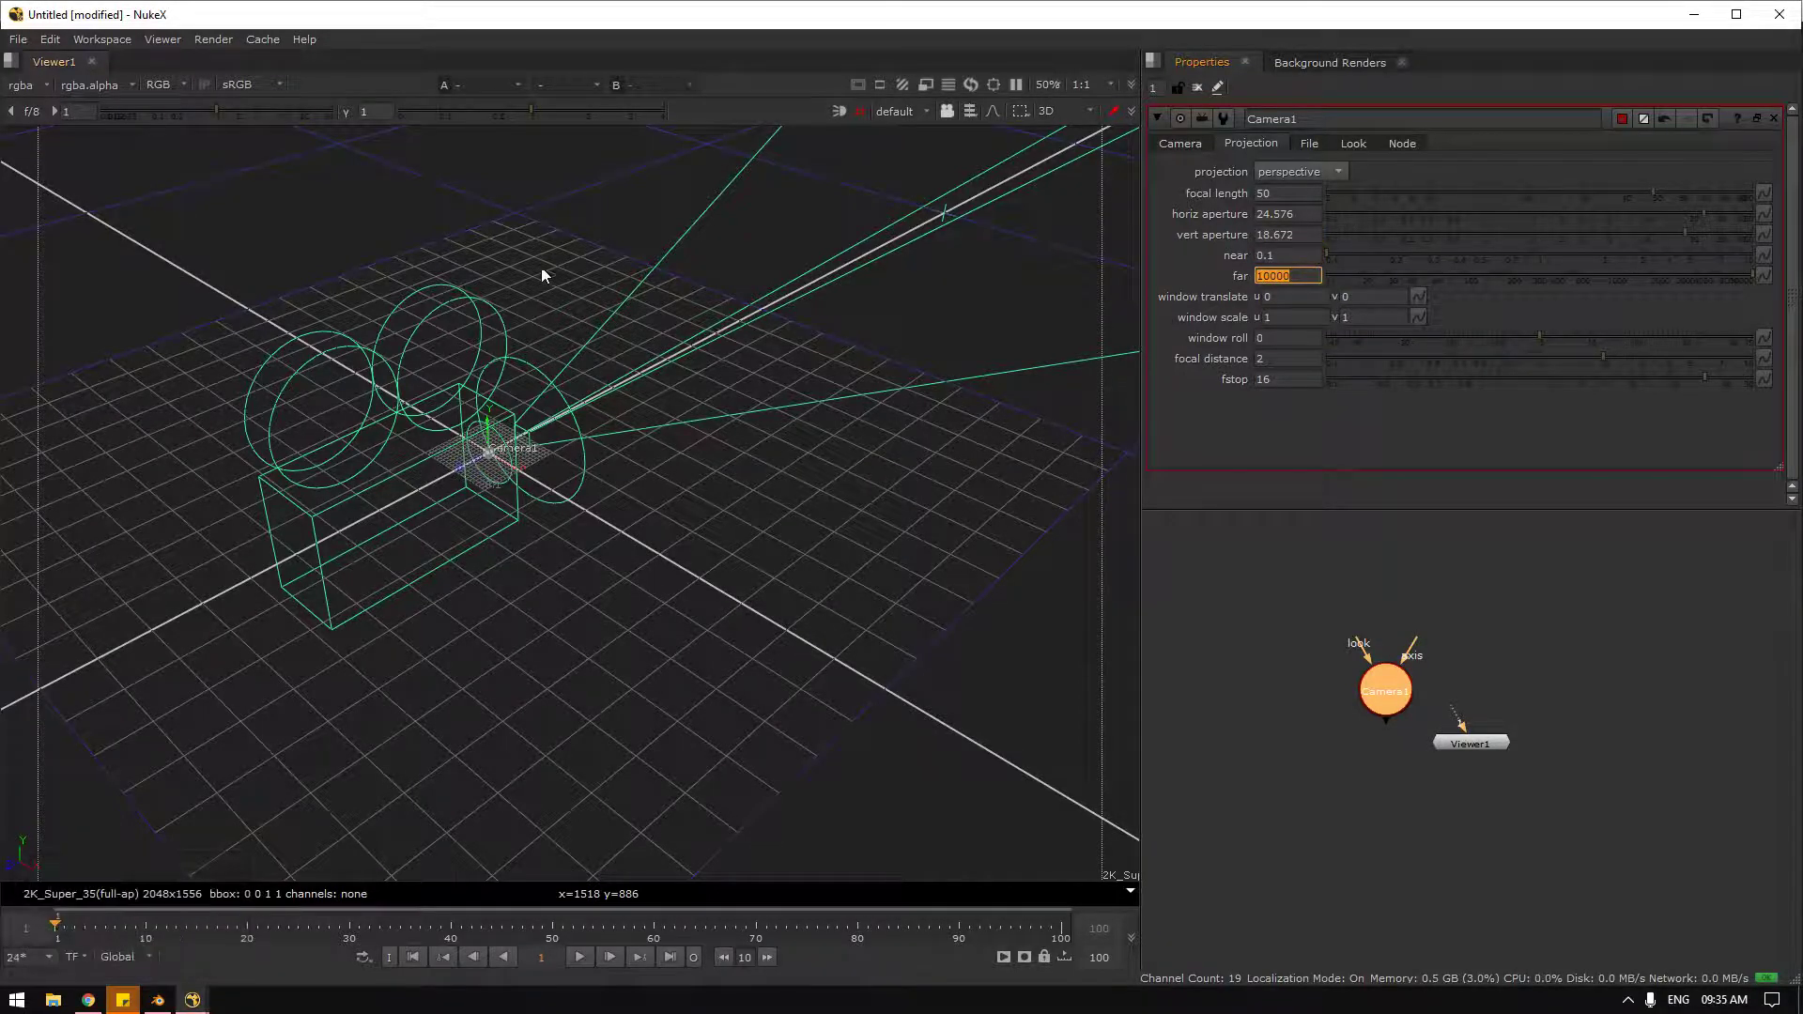
left_click(1629, 714)
Step: Add a Cube node from the node search and place it in the graph wired to Viewer1
key("Tab")
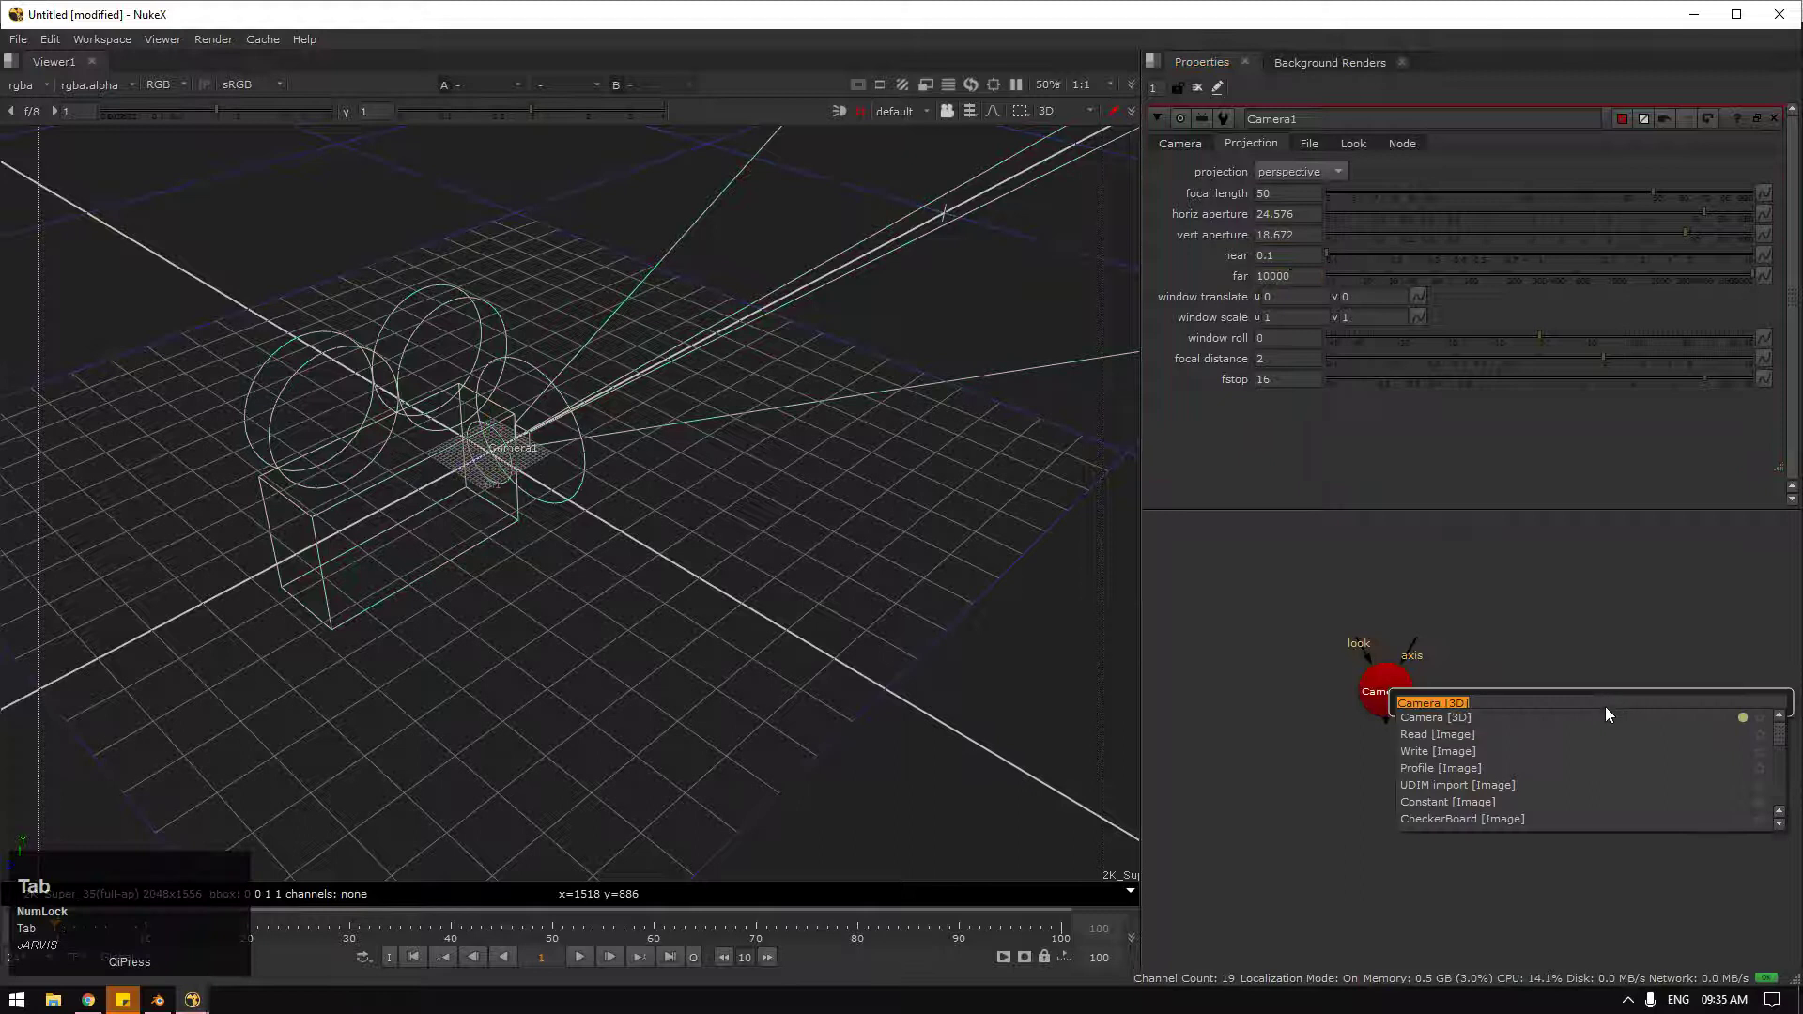
type("cu")
key("Down")
key("Return")
key("1")
left_click(1613, 715)
Step: Reduce Cube1's uniform scale to about 0.834 and keep shrinking it
scroll("up", 3)
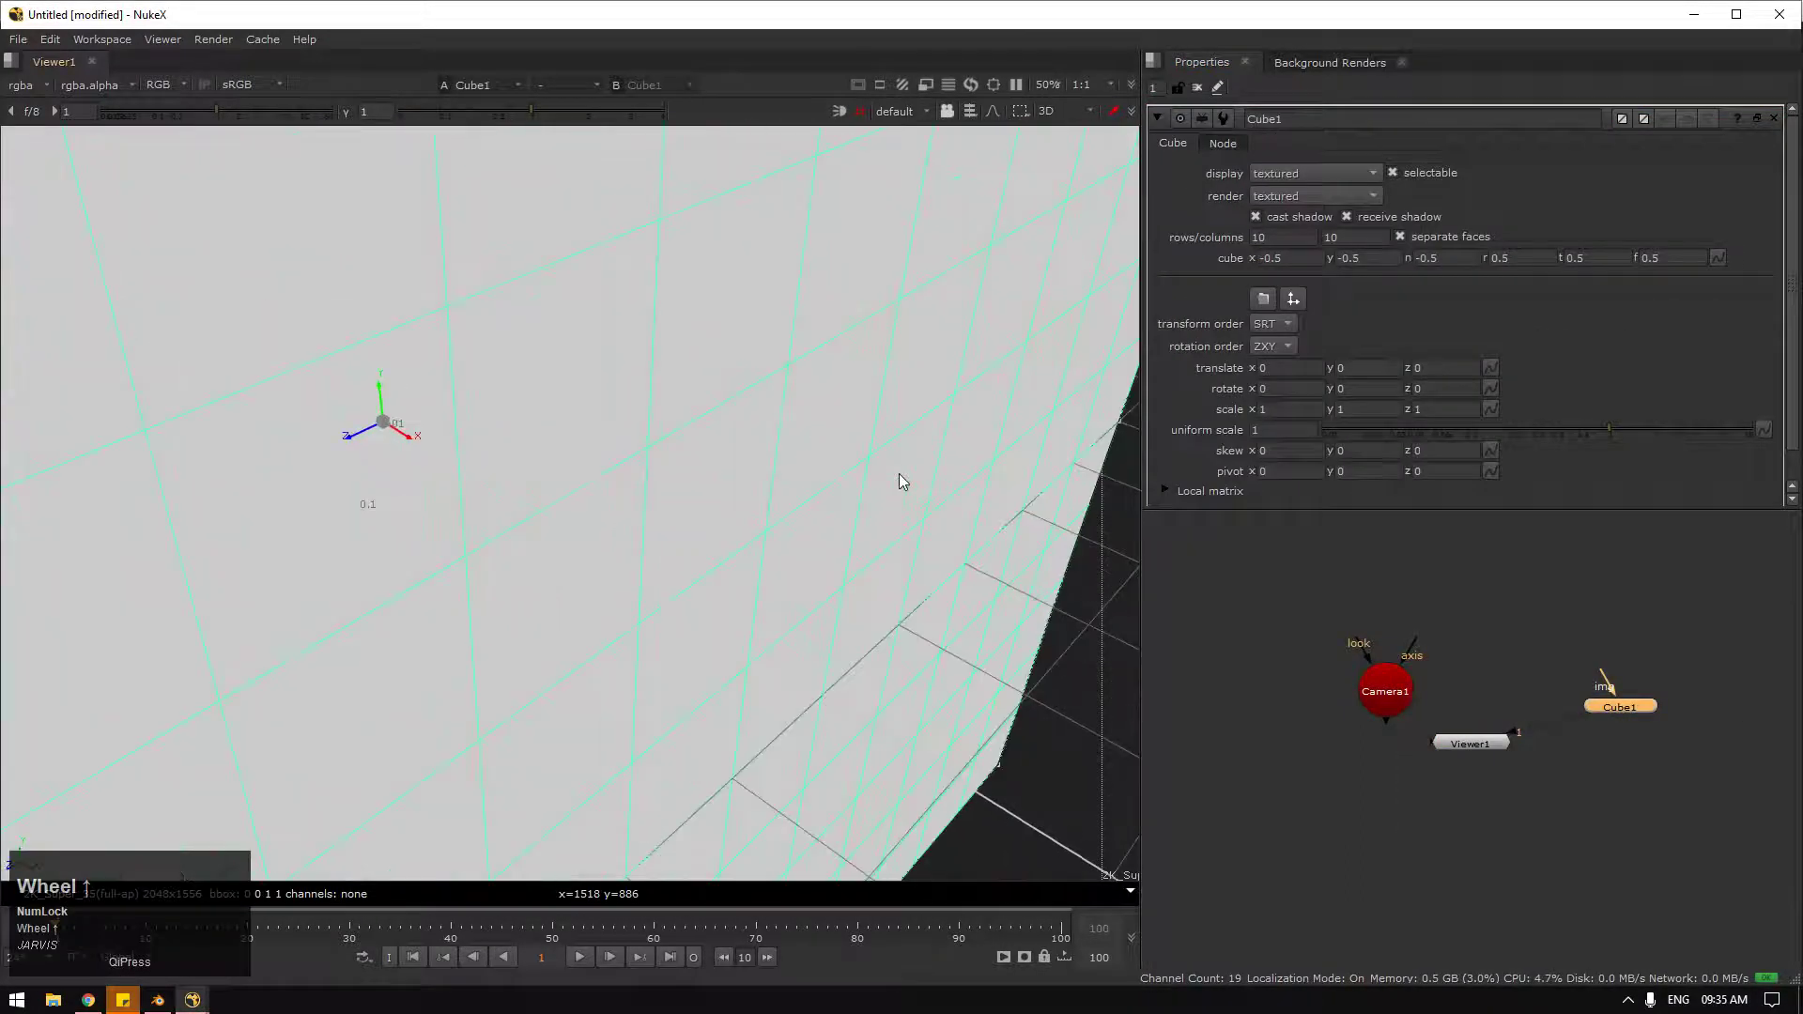
scroll("down", 3)
left_click(495, 461)
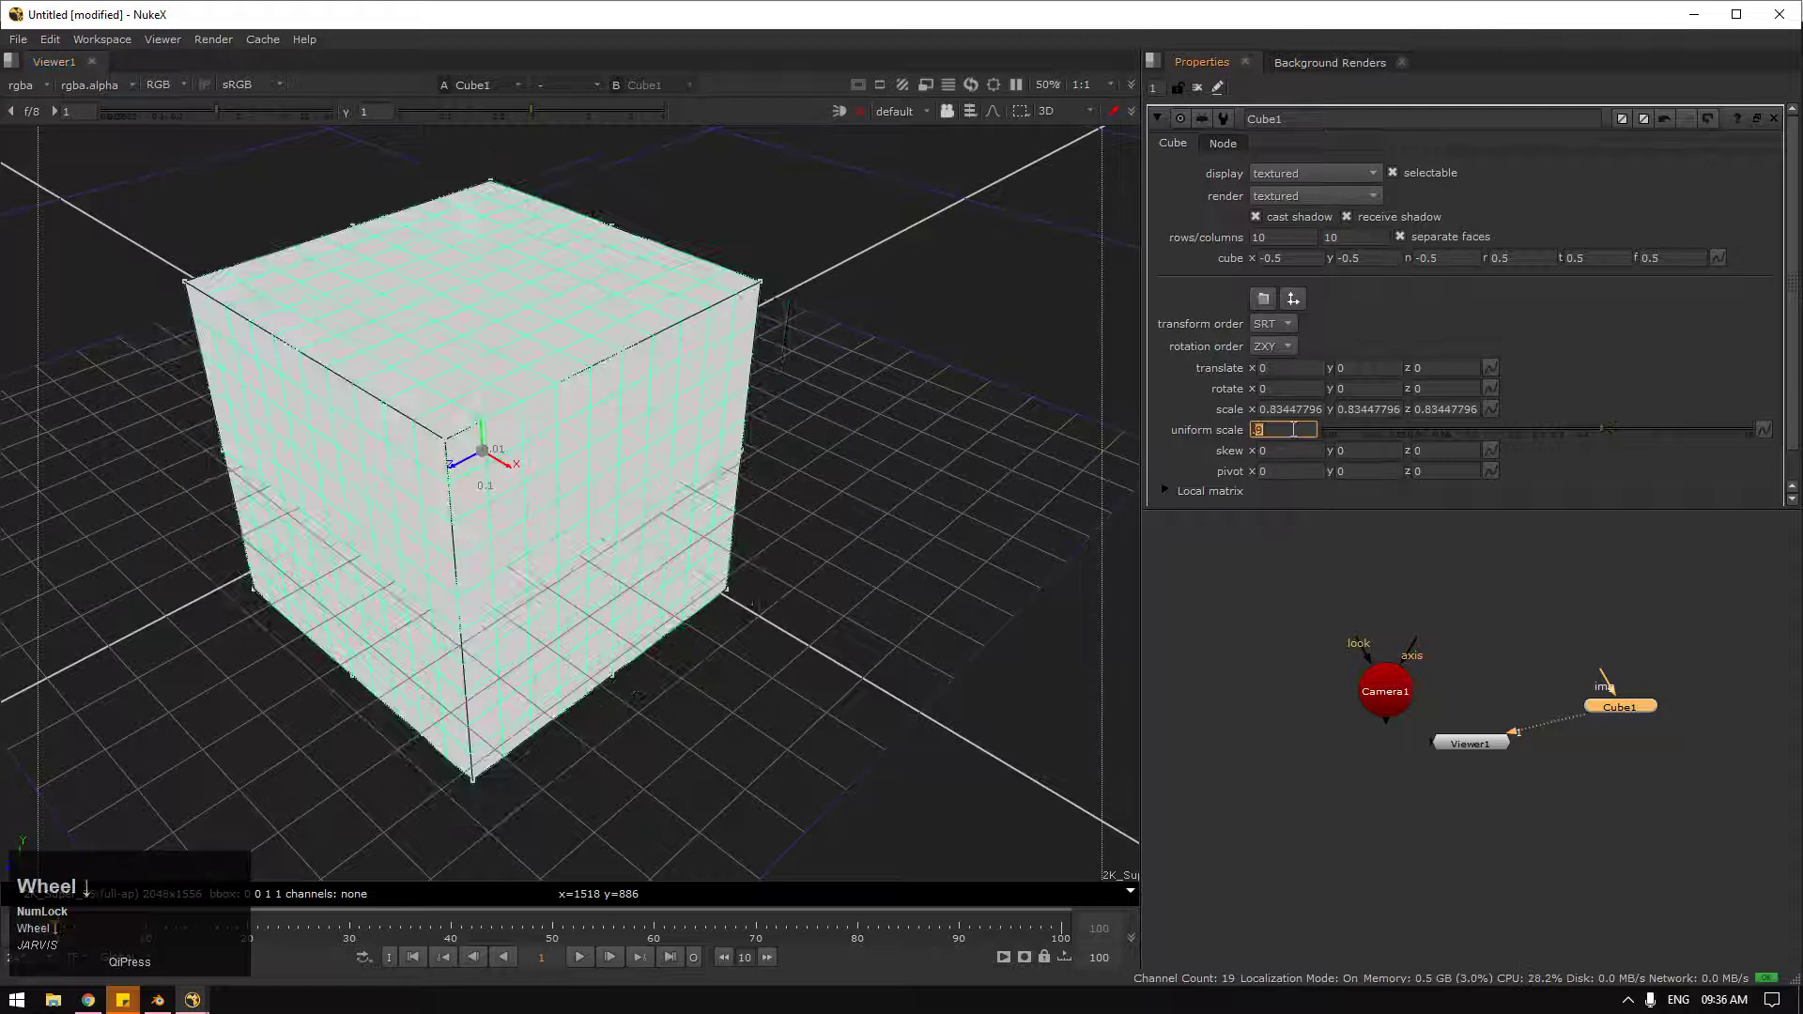
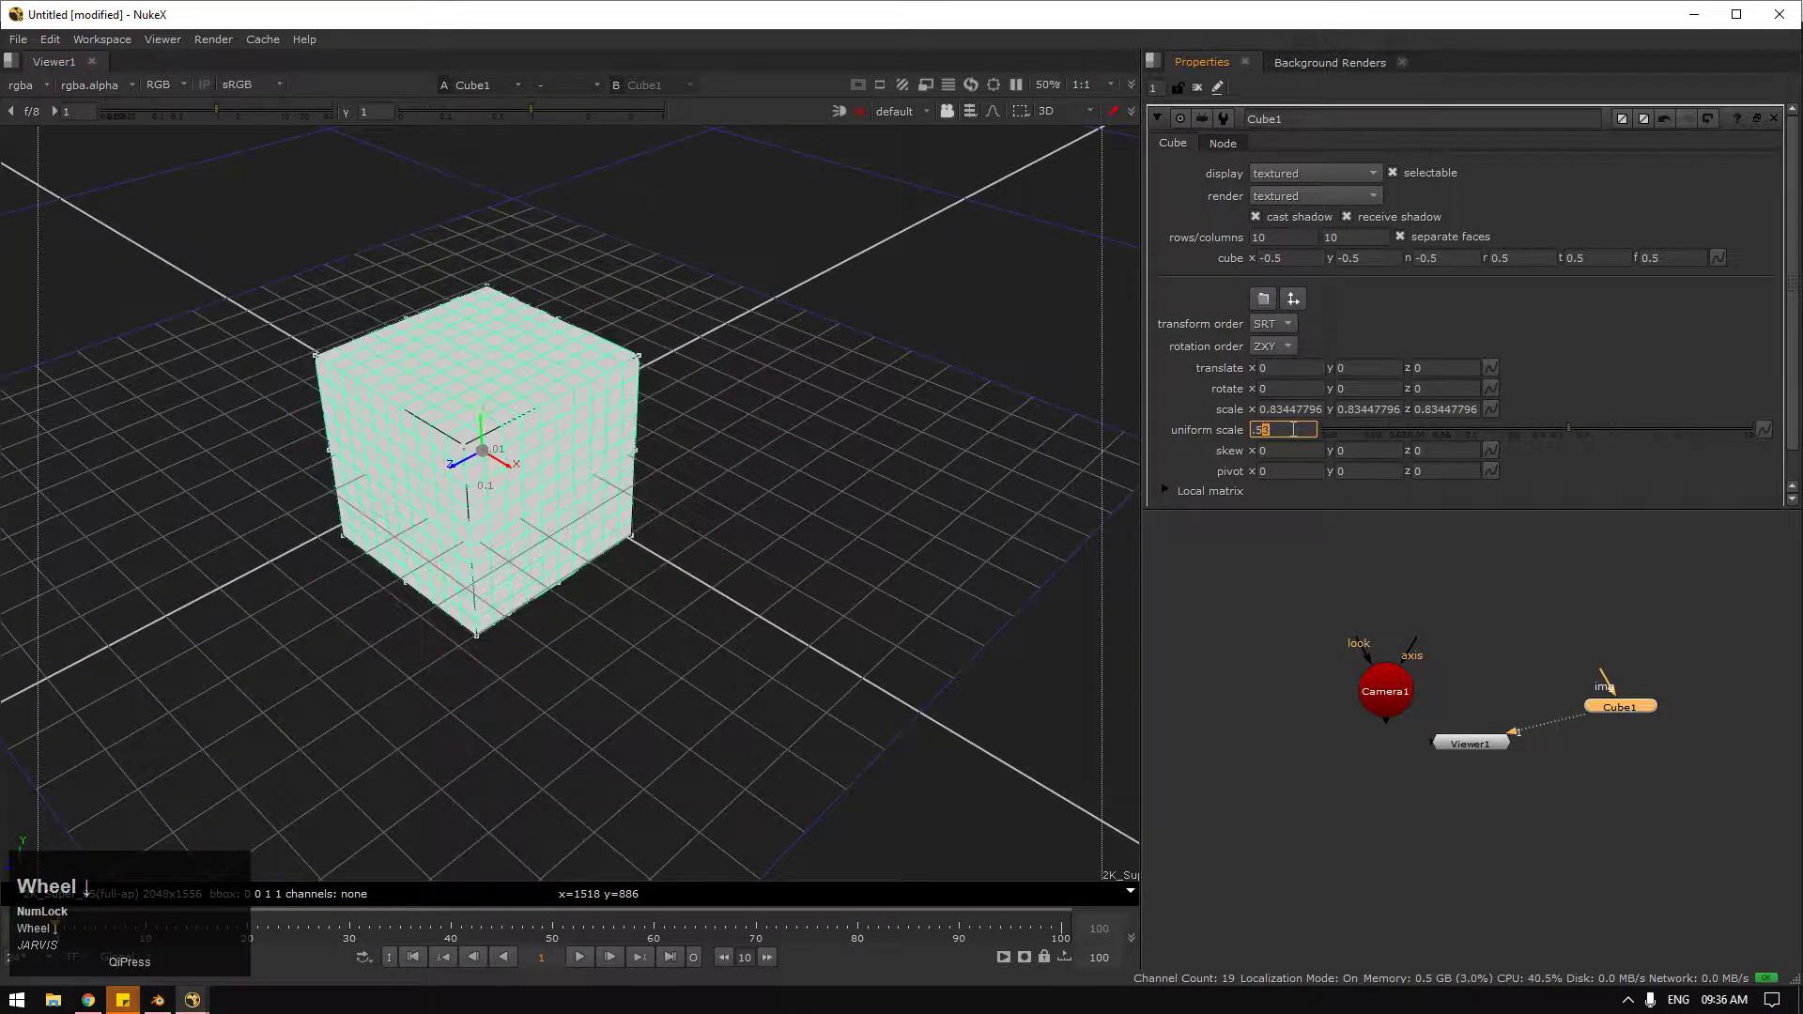
scroll("down", 3)
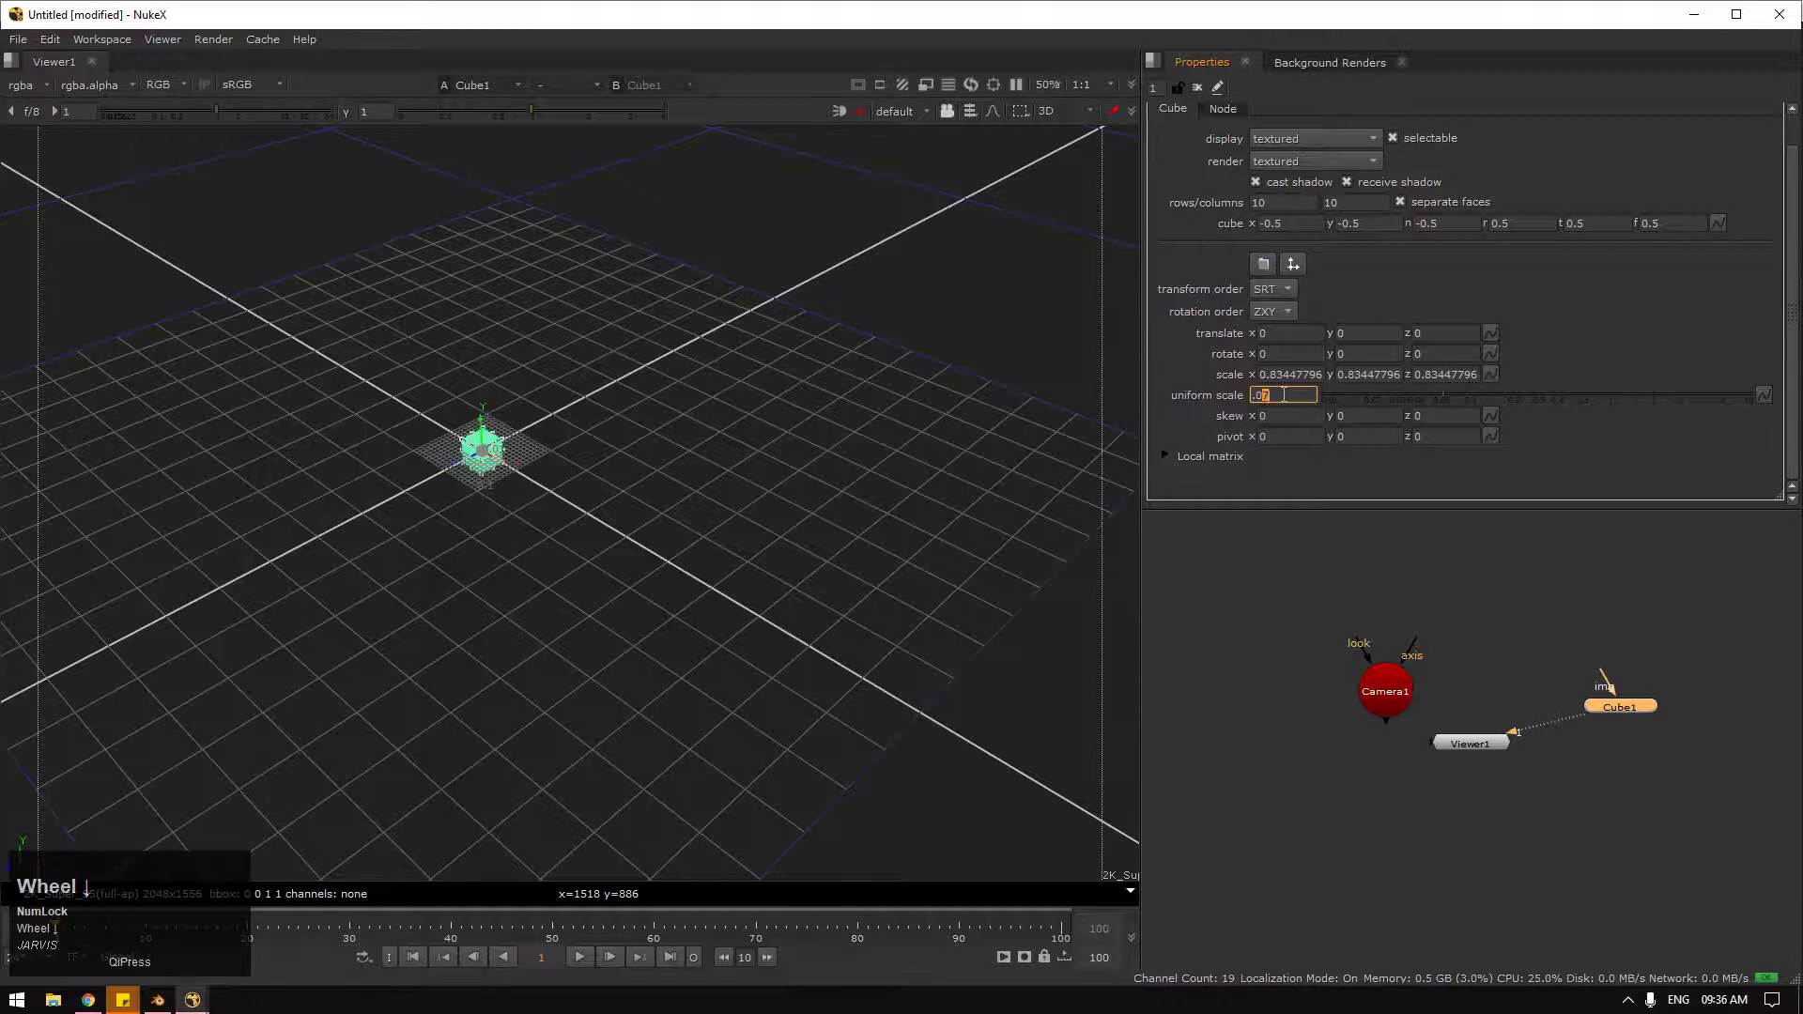
Step: Frame the 0.07-scaled cube in the 3D viewer, then select Camera1 to show its projection settings
scroll("up", 3)
middle_click(406, 408)
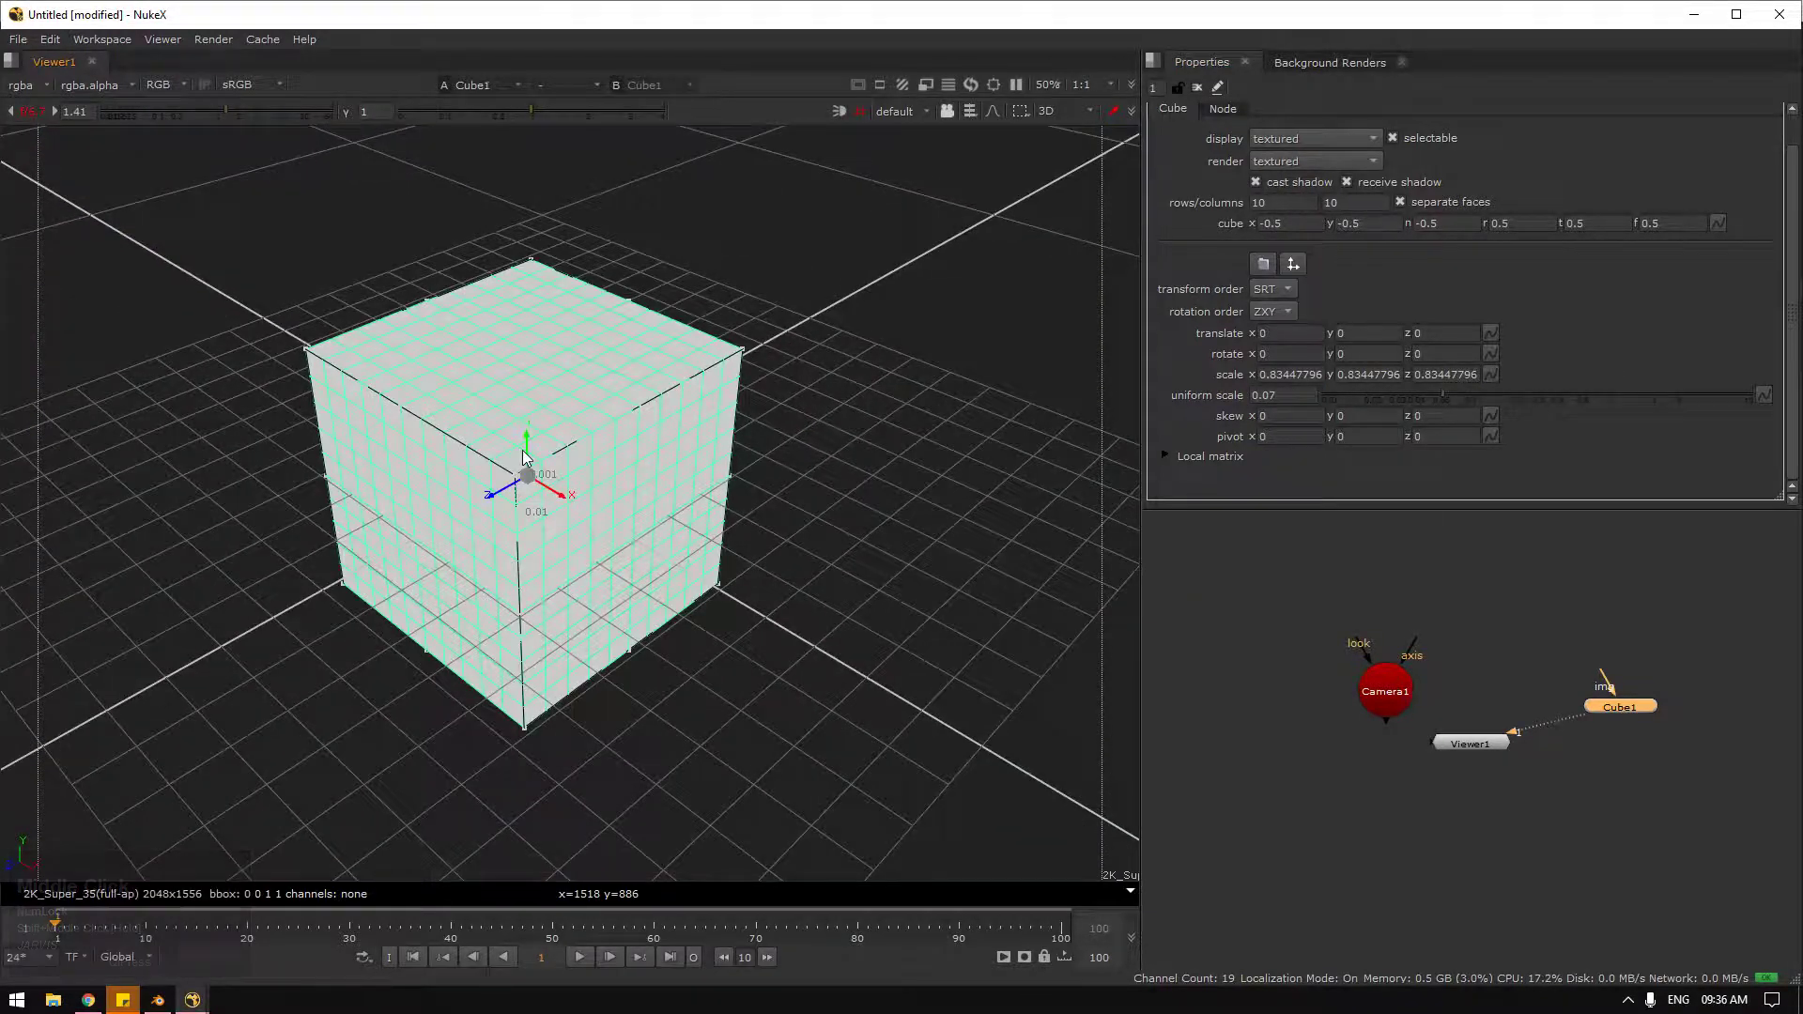
key("f")
scroll("up", 3)
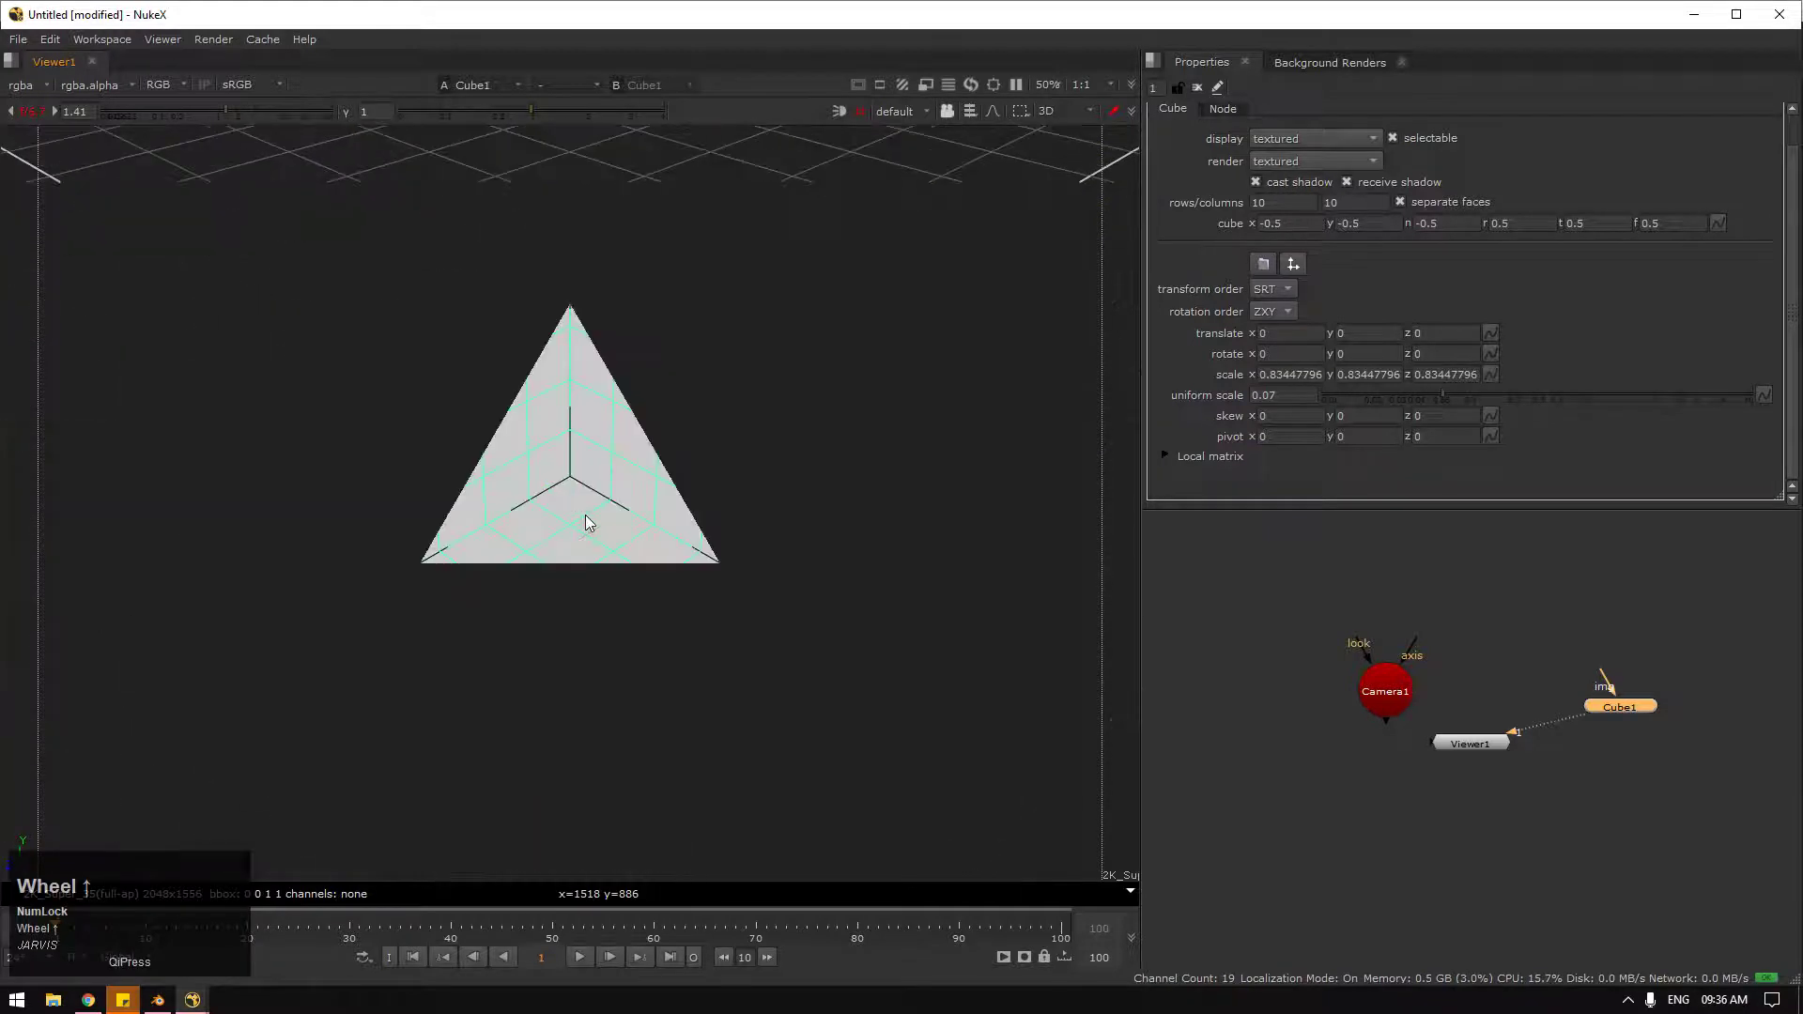
scroll("down", 3)
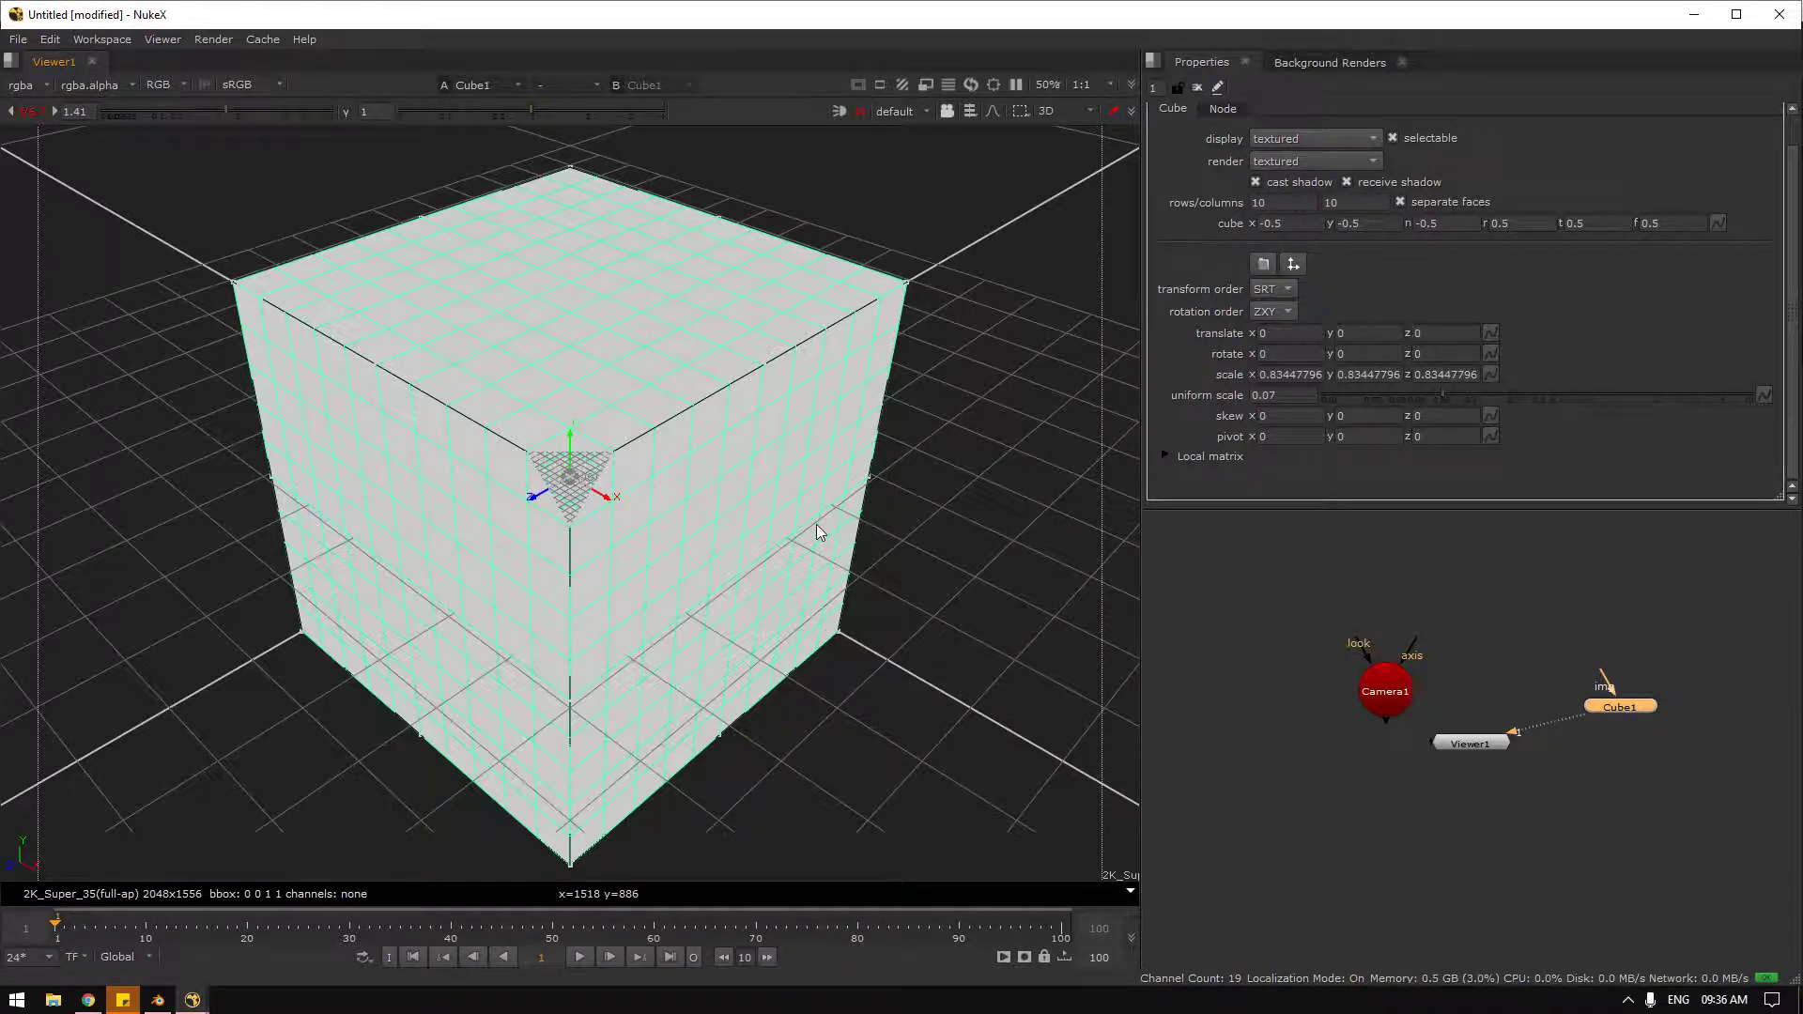
scroll("up", 3)
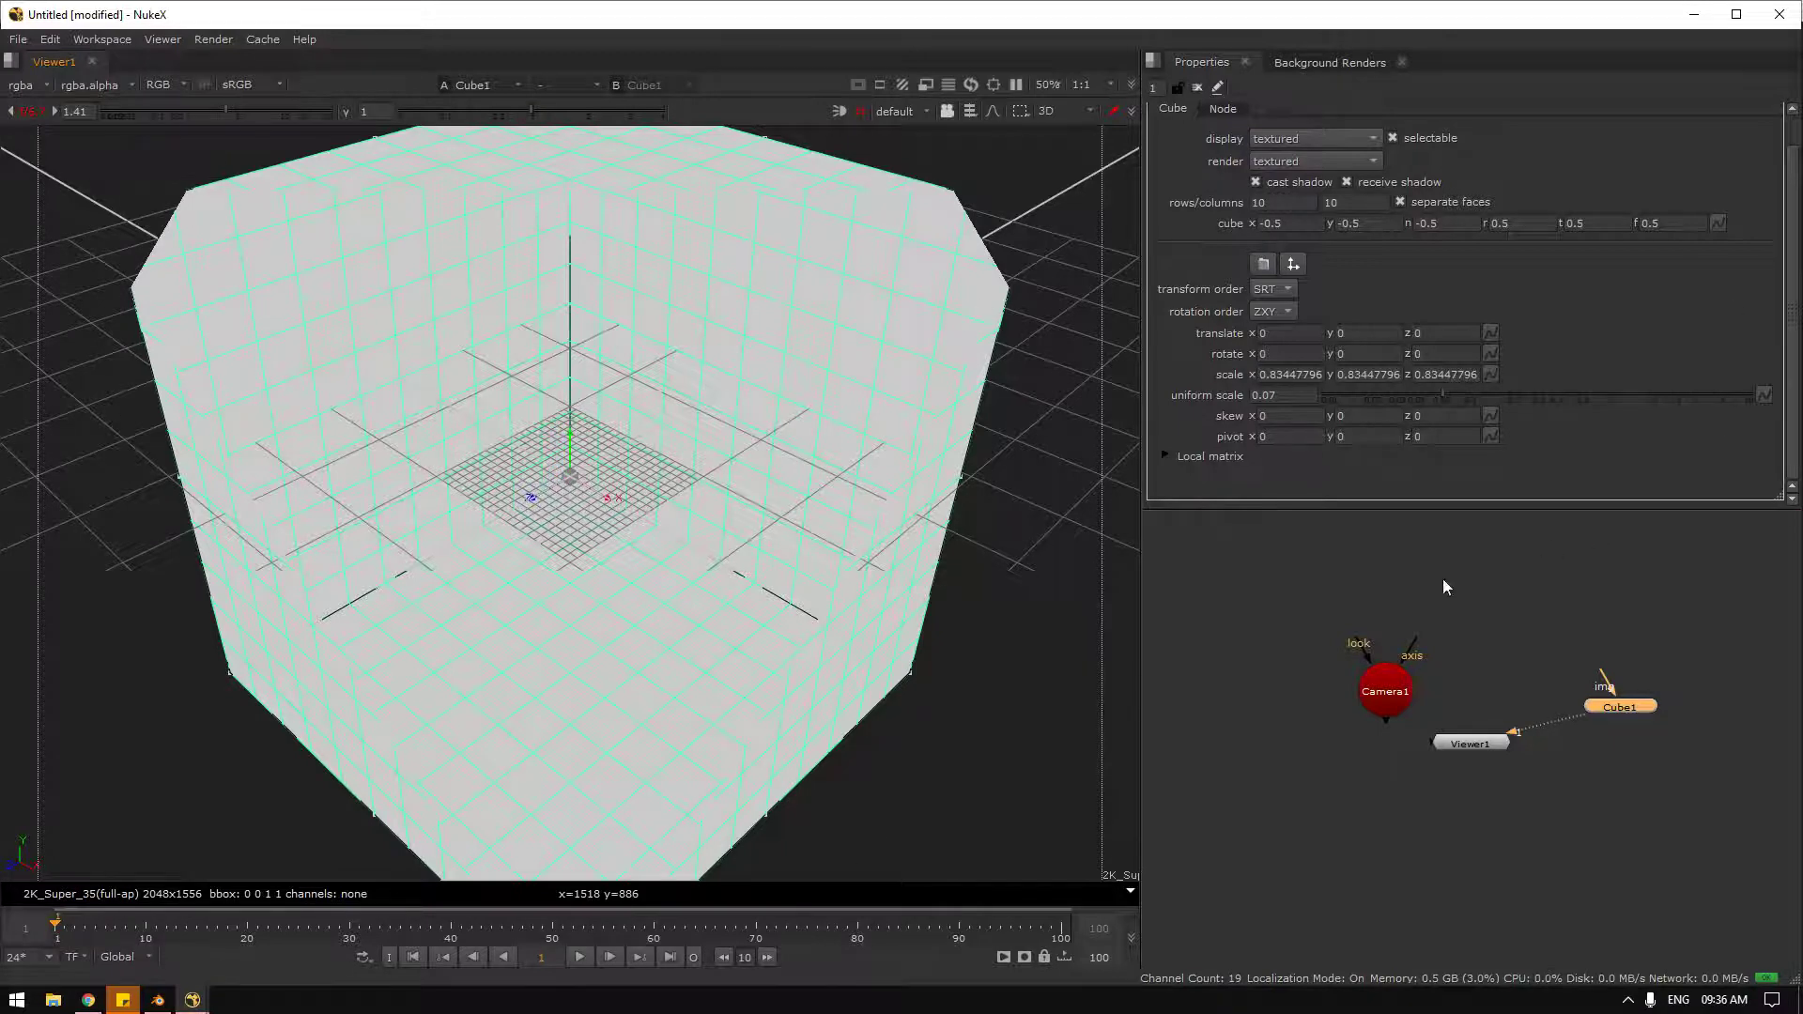
left_click(1391, 681)
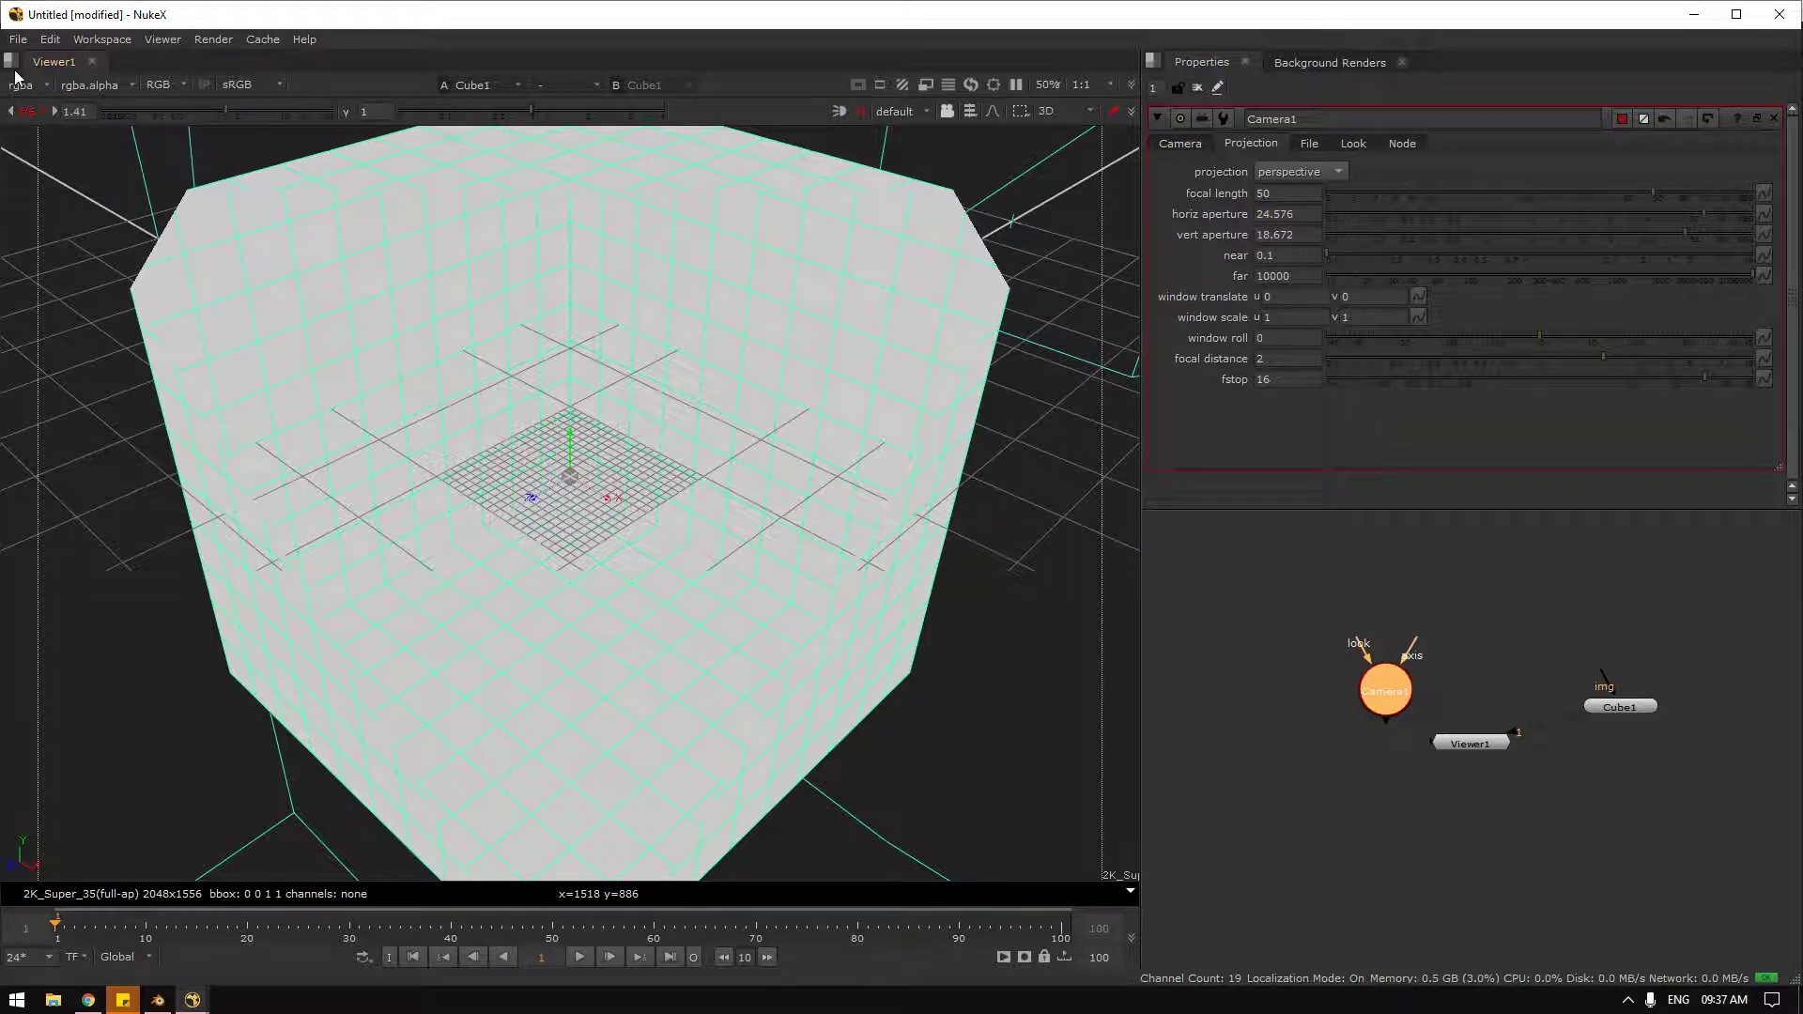
Step: Move the Camera1 node left in the Node Graph and bring up Viewer1's properties
left_click_drag(1414, 673, 1435, 677)
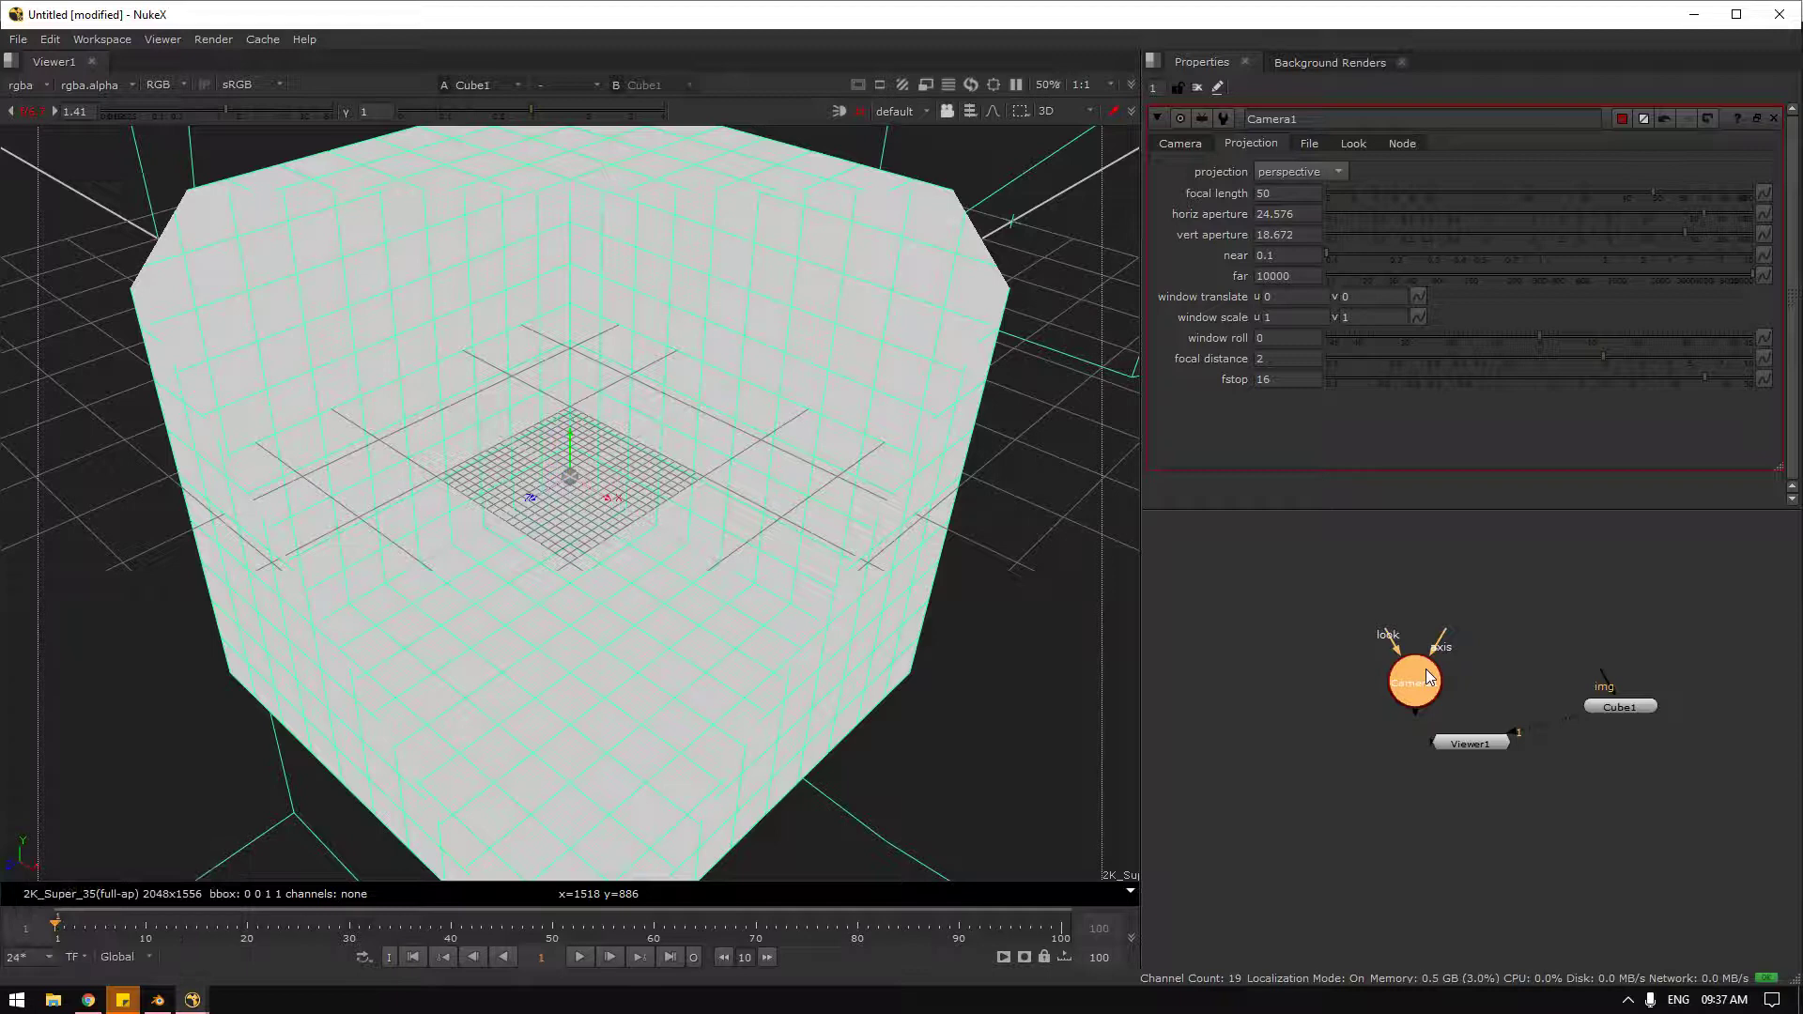
left_click_drag(1408, 694, 970, 749)
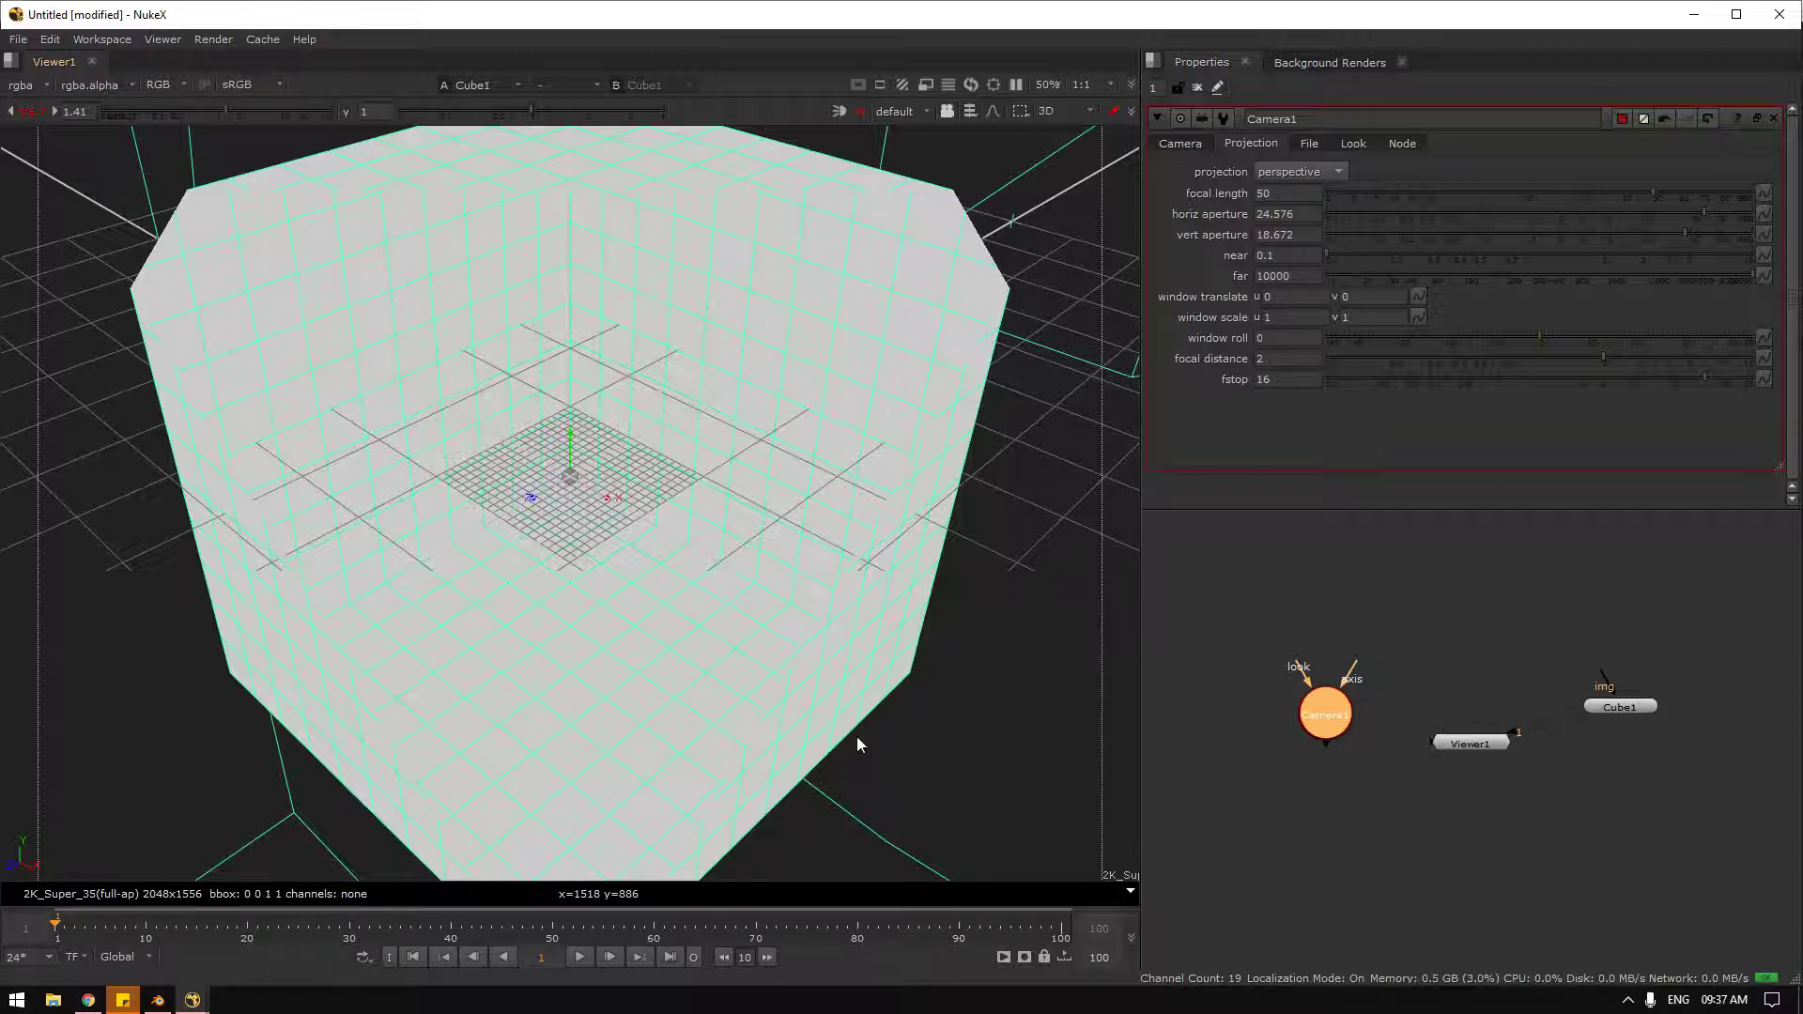
key("s")
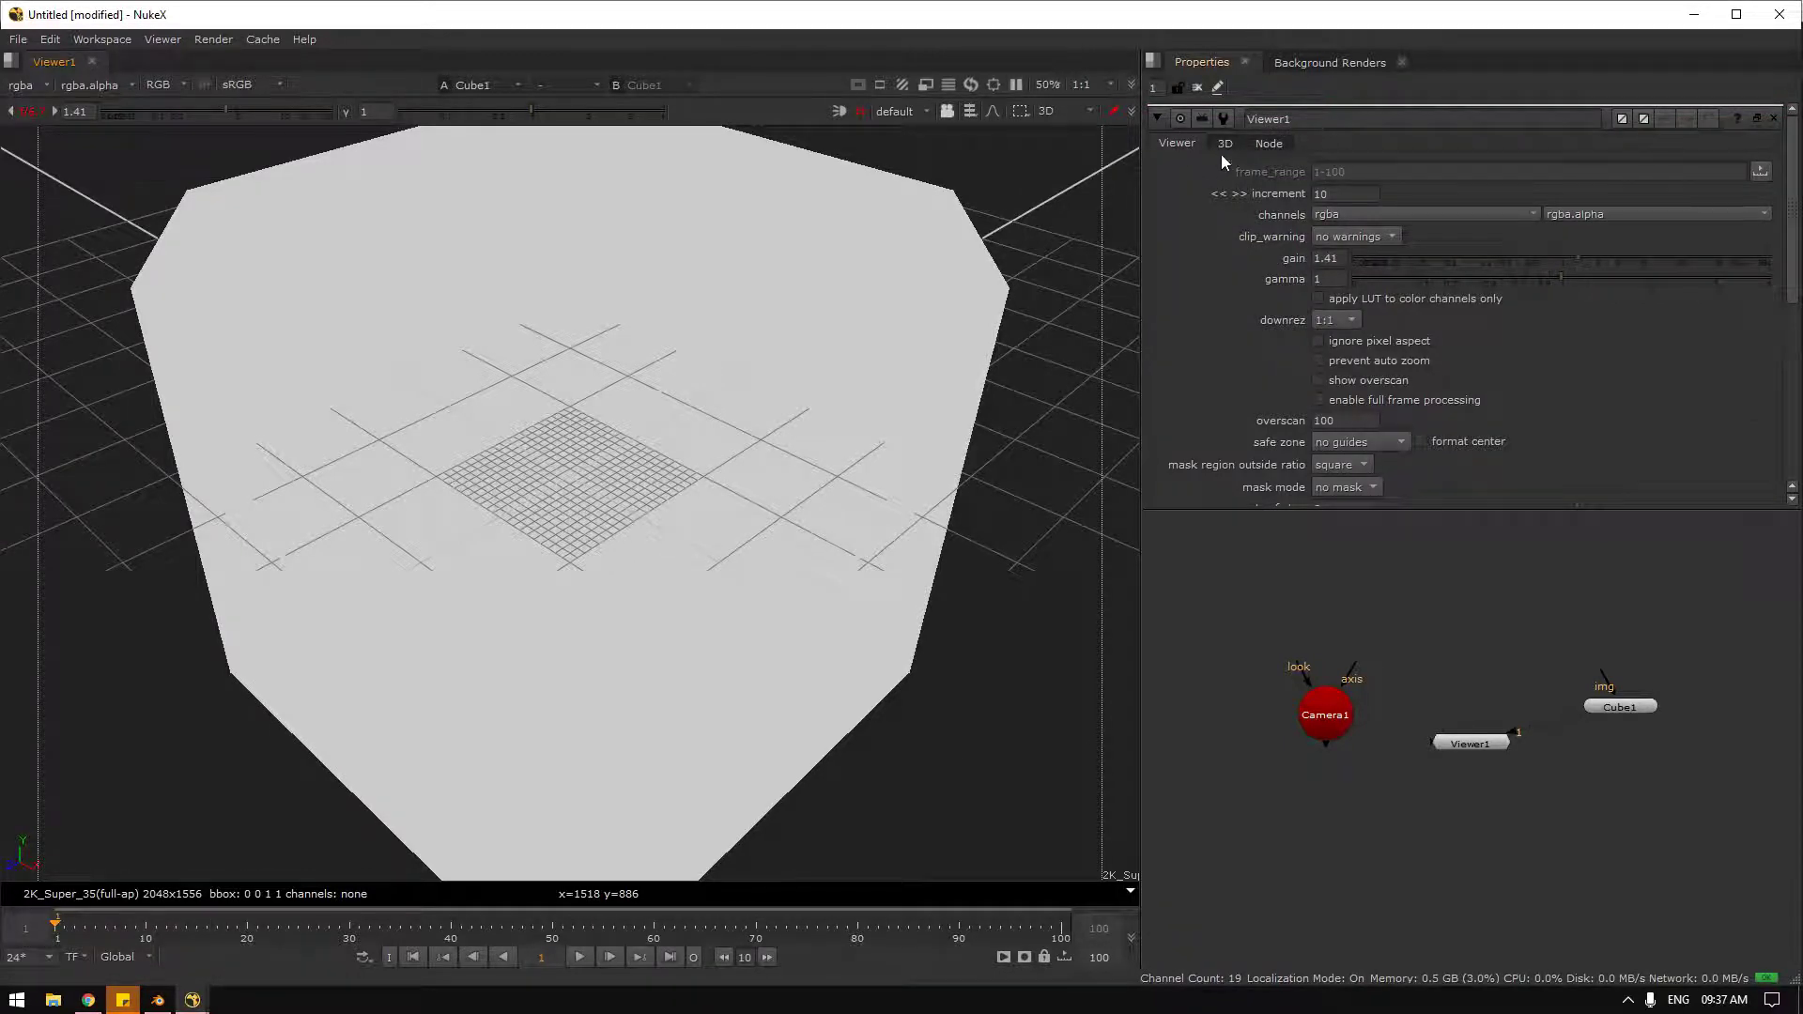
Step: Set Viewer1's 3D near clipping plane to 0.001 and zoom to confirm the cube is no longer cut off
left_click(1237, 149)
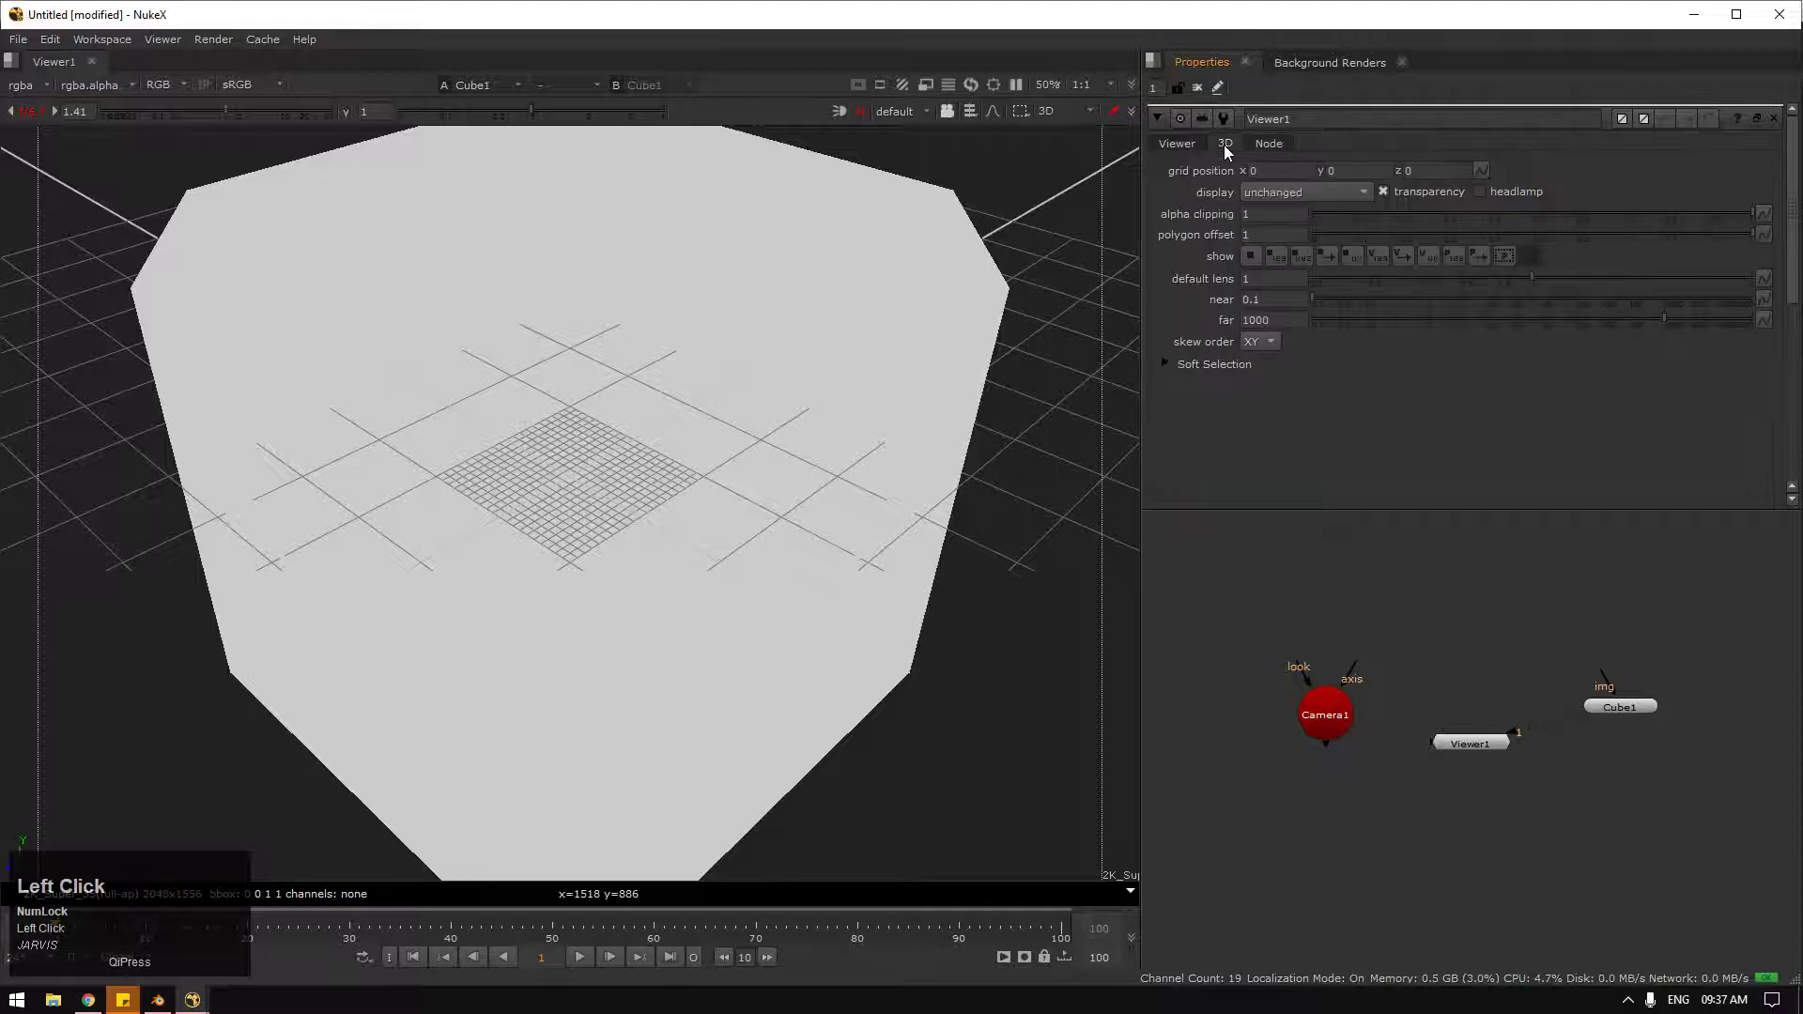
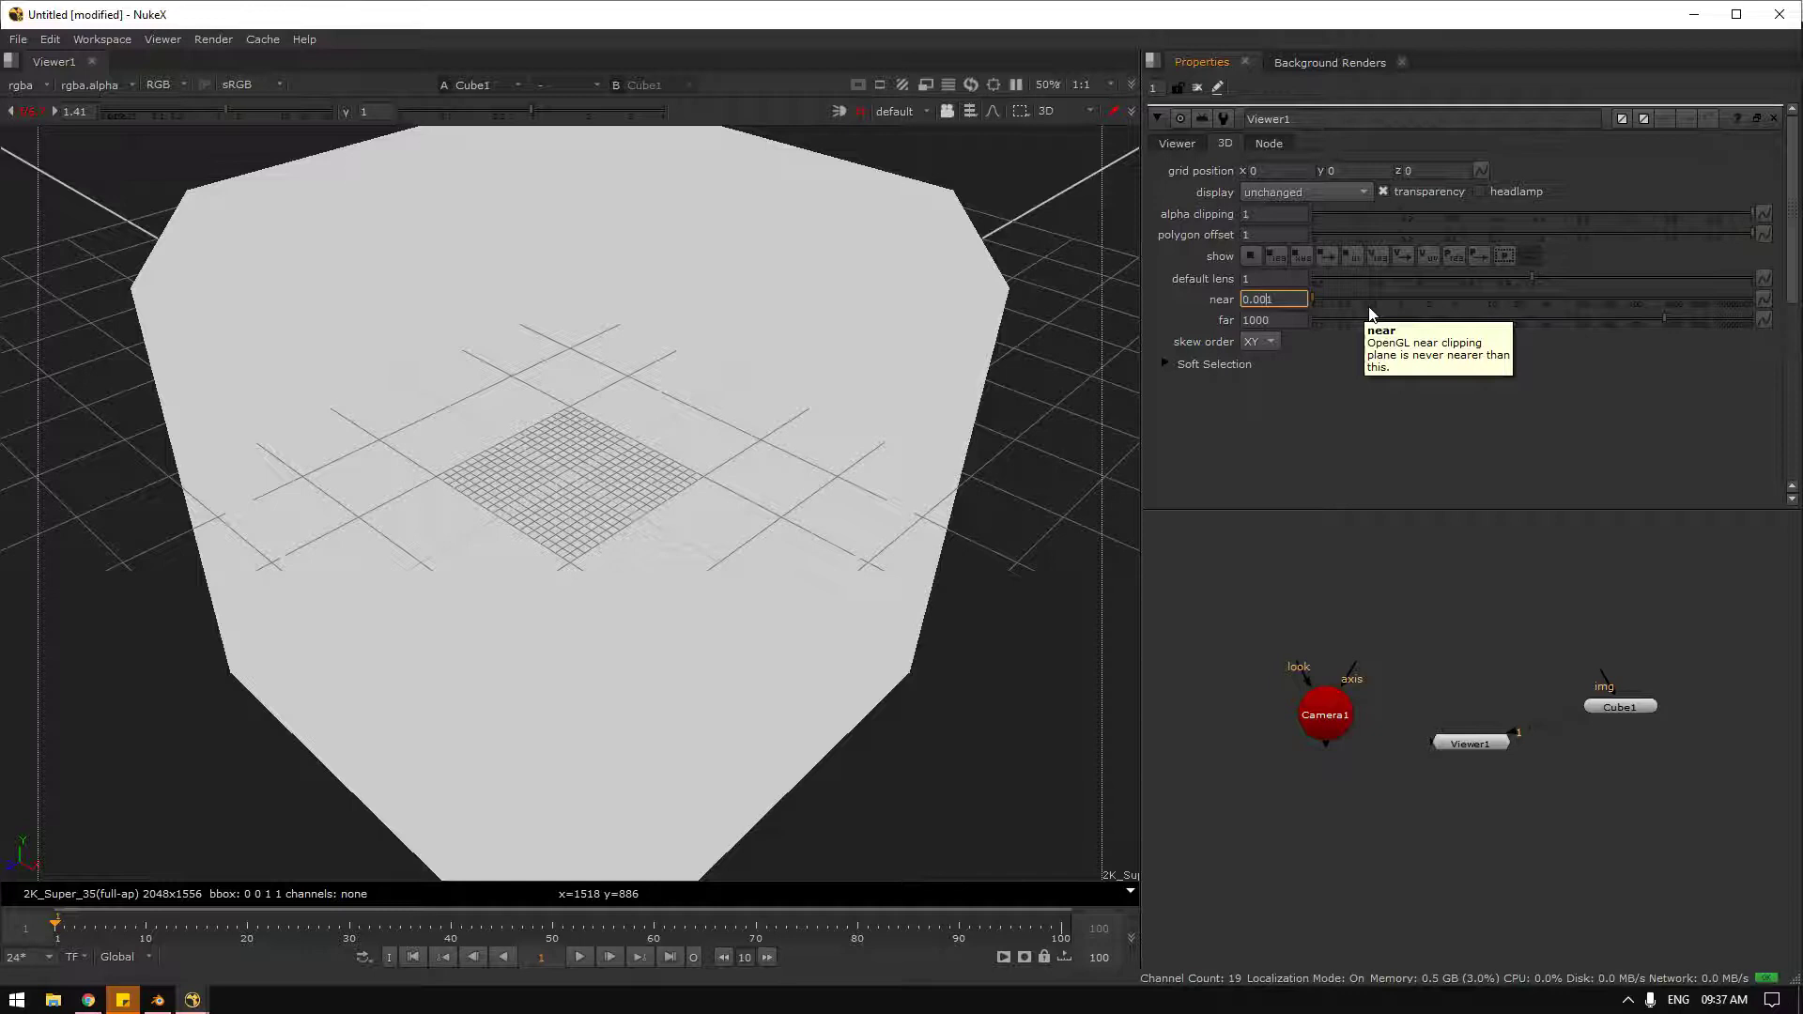
left_click(991, 621)
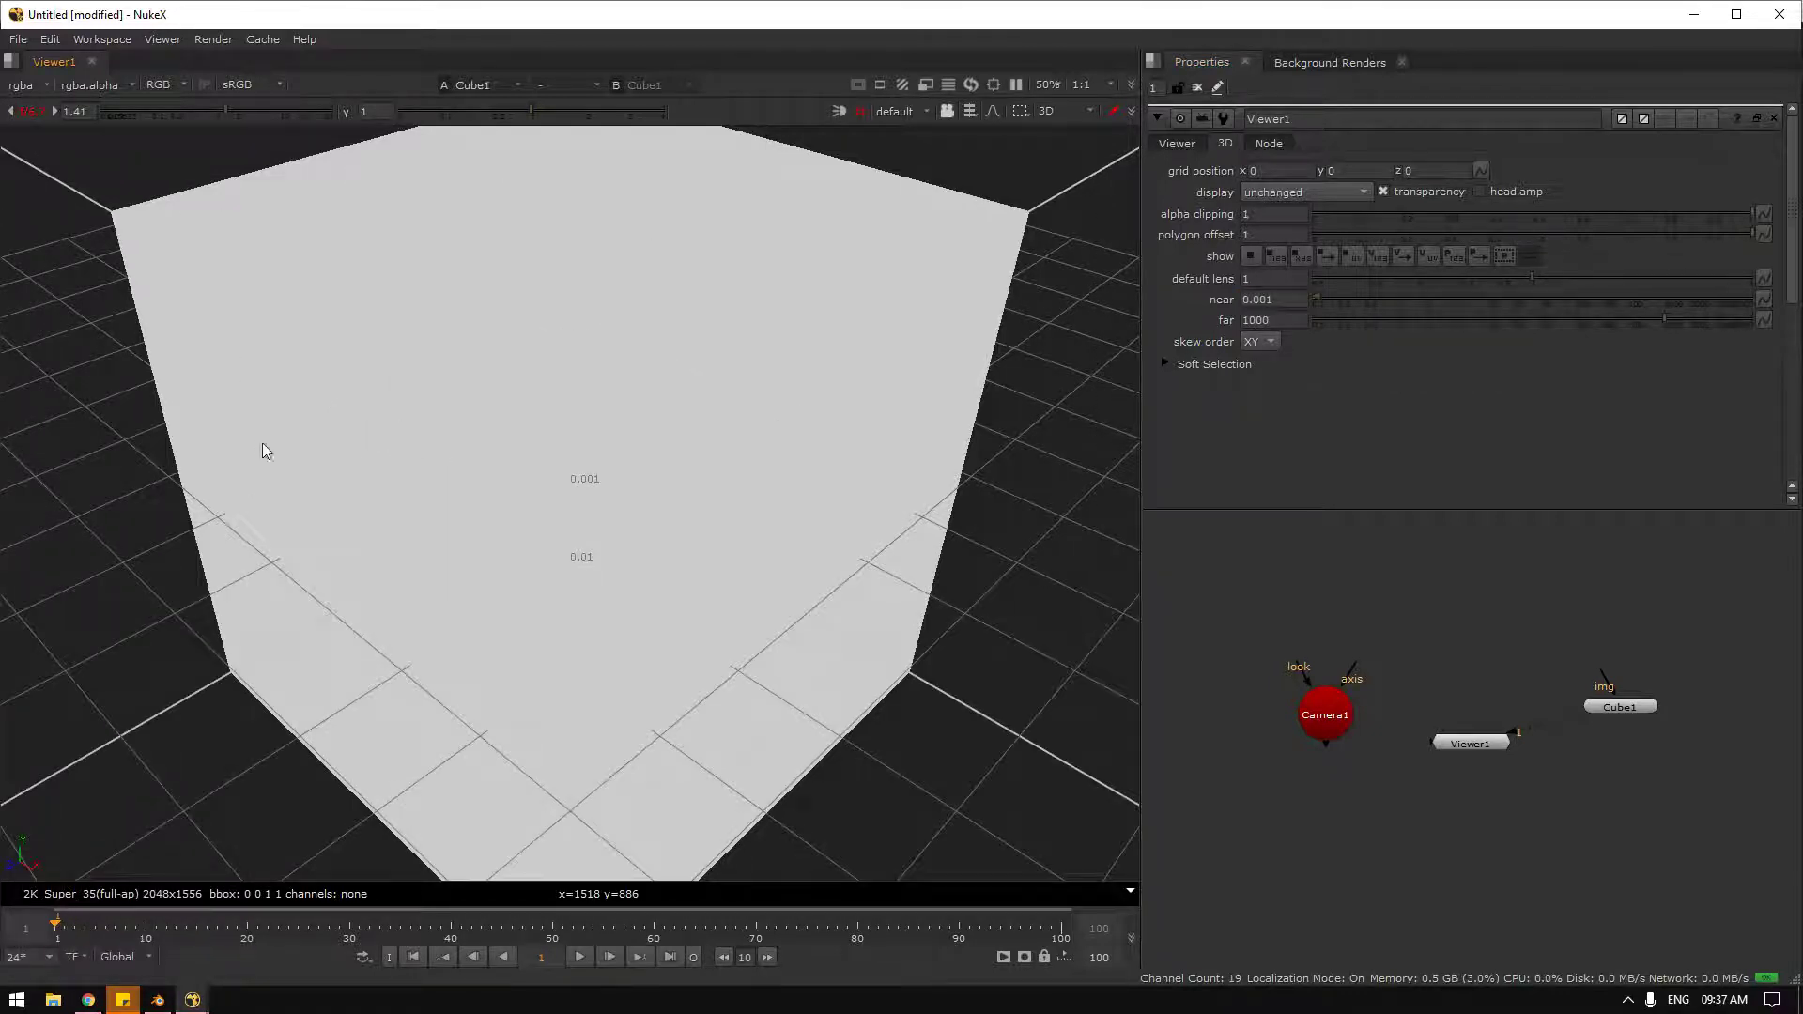
scroll("up", 3)
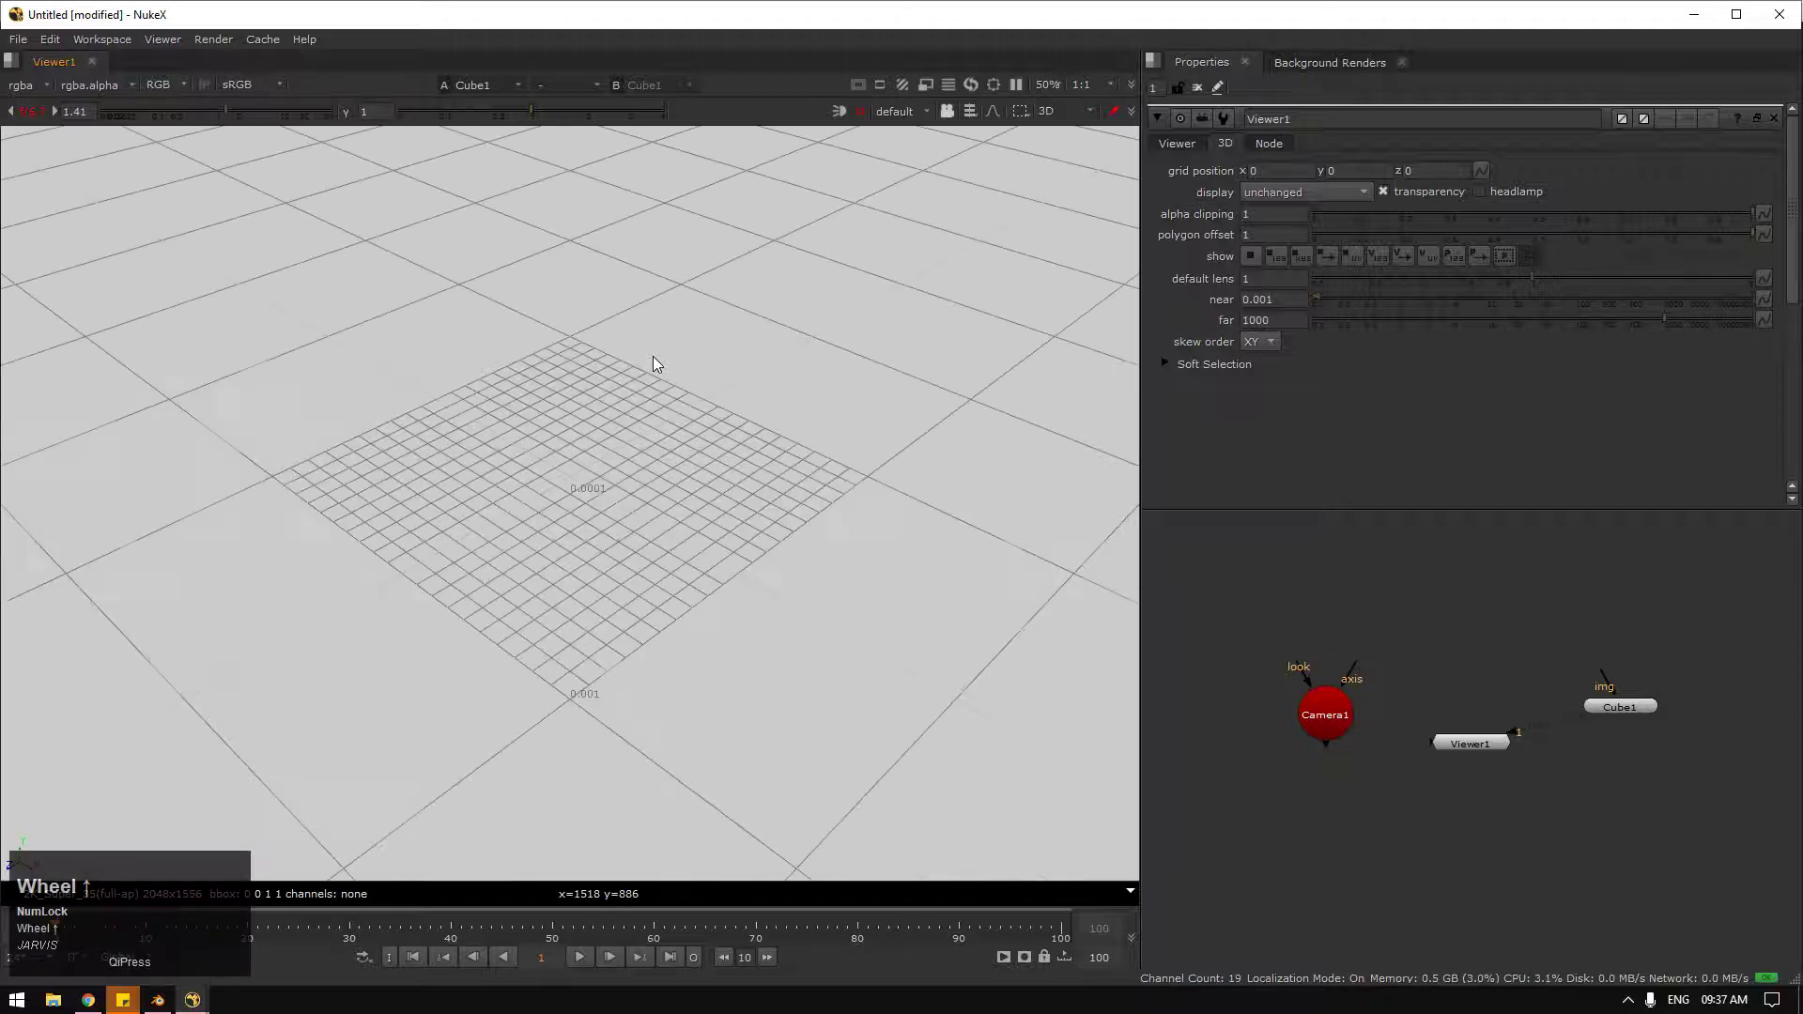
scroll("down", 3)
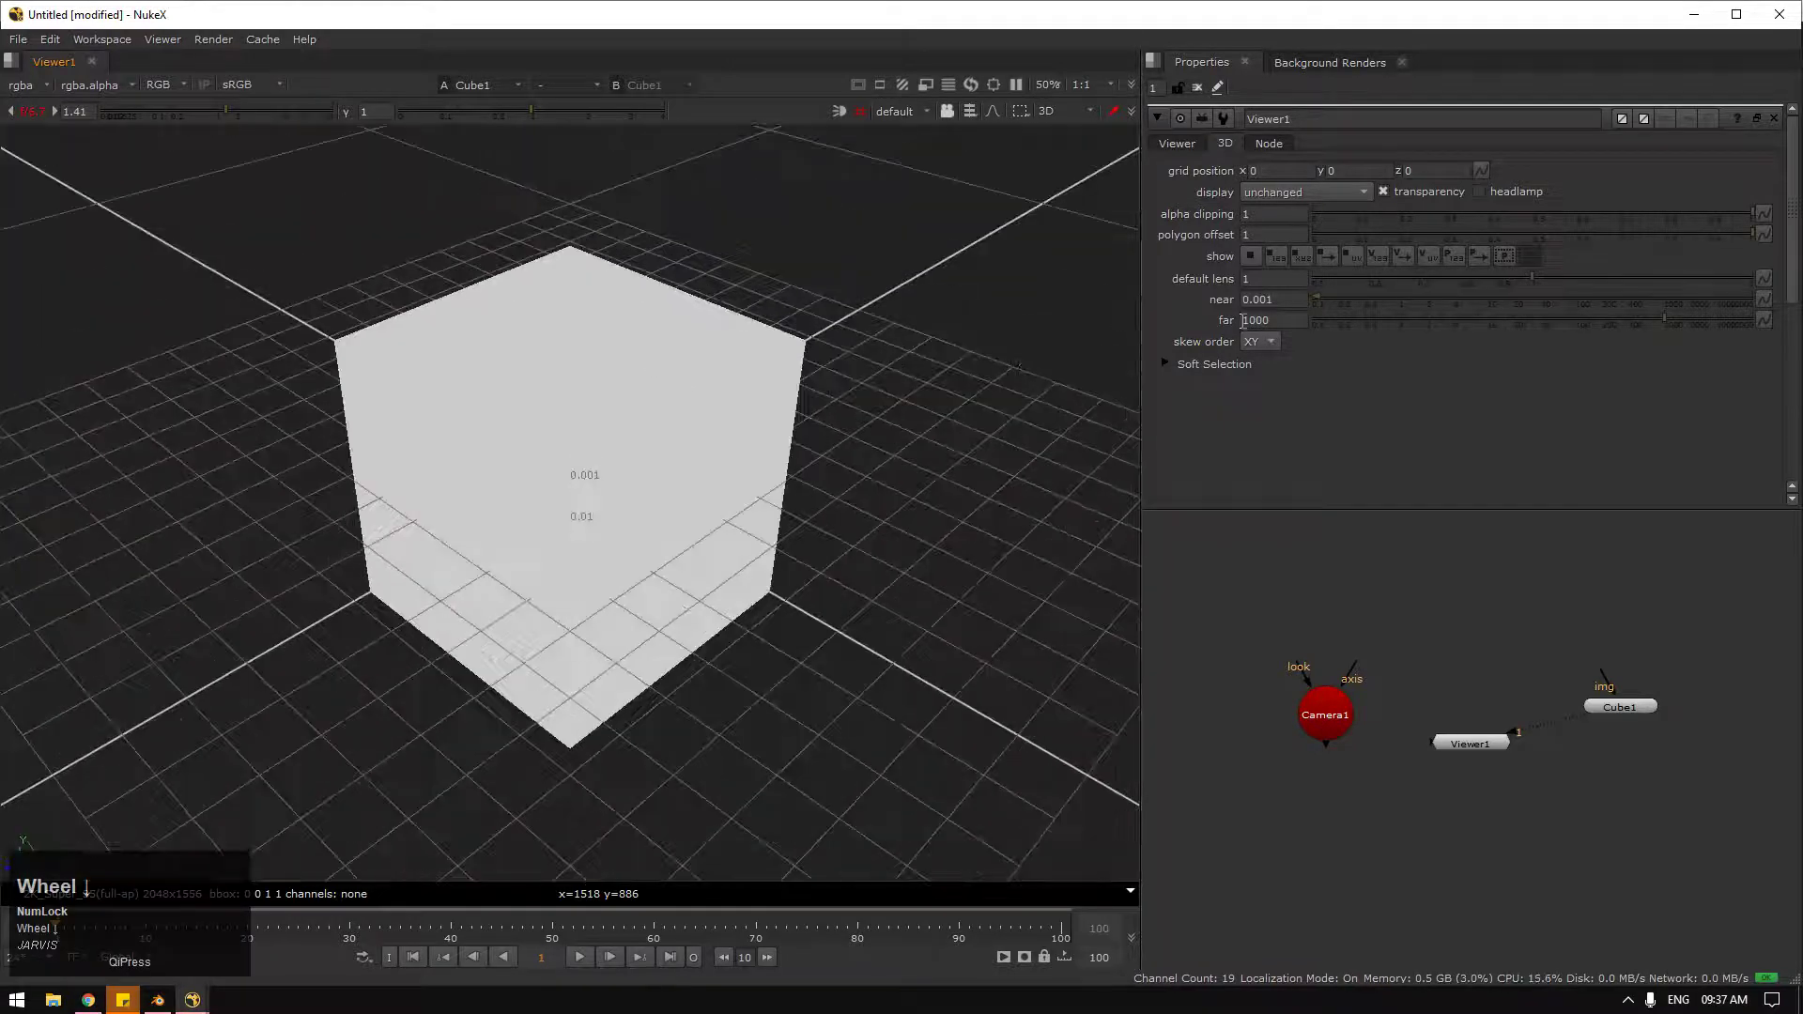
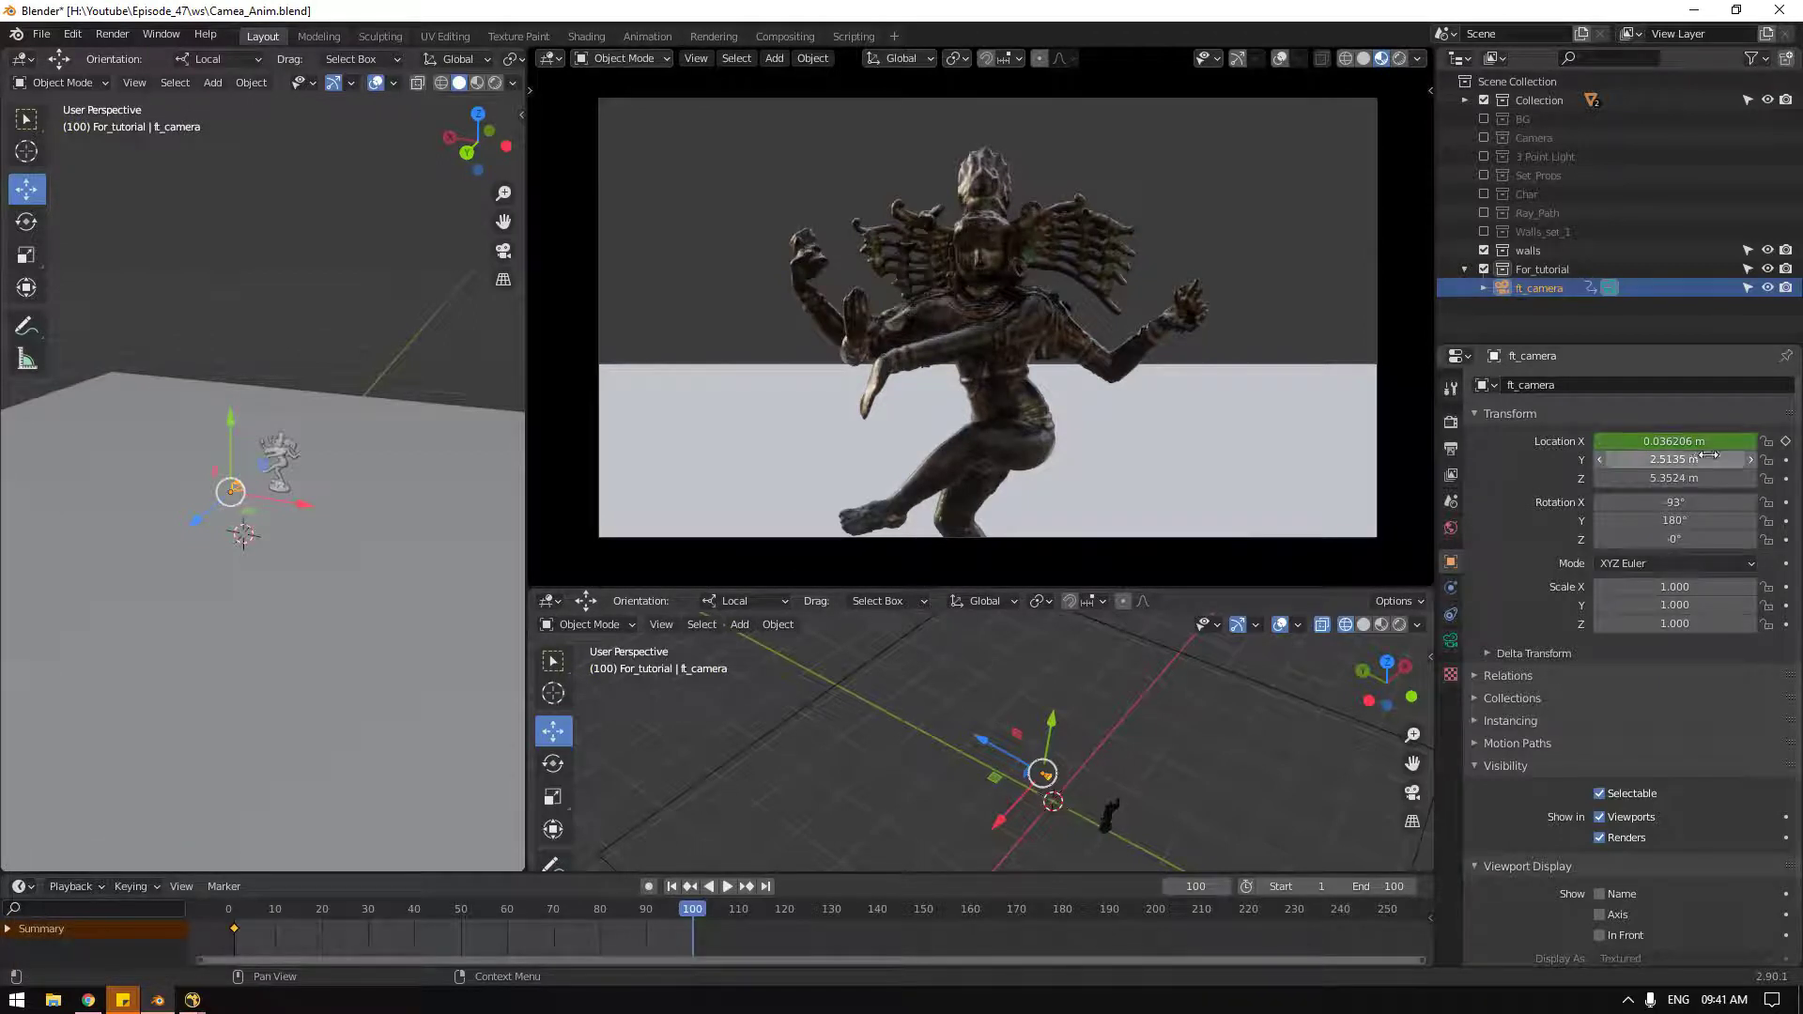
Step: Jump back to frame 1 to replay the camera's push-in from the full statue to its face
left_click(679, 893)
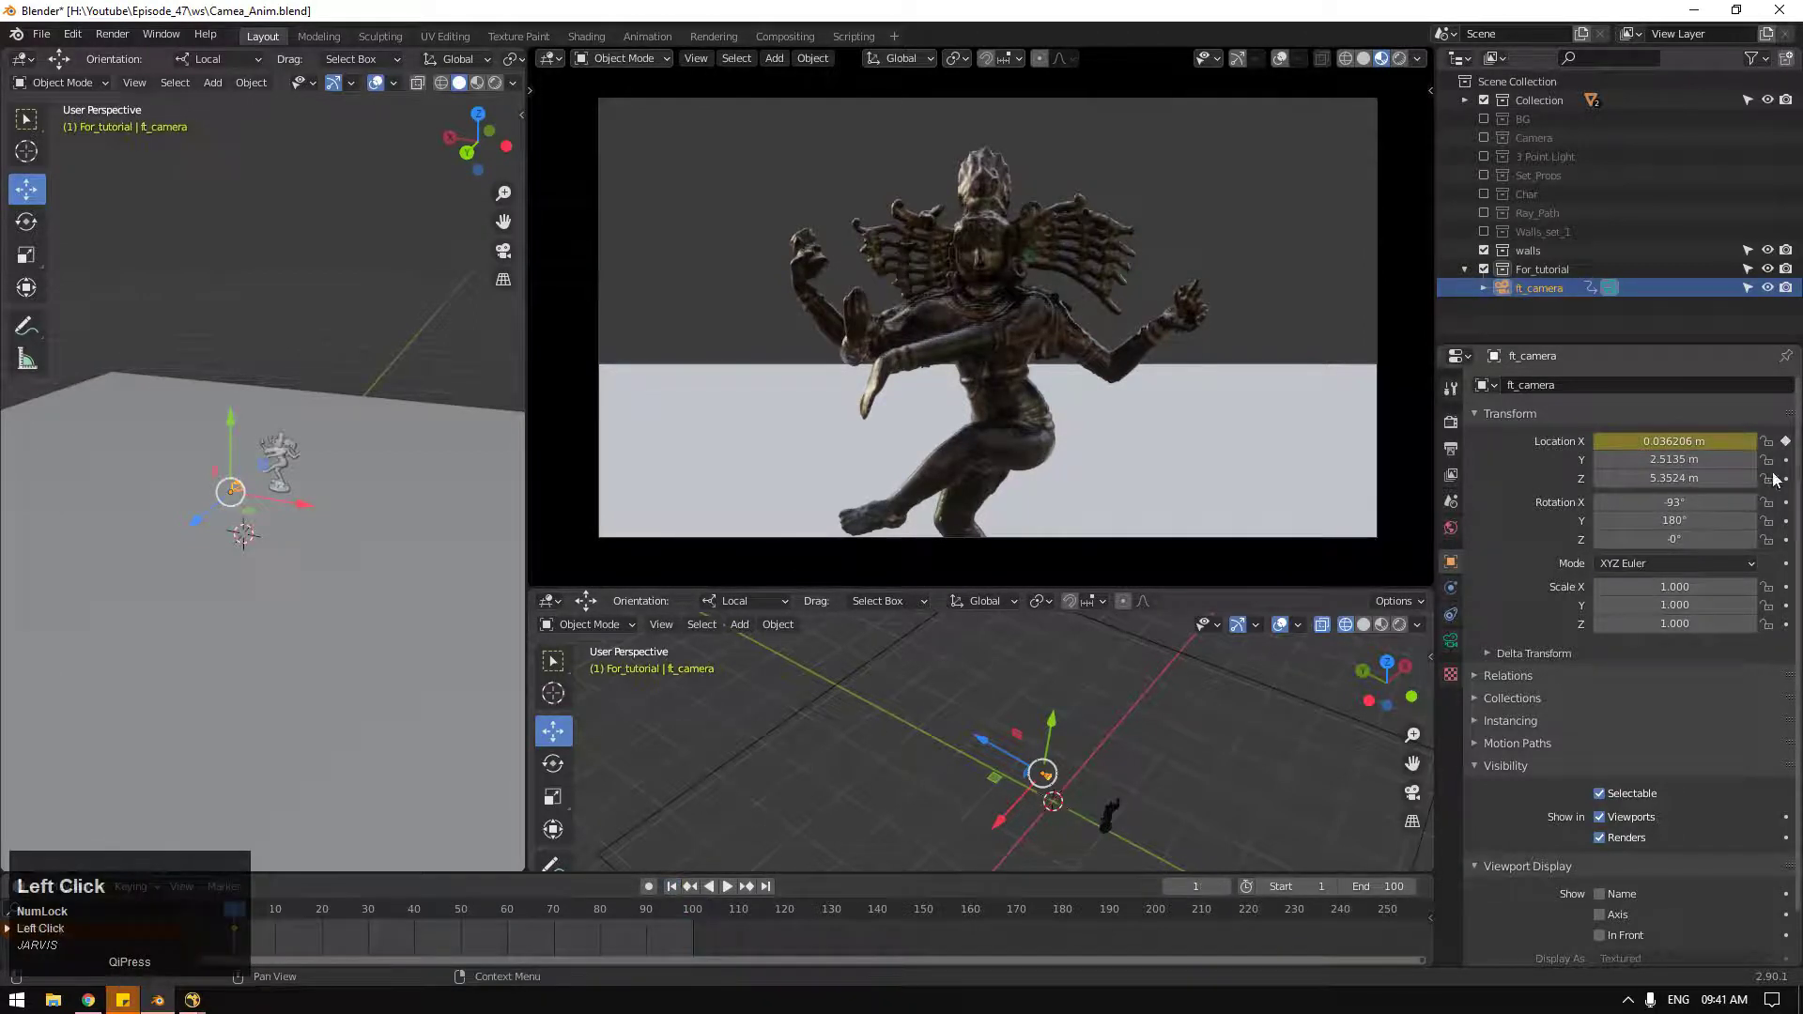
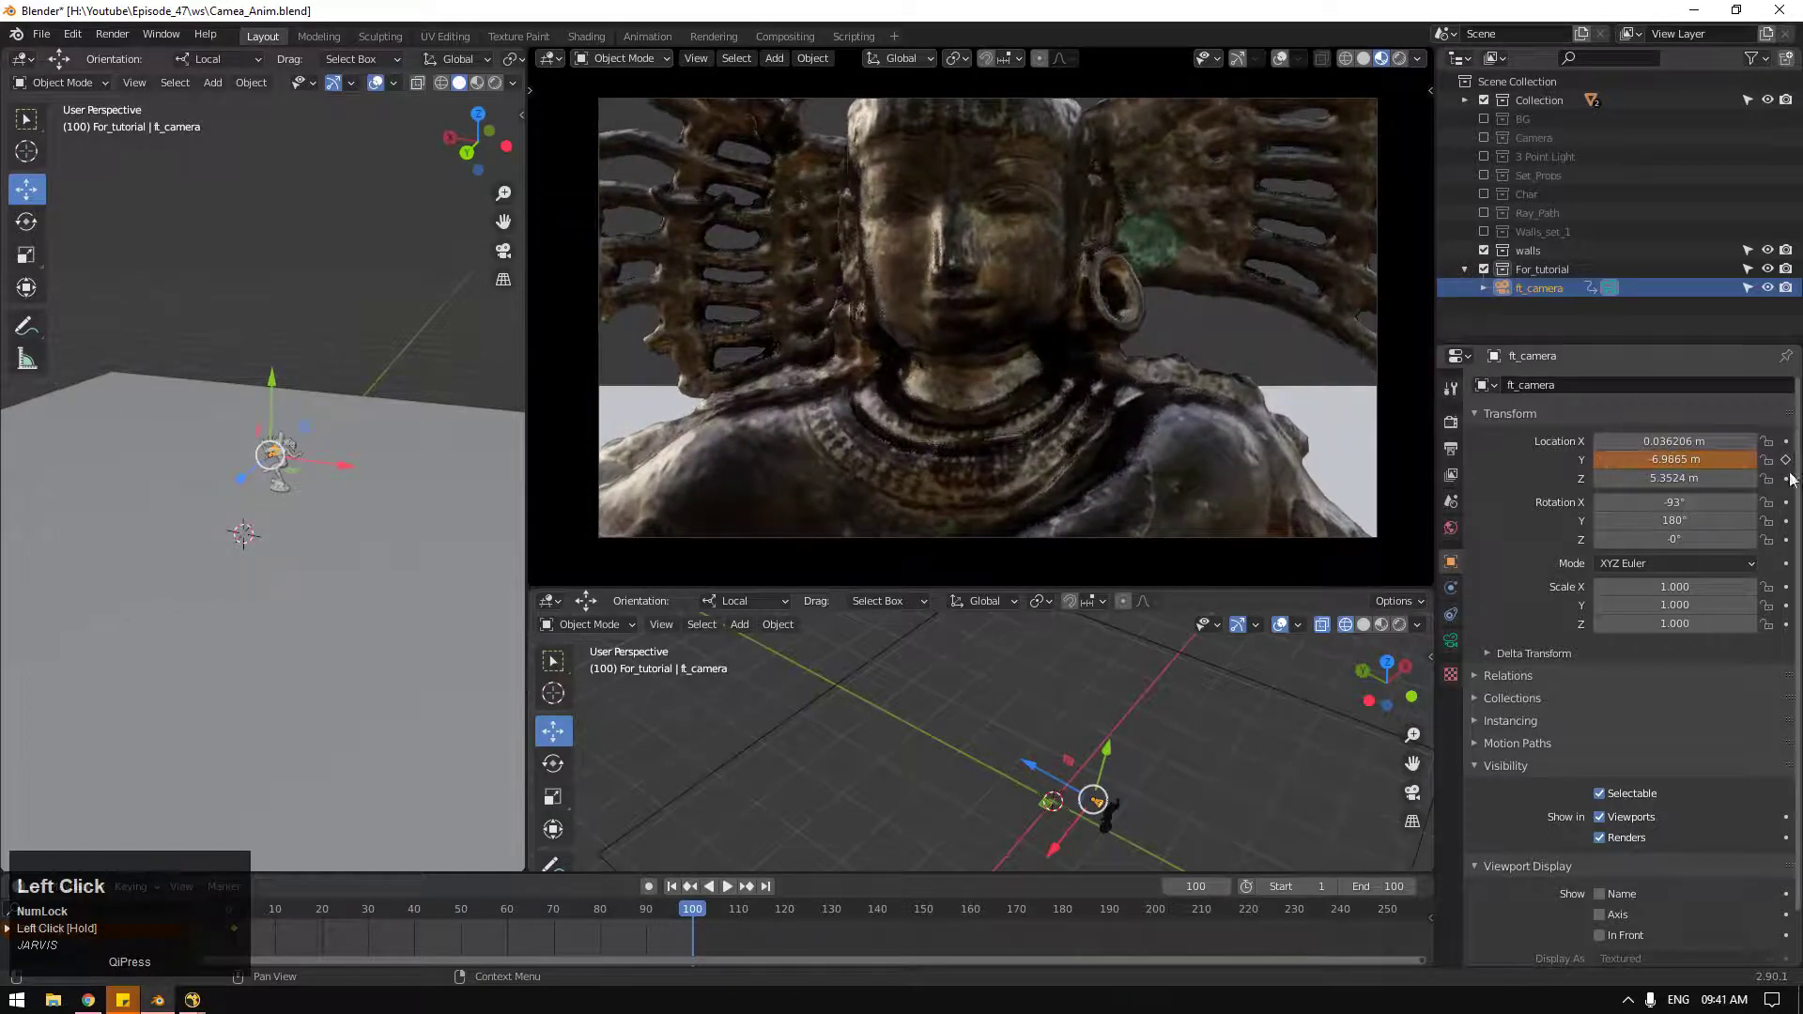
left_click(671, 894)
left_click(730, 898)
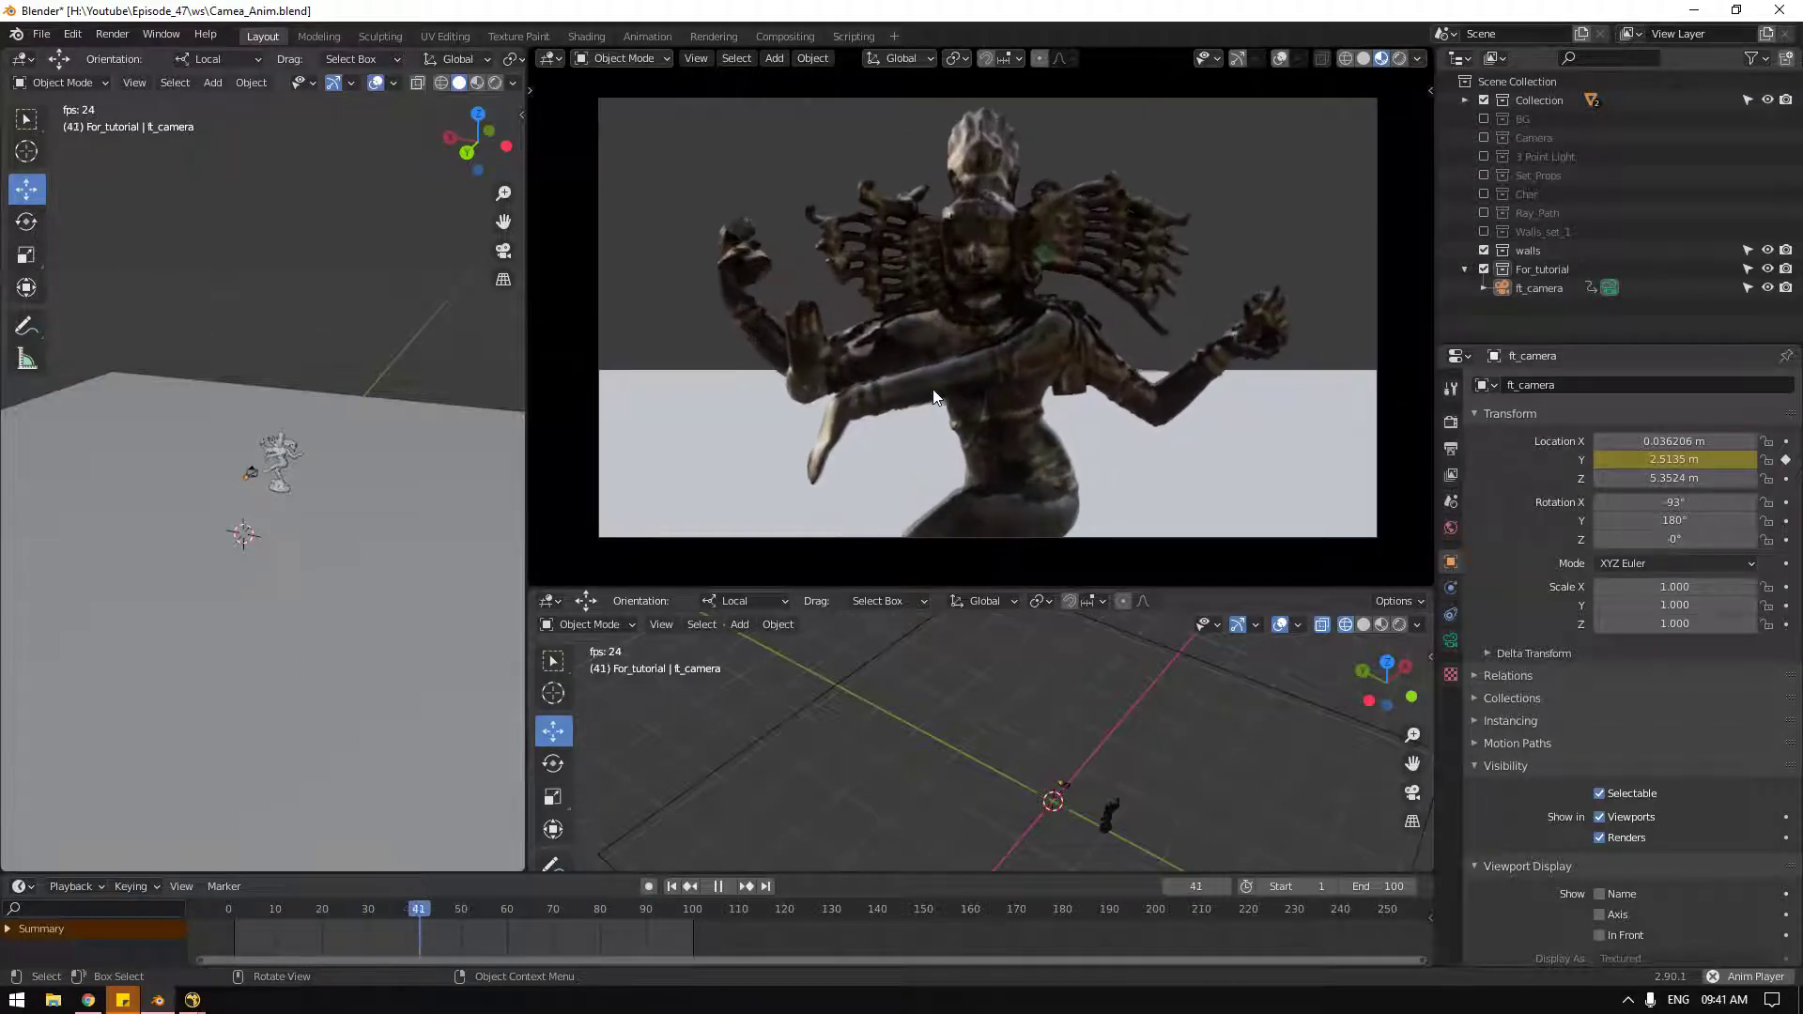
key("k")
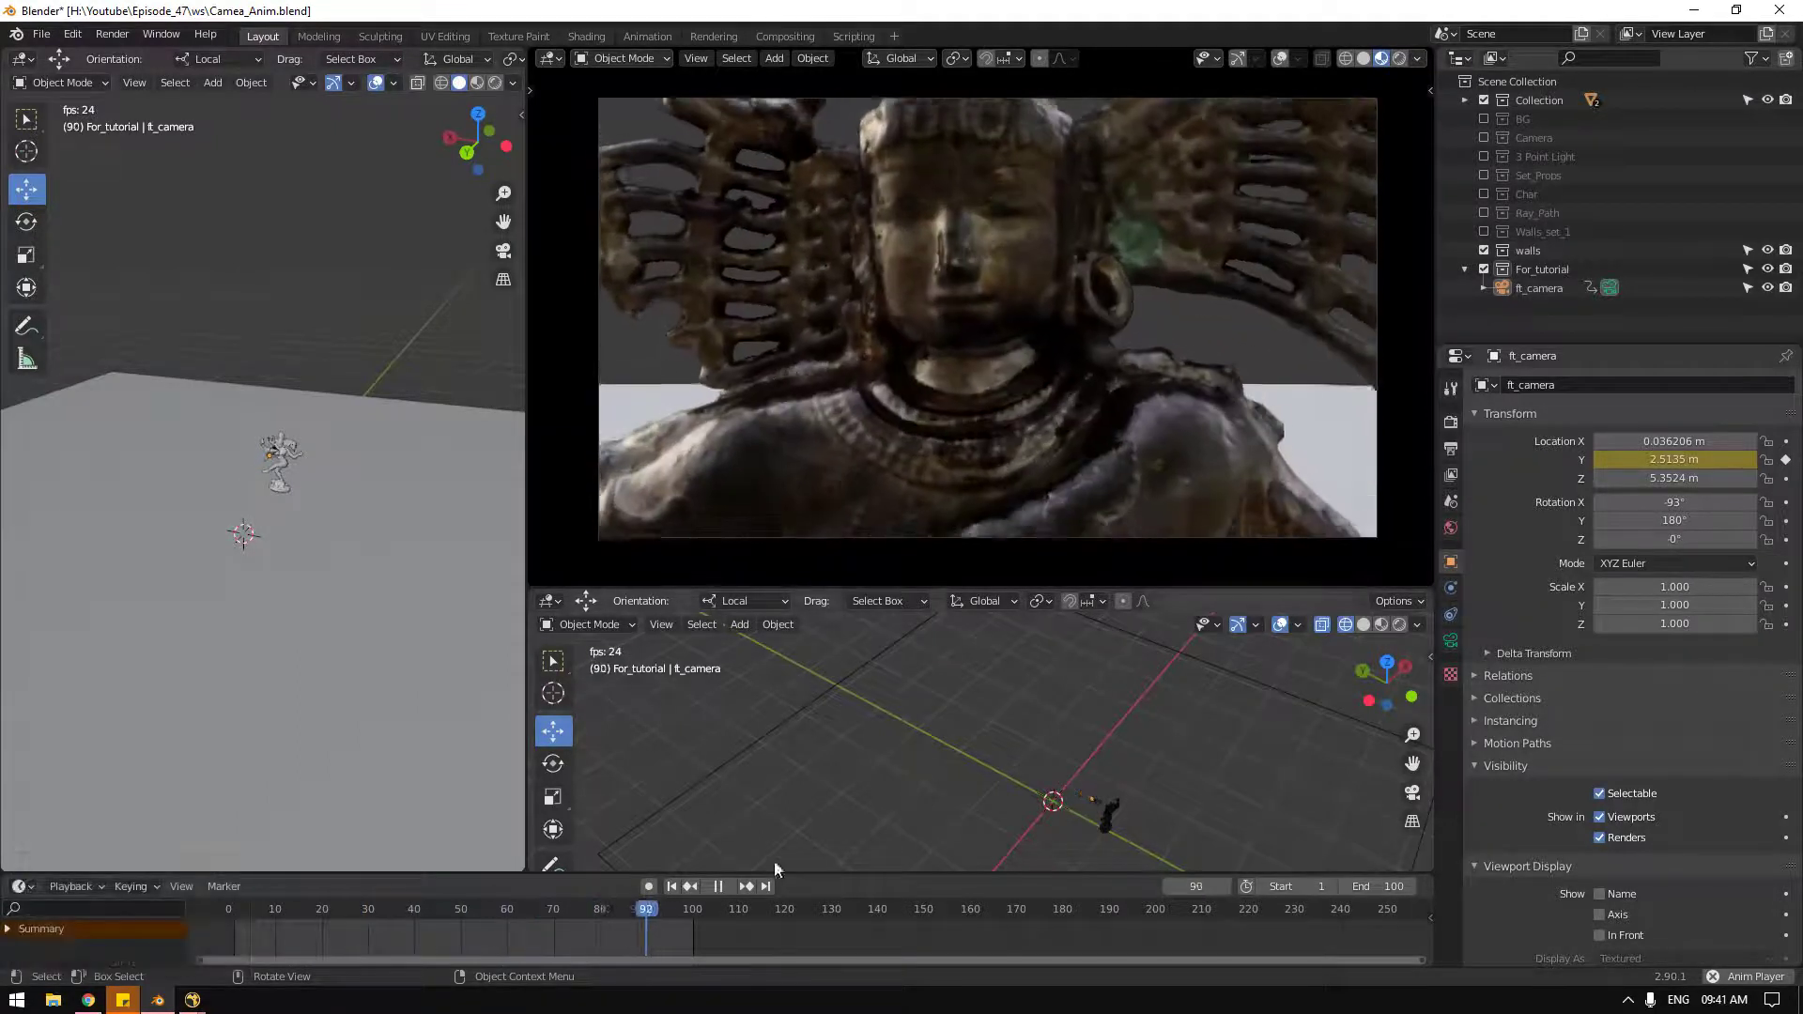
left_click_drag(733, 895, 693, 889)
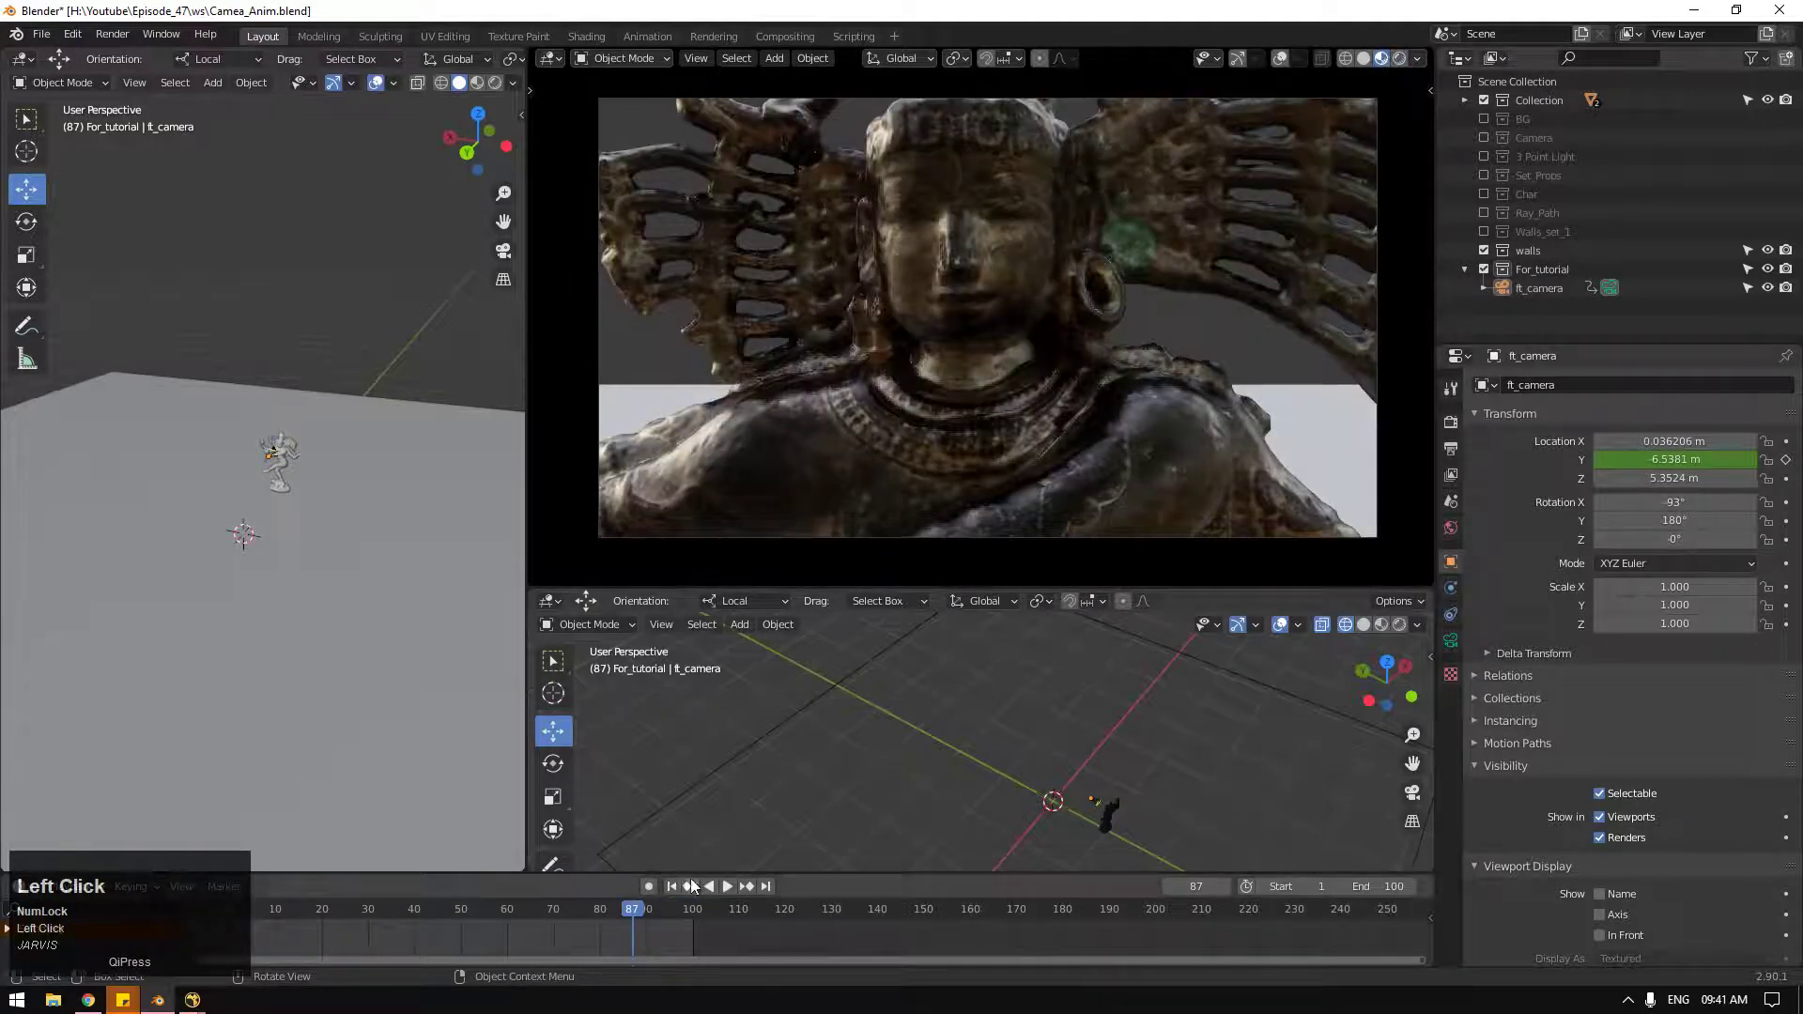
left_click(683, 890)
key("space")
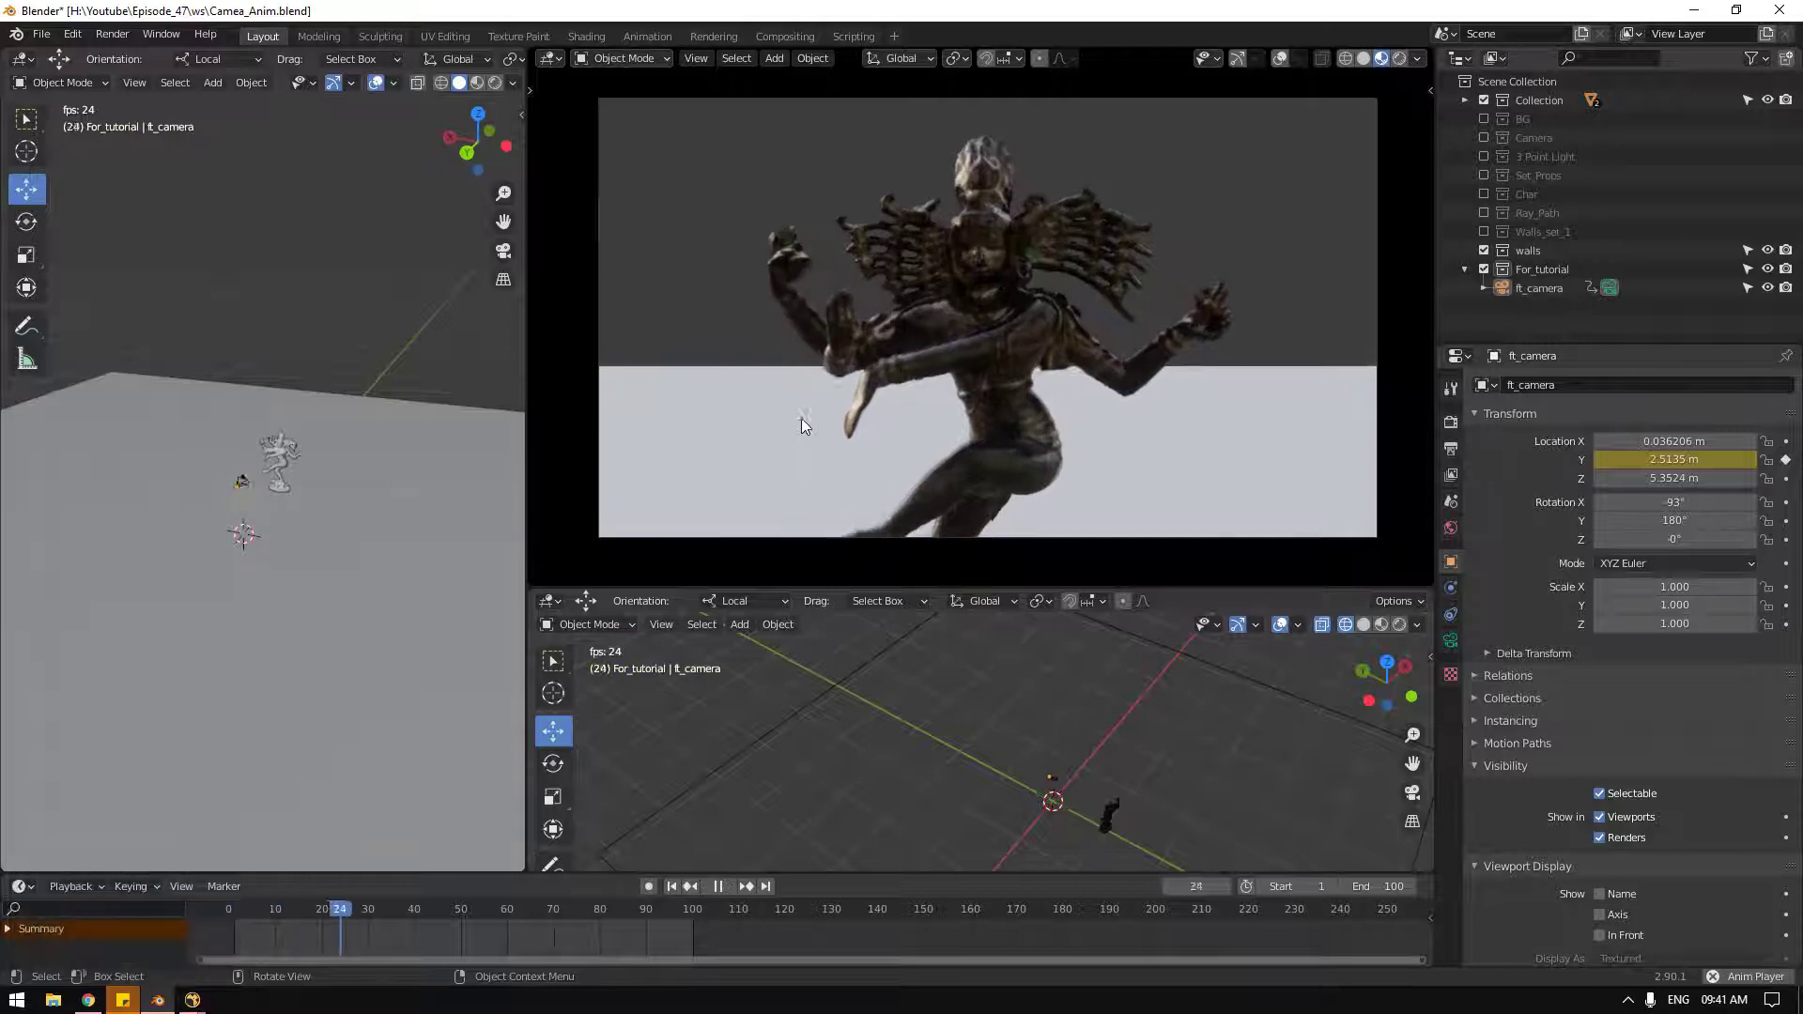
Step: Zoom onto the statue and turn the lower viewport to a Left Orthographic side view
scroll("up", 3)
scroll("up", 3)
middle_click(1055, 764)
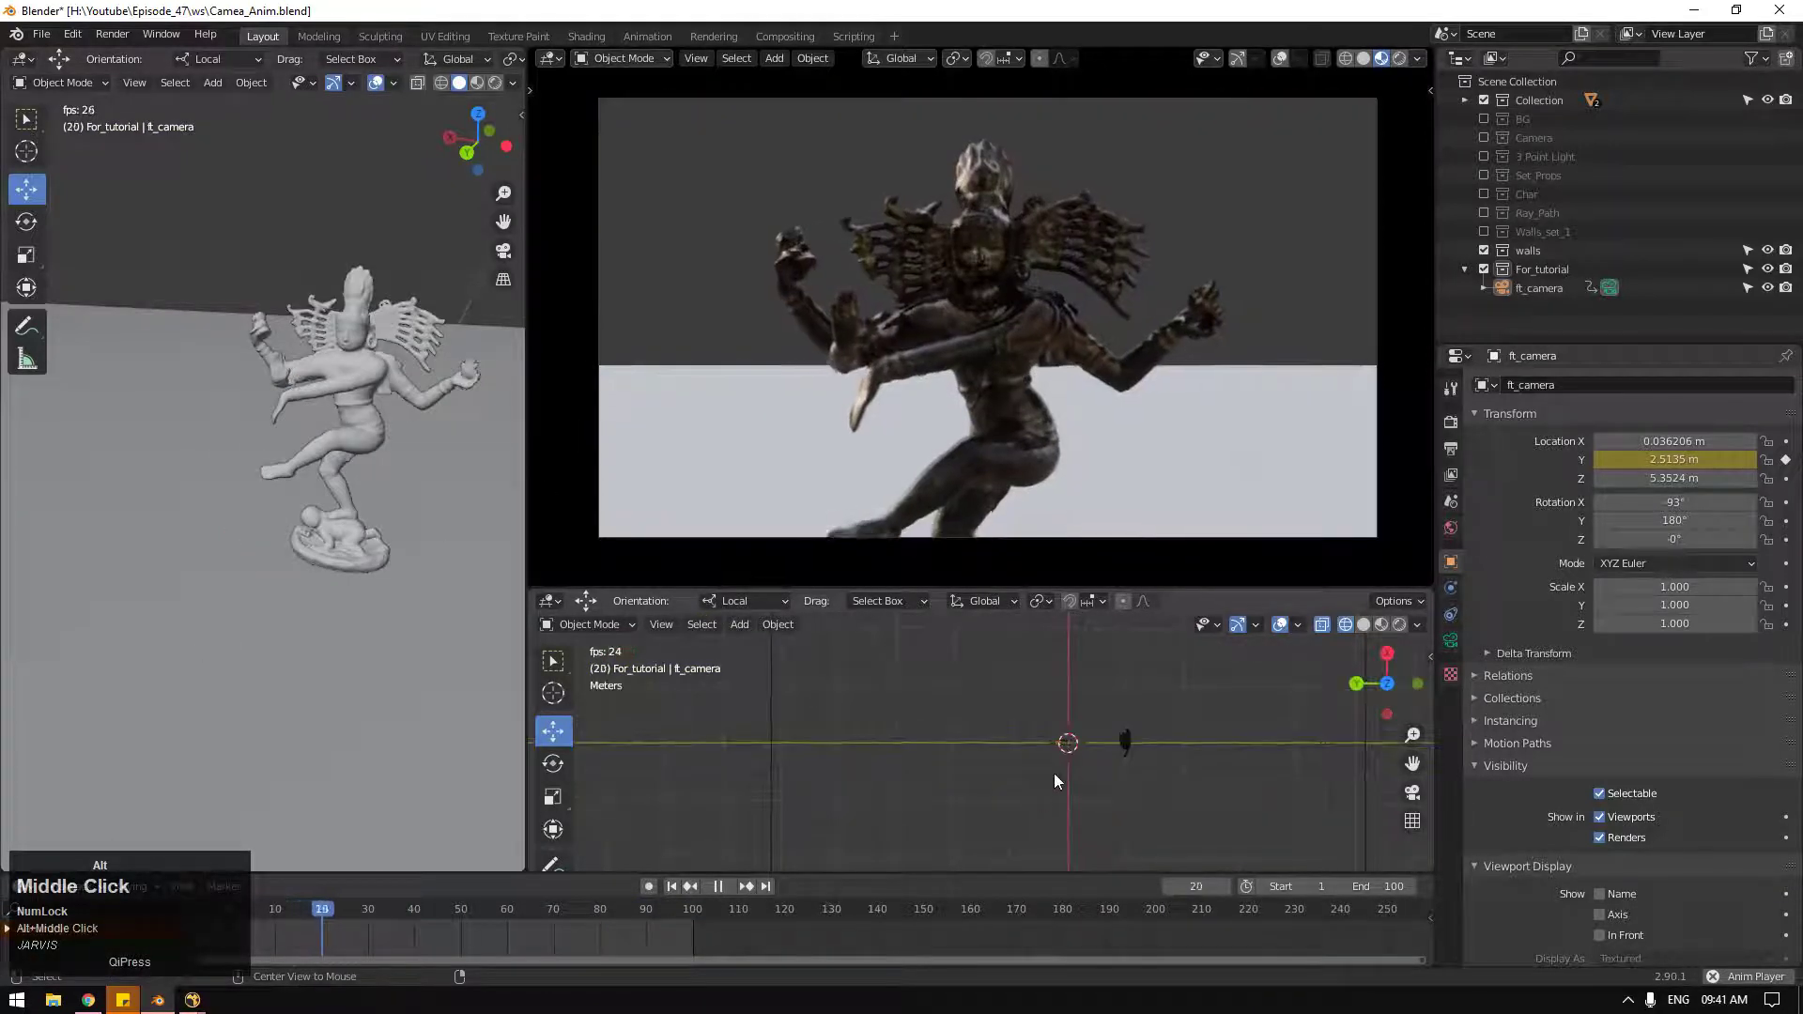
scroll("up", 3)
middle_click(1242, 792)
scroll("up", 3)
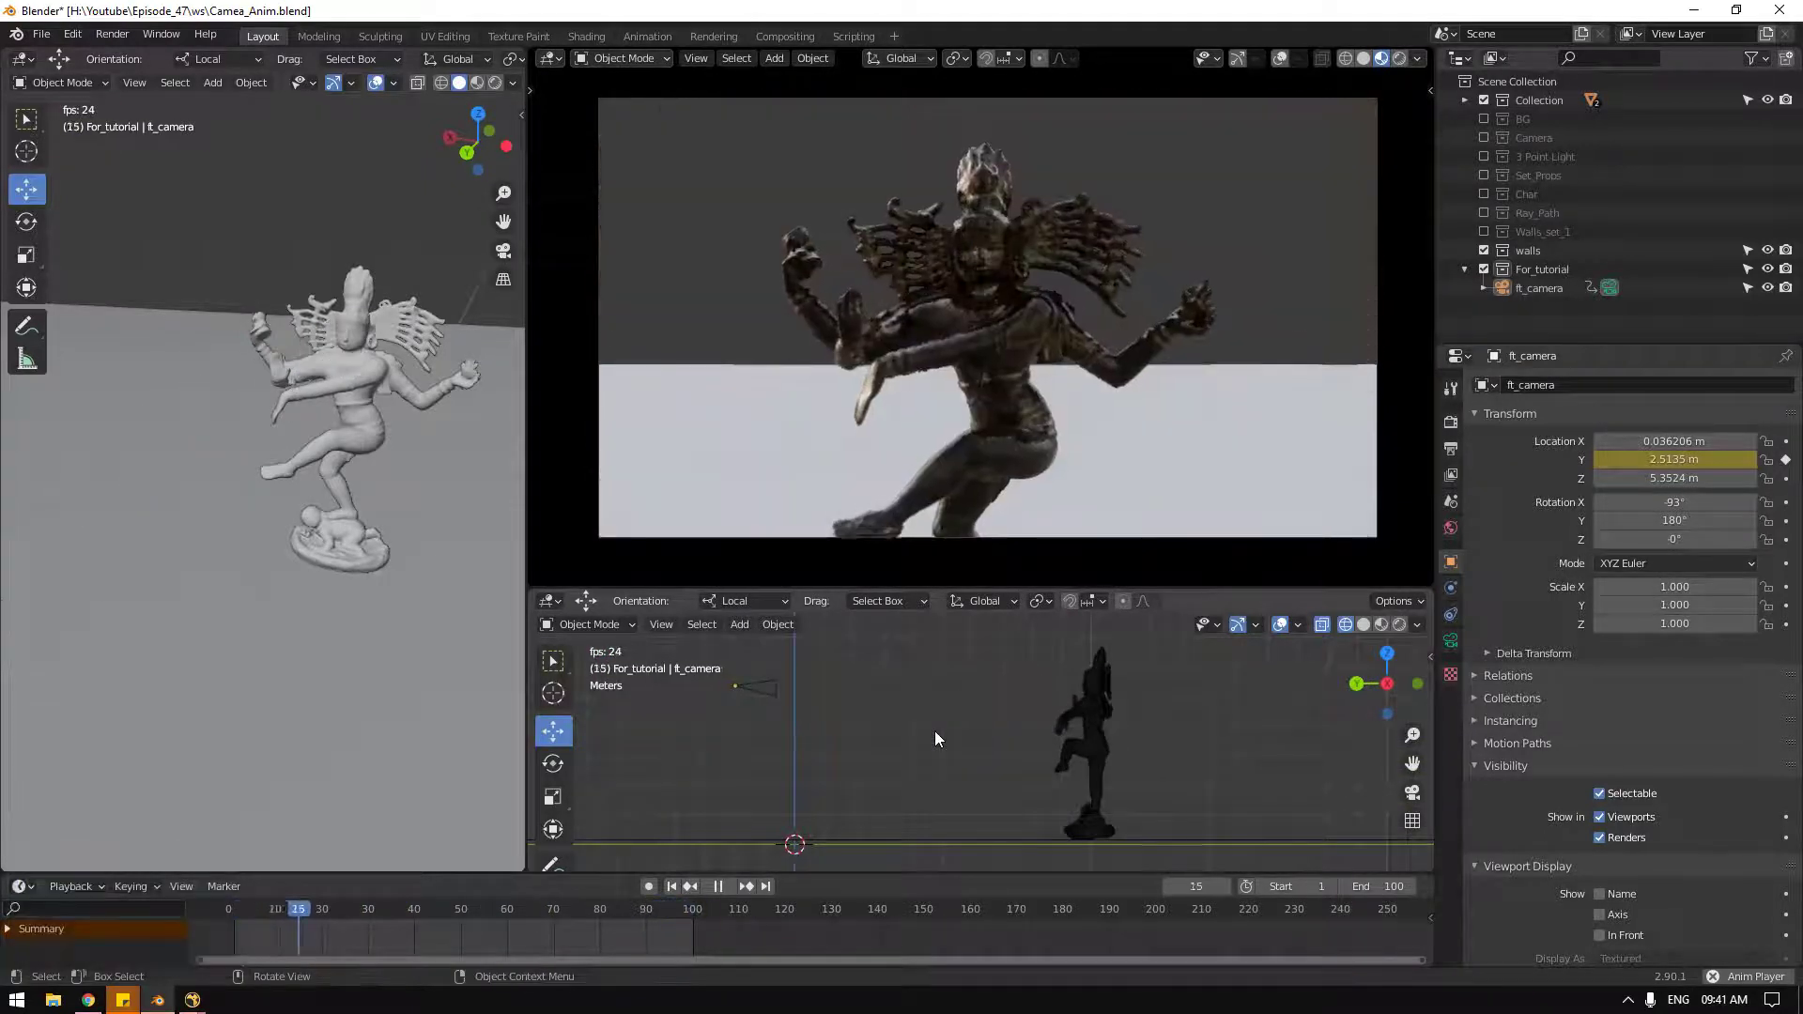
Step: Select the camera object and scrub the timeline to frame 88, framing the statue's face close up
left_click(793, 677)
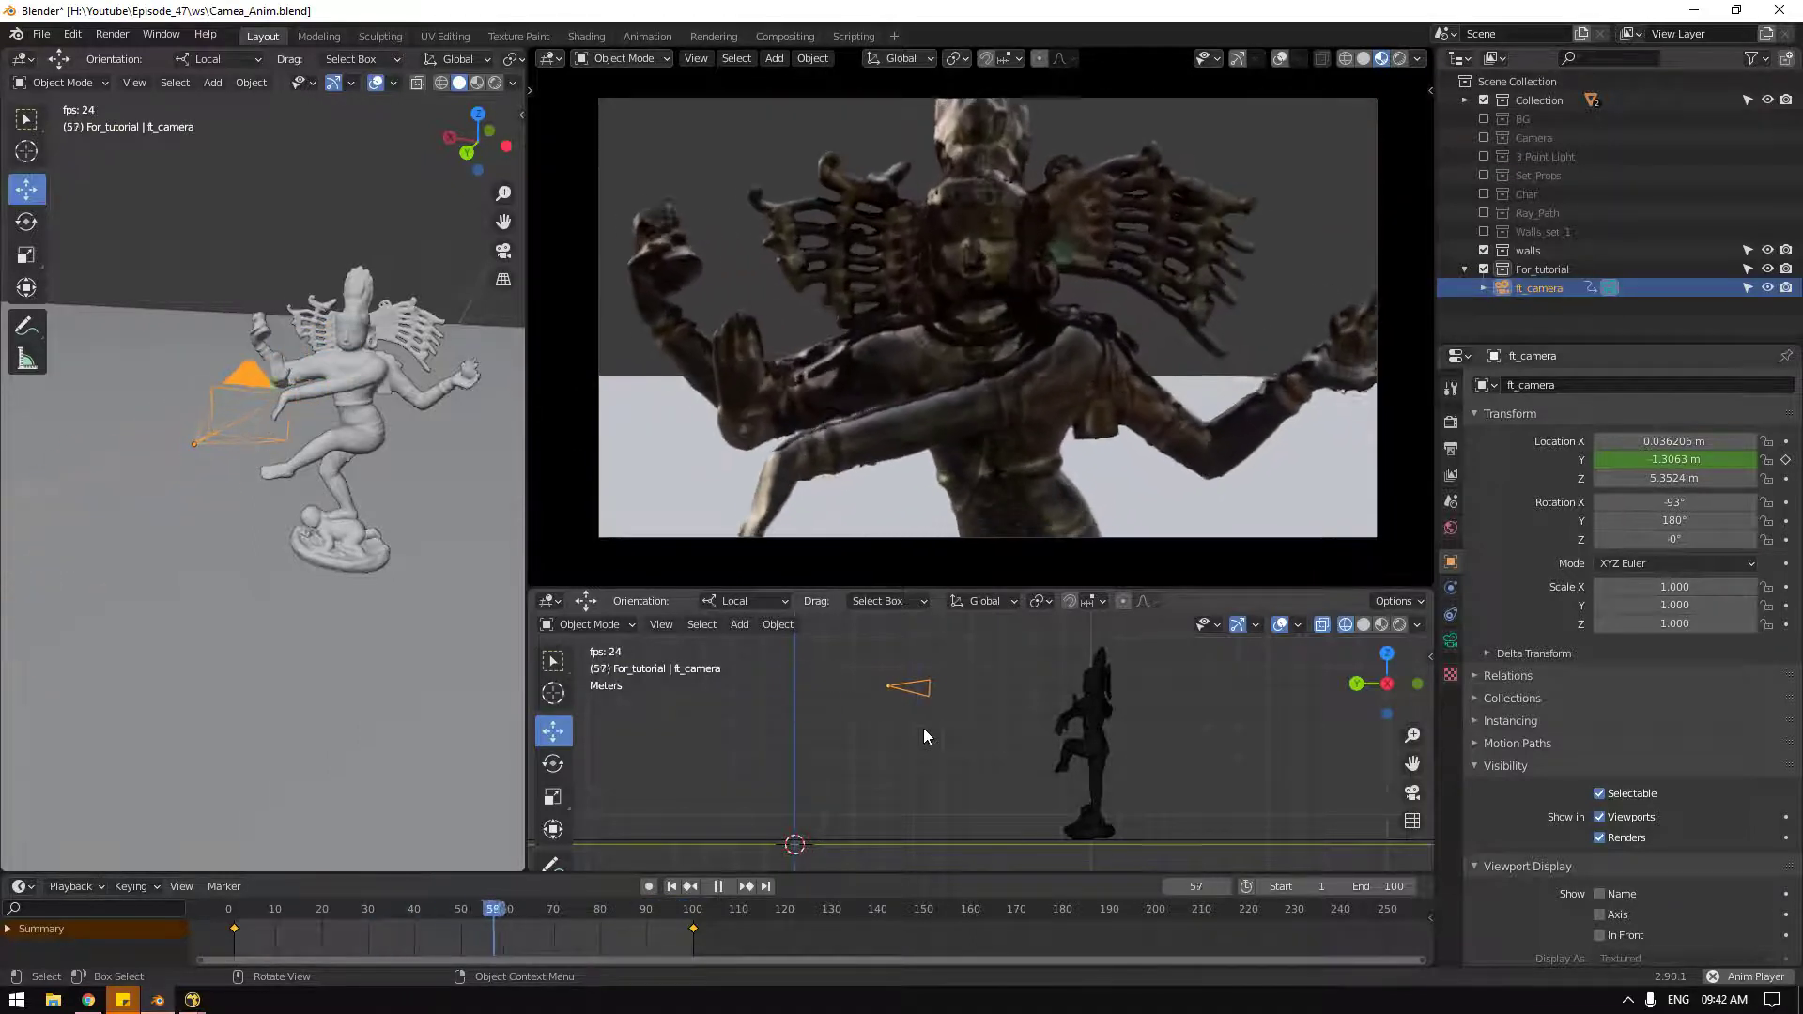
scroll("up", 3)
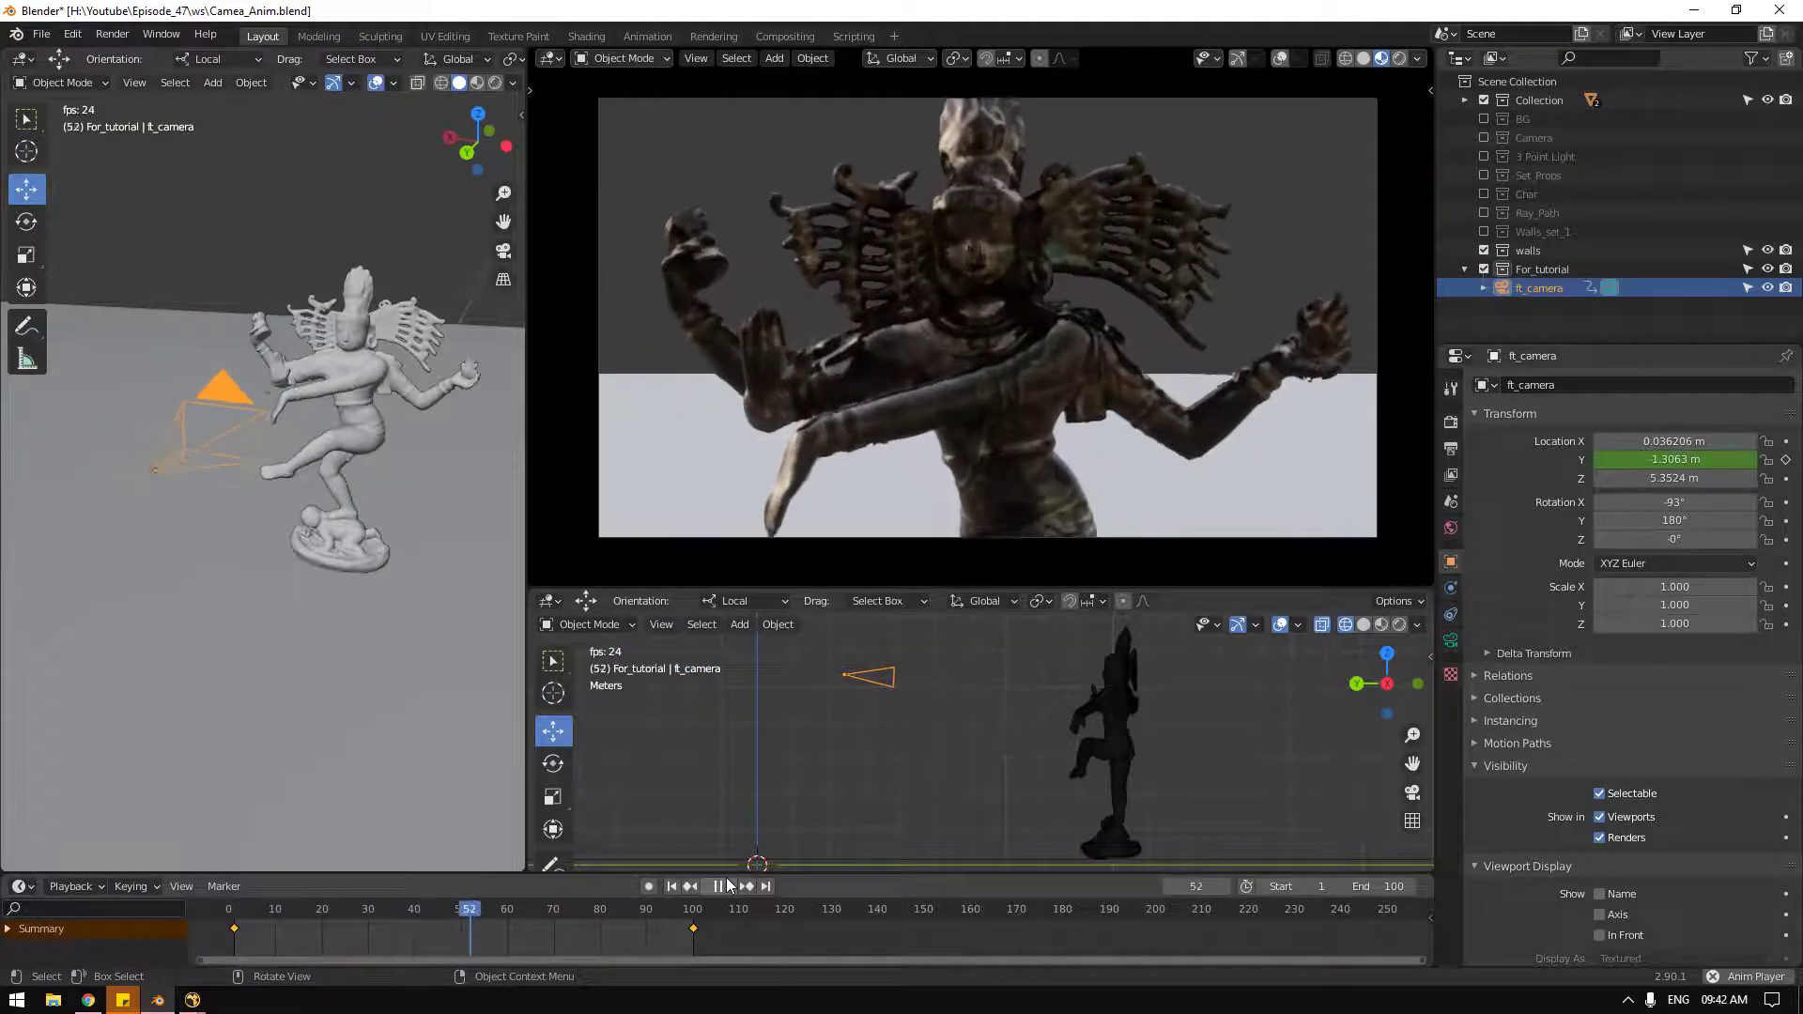
left_click(723, 892)
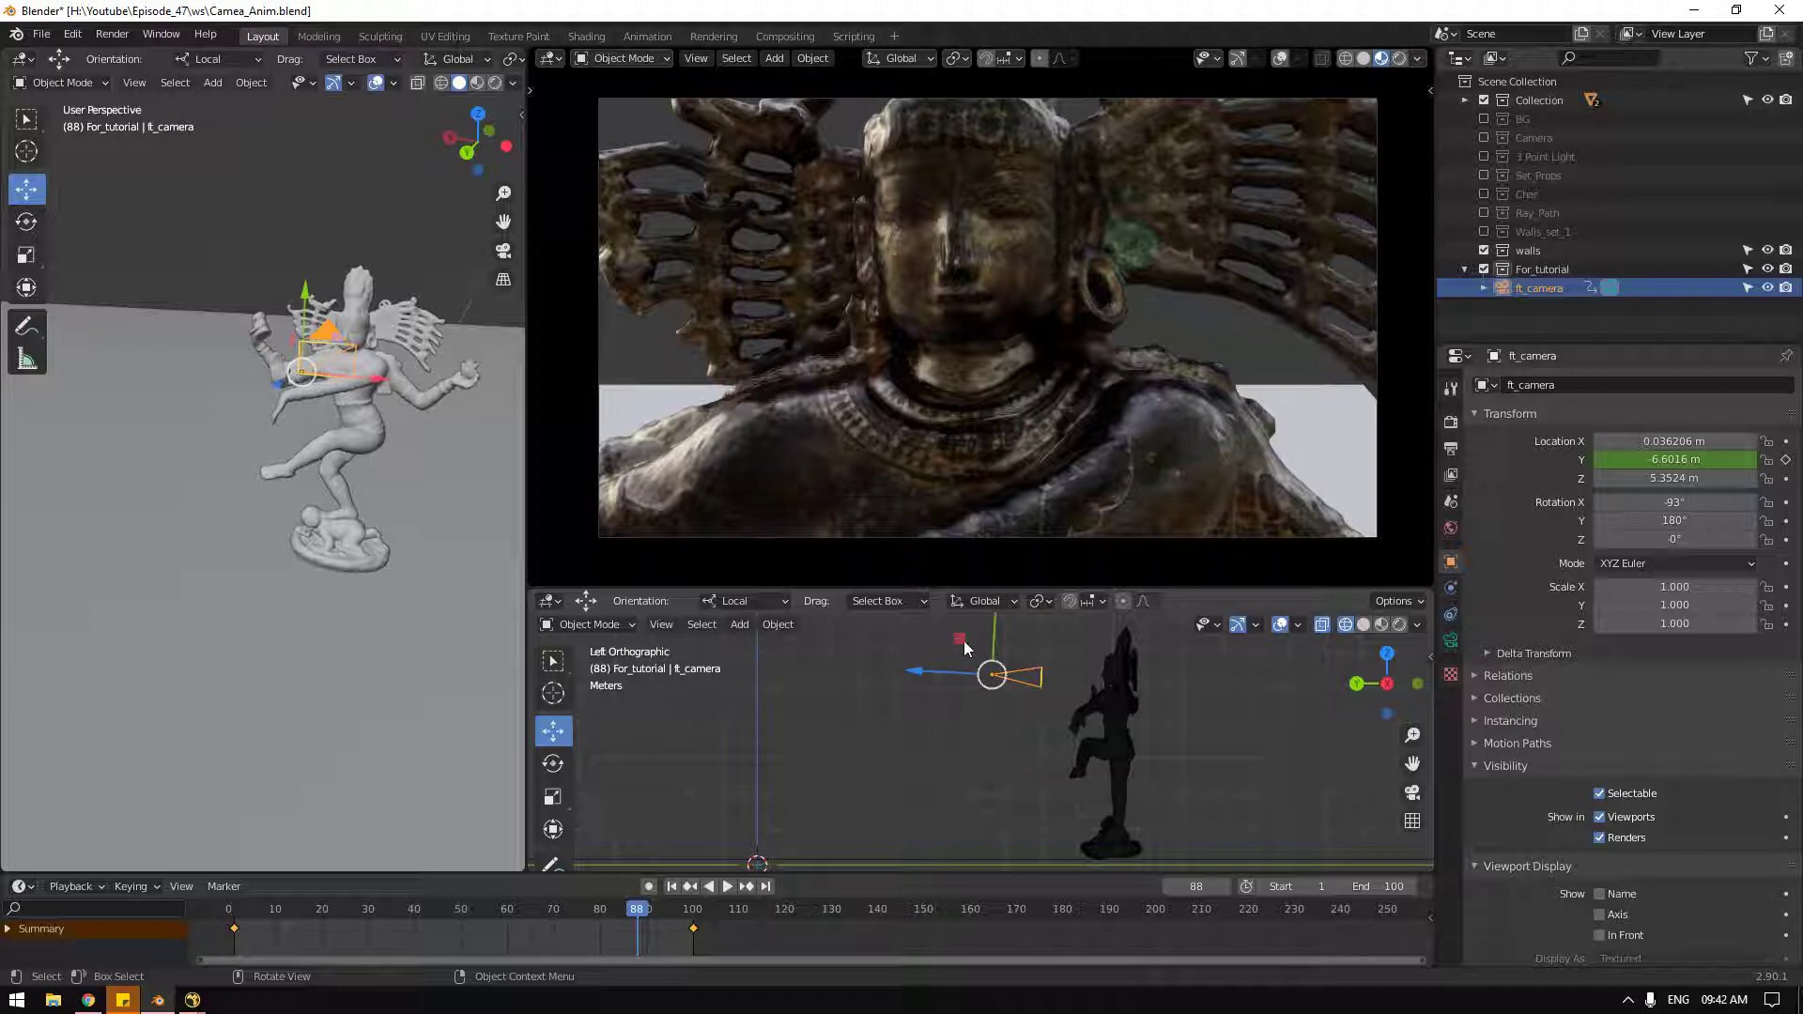
Step: Switch over to NukeX showing Camera1's projection settings and the 3D scene
key("alt+Tab")
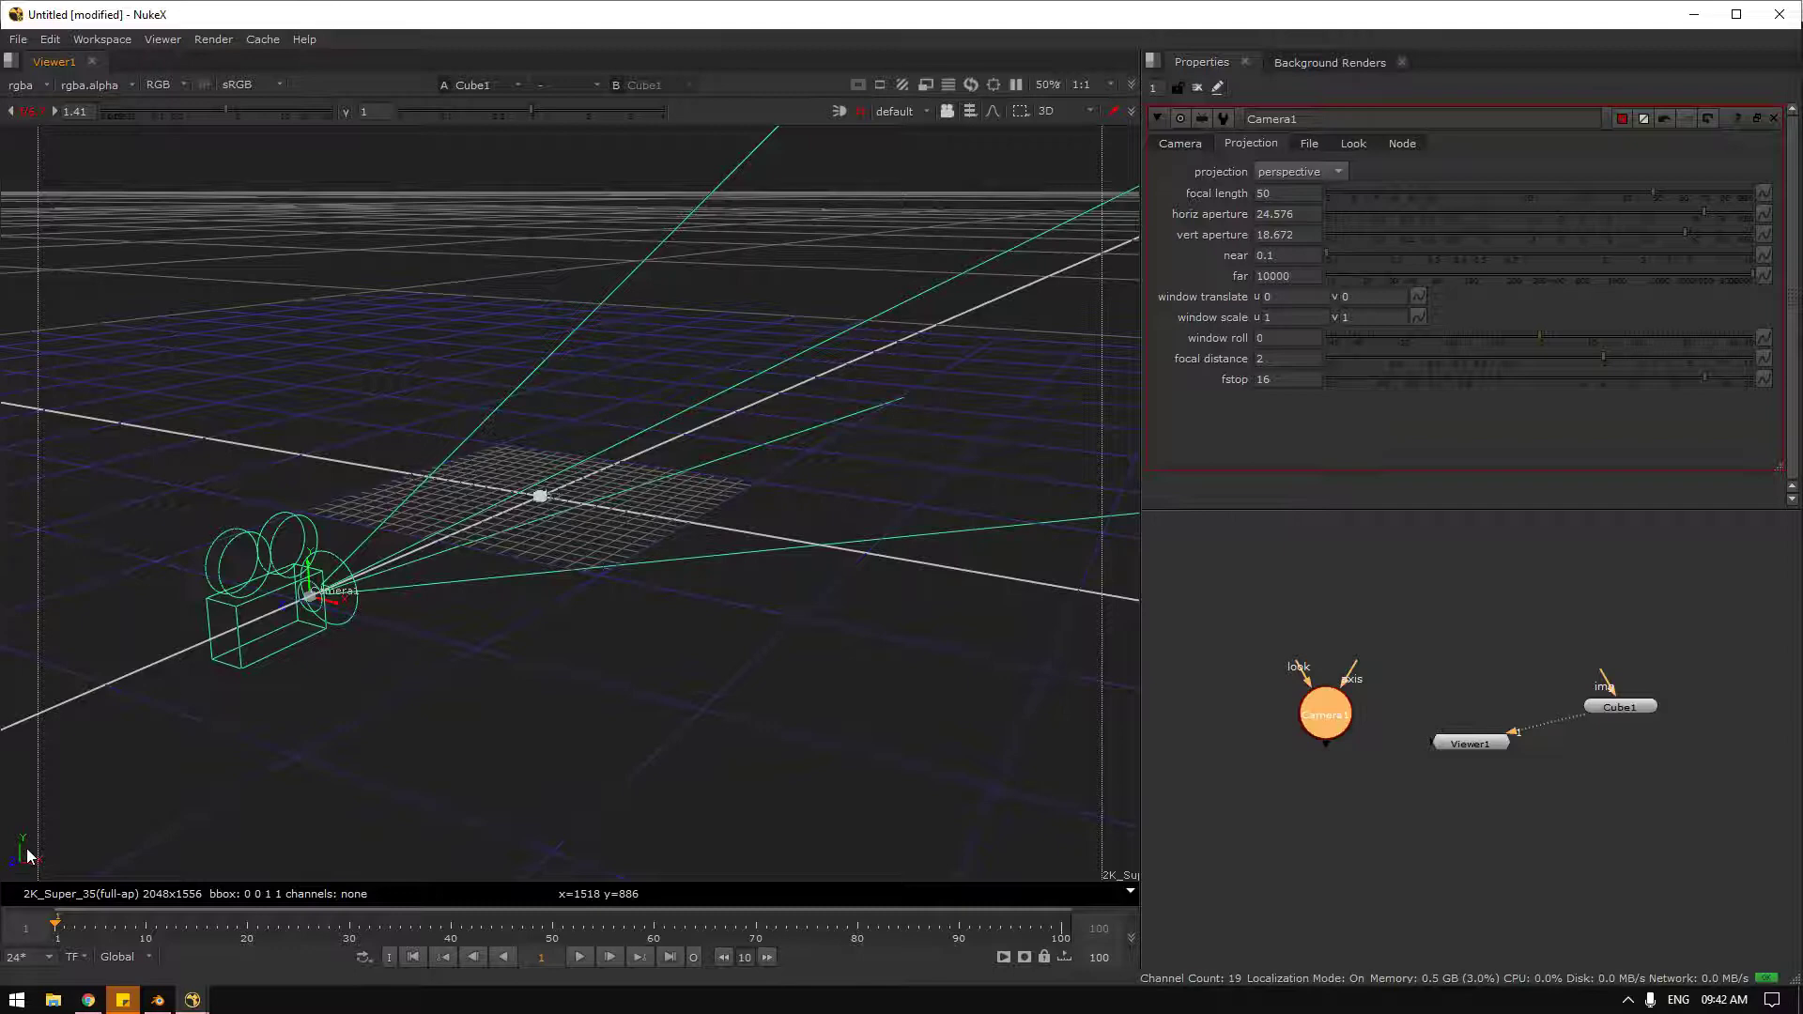
Step: Switch back to Blender's side view and set Transform Orientation to Global
key("alt+Tab")
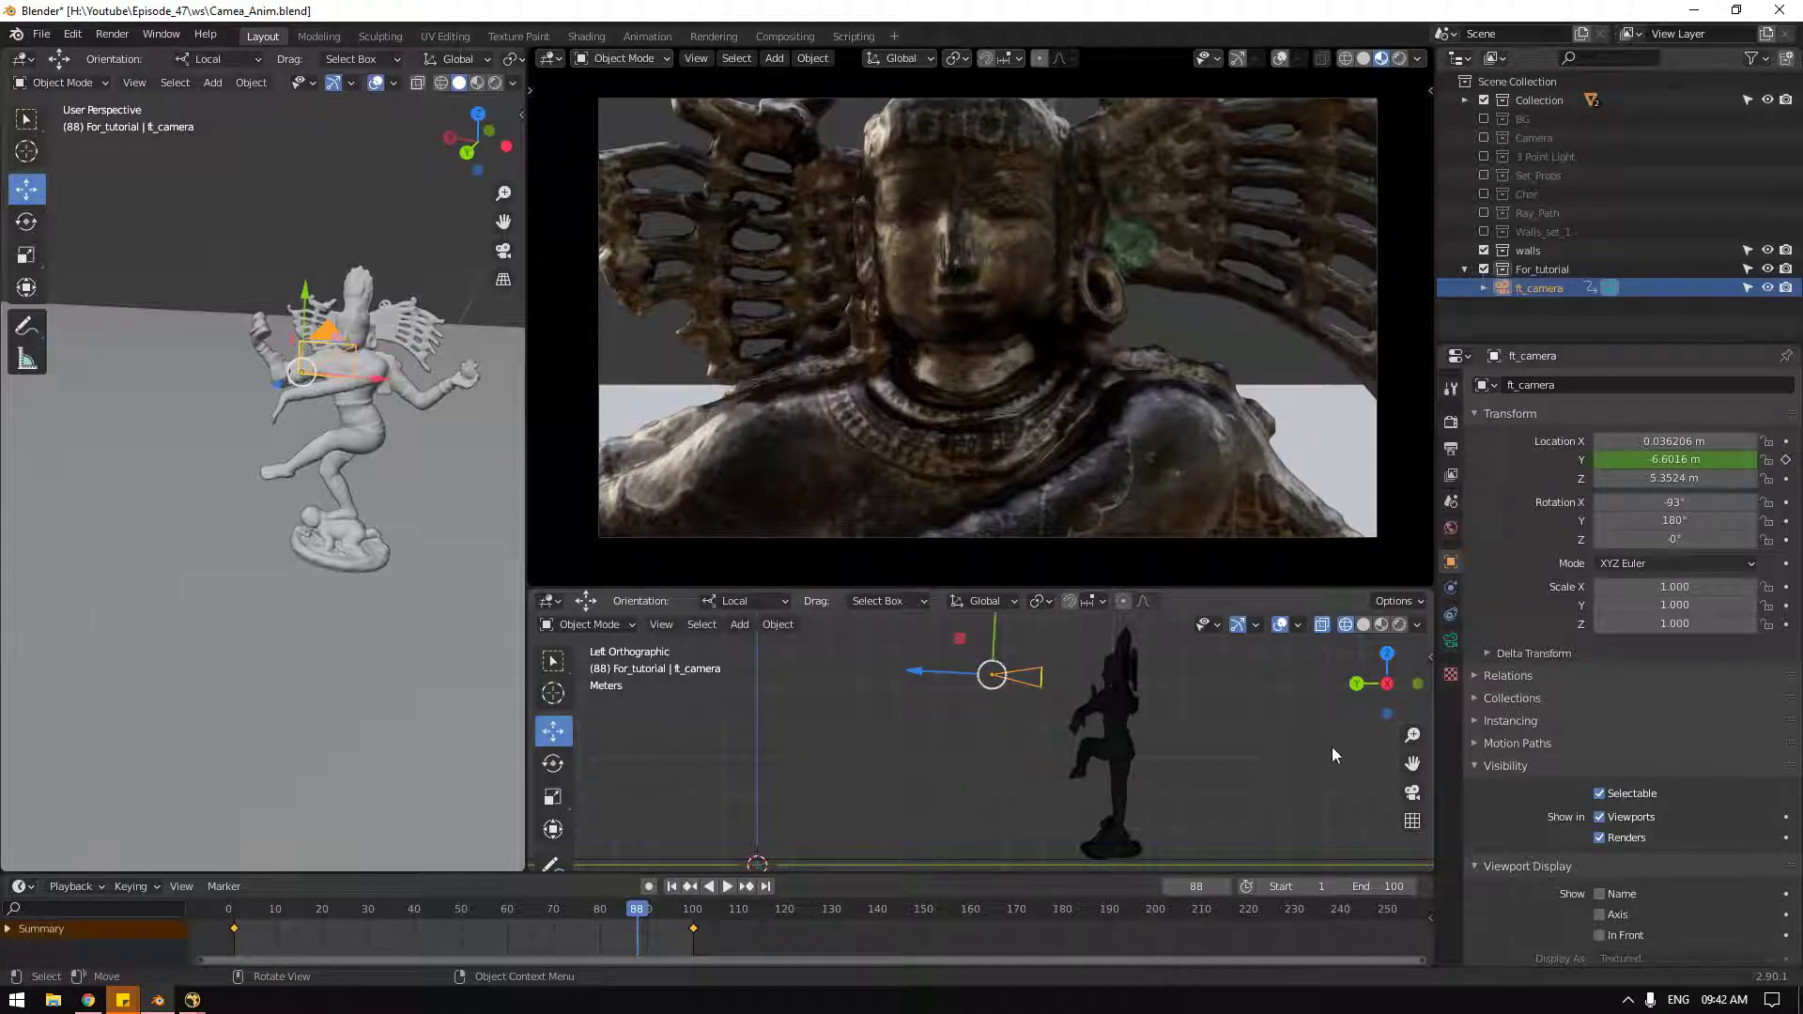
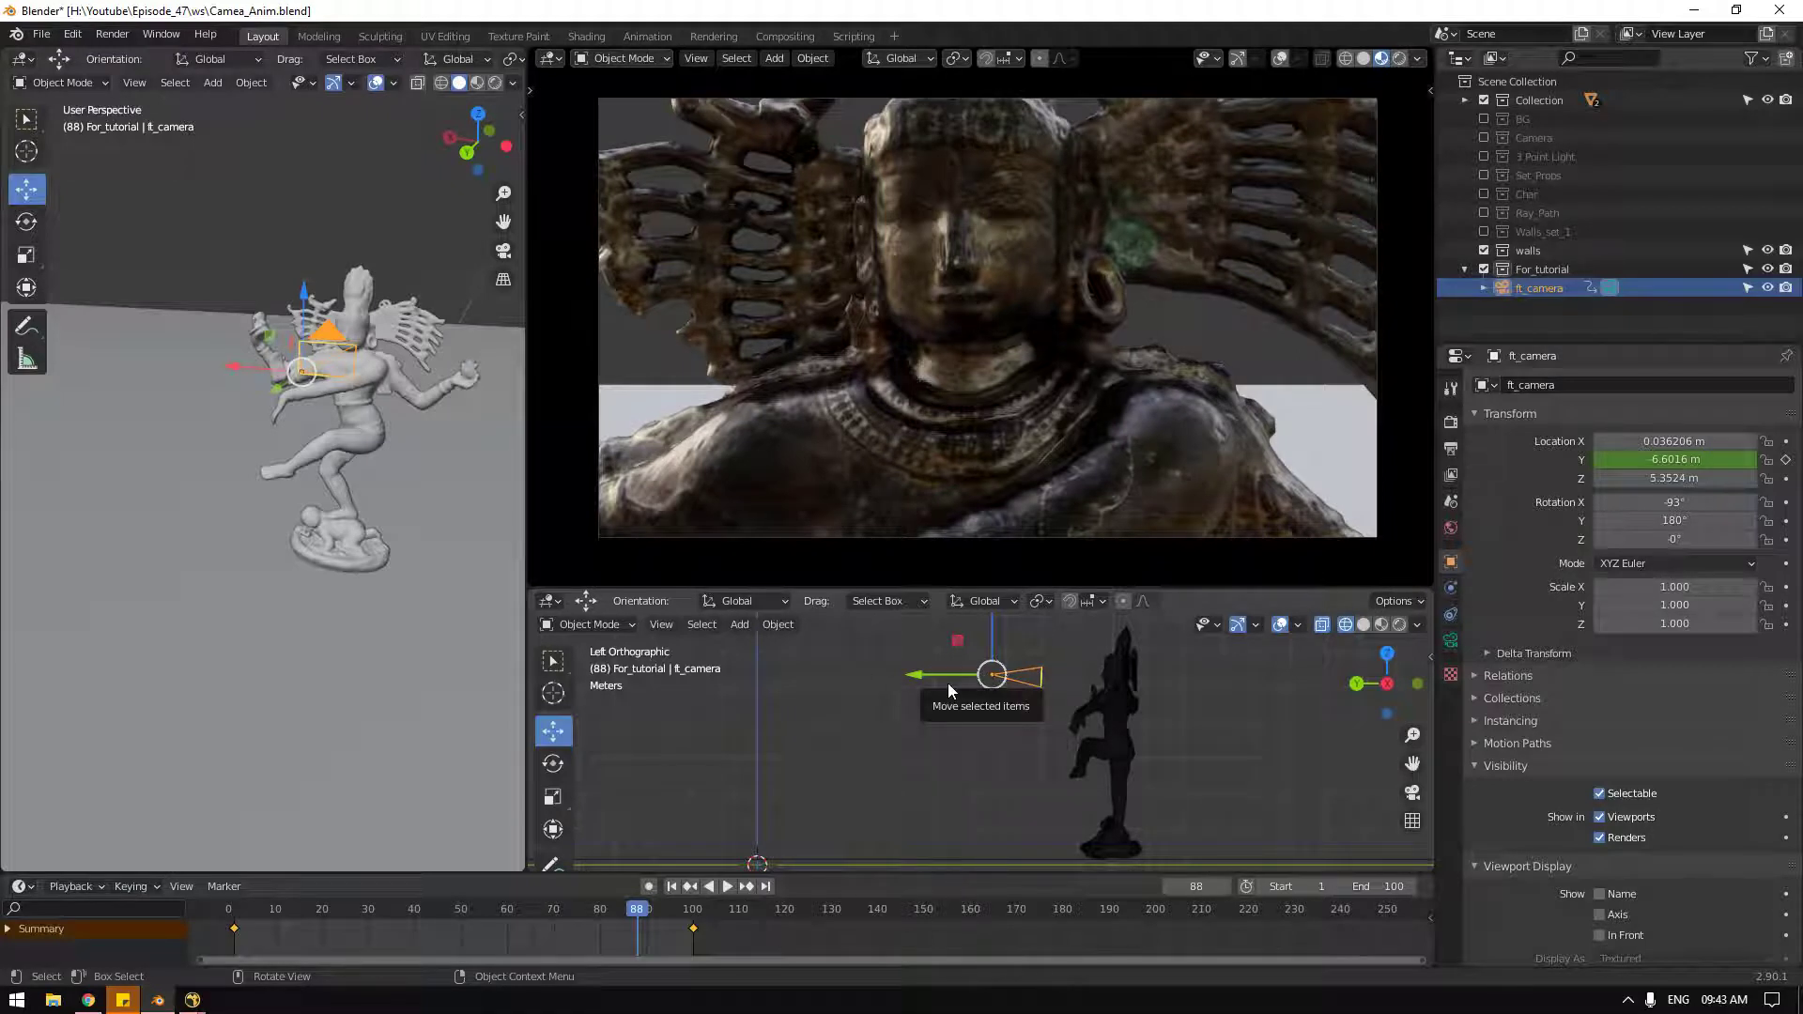
left_click(951, 691)
Step: Switch back to NukeX showing Camera1's projection settings and the 3D scene with the cube
key("alt+Tab")
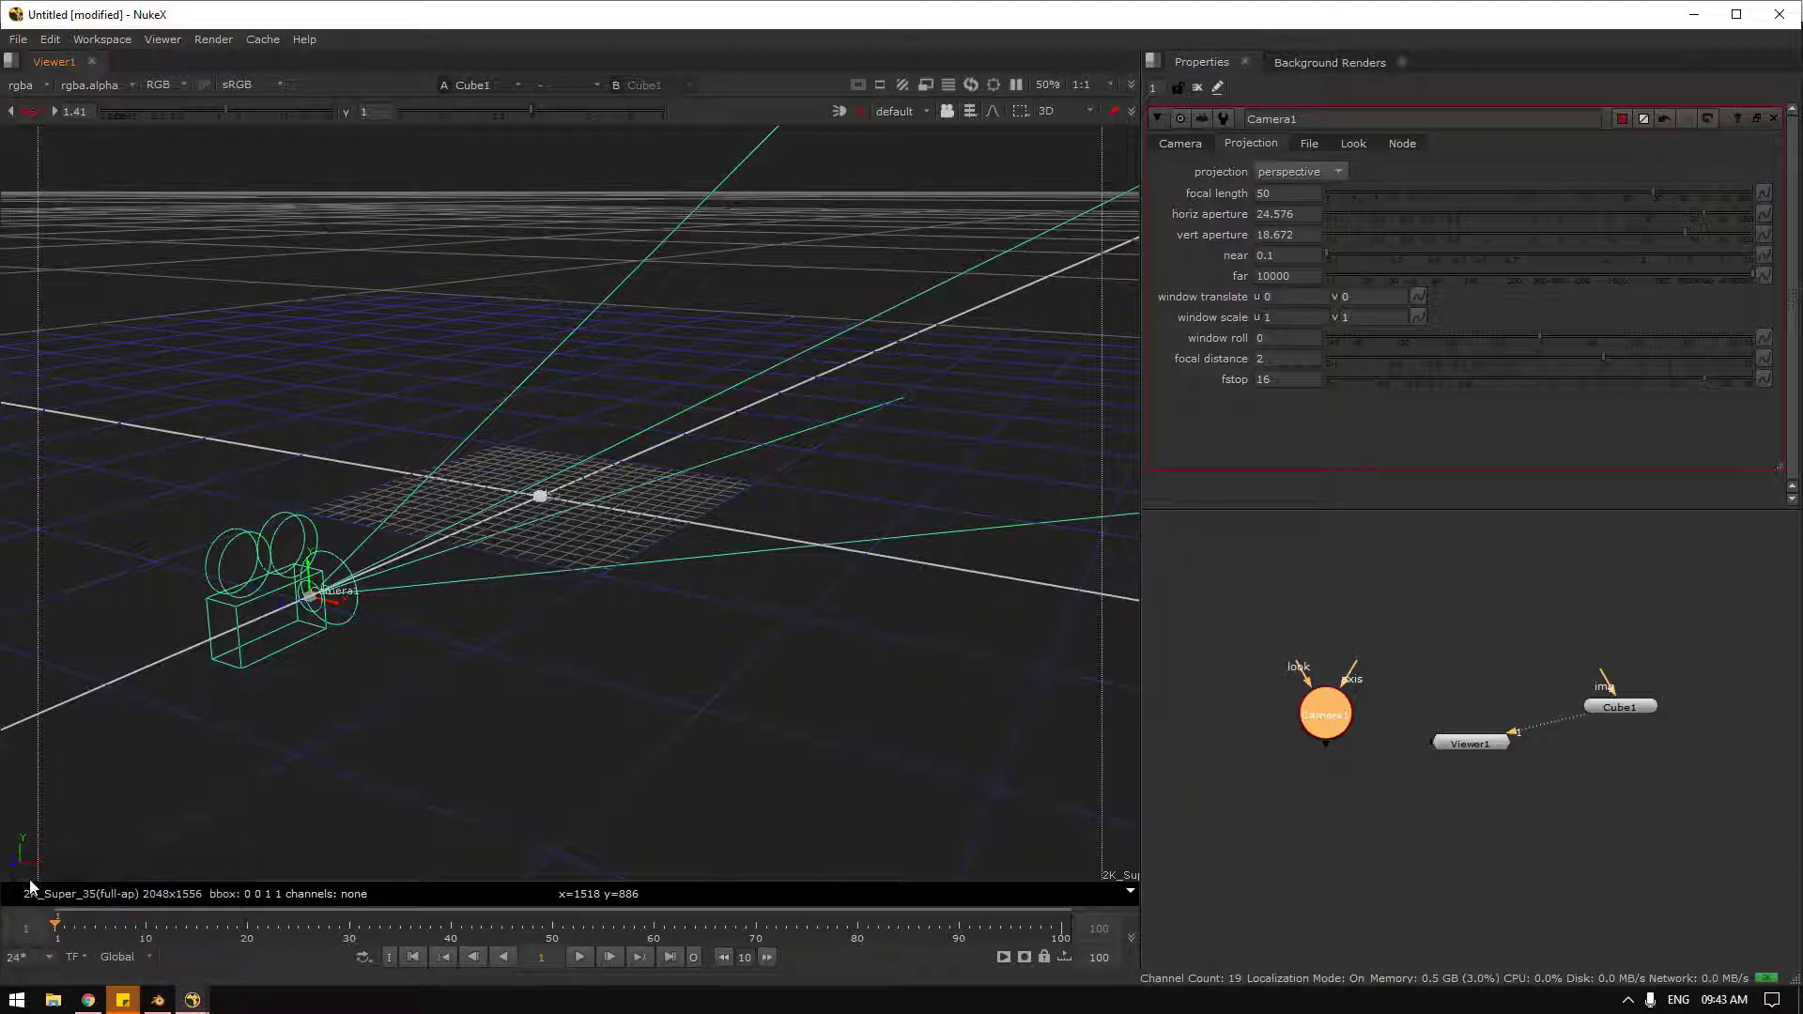
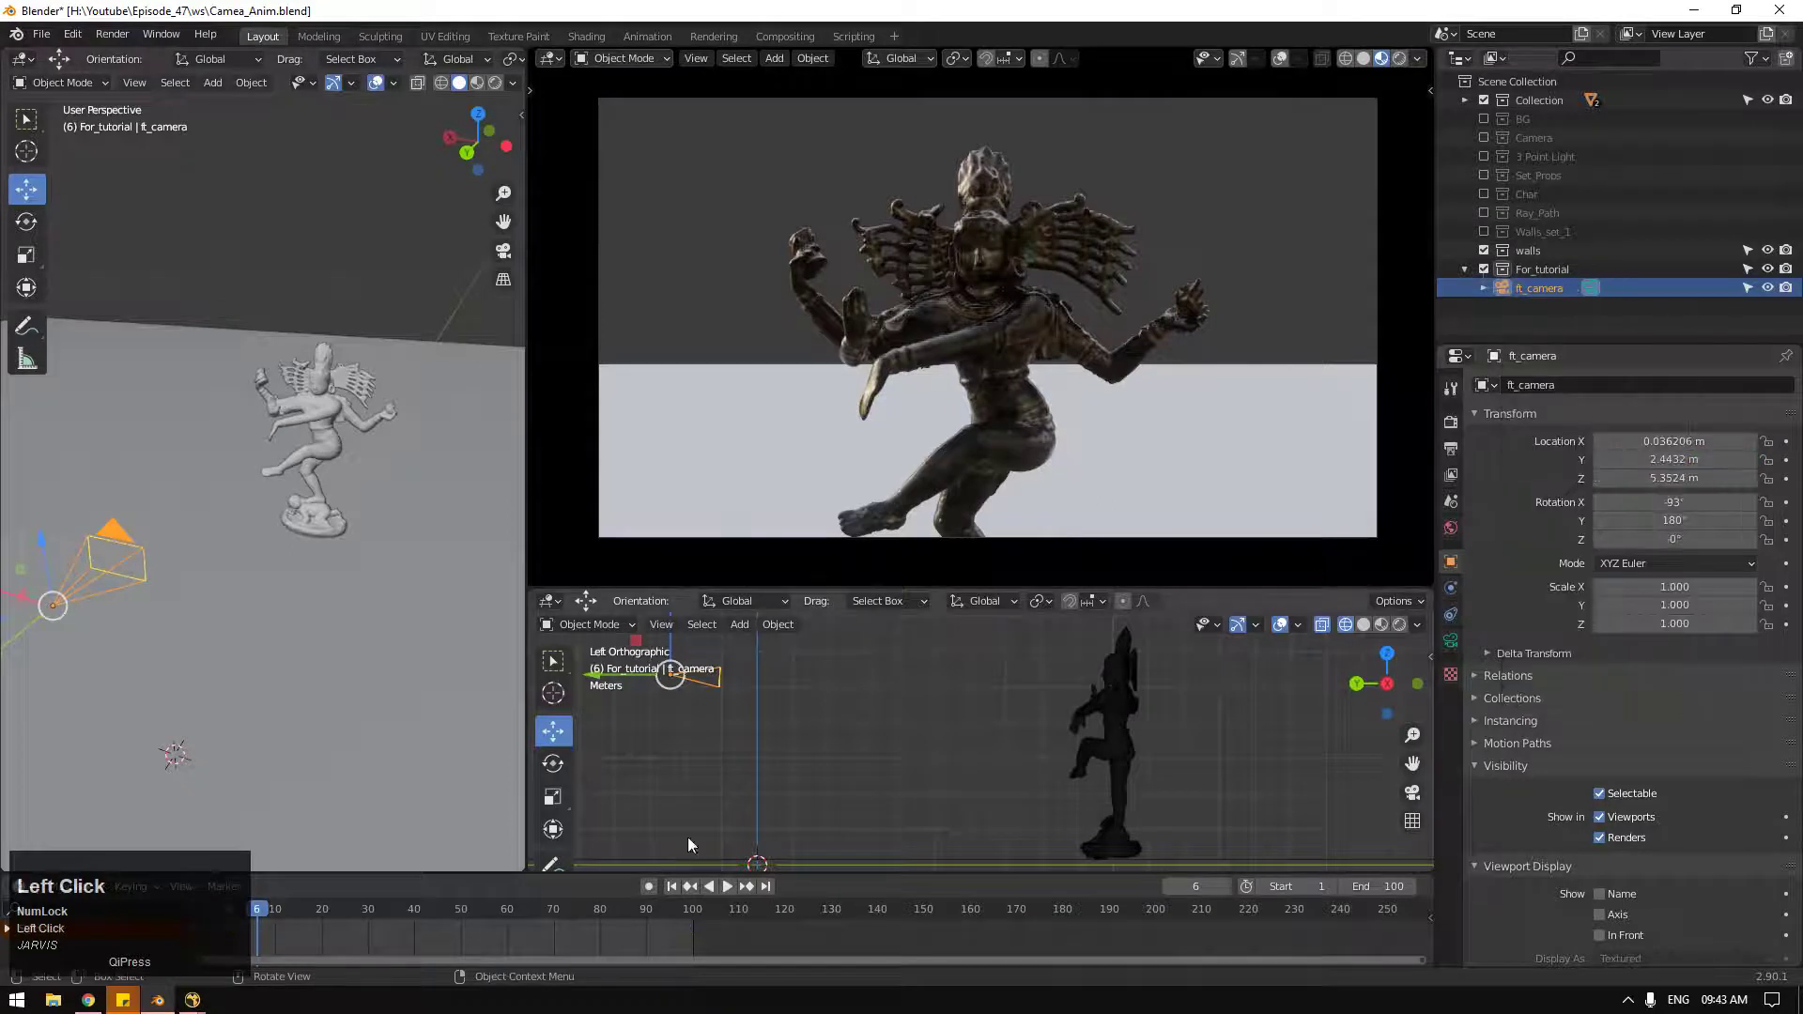
Step: At frame 1 frame the statue's head and arm, key Location X, then jump to frame 100
left_click(668, 888)
left_click_drag(26, 638, 1795, 449)
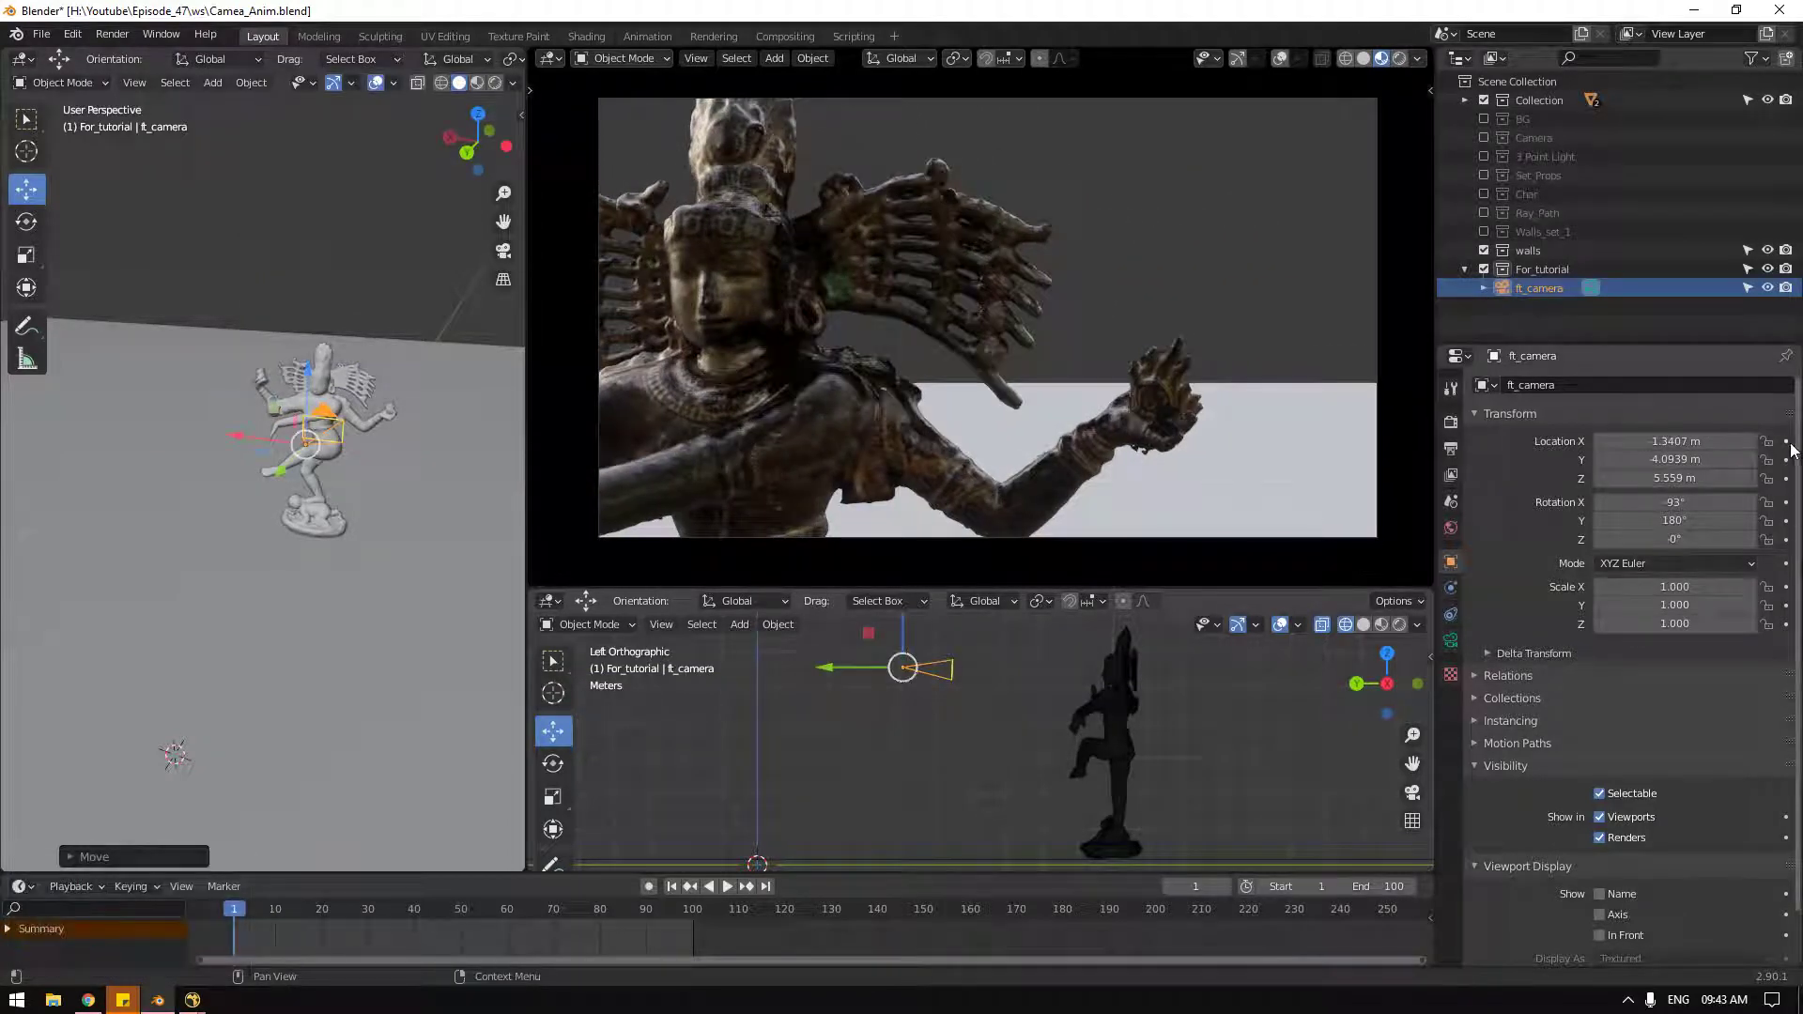
left_click(1795, 449)
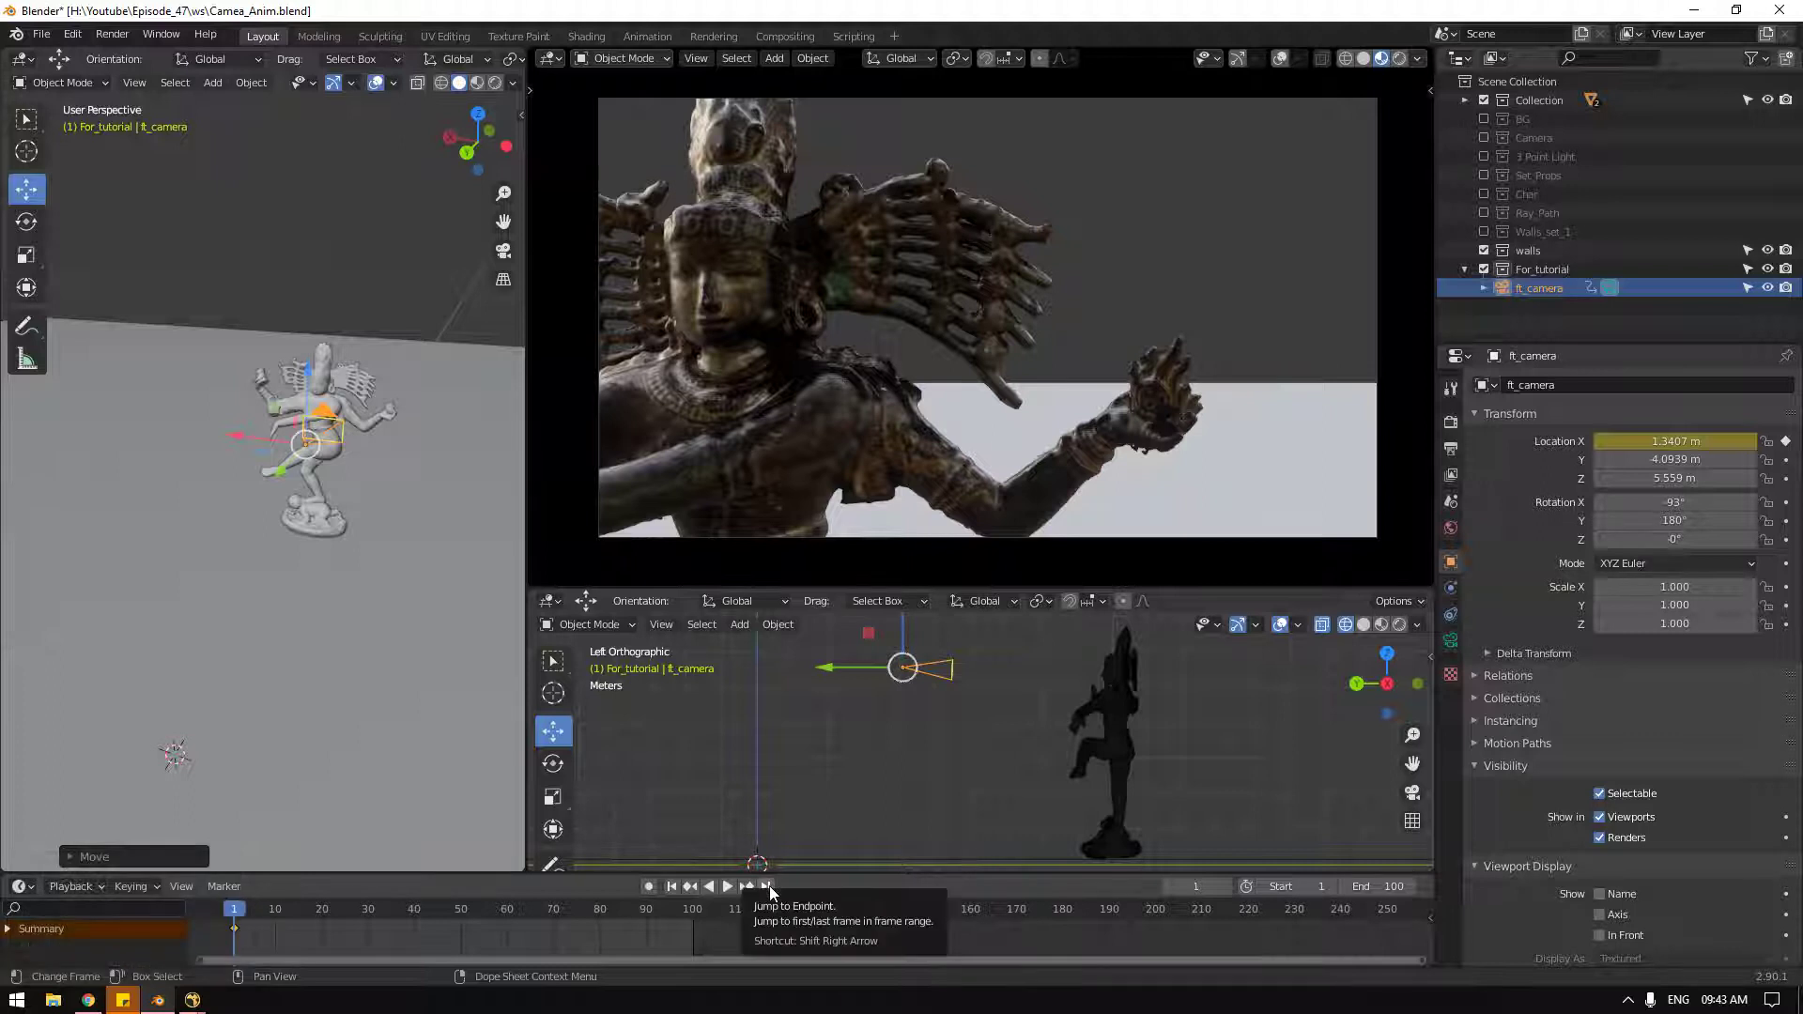
left_click(773, 894)
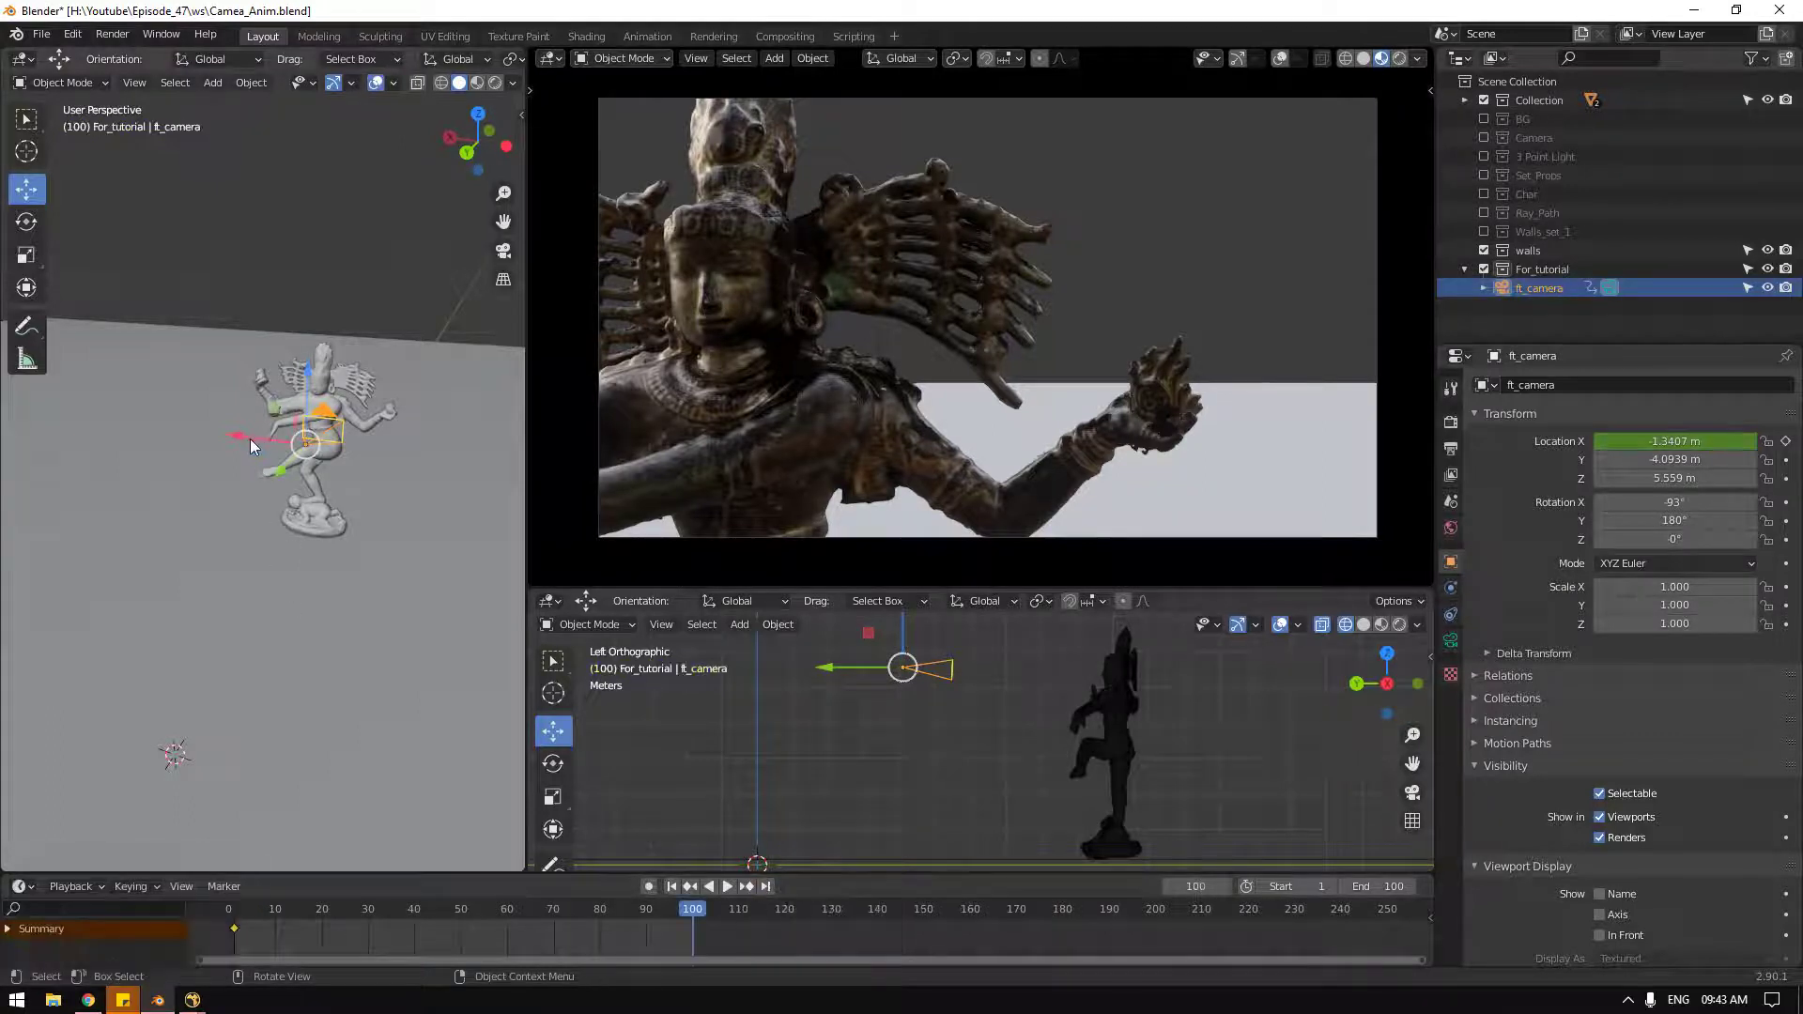
Step: Nudge the camera sideways unkeyed, then play so it snaps back to the frame-1 position
left_click_drag(253, 448, 145, 443)
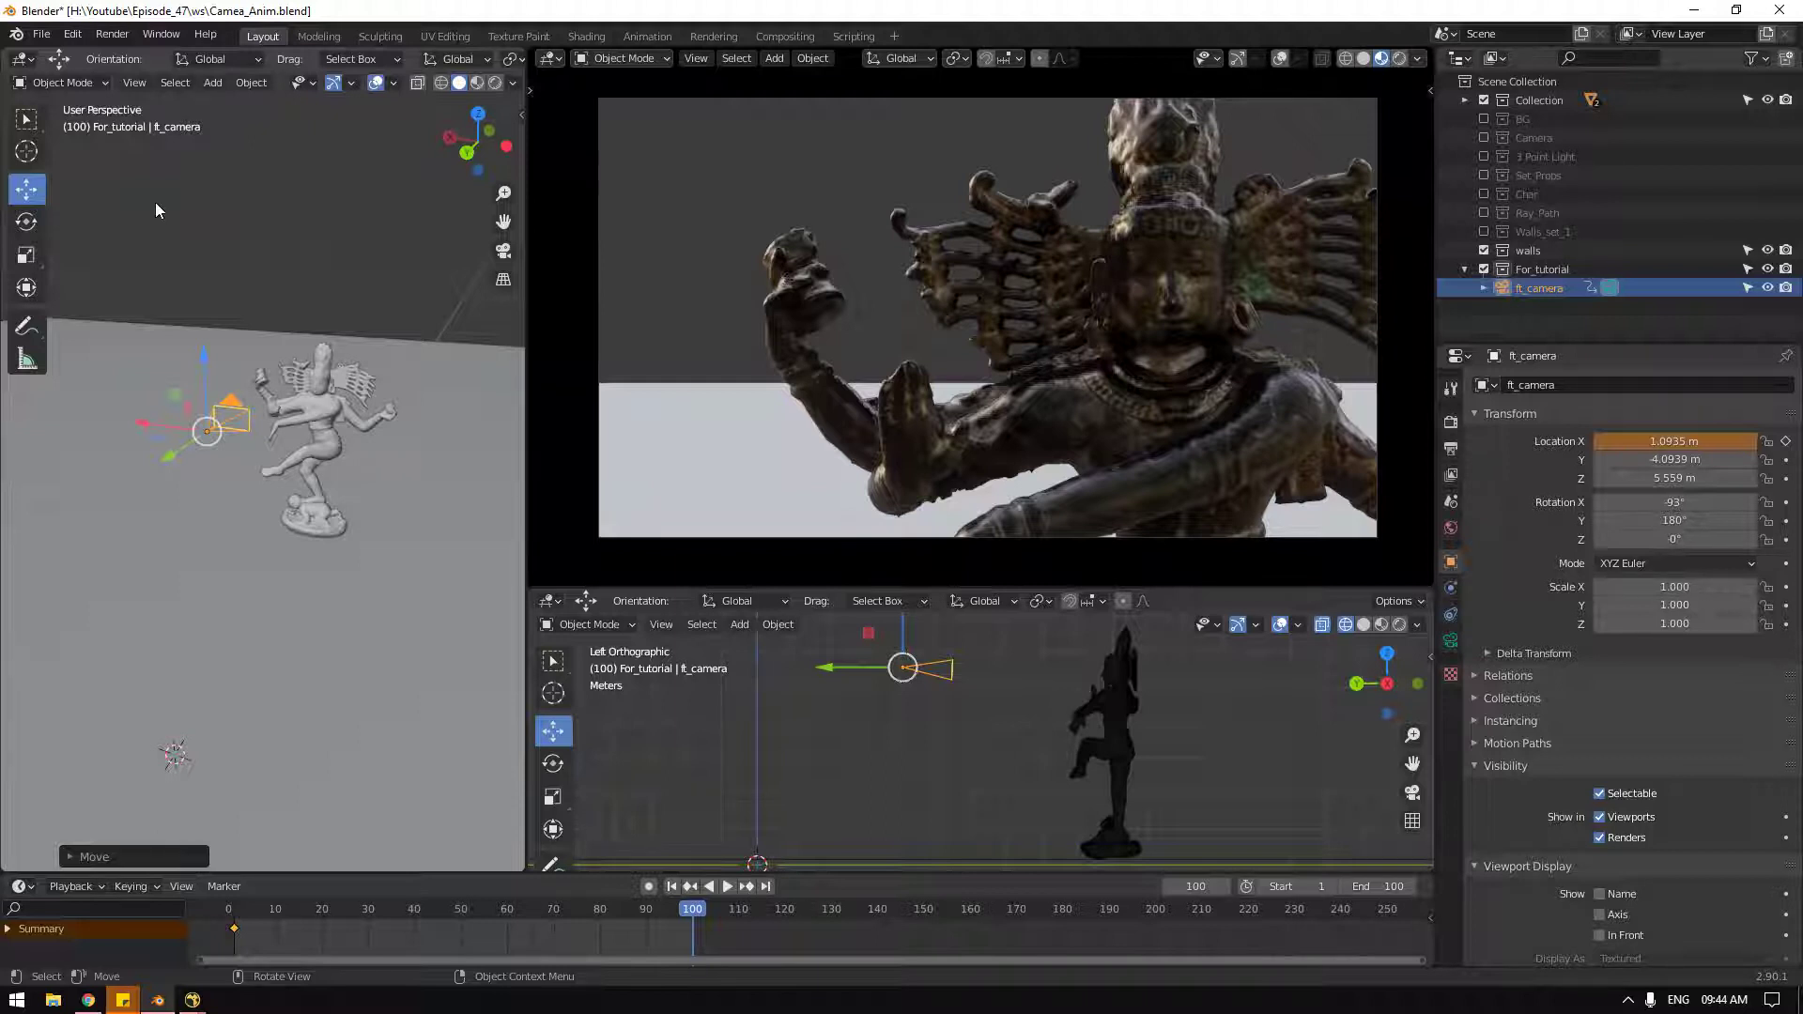
key("space")
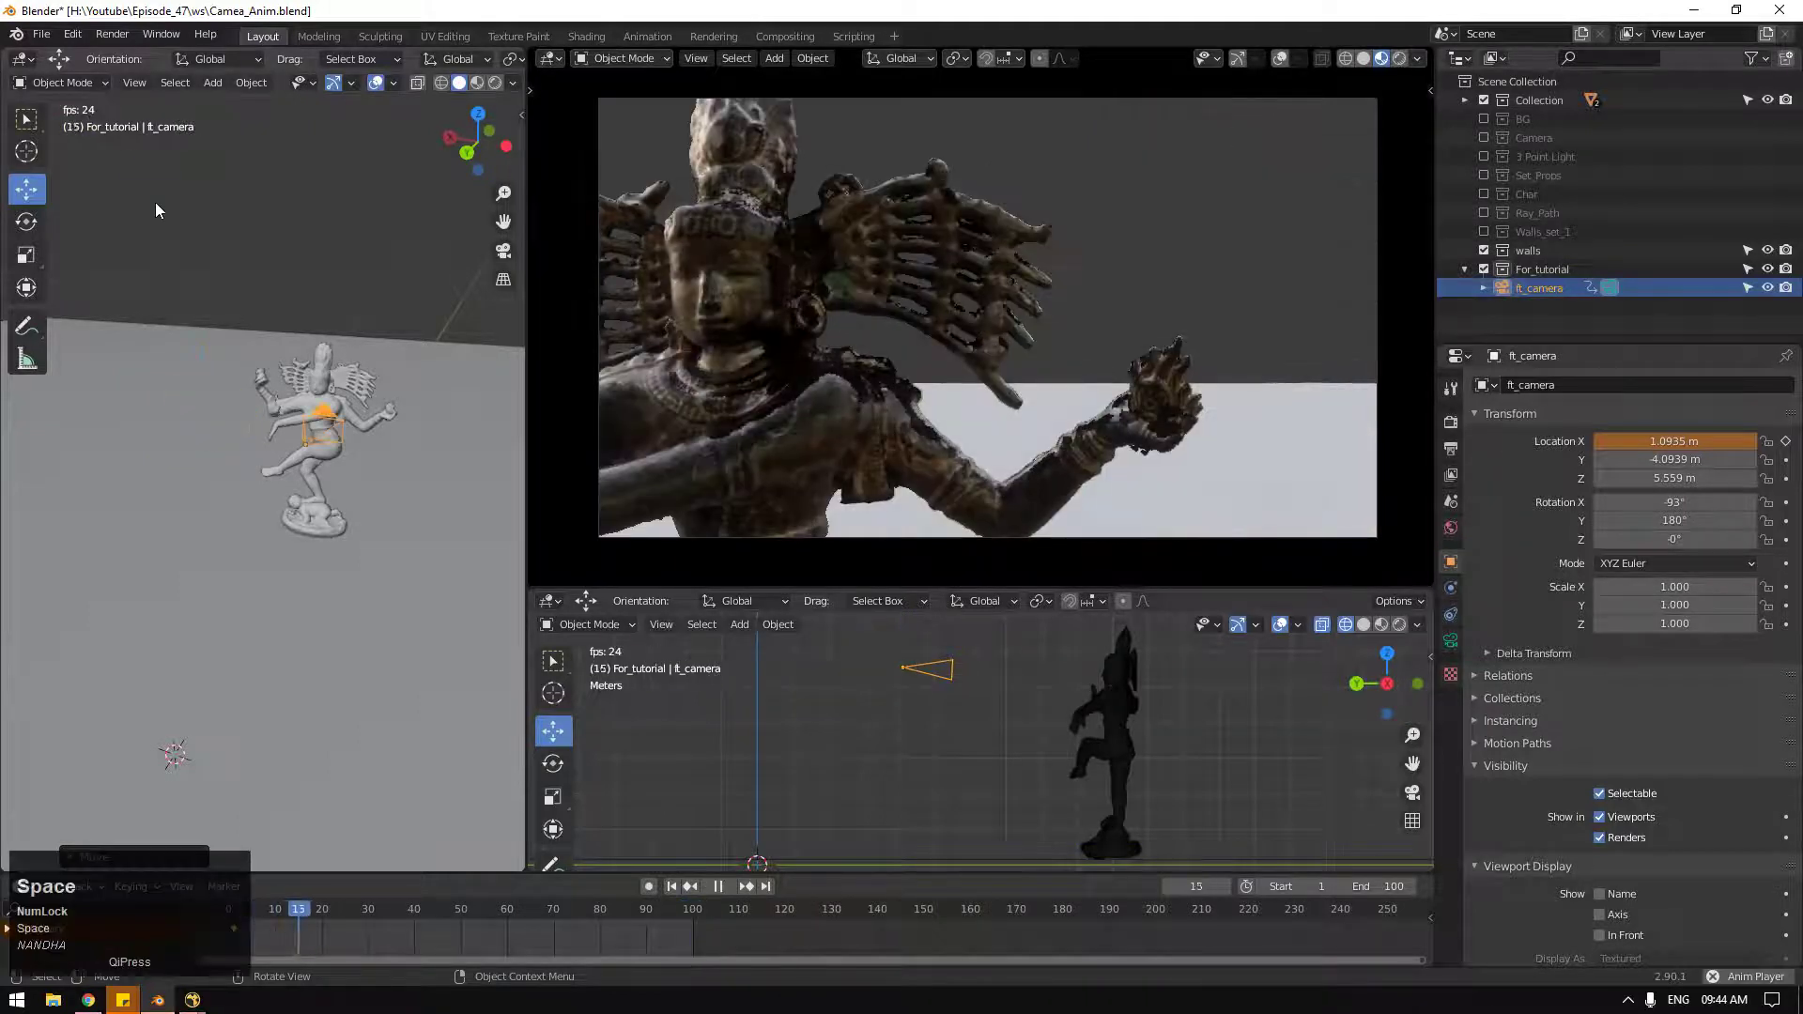
Step: Stop on frame 100 and slide the camera across toward the statue's raised hand
left_click(770, 896)
left_click_drag(246, 442, 141, 433)
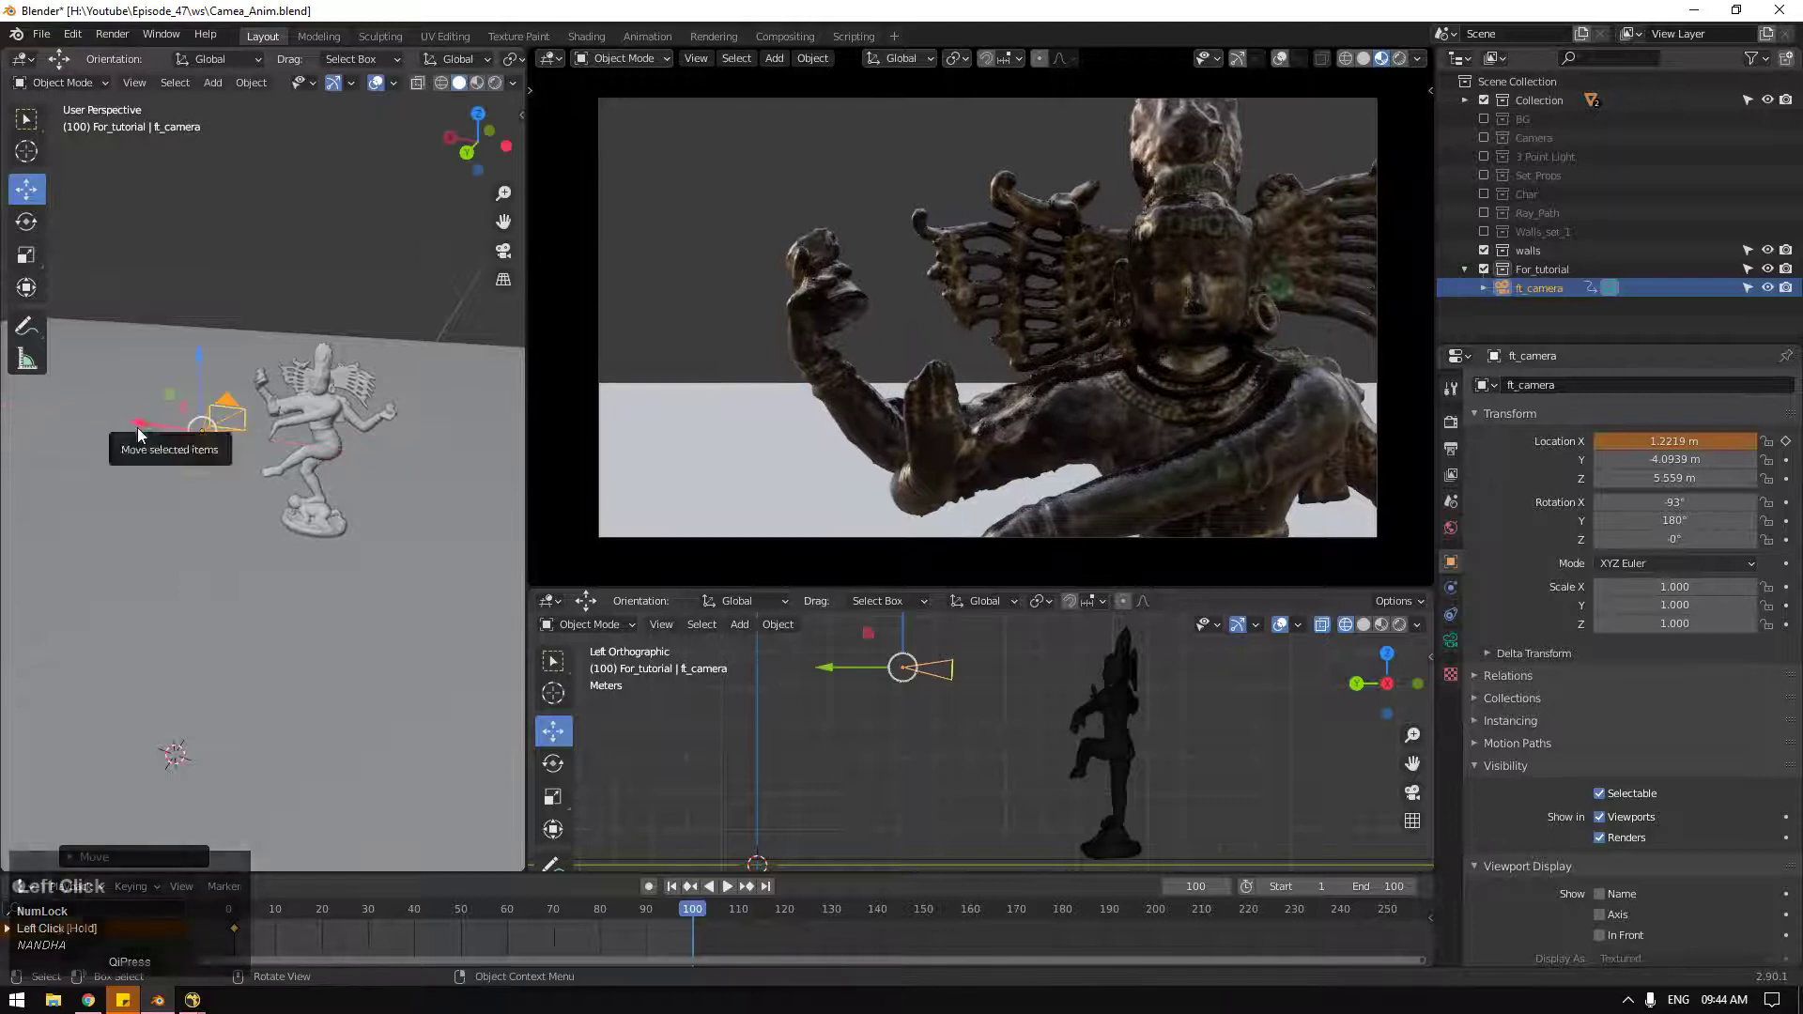
left_click_drag(145, 432, 1791, 447)
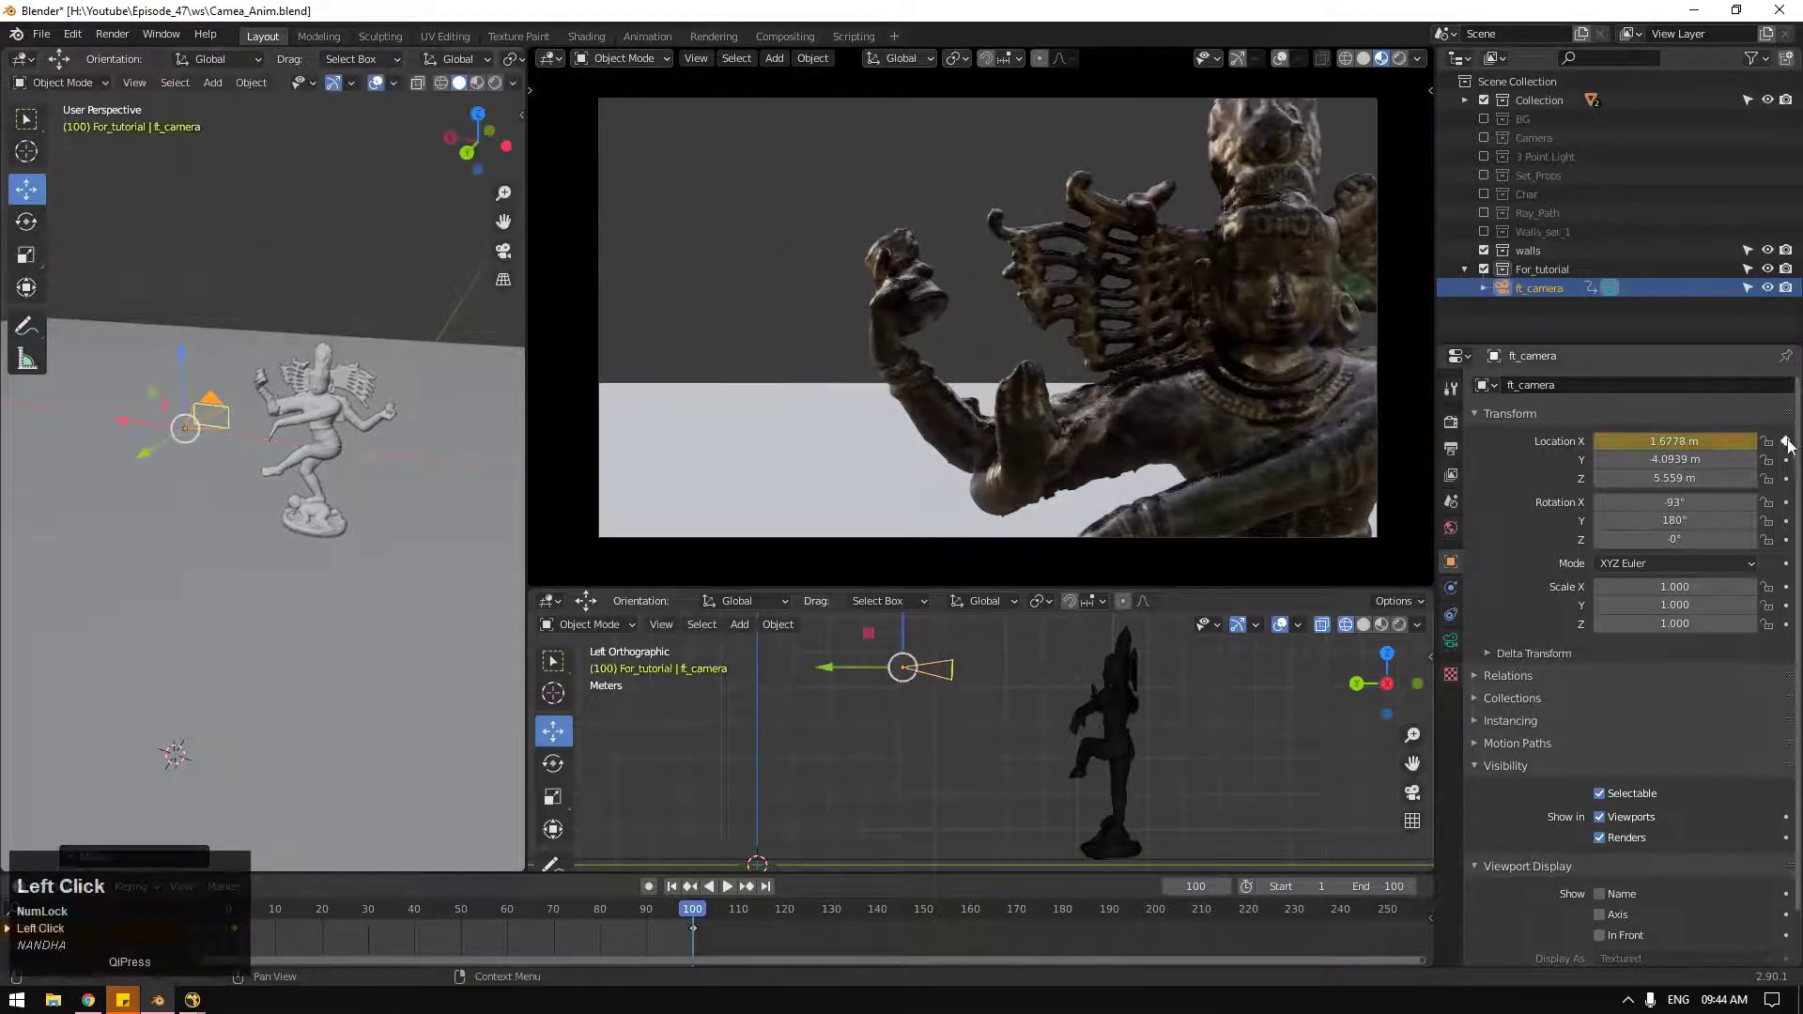
Step: At frame 1 slide the camera further out to about X -2.17 m and play the sweep
left_click(666, 867)
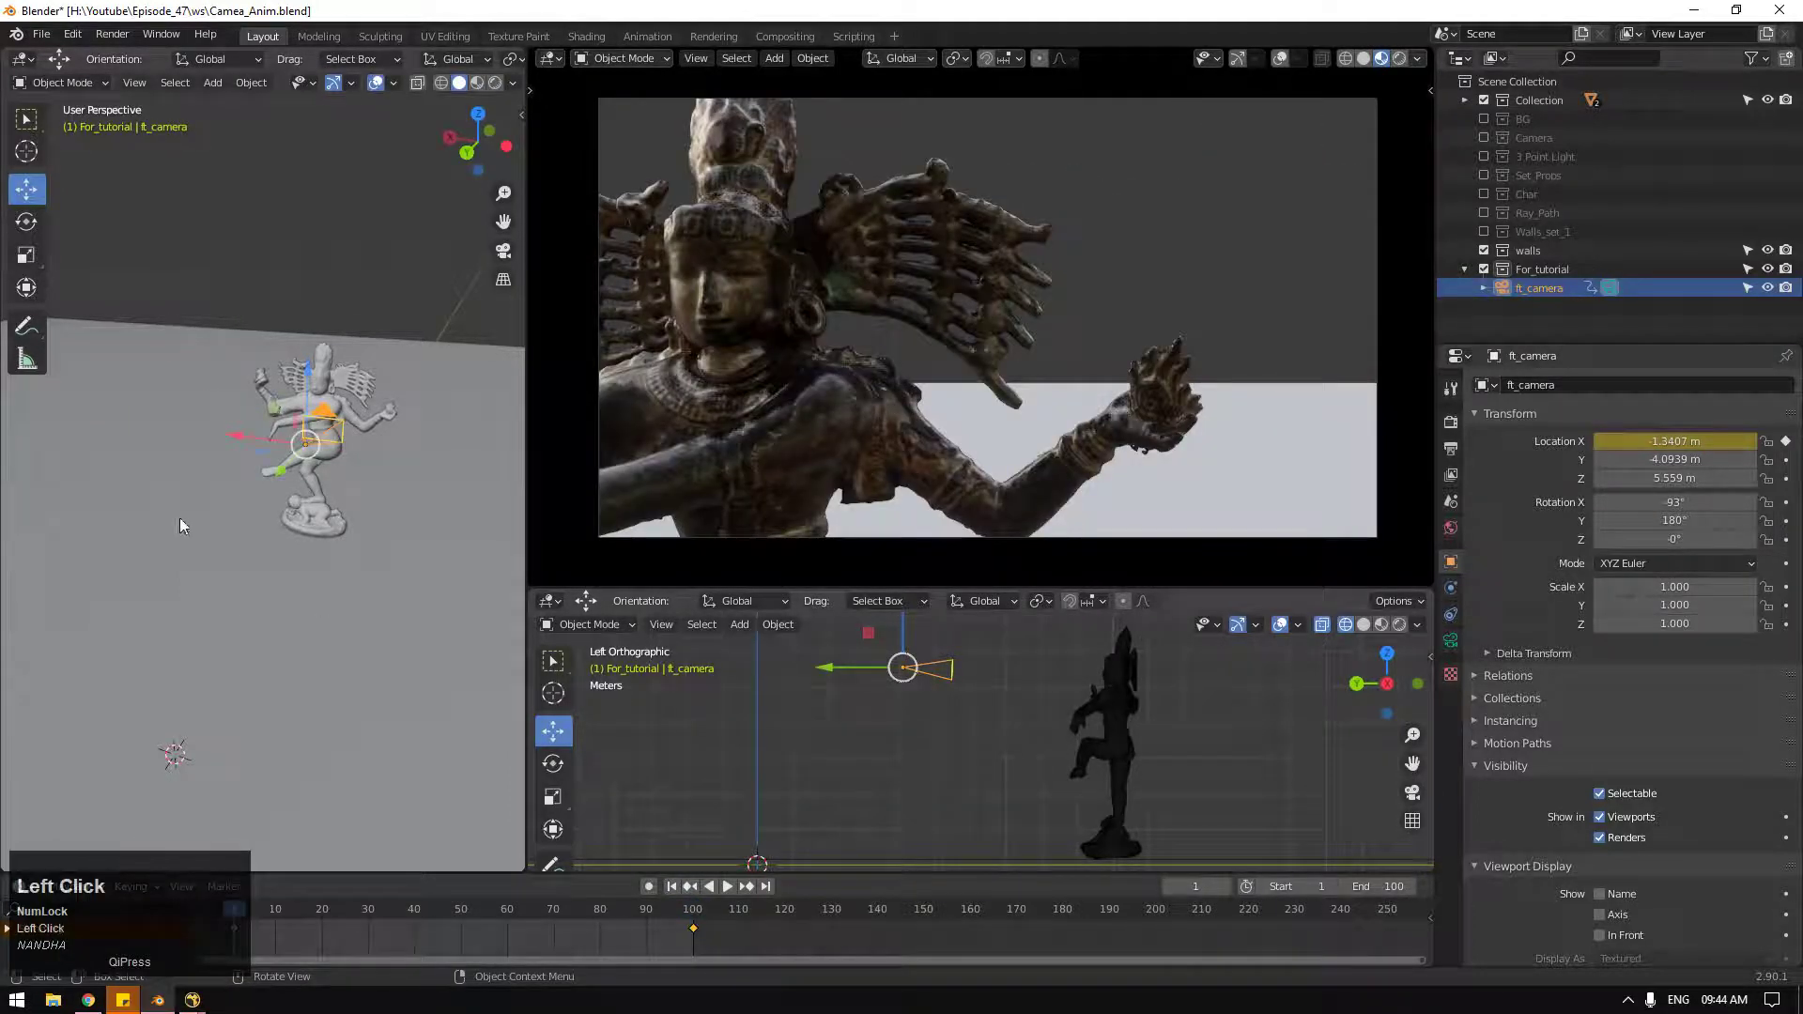
left_click_drag(243, 445, 1797, 451)
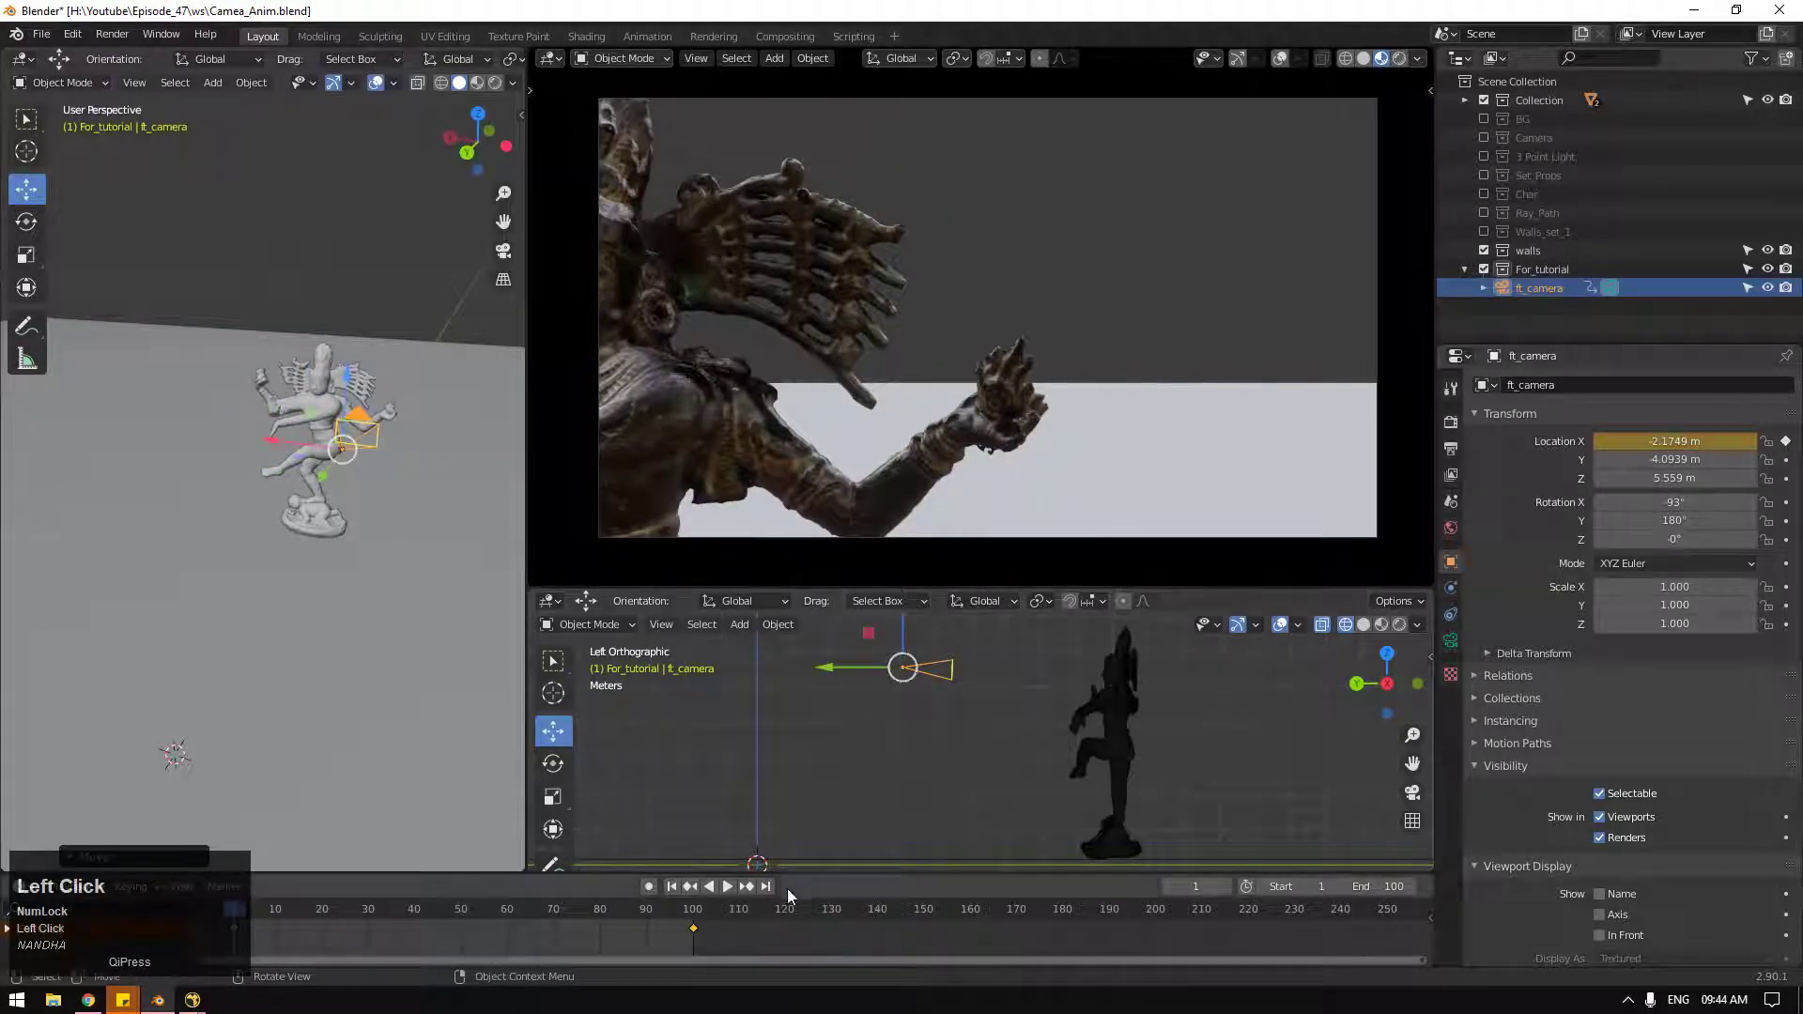
left_click(735, 891)
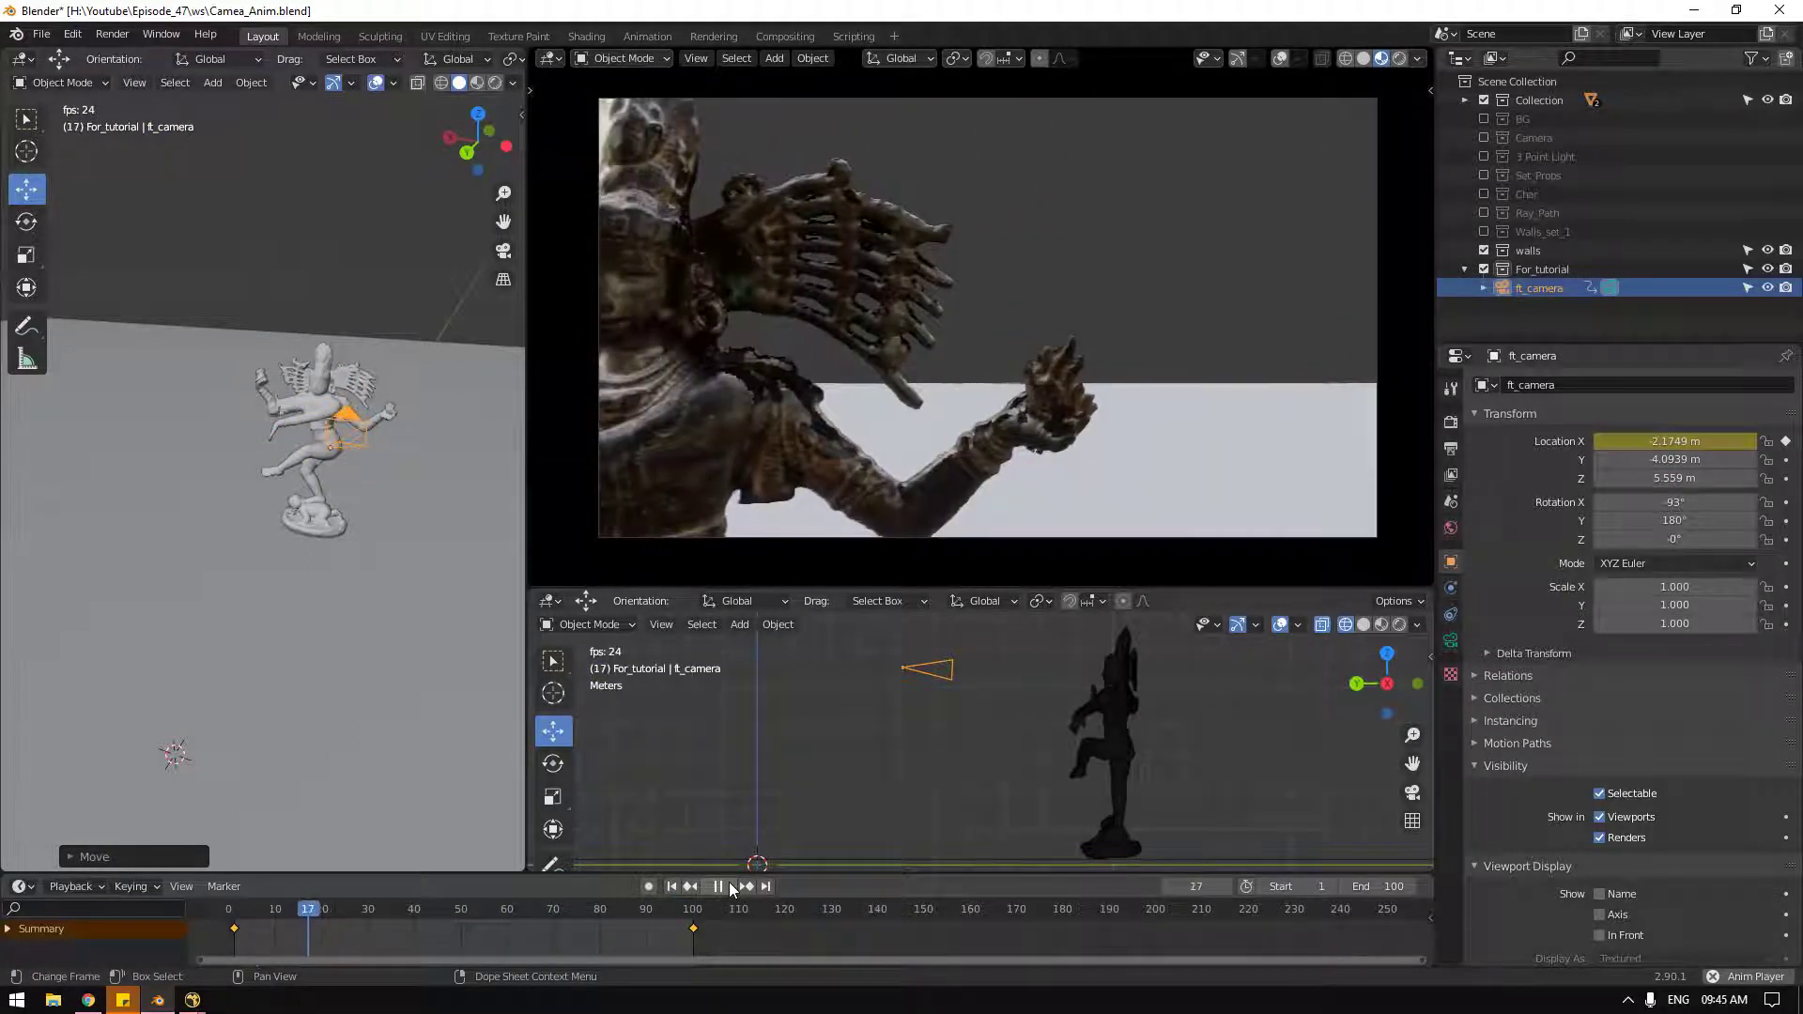
Step: Move the camera further left past the statue's arm at frame 100, play it, then stop at the start
left_click_drag(736, 891, 668, 789)
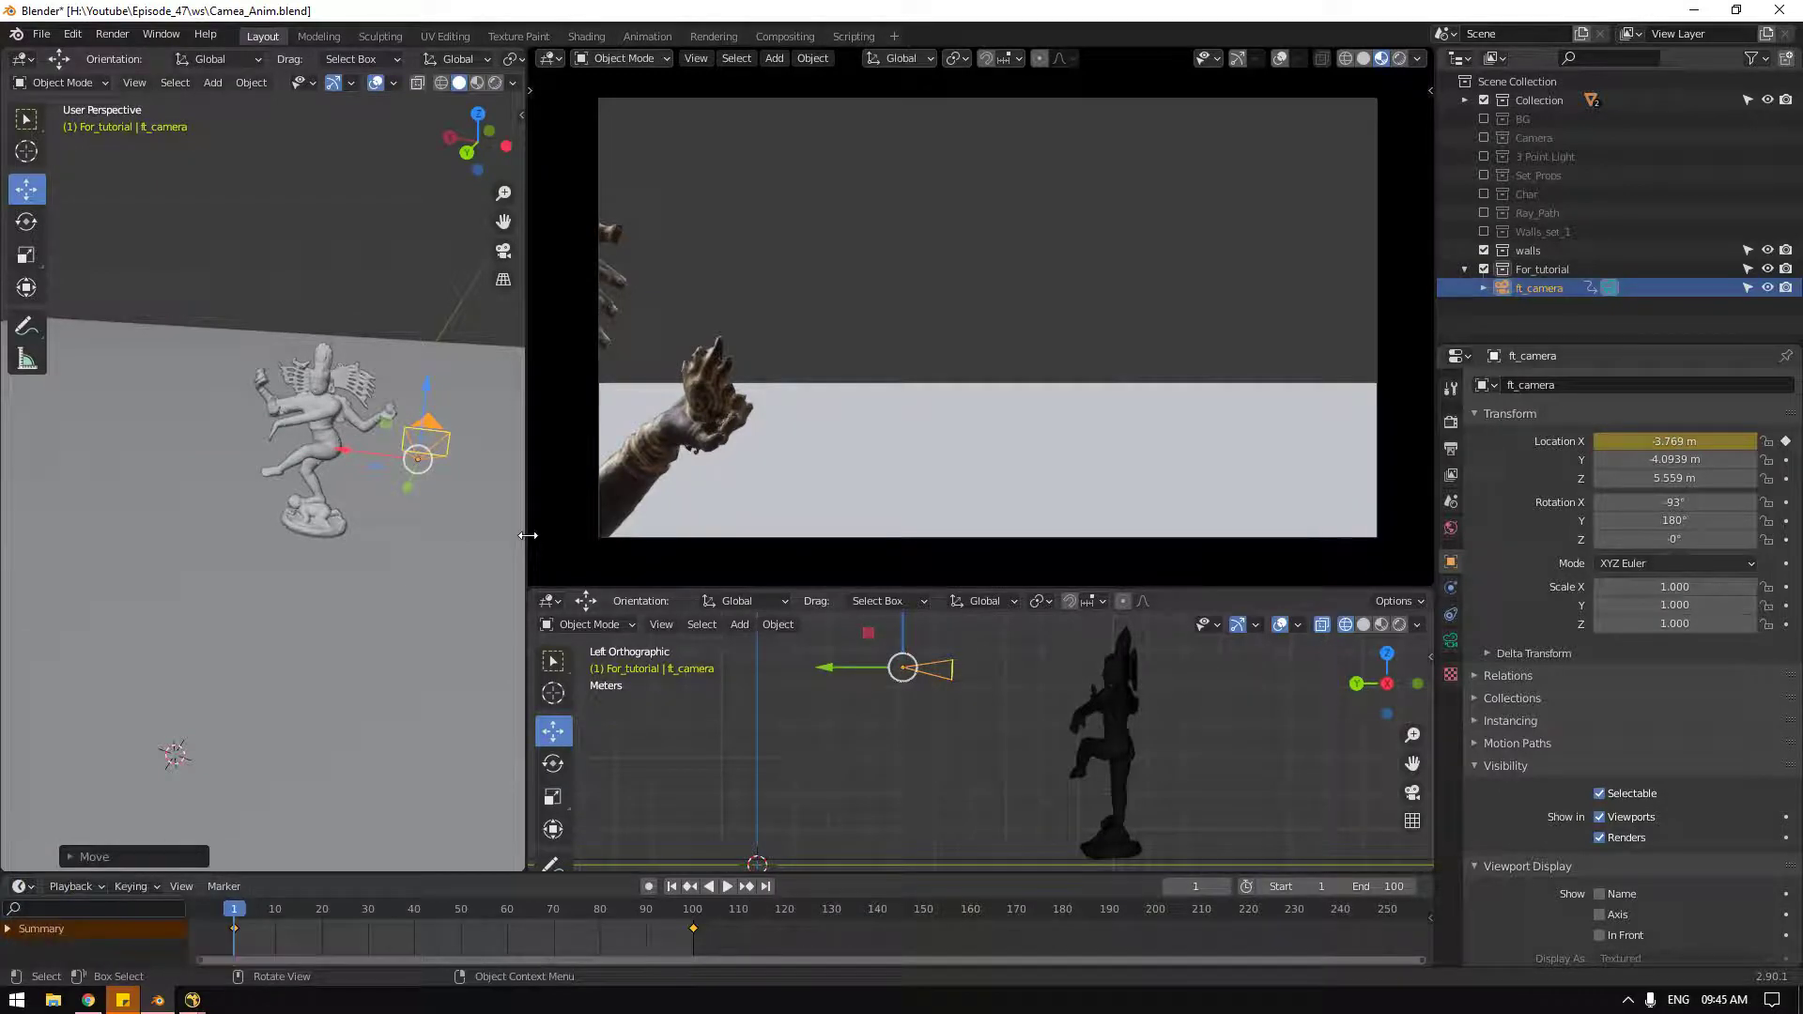
left_click(1169, 990)
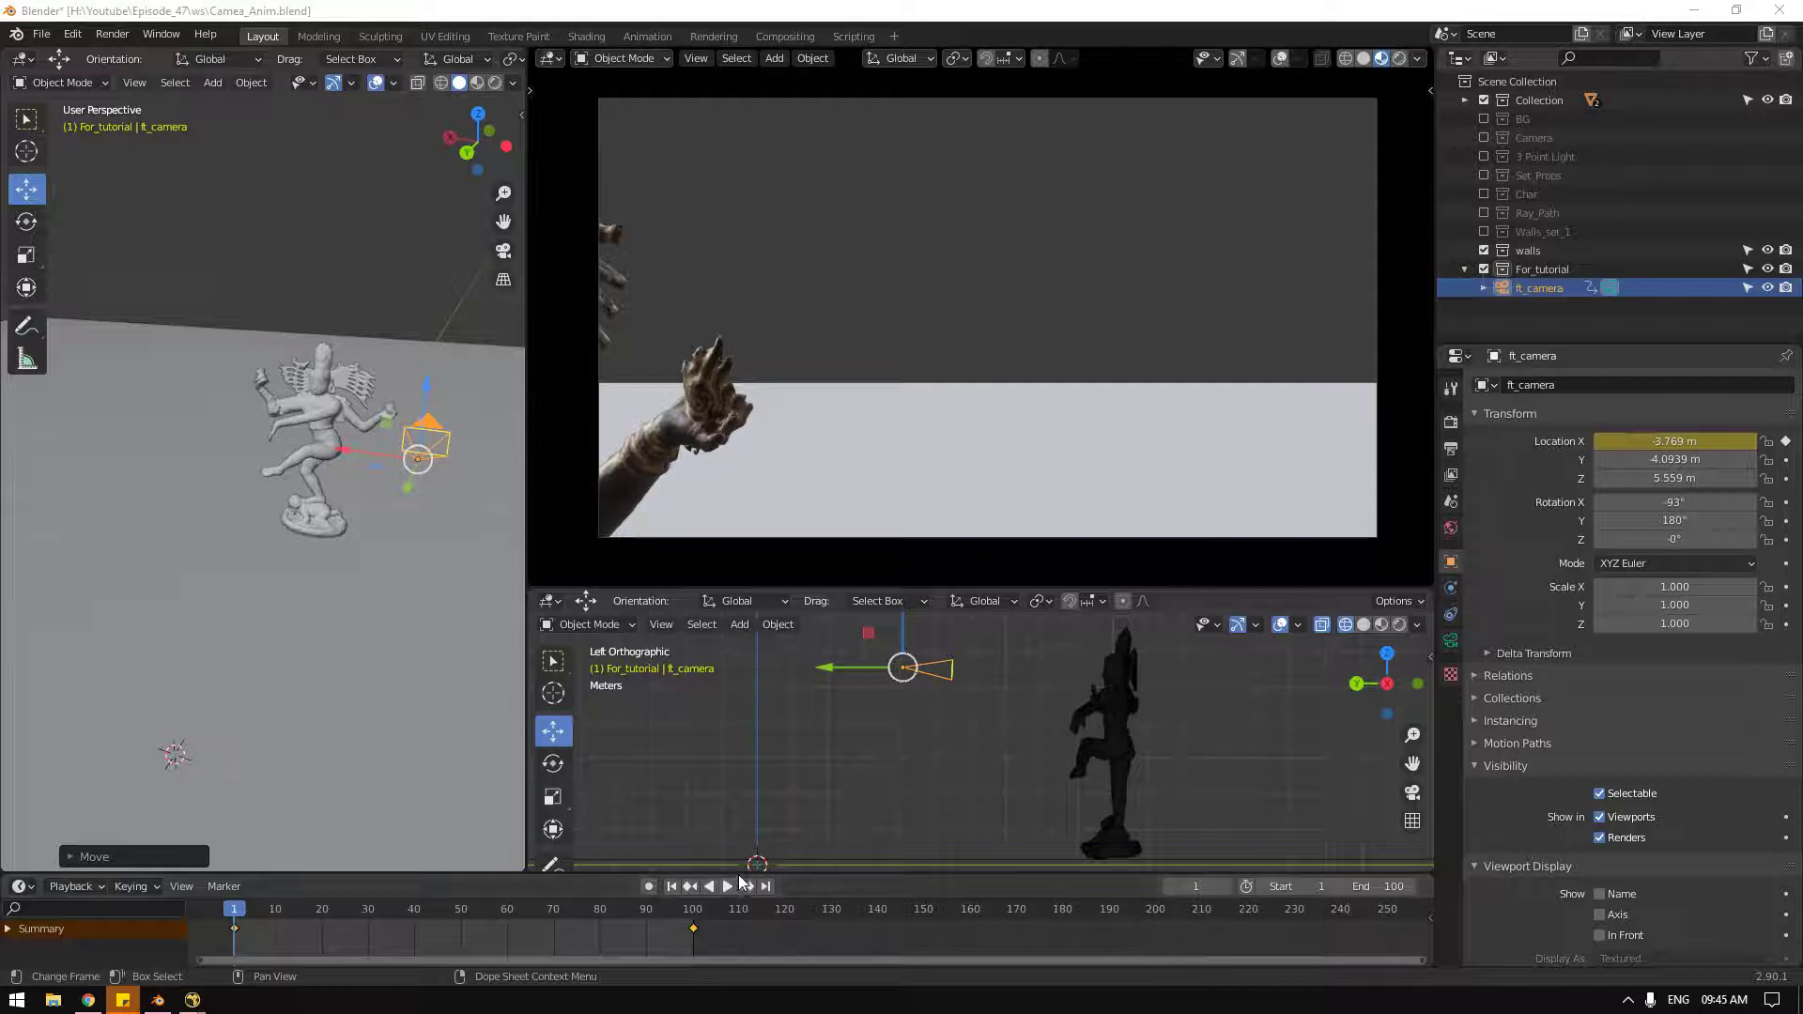
left_click(735, 887)
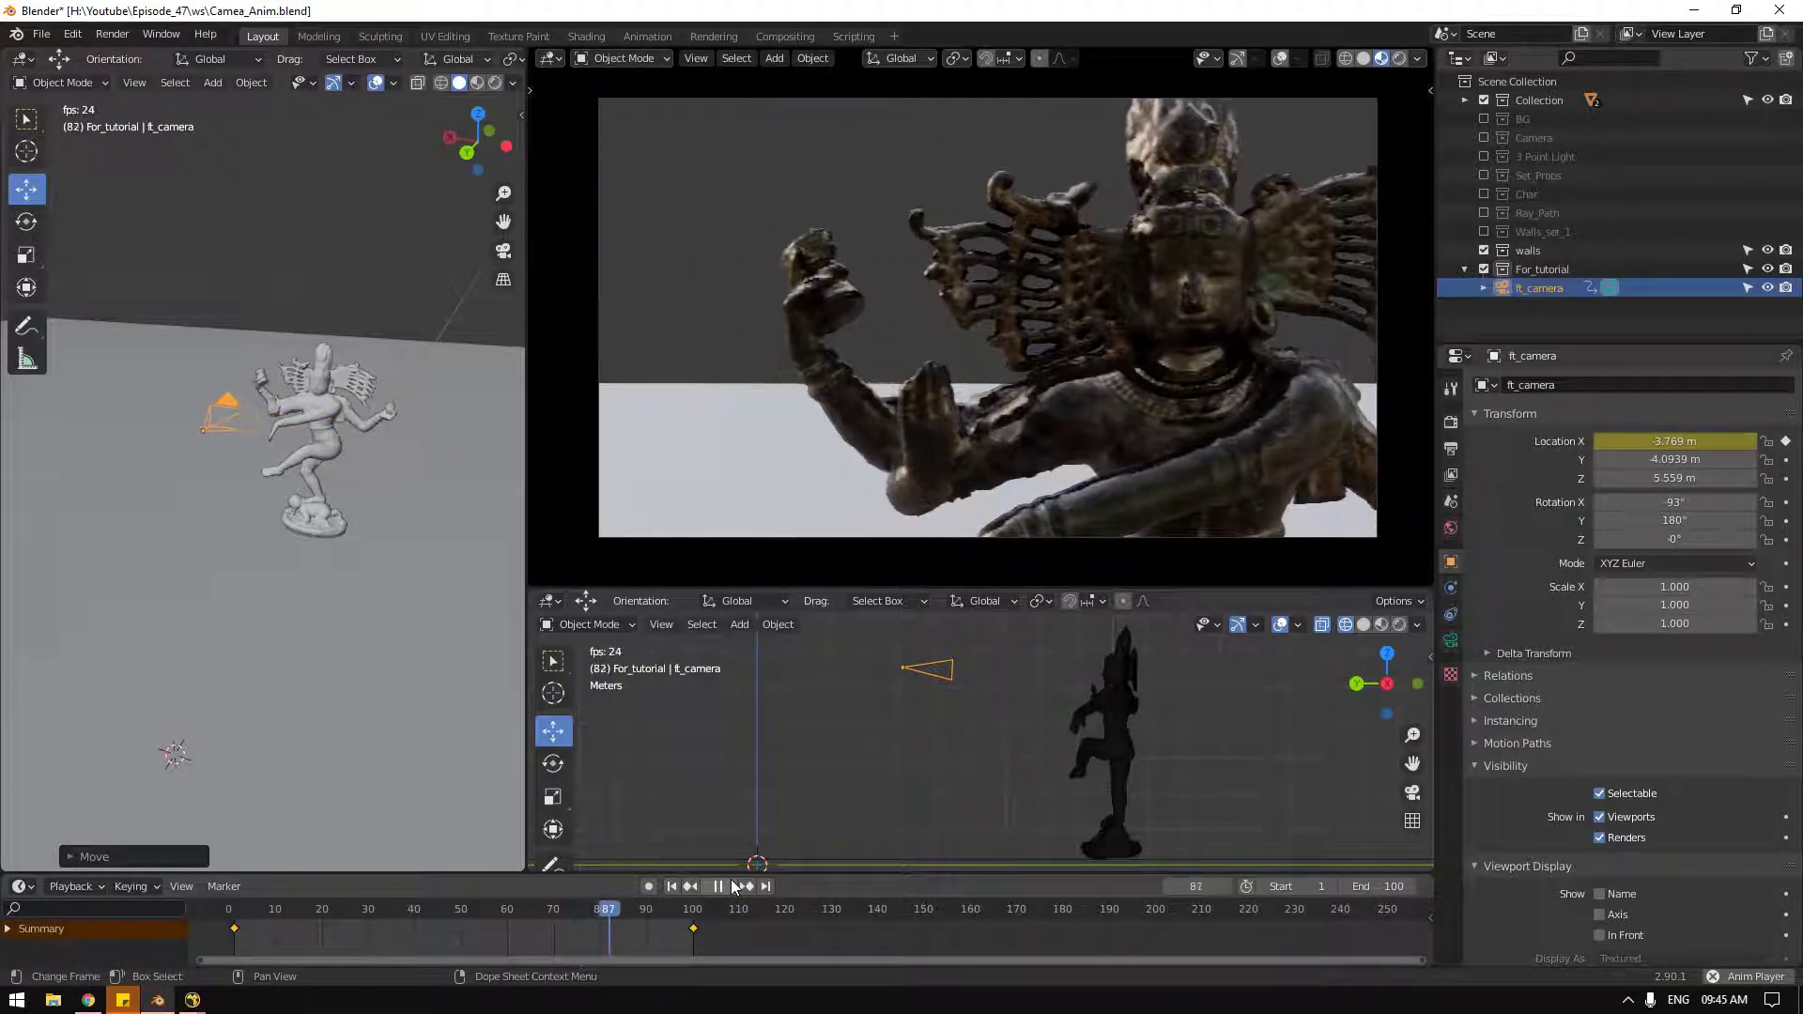
left_click(734, 887)
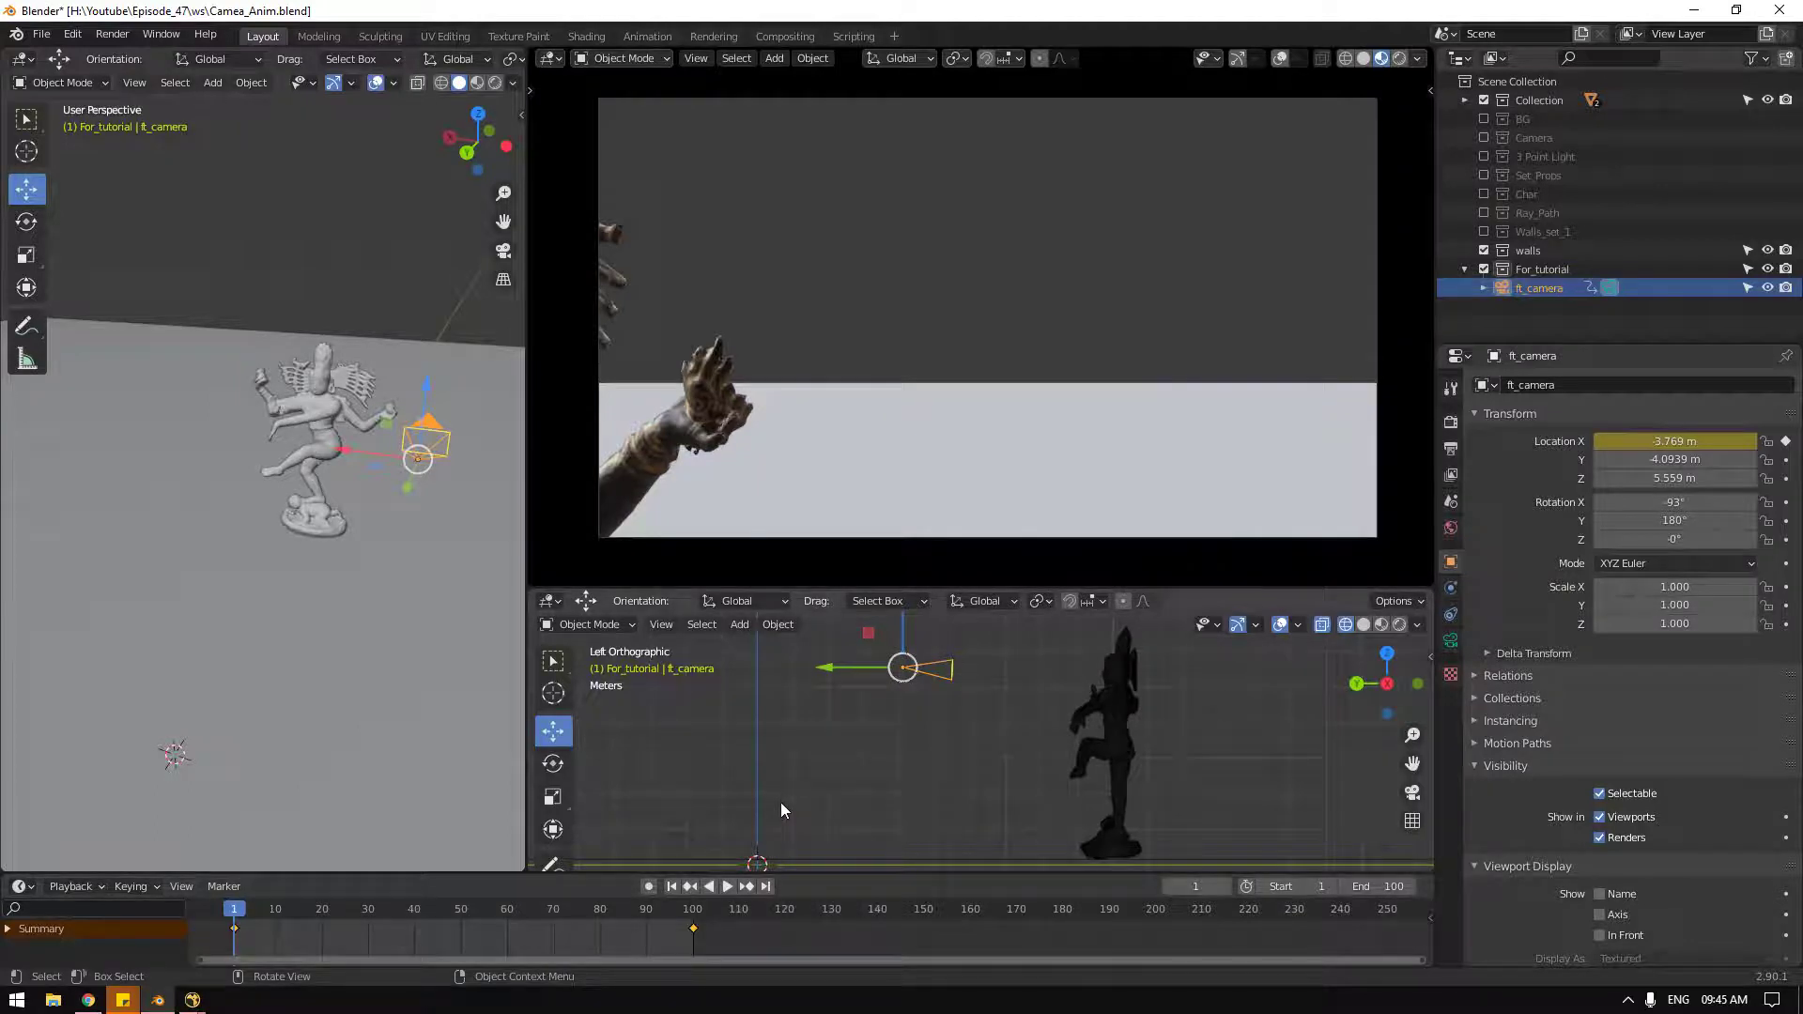
Step: Tilt and key the camera rotation (about -8.9° Z) at frame 100, review the orbit from above, return to frame 1
left_click(683, 894)
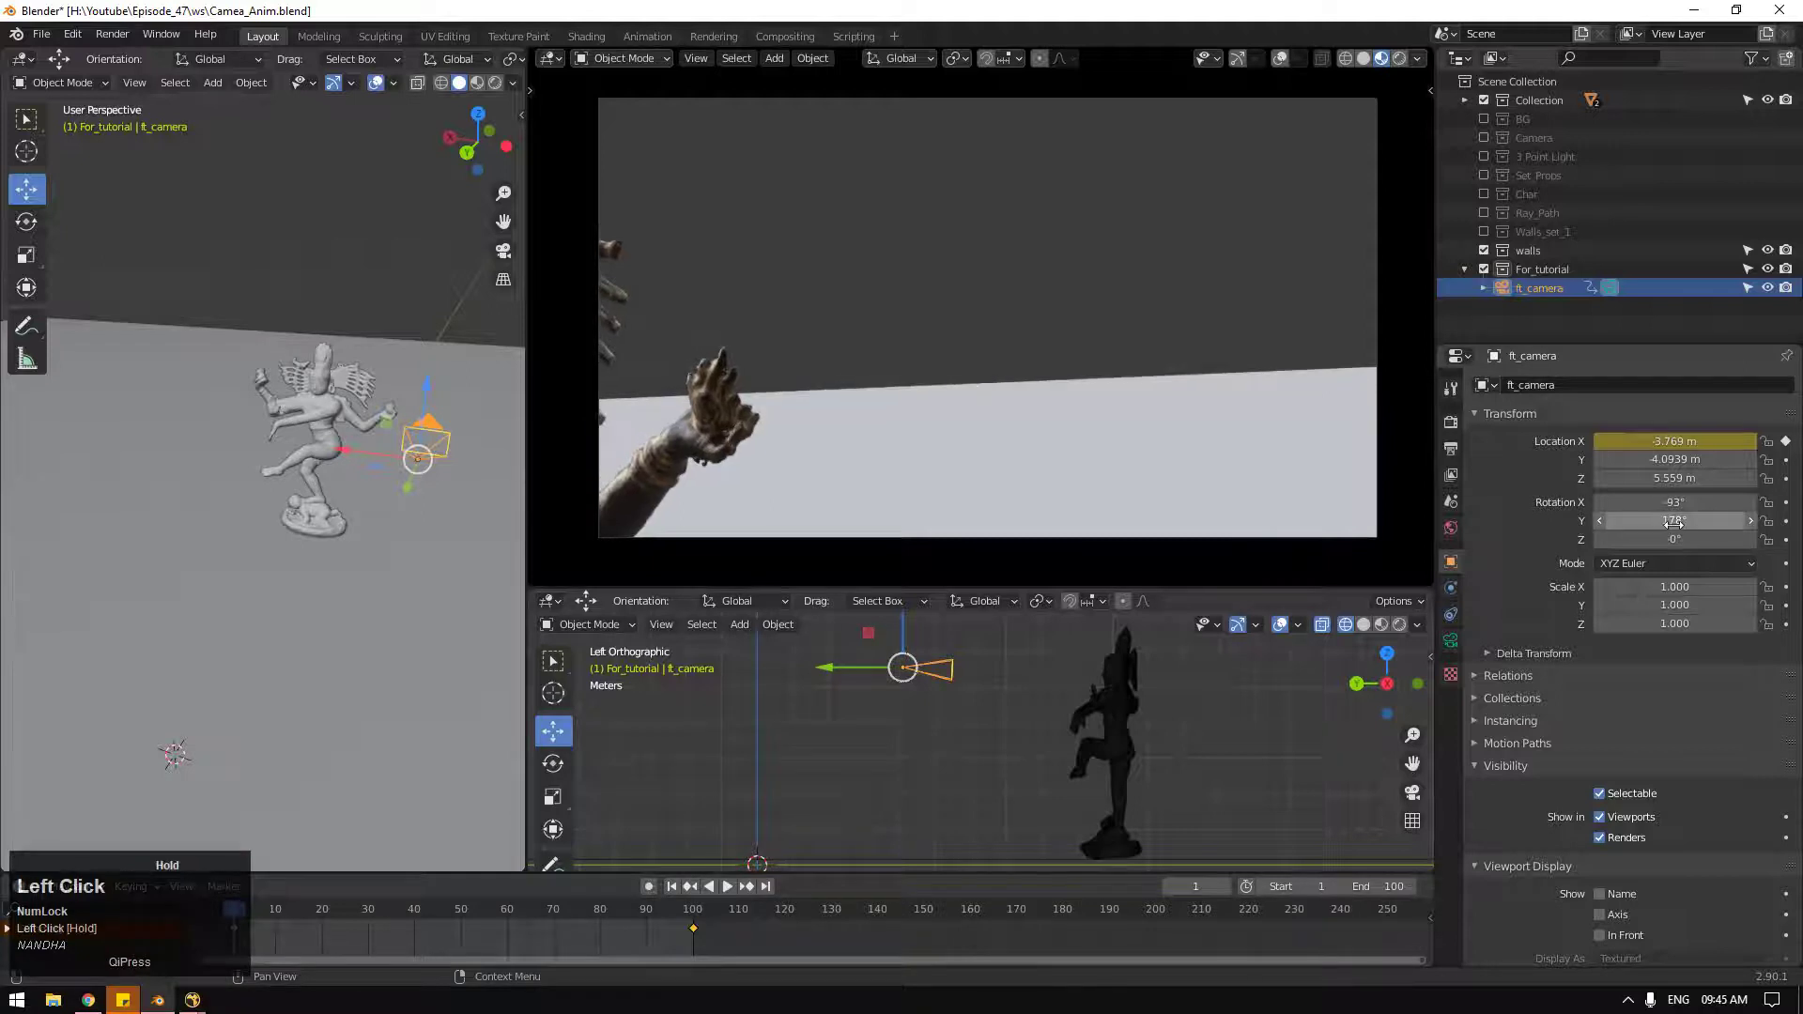
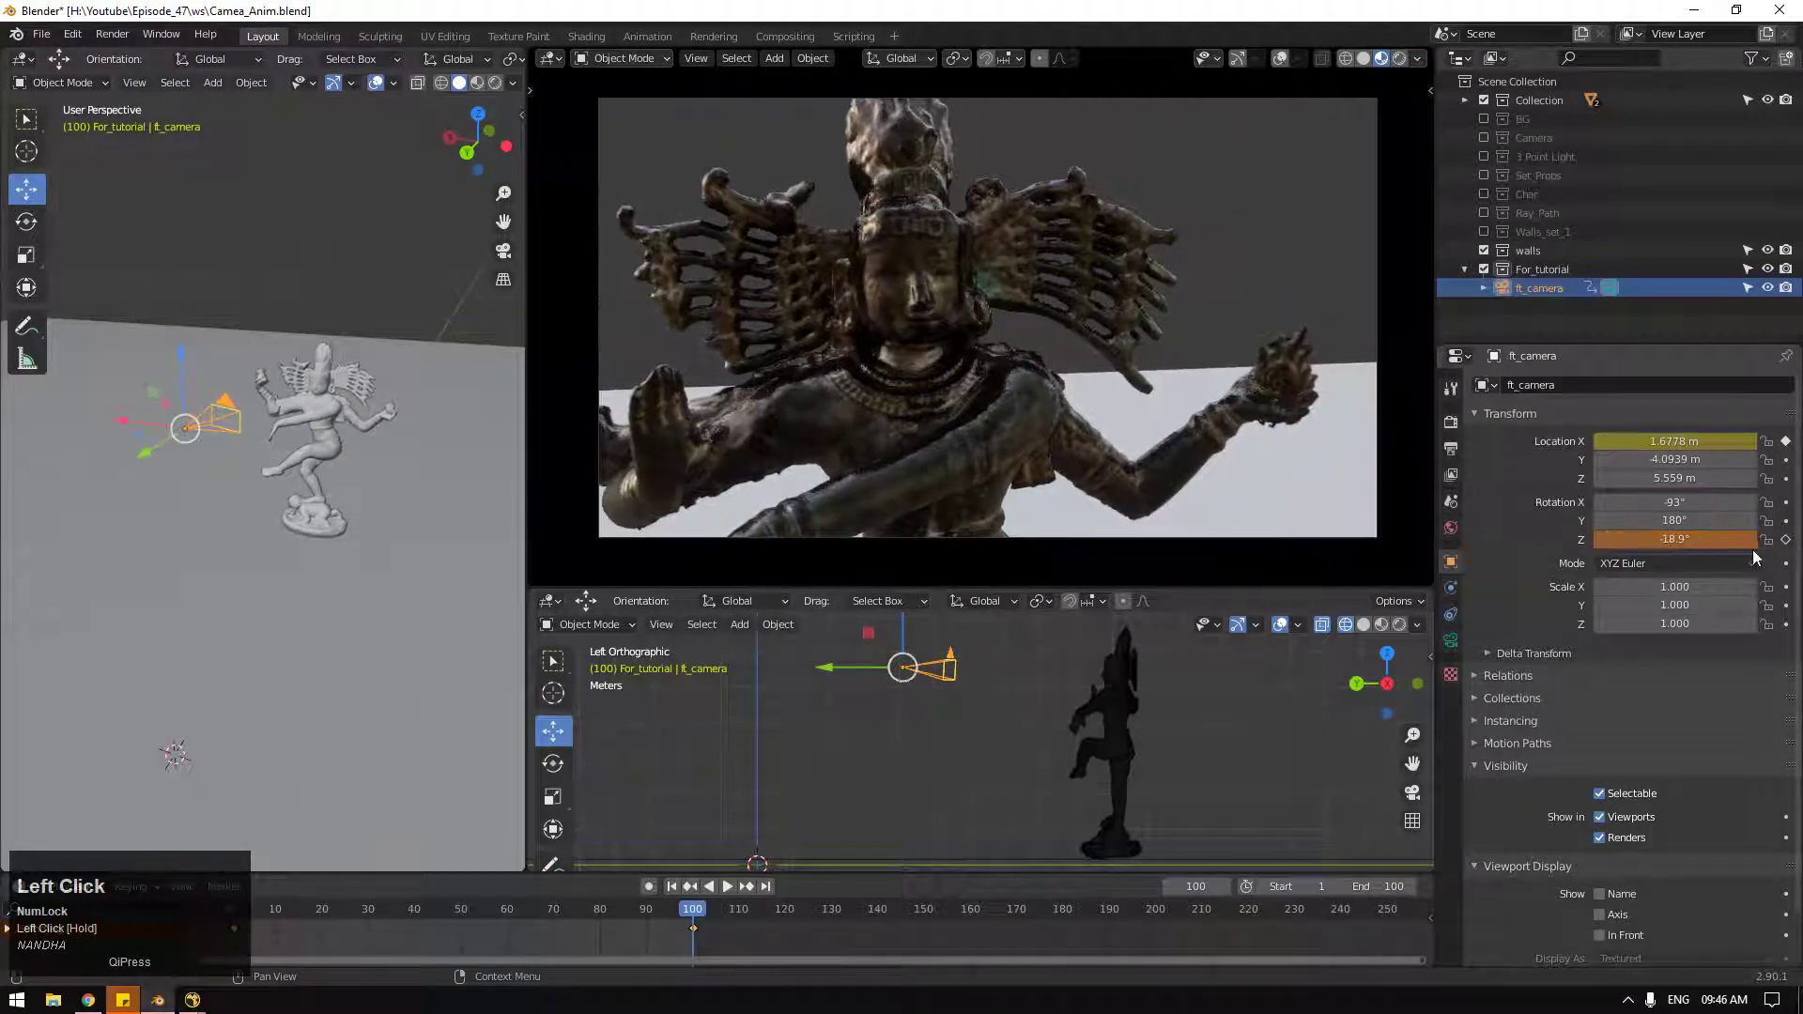
left_click(683, 890)
key("space")
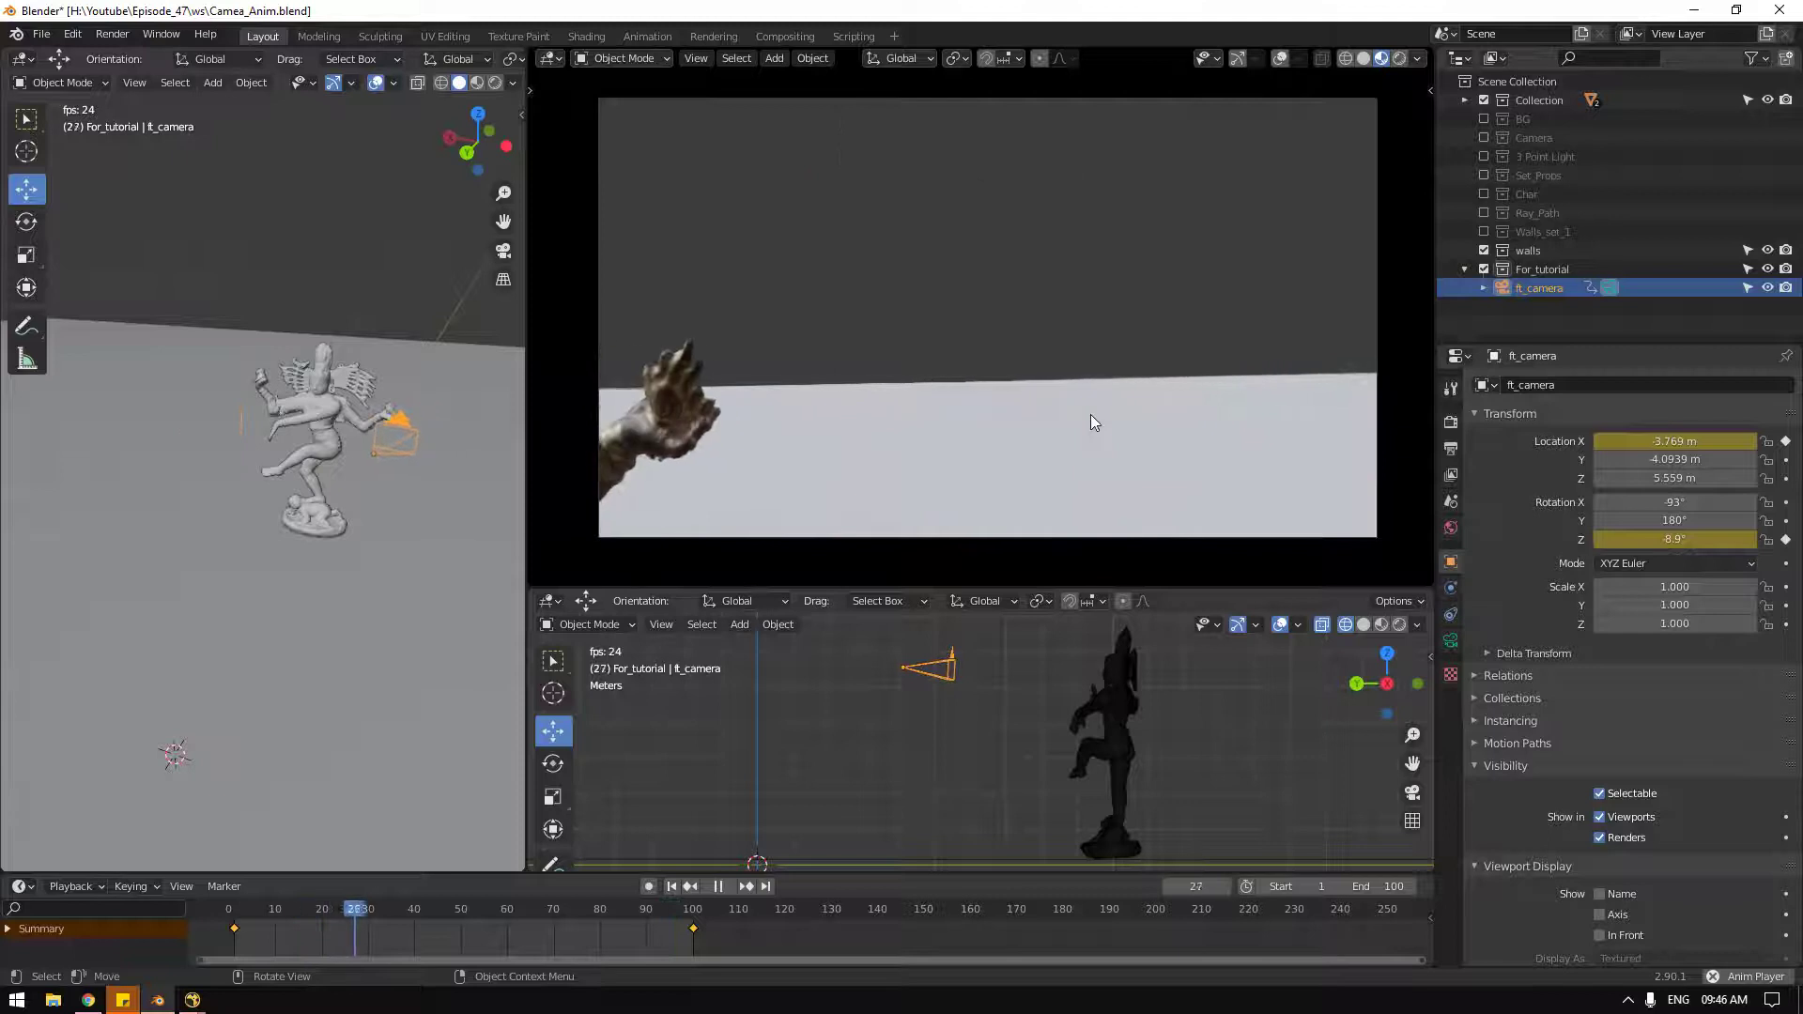
middle_click(973, 712)
scroll("down", 3)
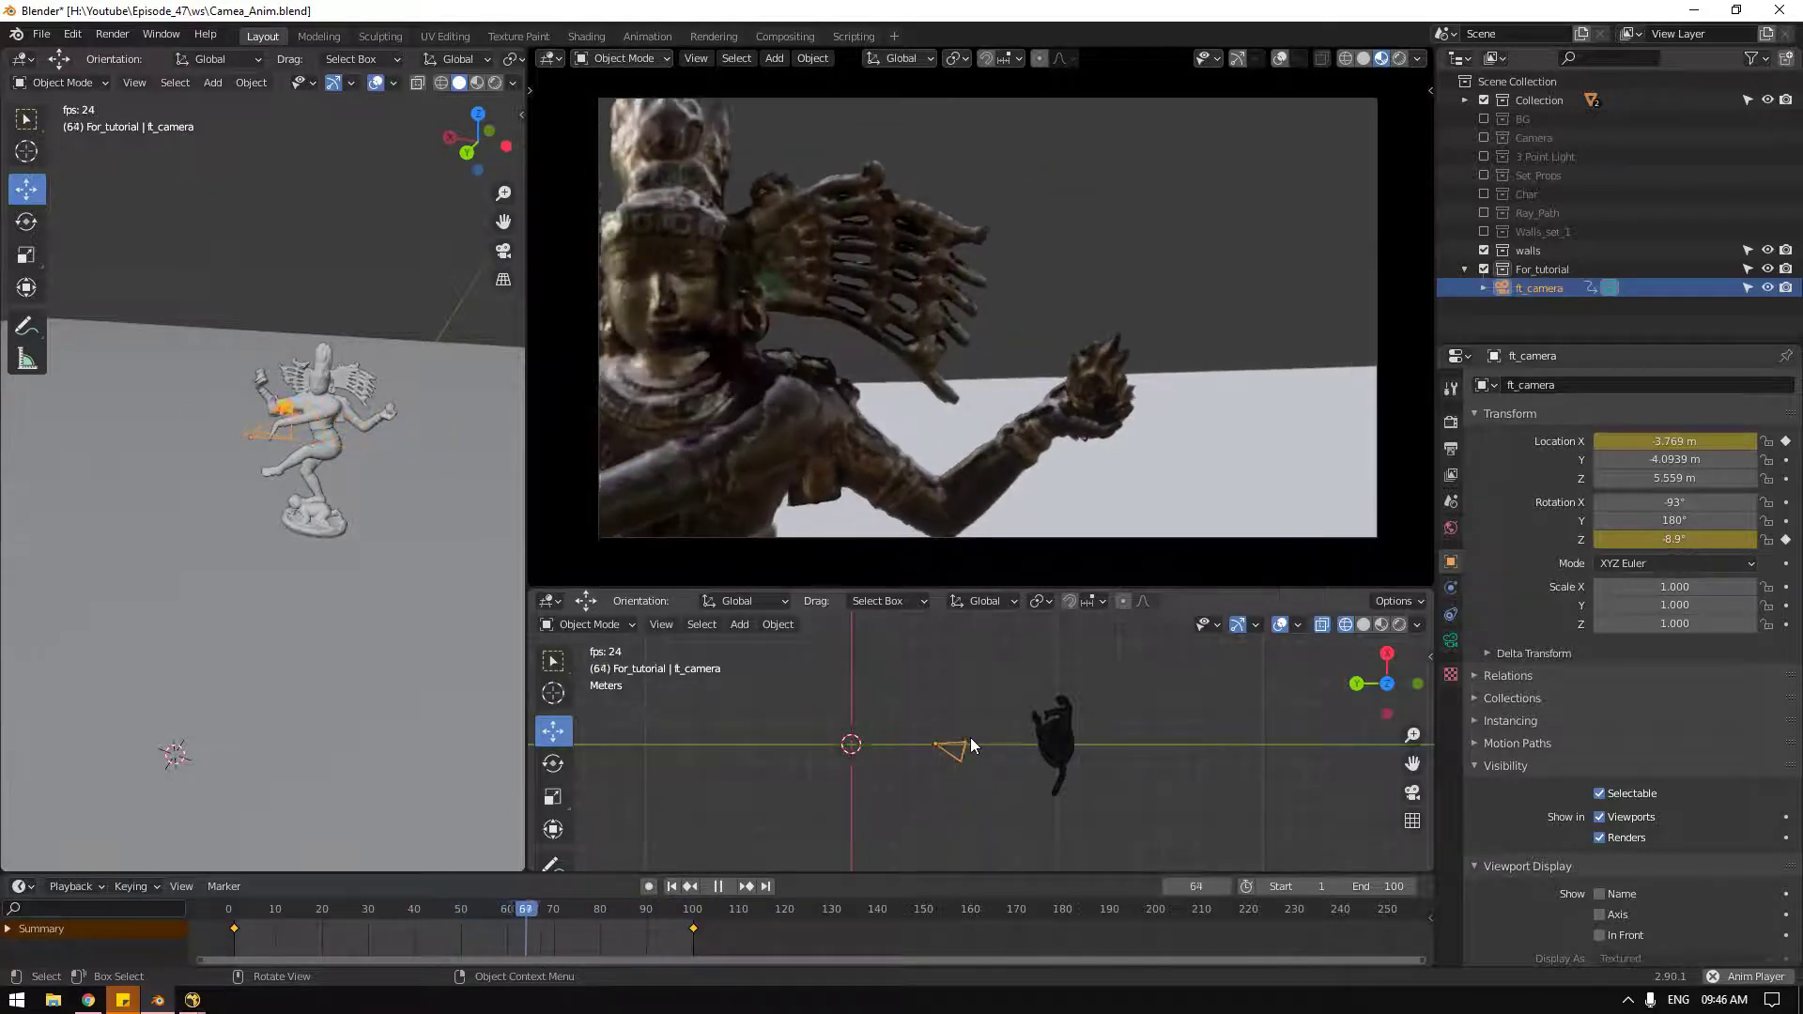
key("space")
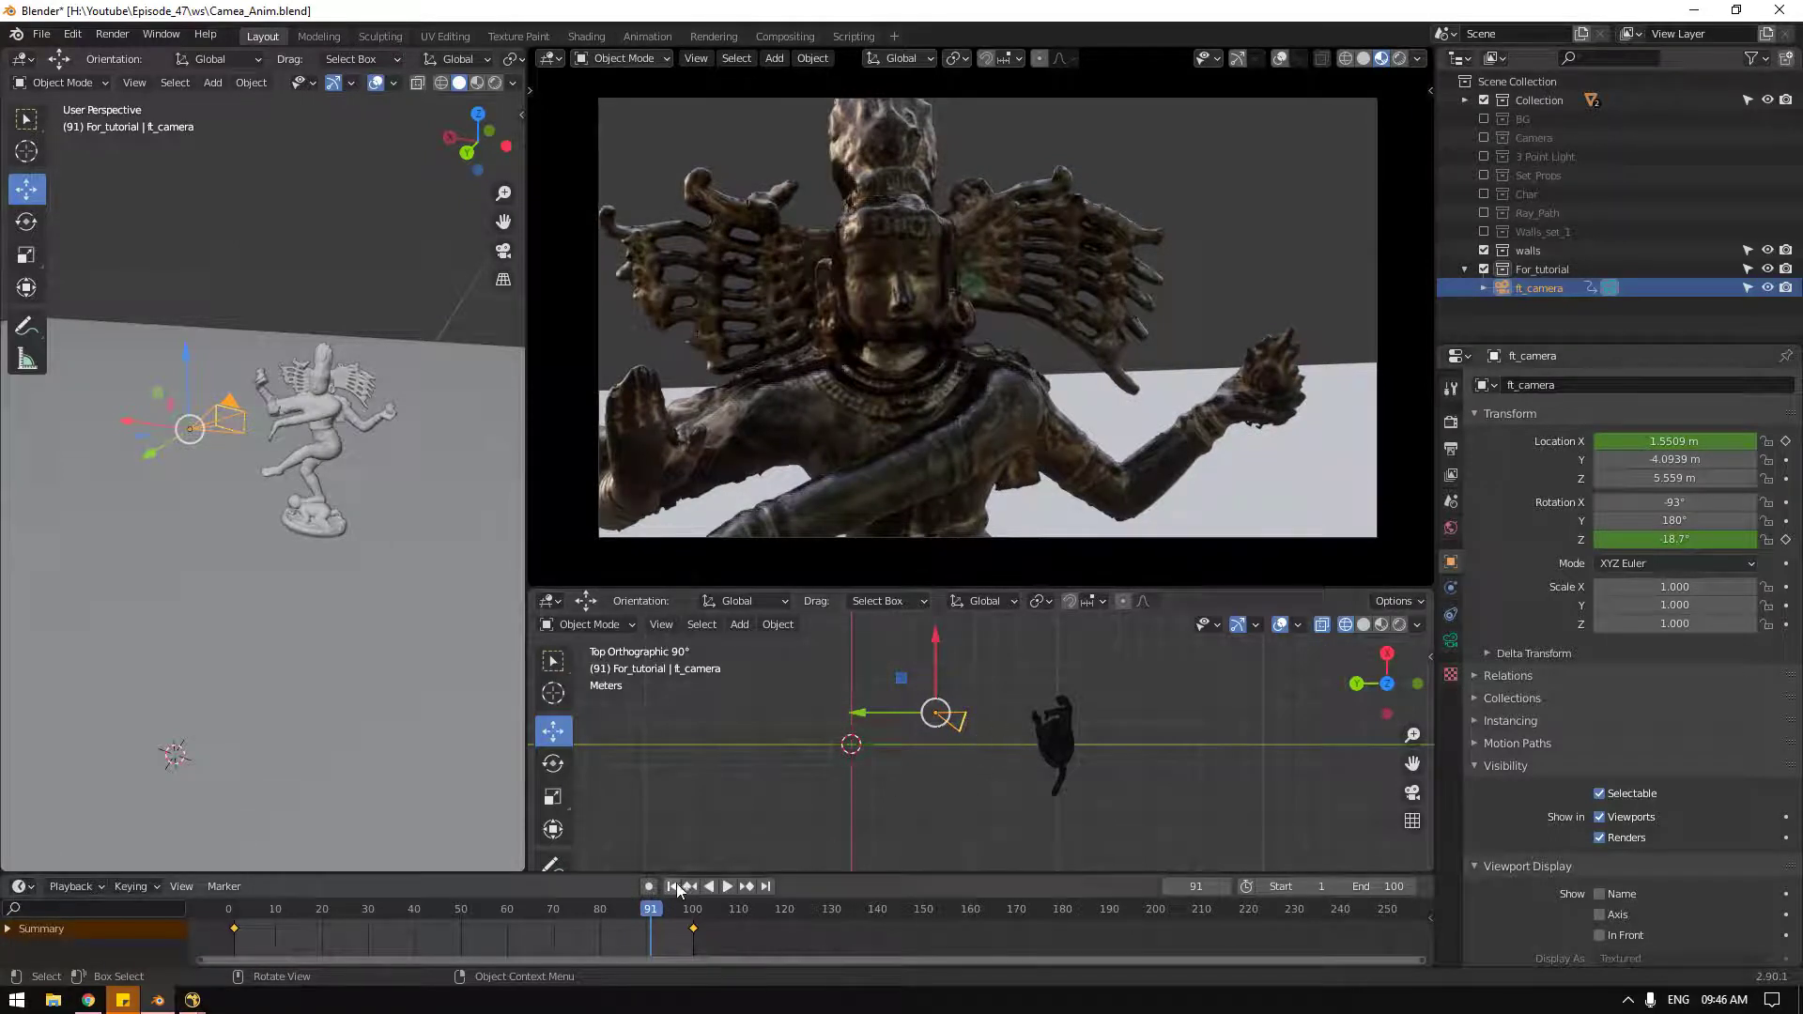
left_click(677, 892)
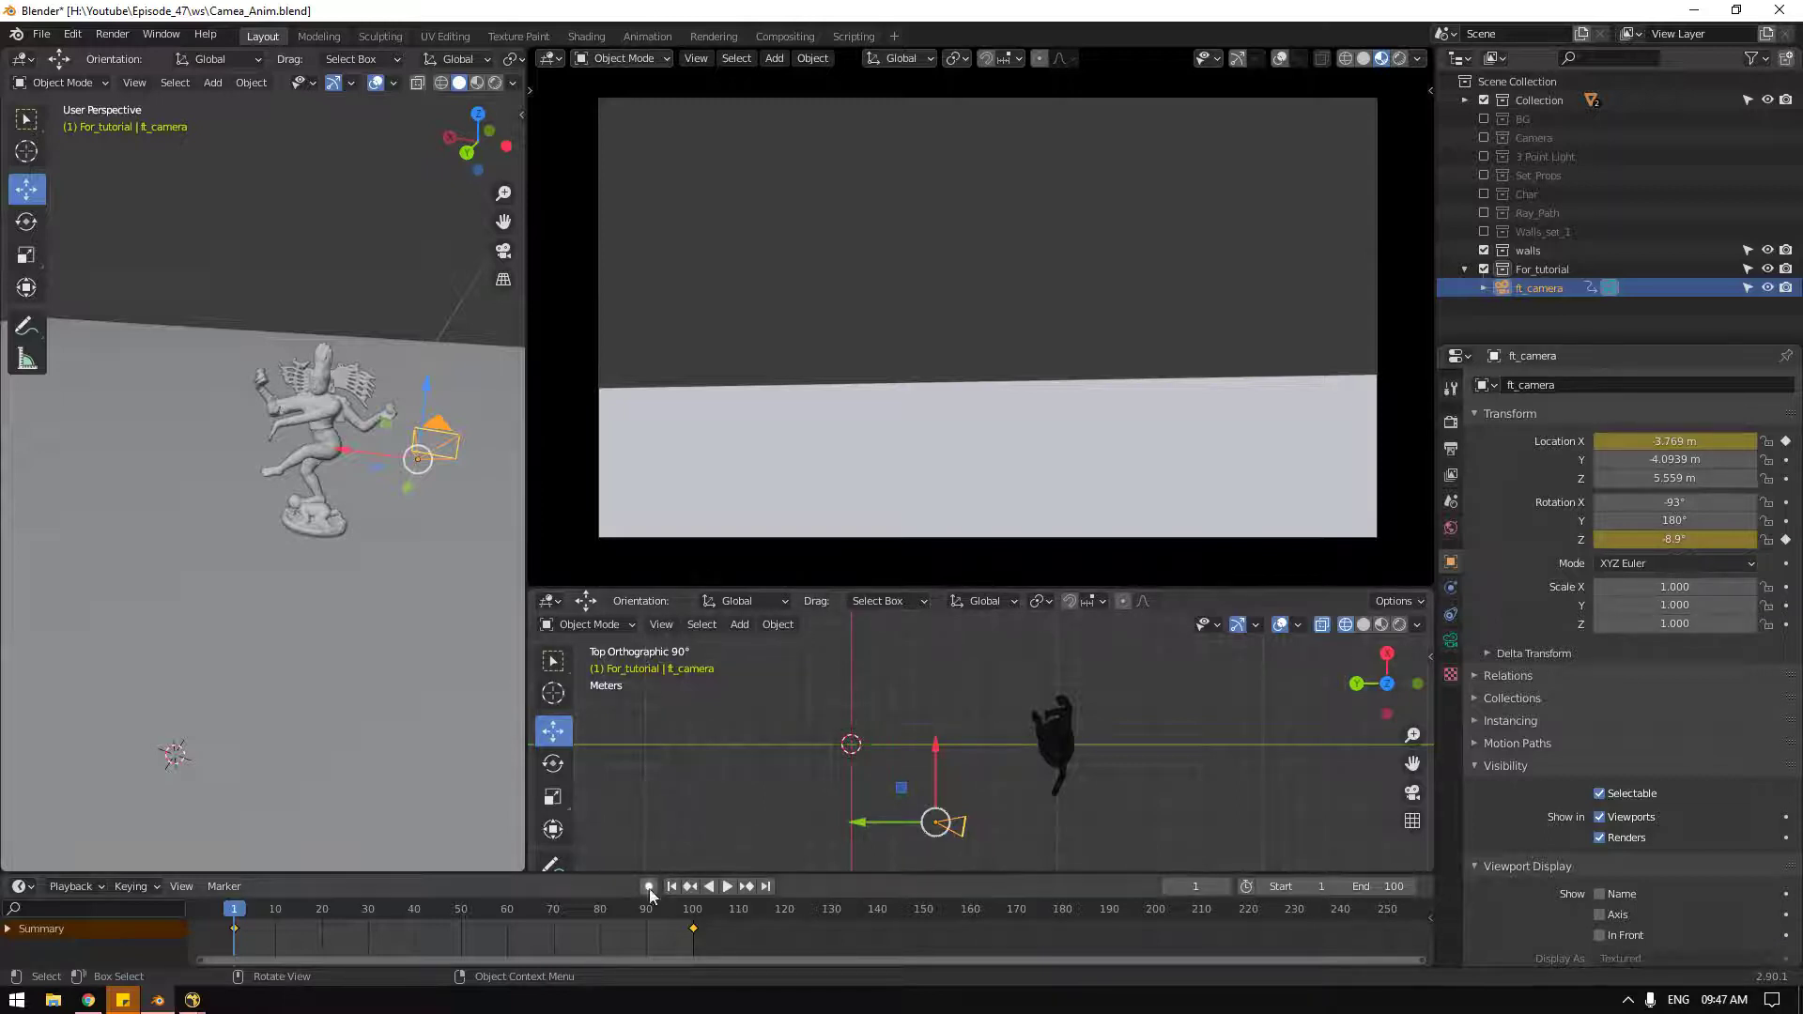
Step: Clear the camera's keyframes and reset its Z rotation to 0°
left_click(670, 891)
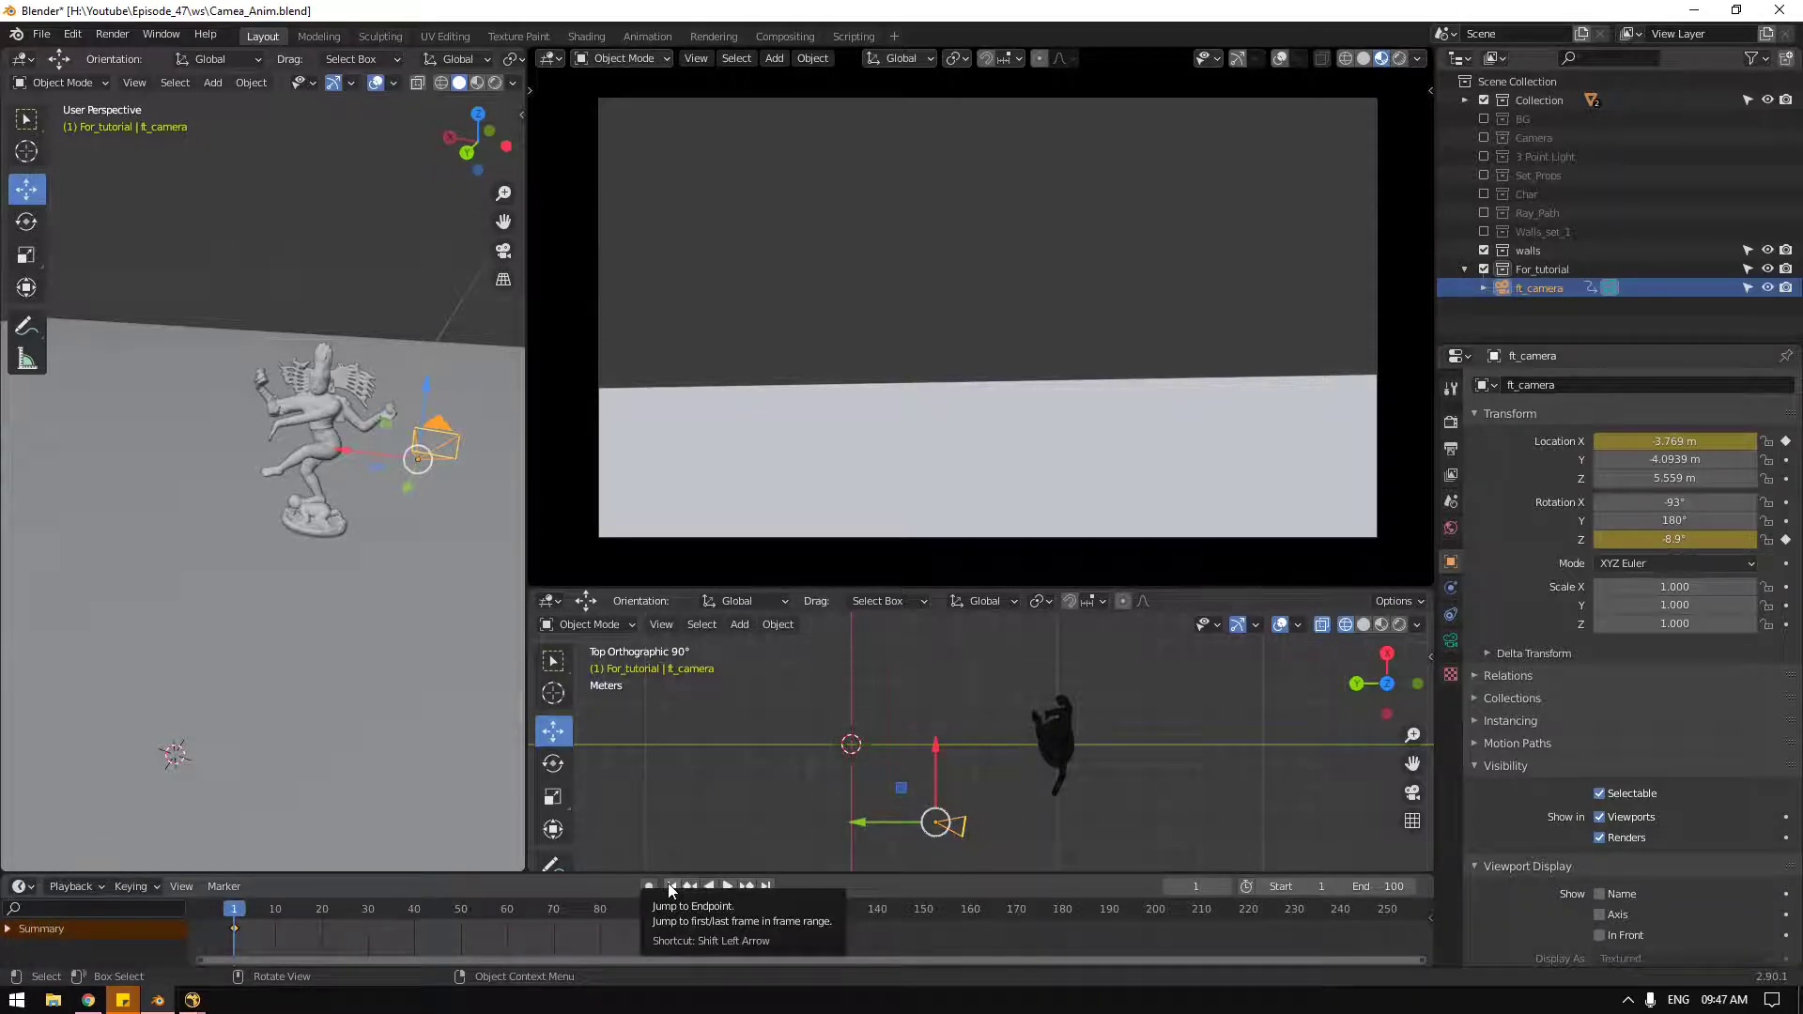
left_click(672, 891)
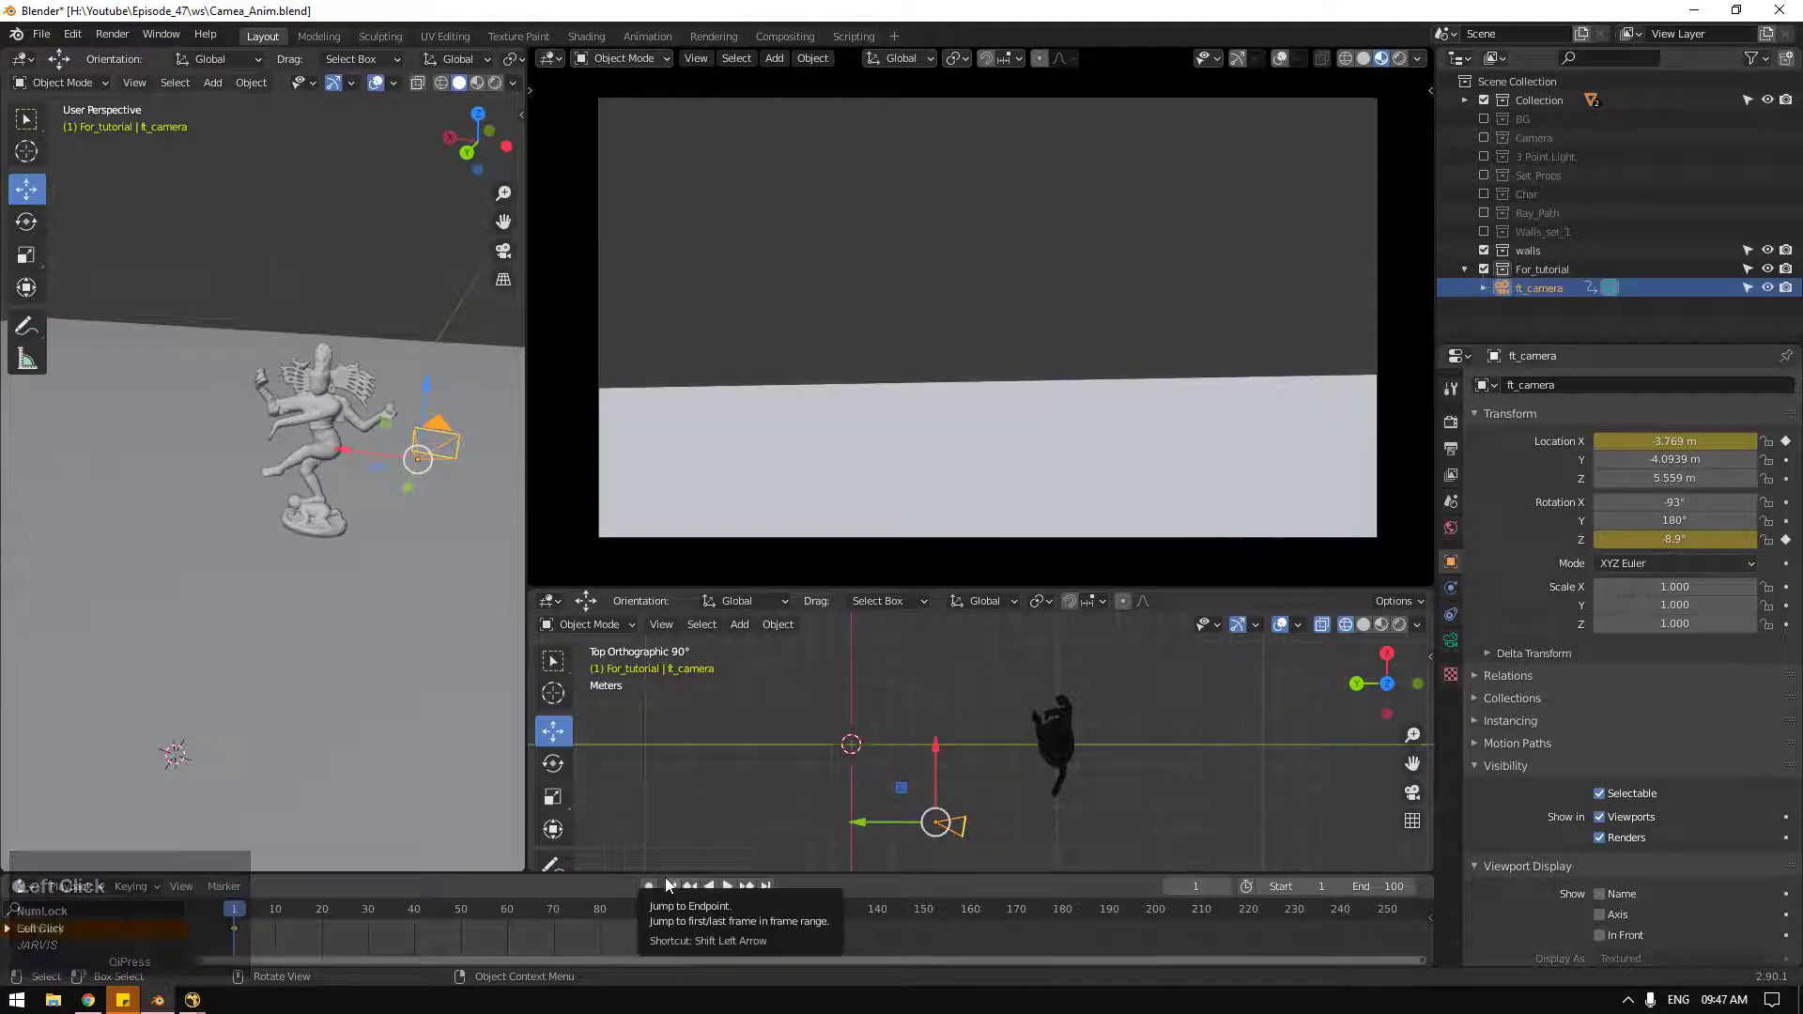
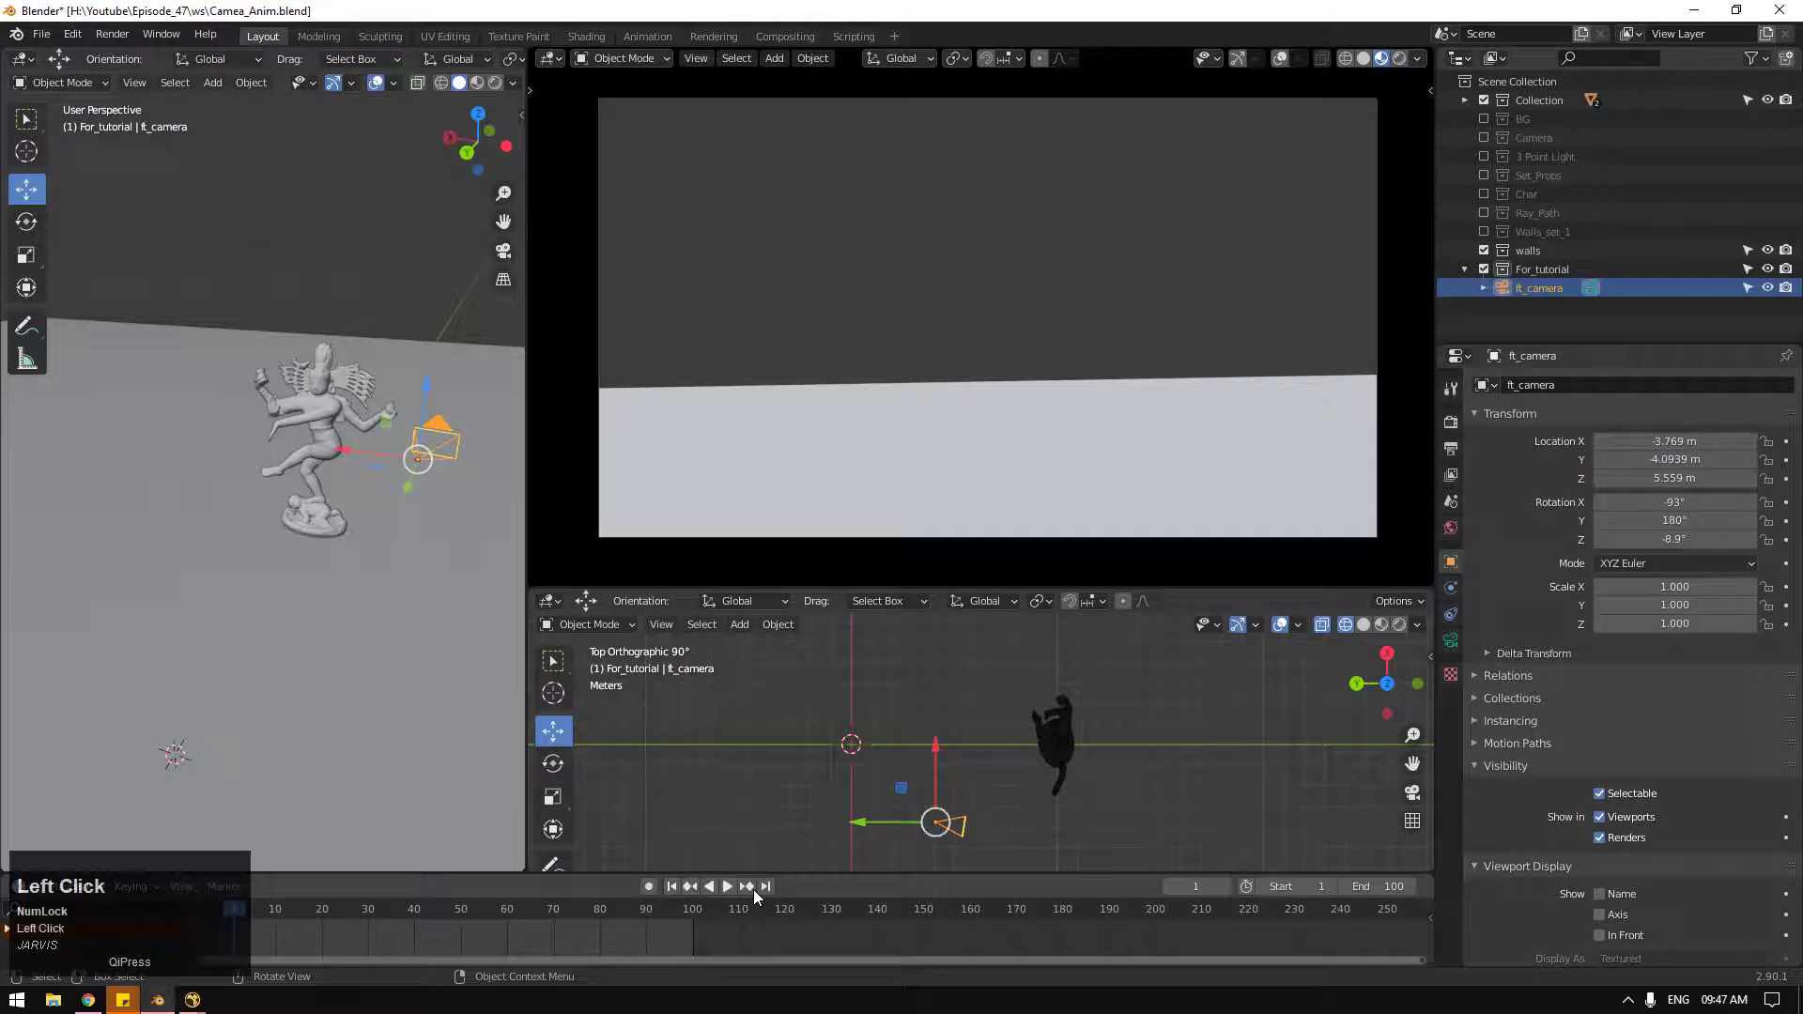
left_click(683, 889)
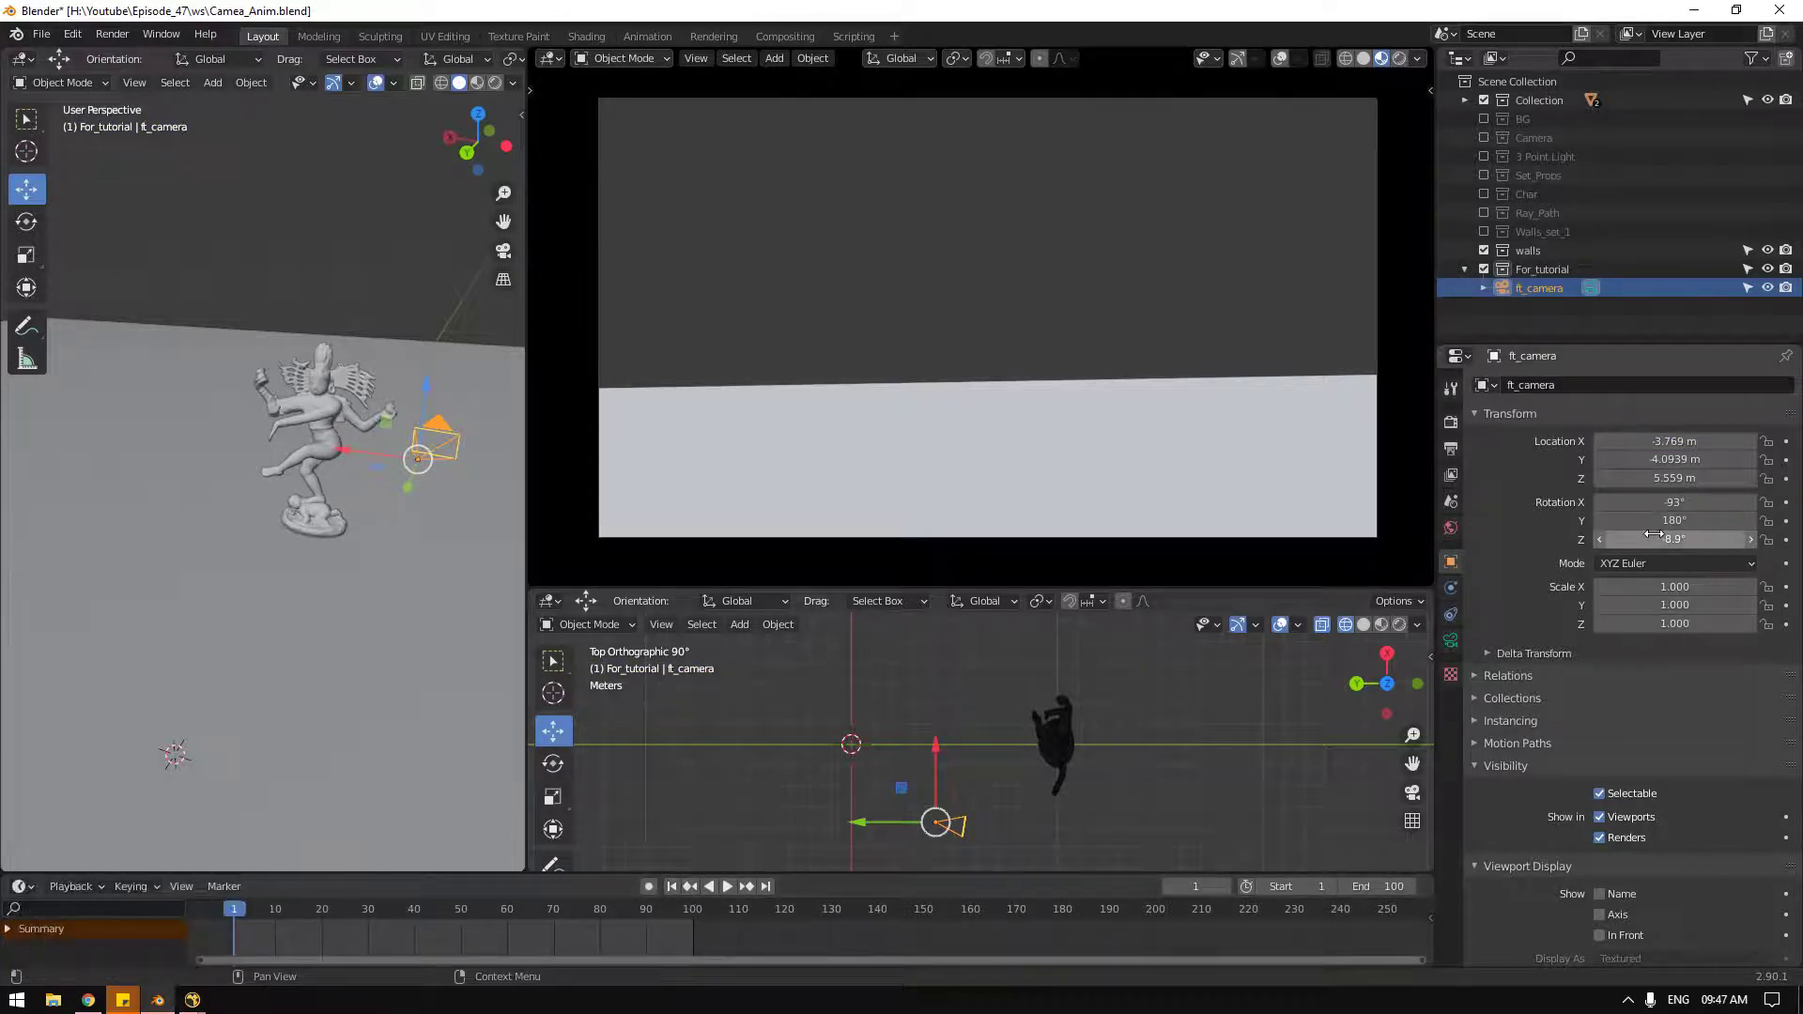
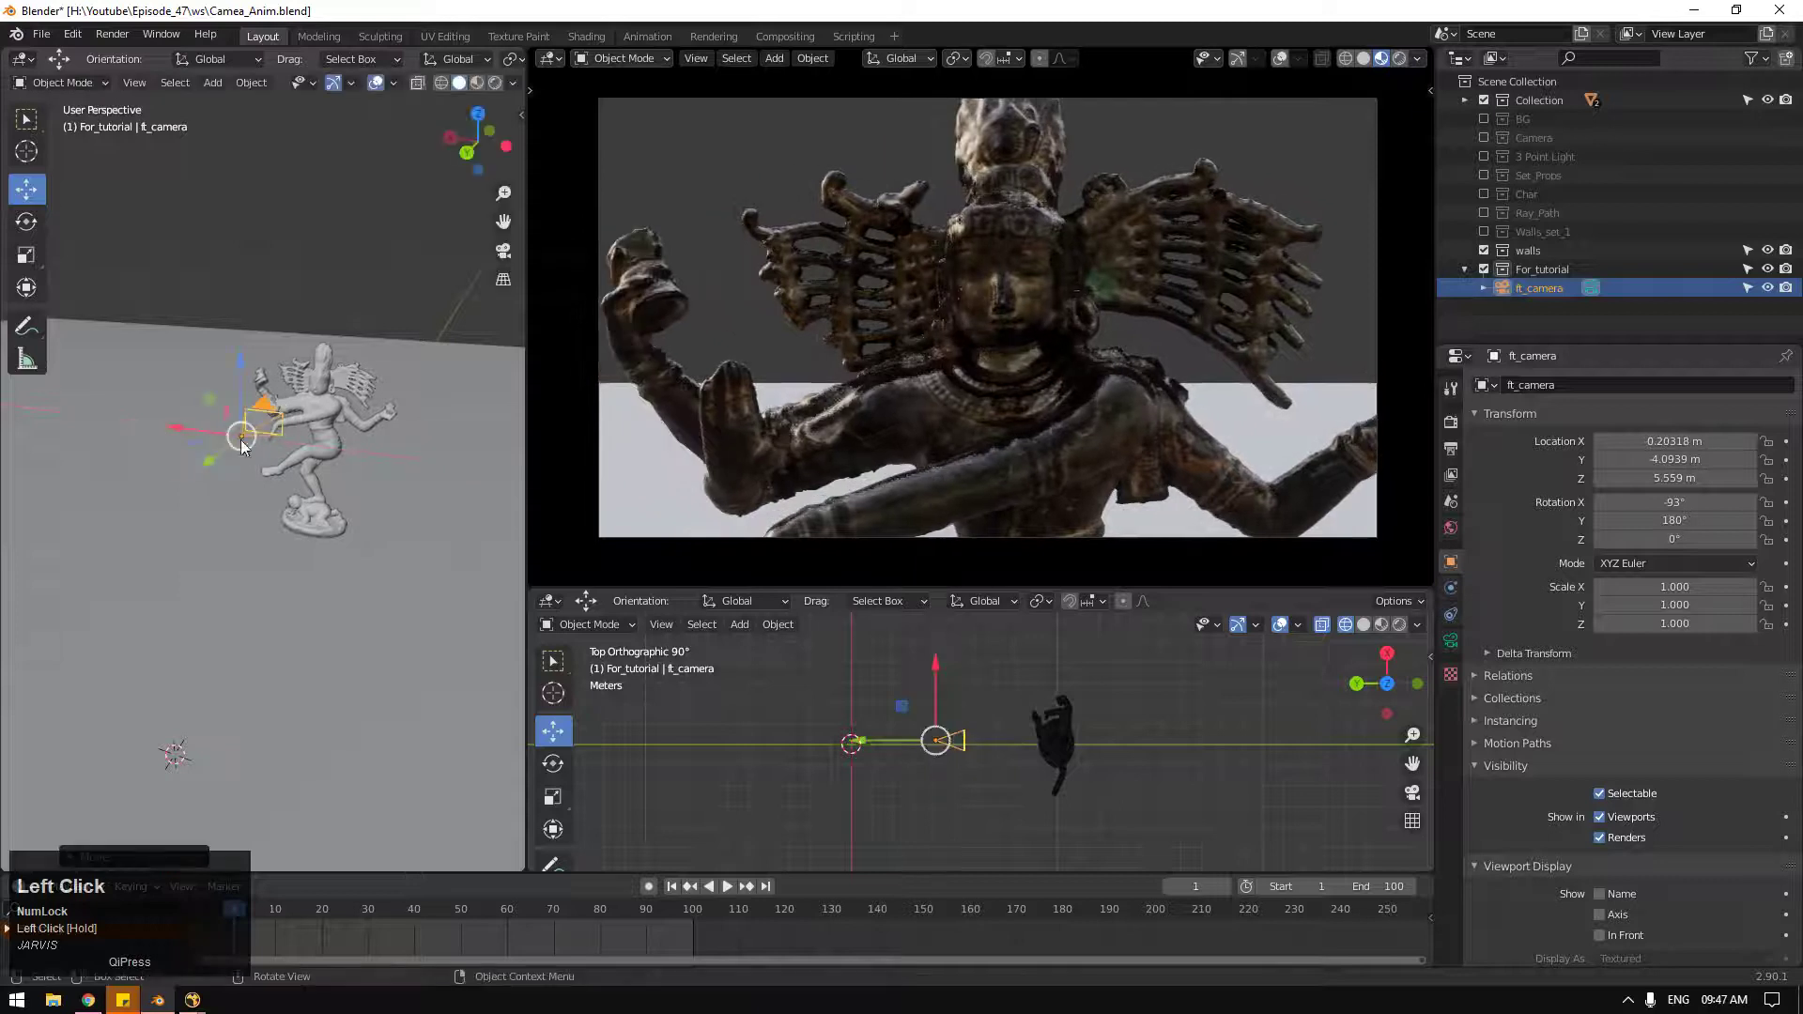
Step: Slide the camera along X to about 0.06 m so the statue's face and torso sit centred
left_click_drag(183, 434, 172, 436)
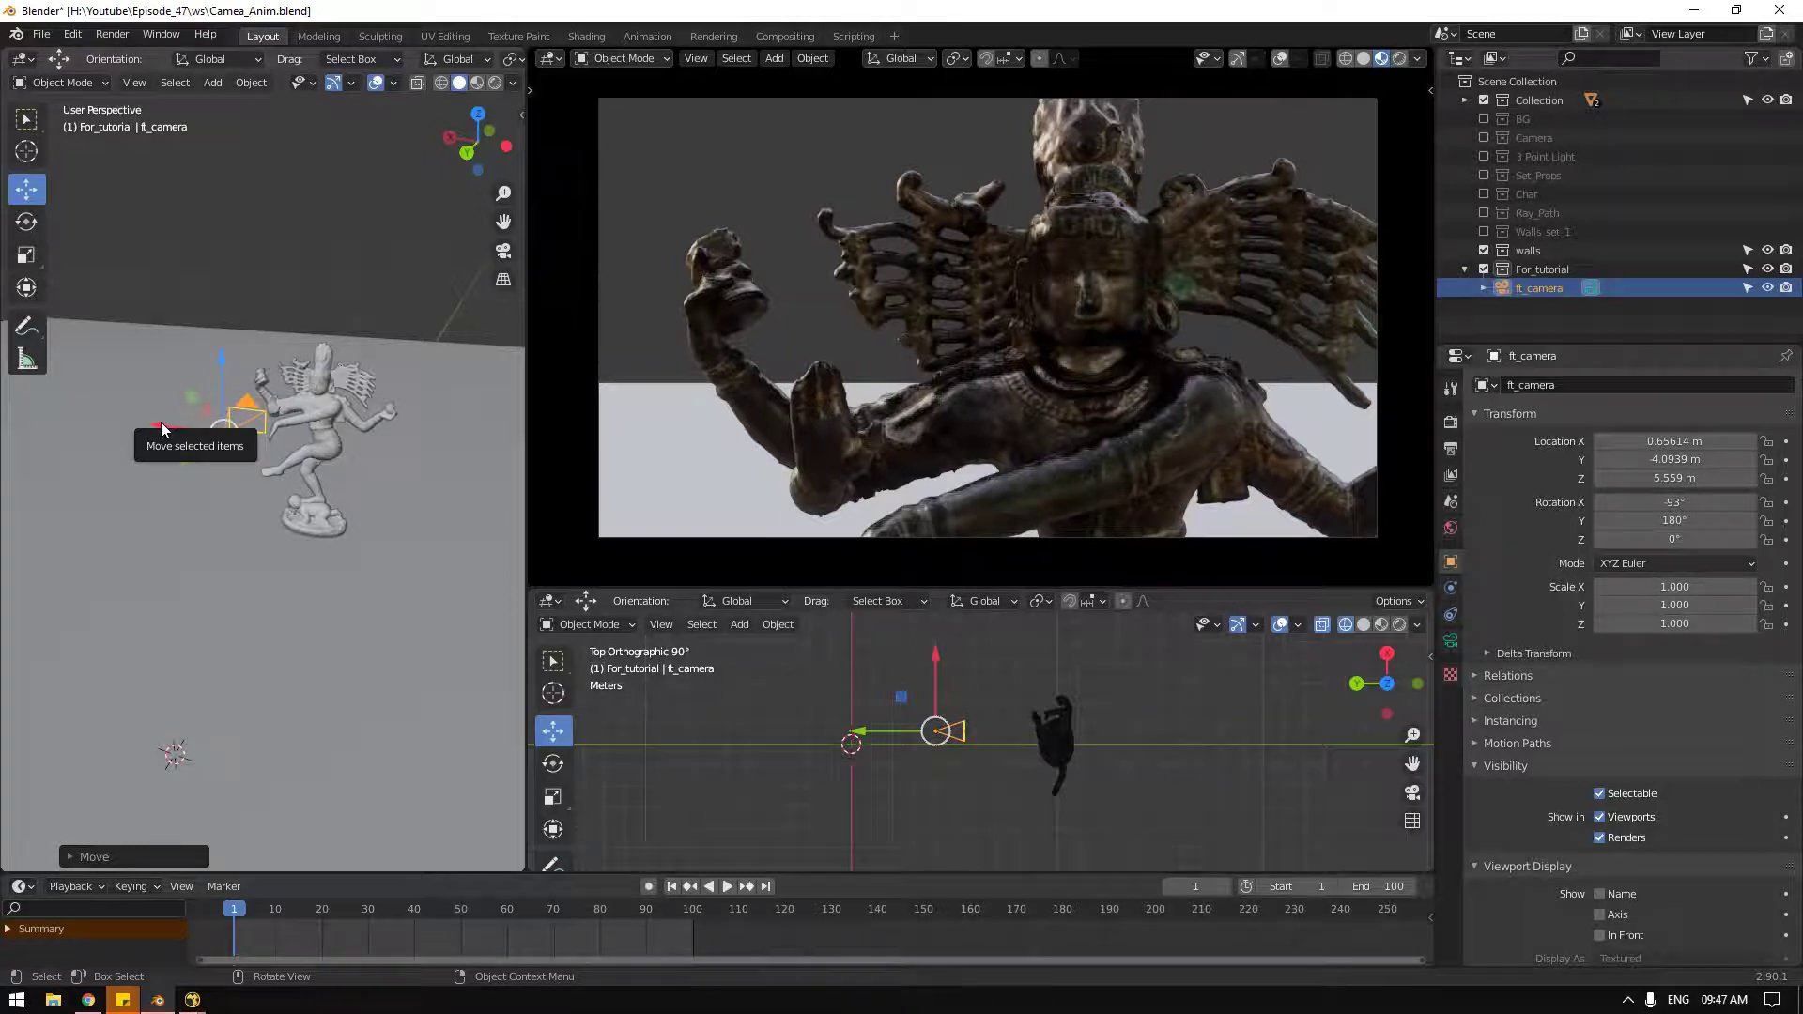
left_click_drag(172, 436, 983, 403)
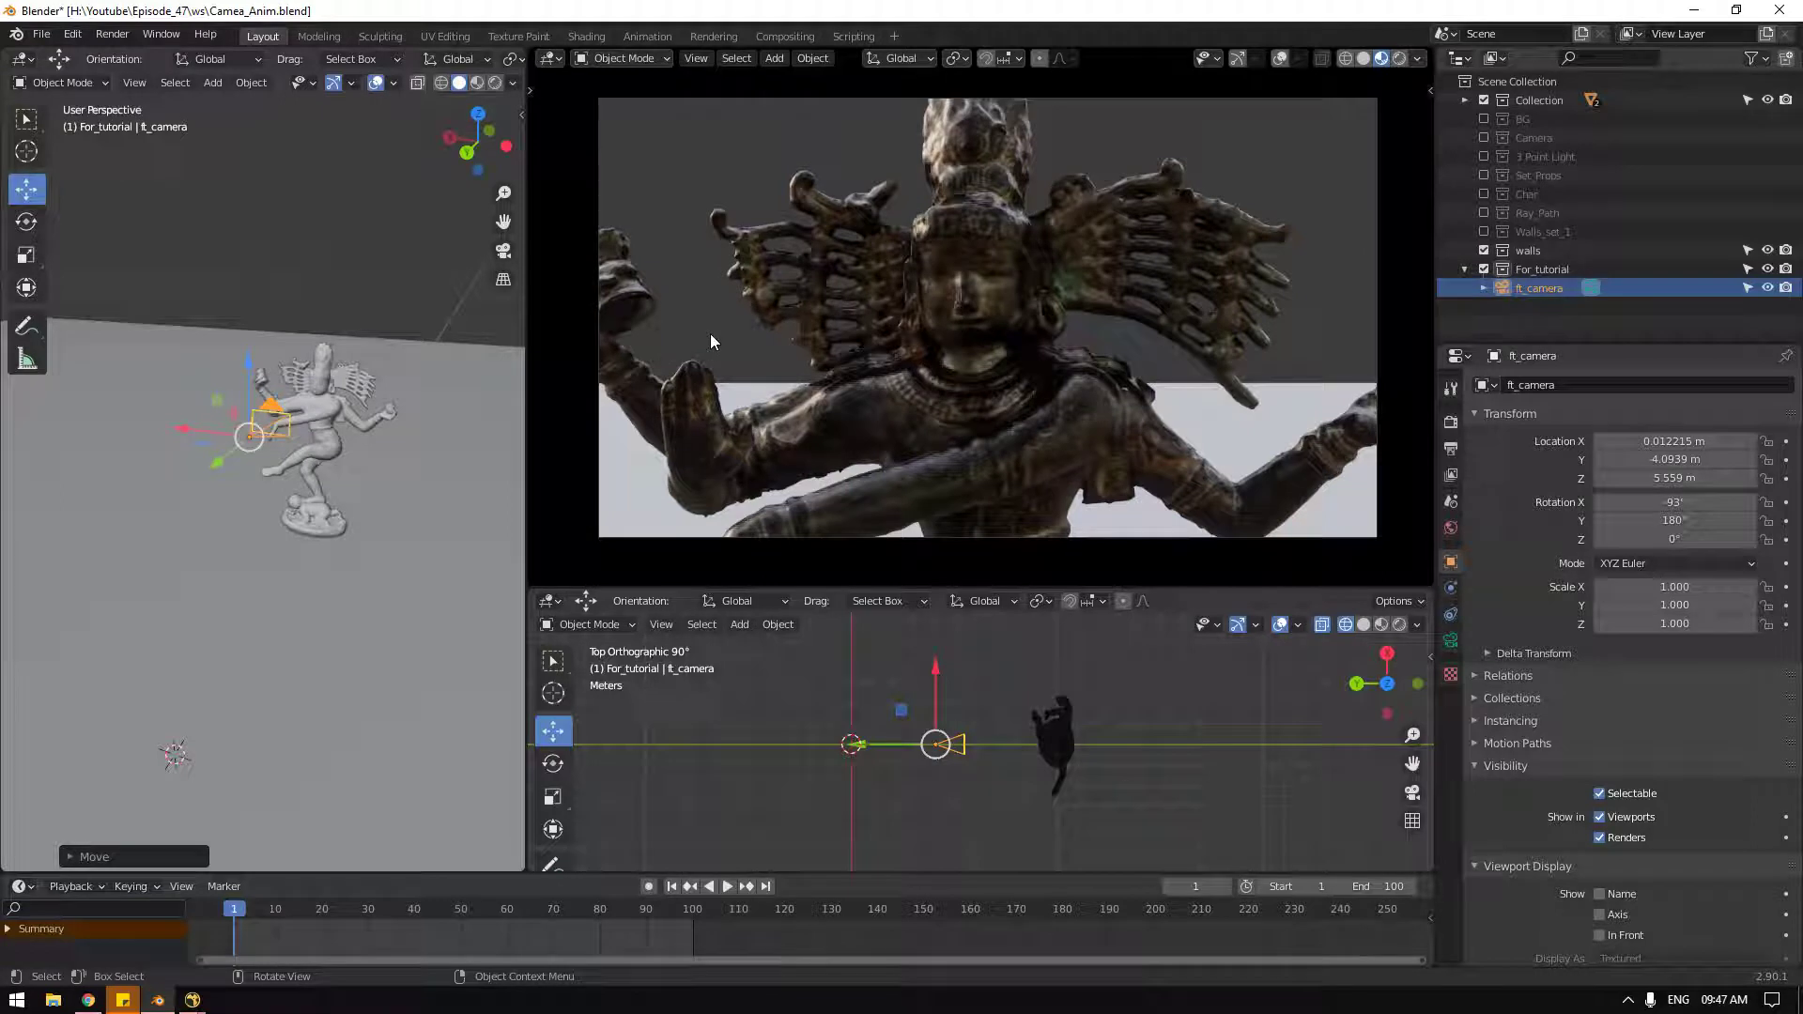
left_click_drag(189, 435, 709, 371)
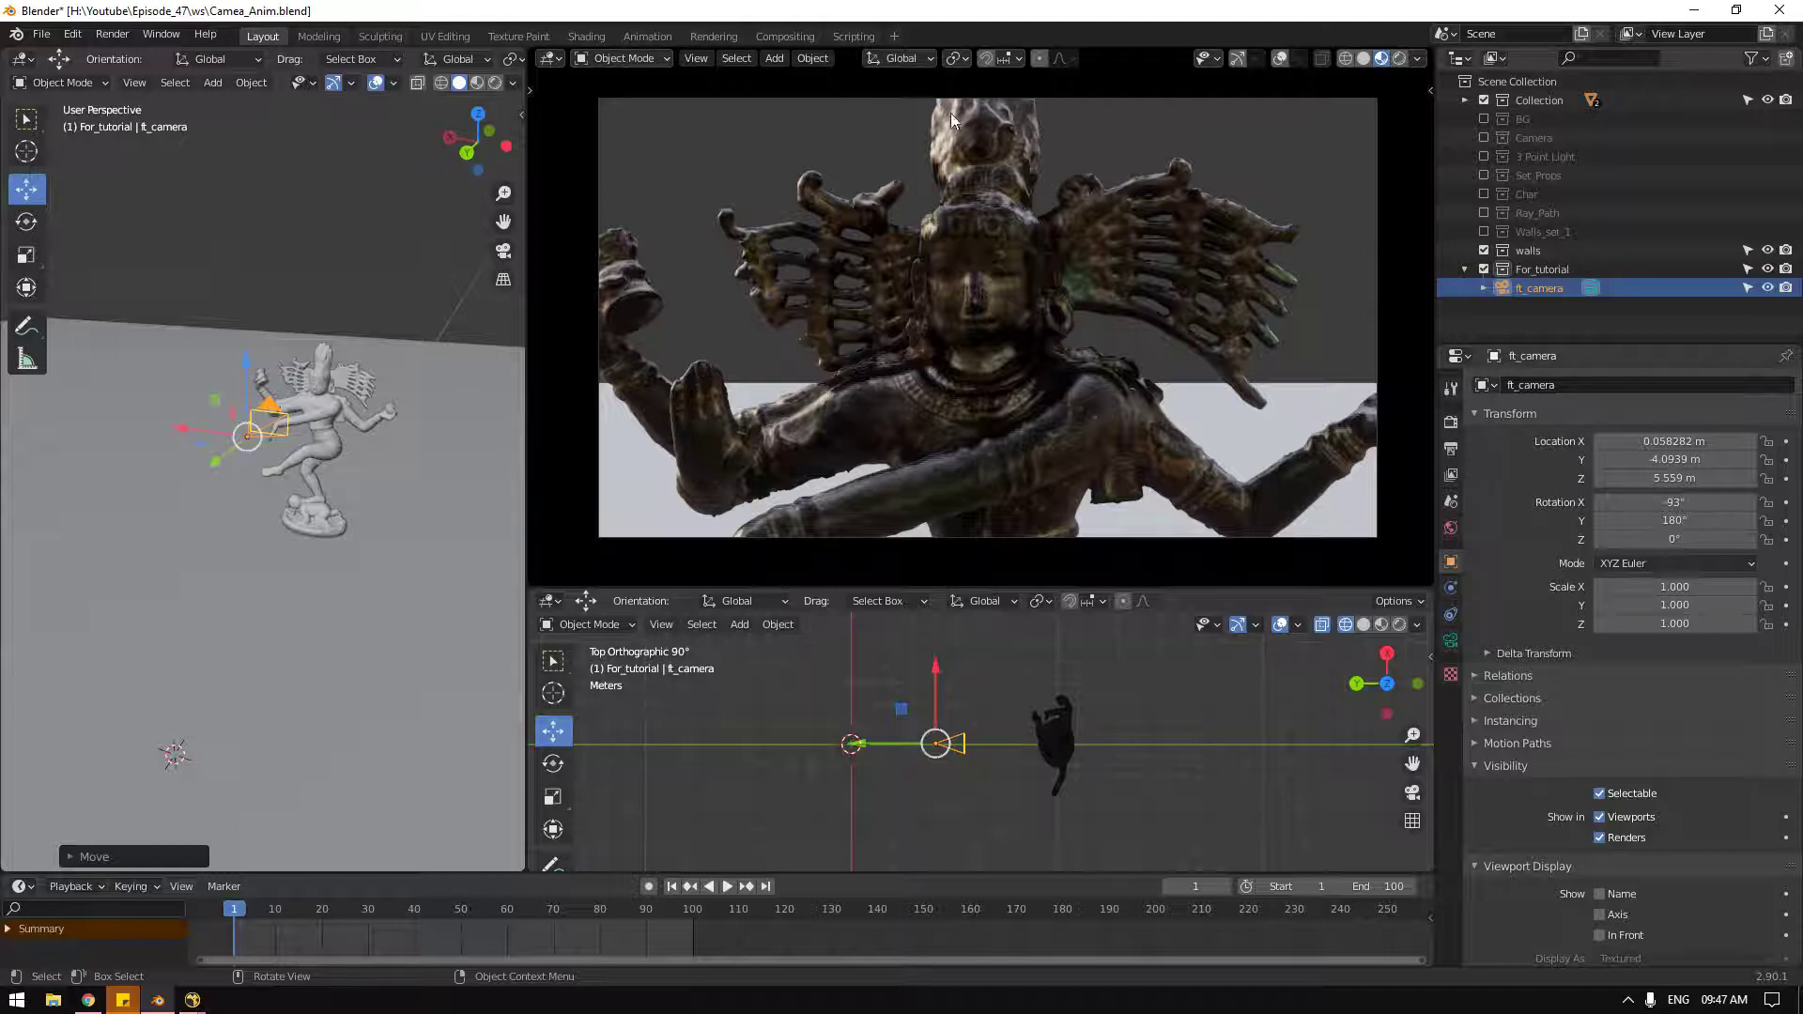
Step: Change options in the top header bar ahead of capturing the camera view
left_click(703, 71)
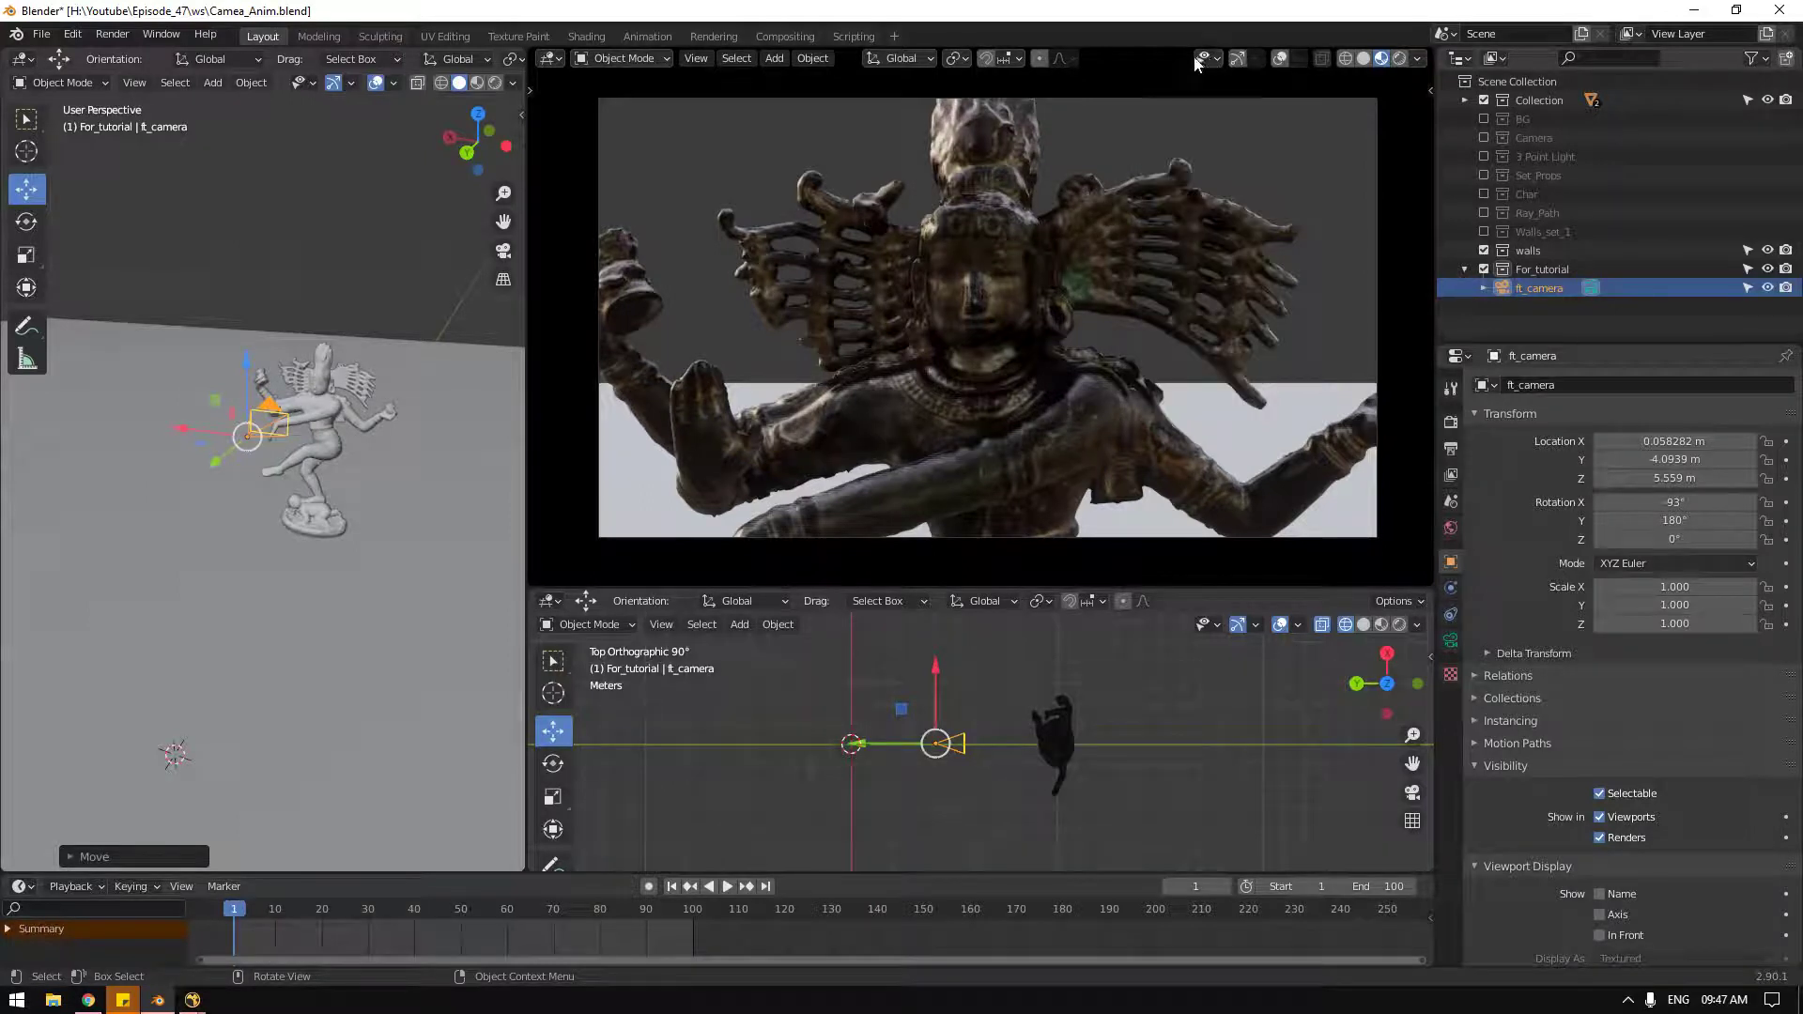
left_click(1212, 65)
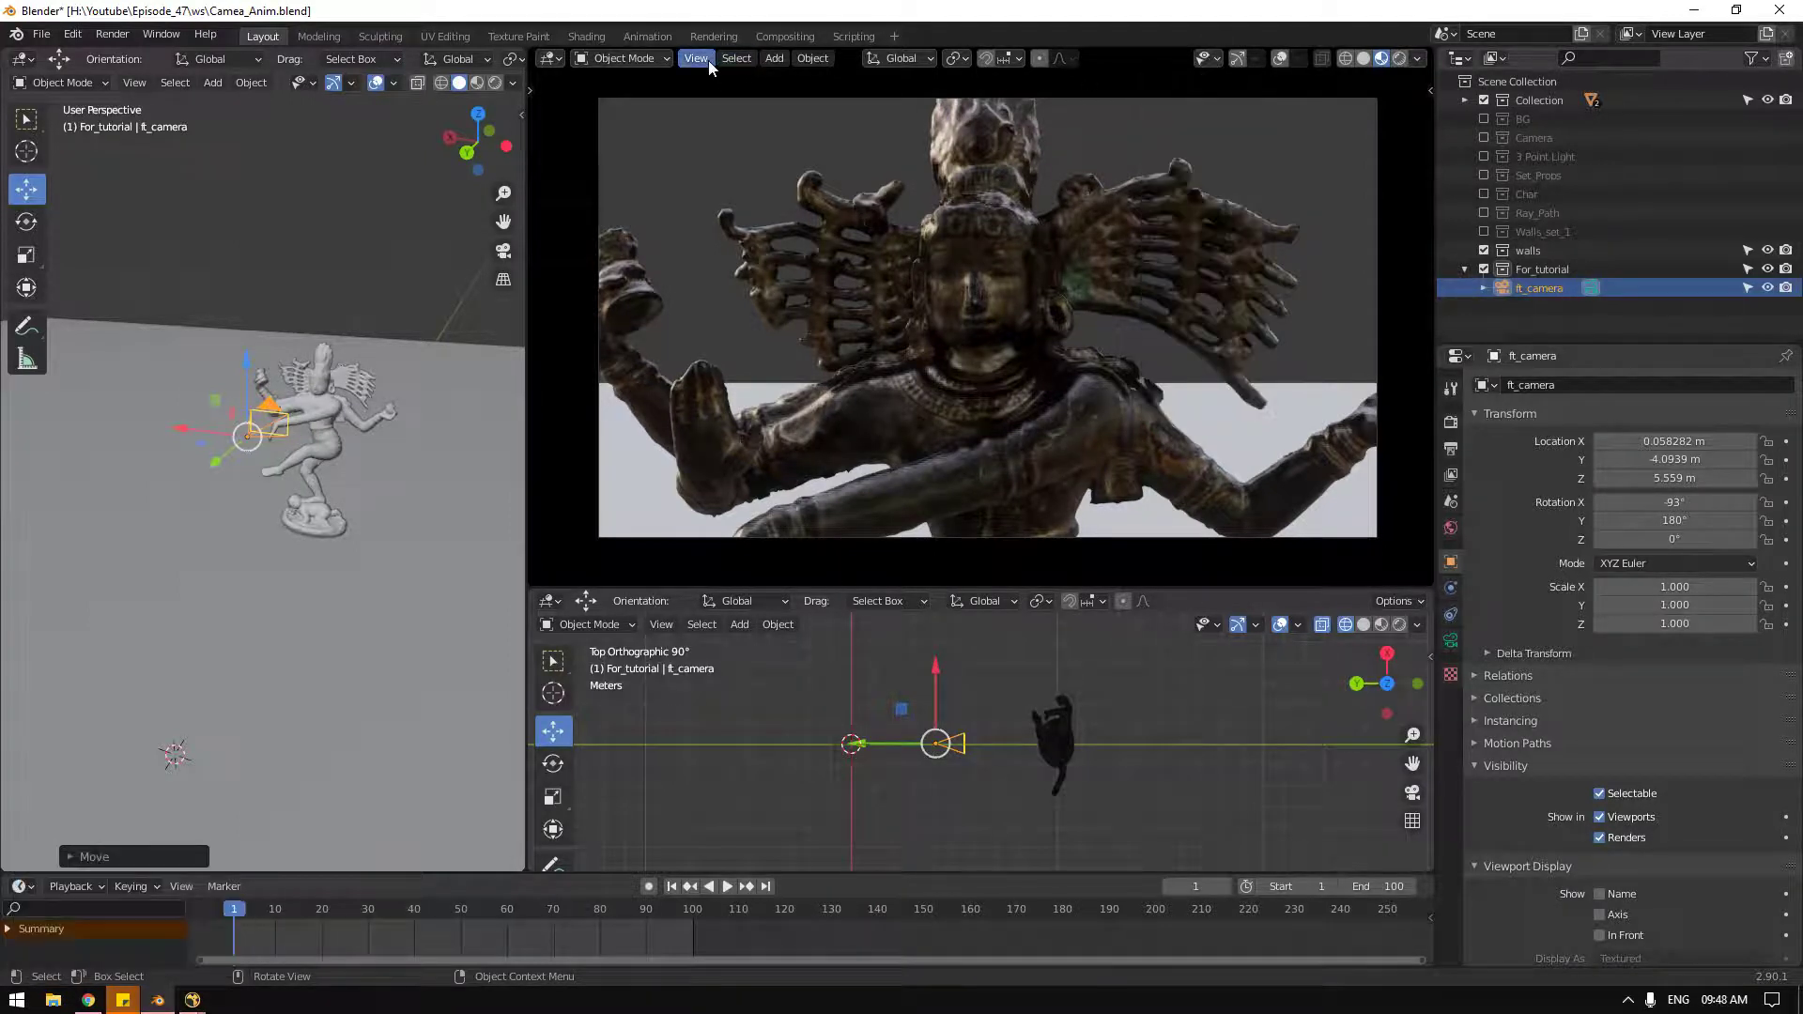
left_click(716, 68)
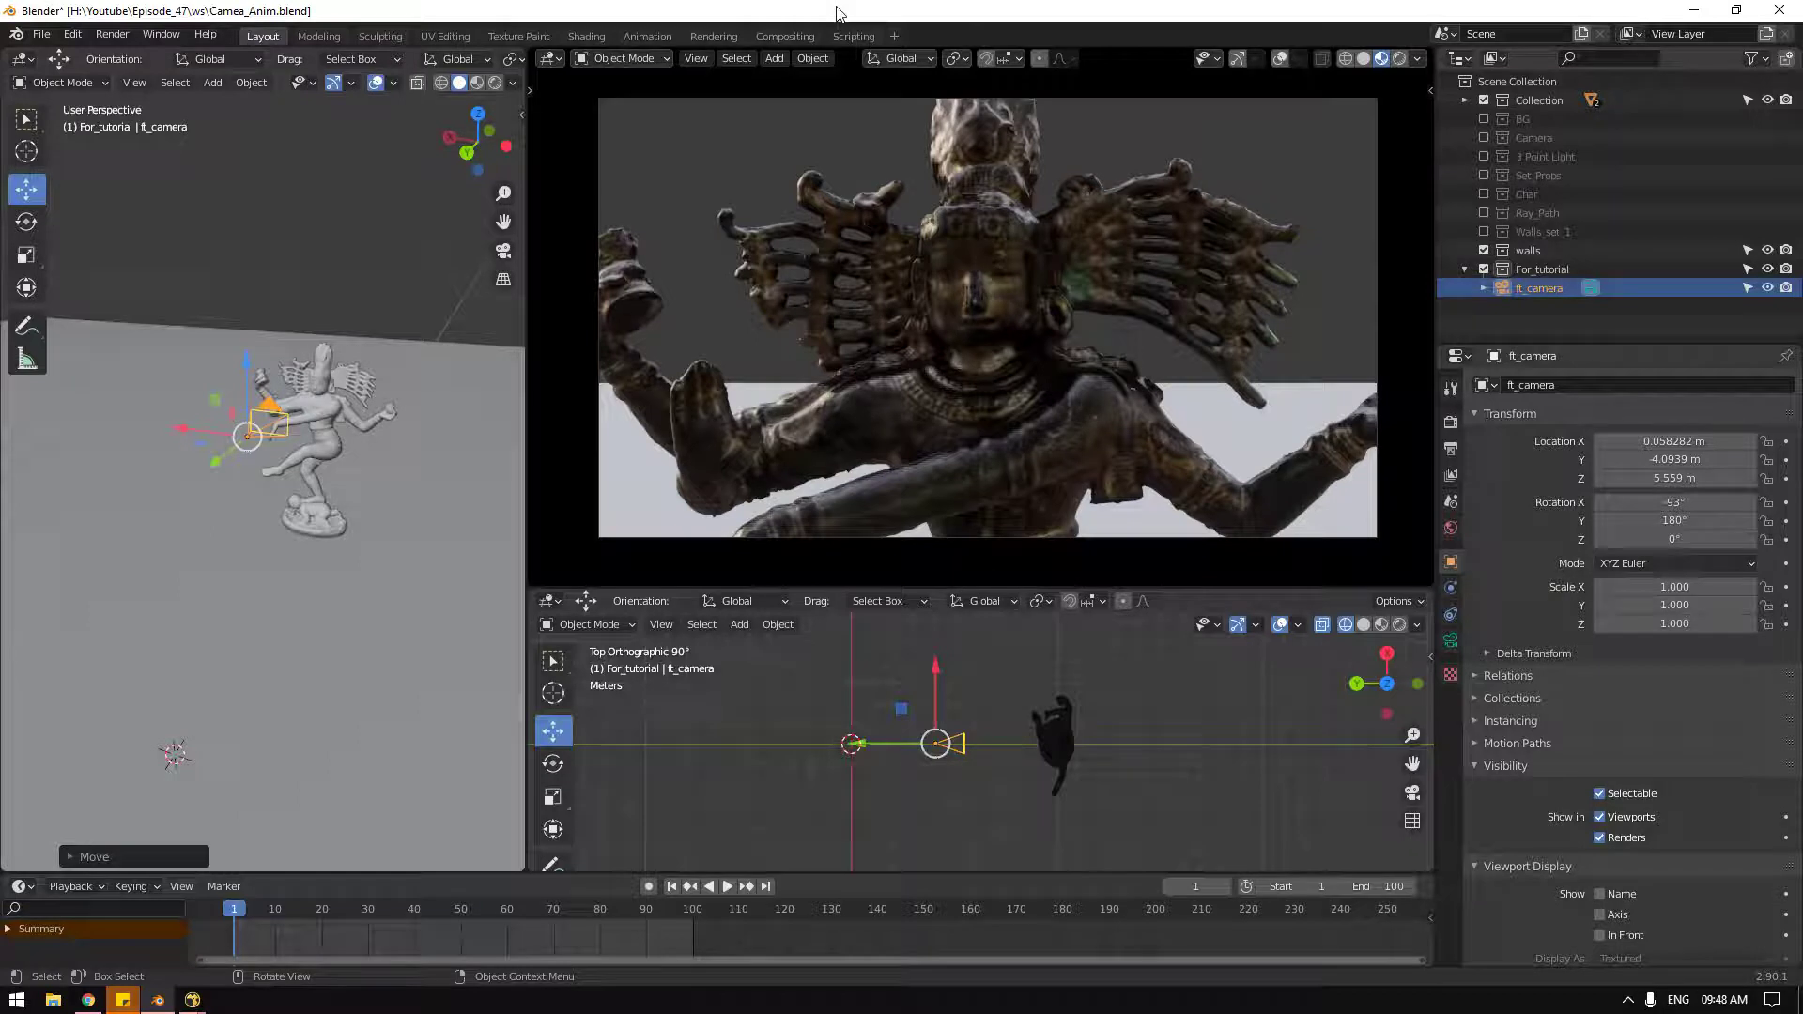
key("shift+Num_Lock")
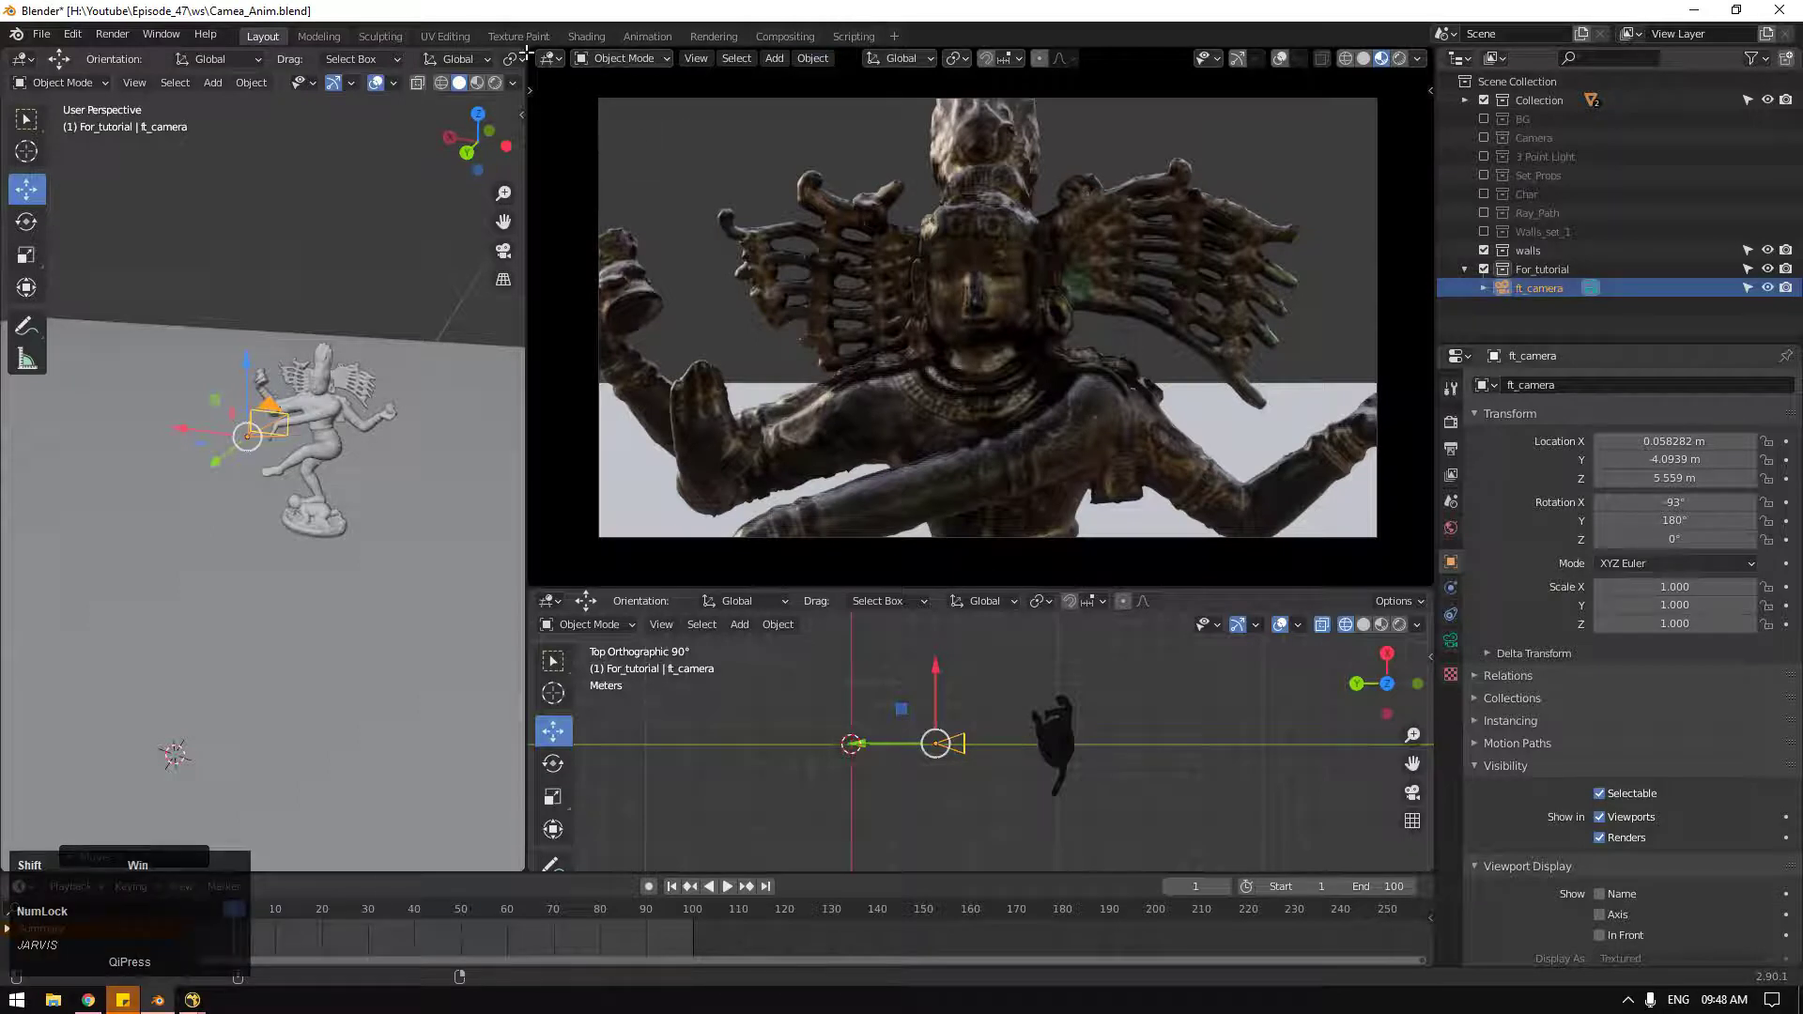
Step: Snip the camera view and draw a red ballpoint rule-of-thirds grid over the statue
left_click(573, 78)
key("shift+super+s")
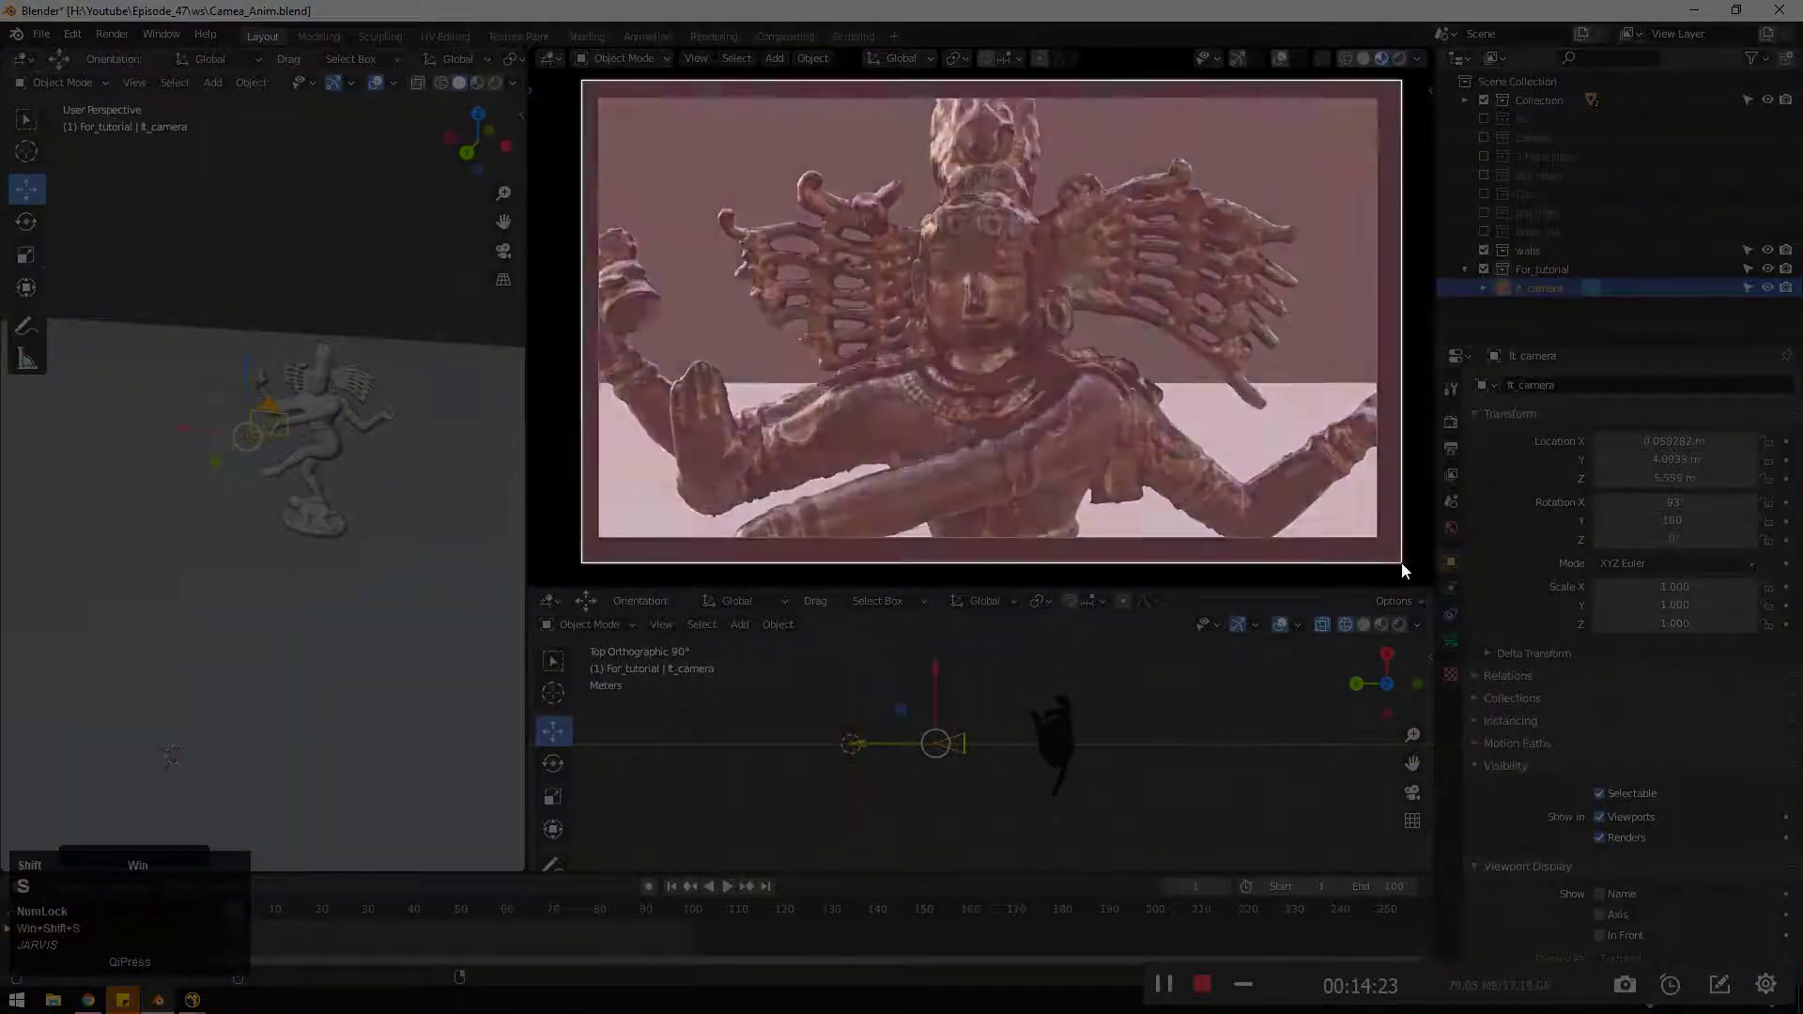
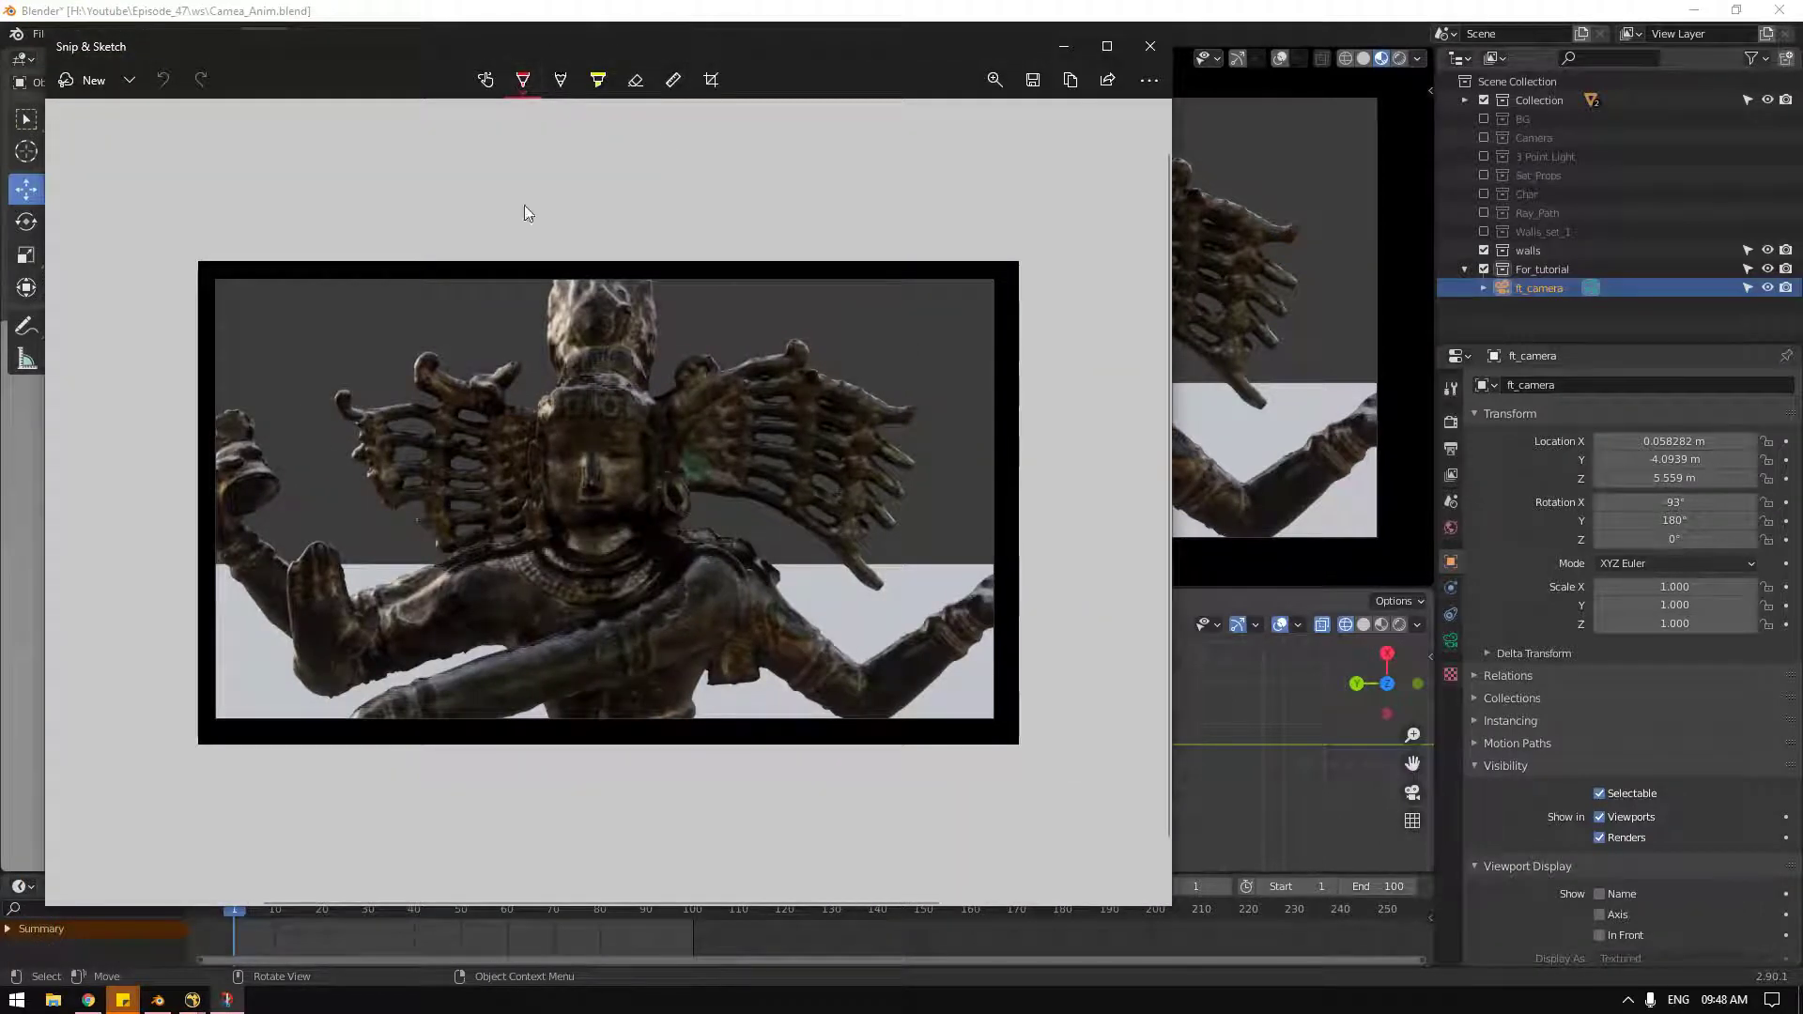
left_click(525, 88)
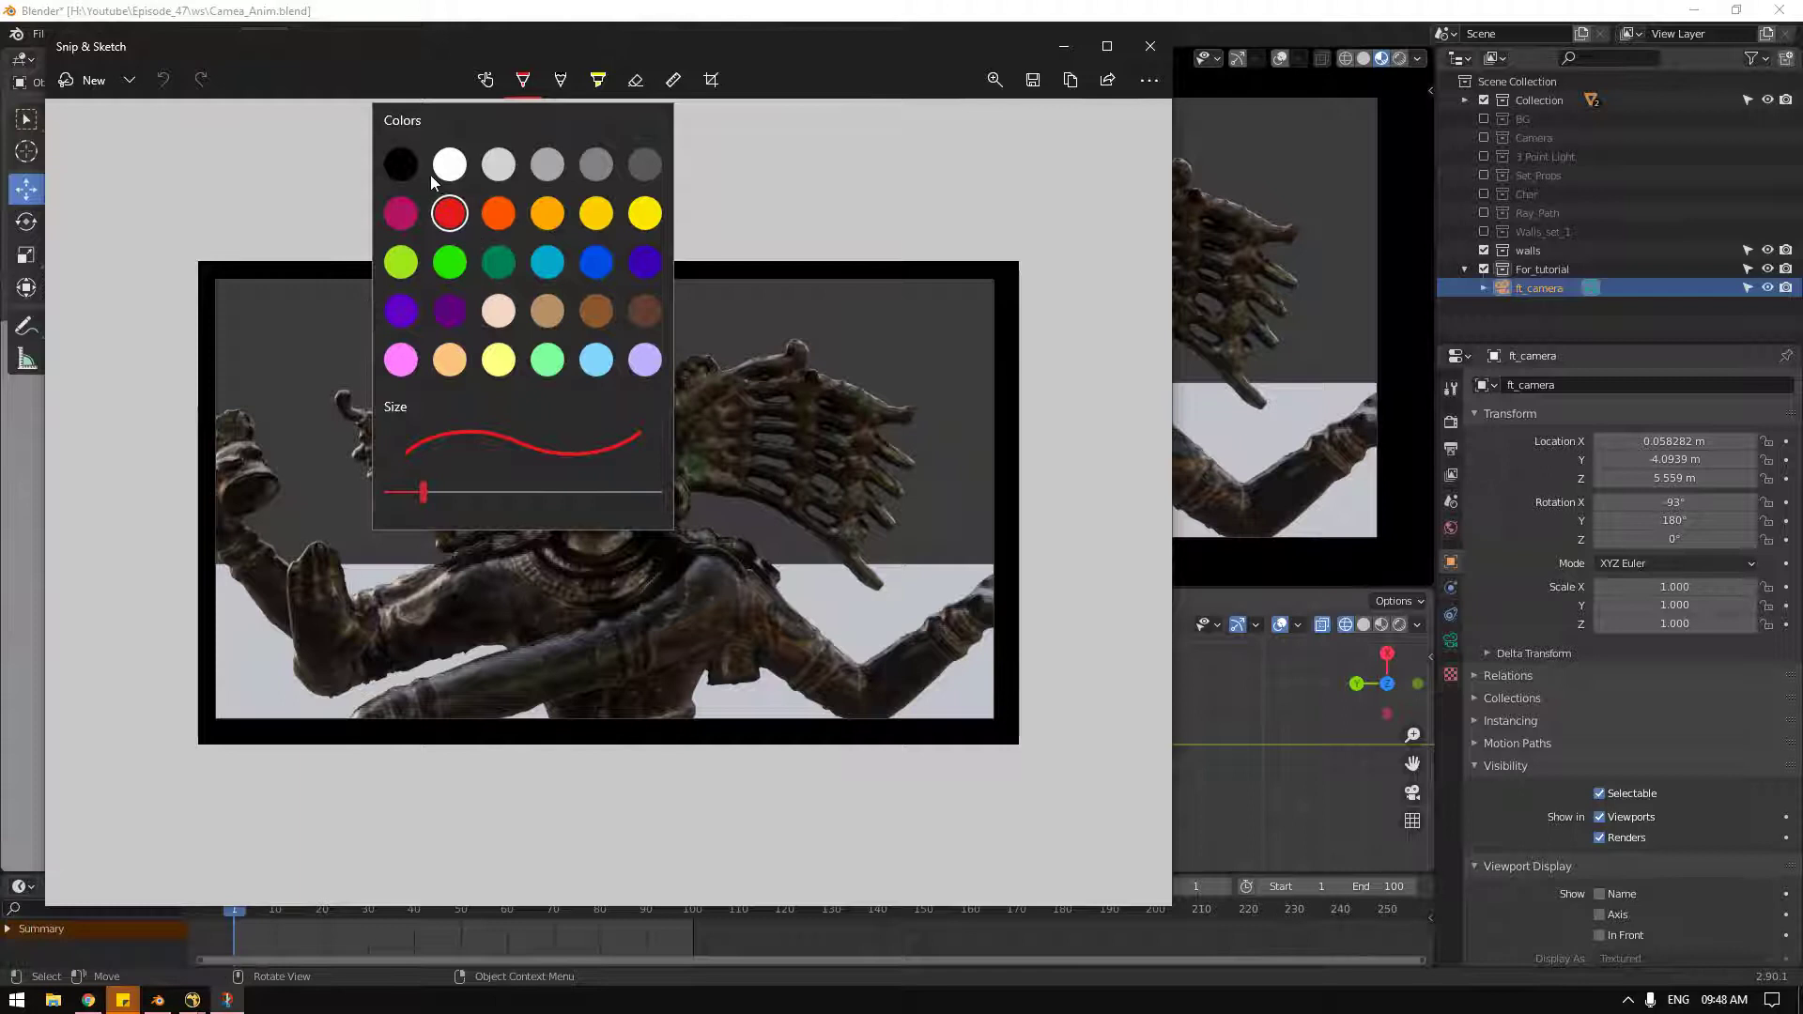
left_click_drag(417, 176, 797, 446)
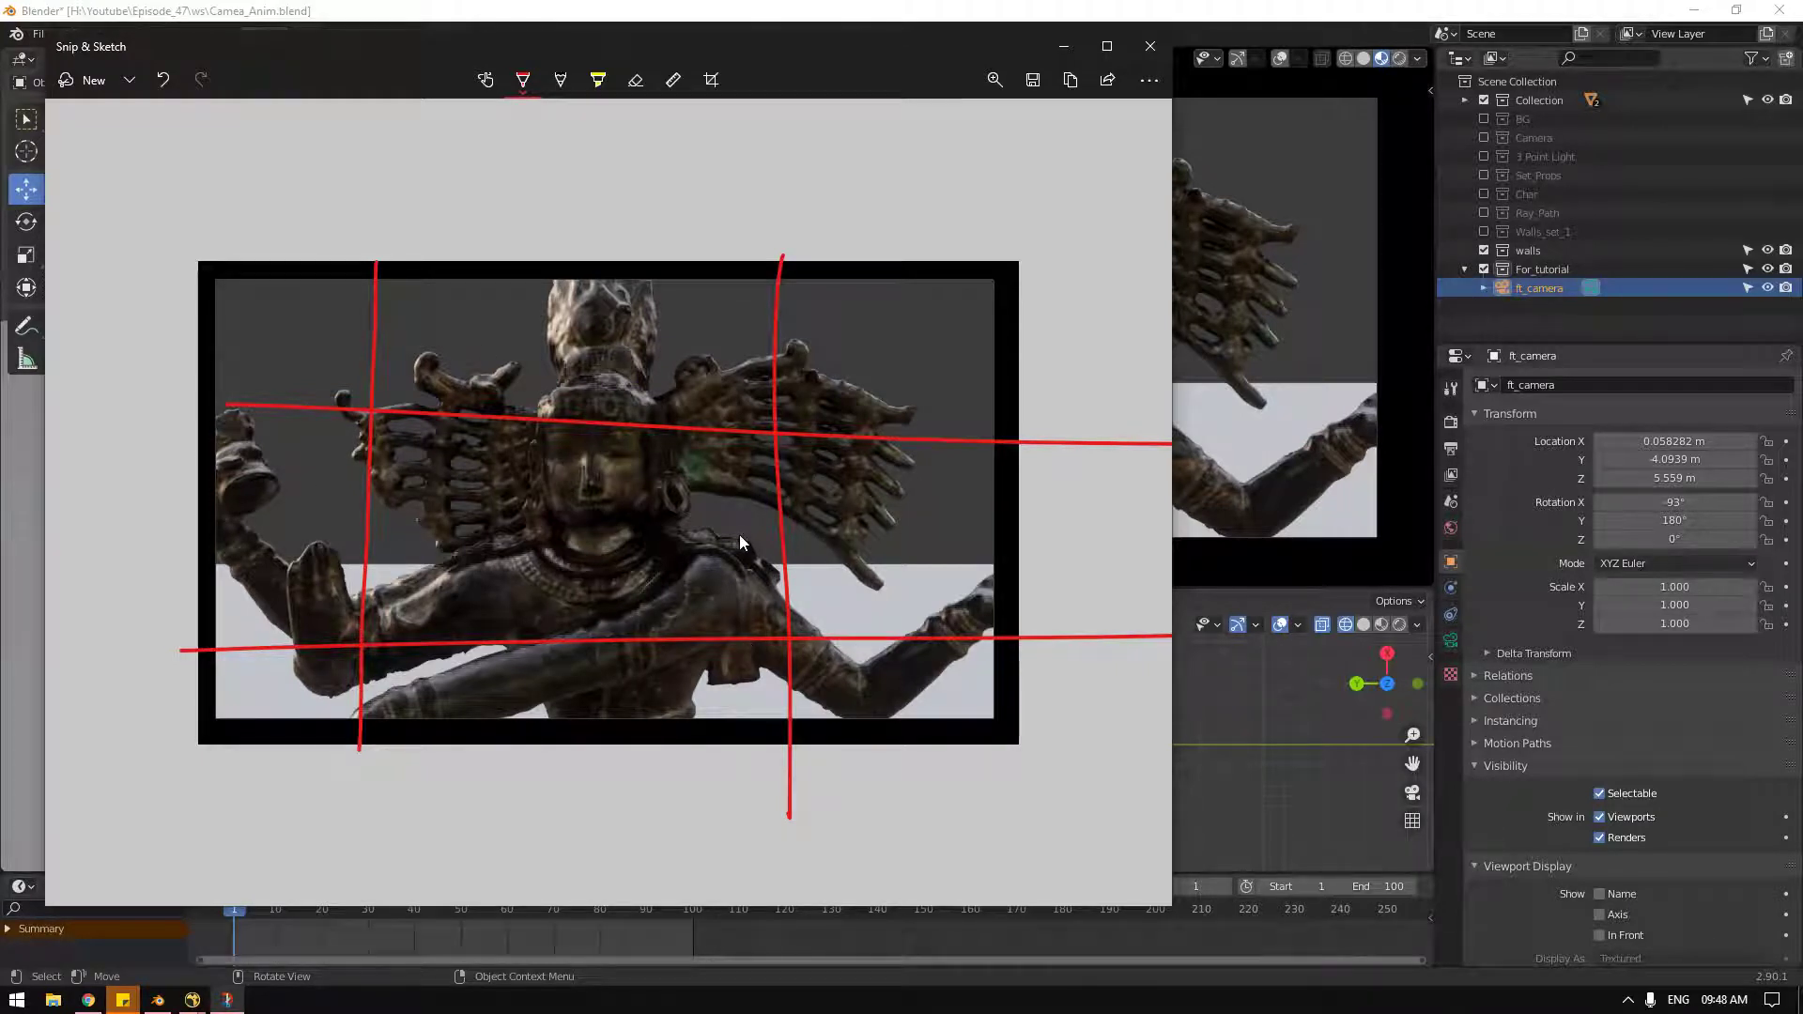
Step: Back in Blender, lower the camera to Z 5.37 m and shift it to X 0.53 m, placing the face off-centre
left_click(1061, 50)
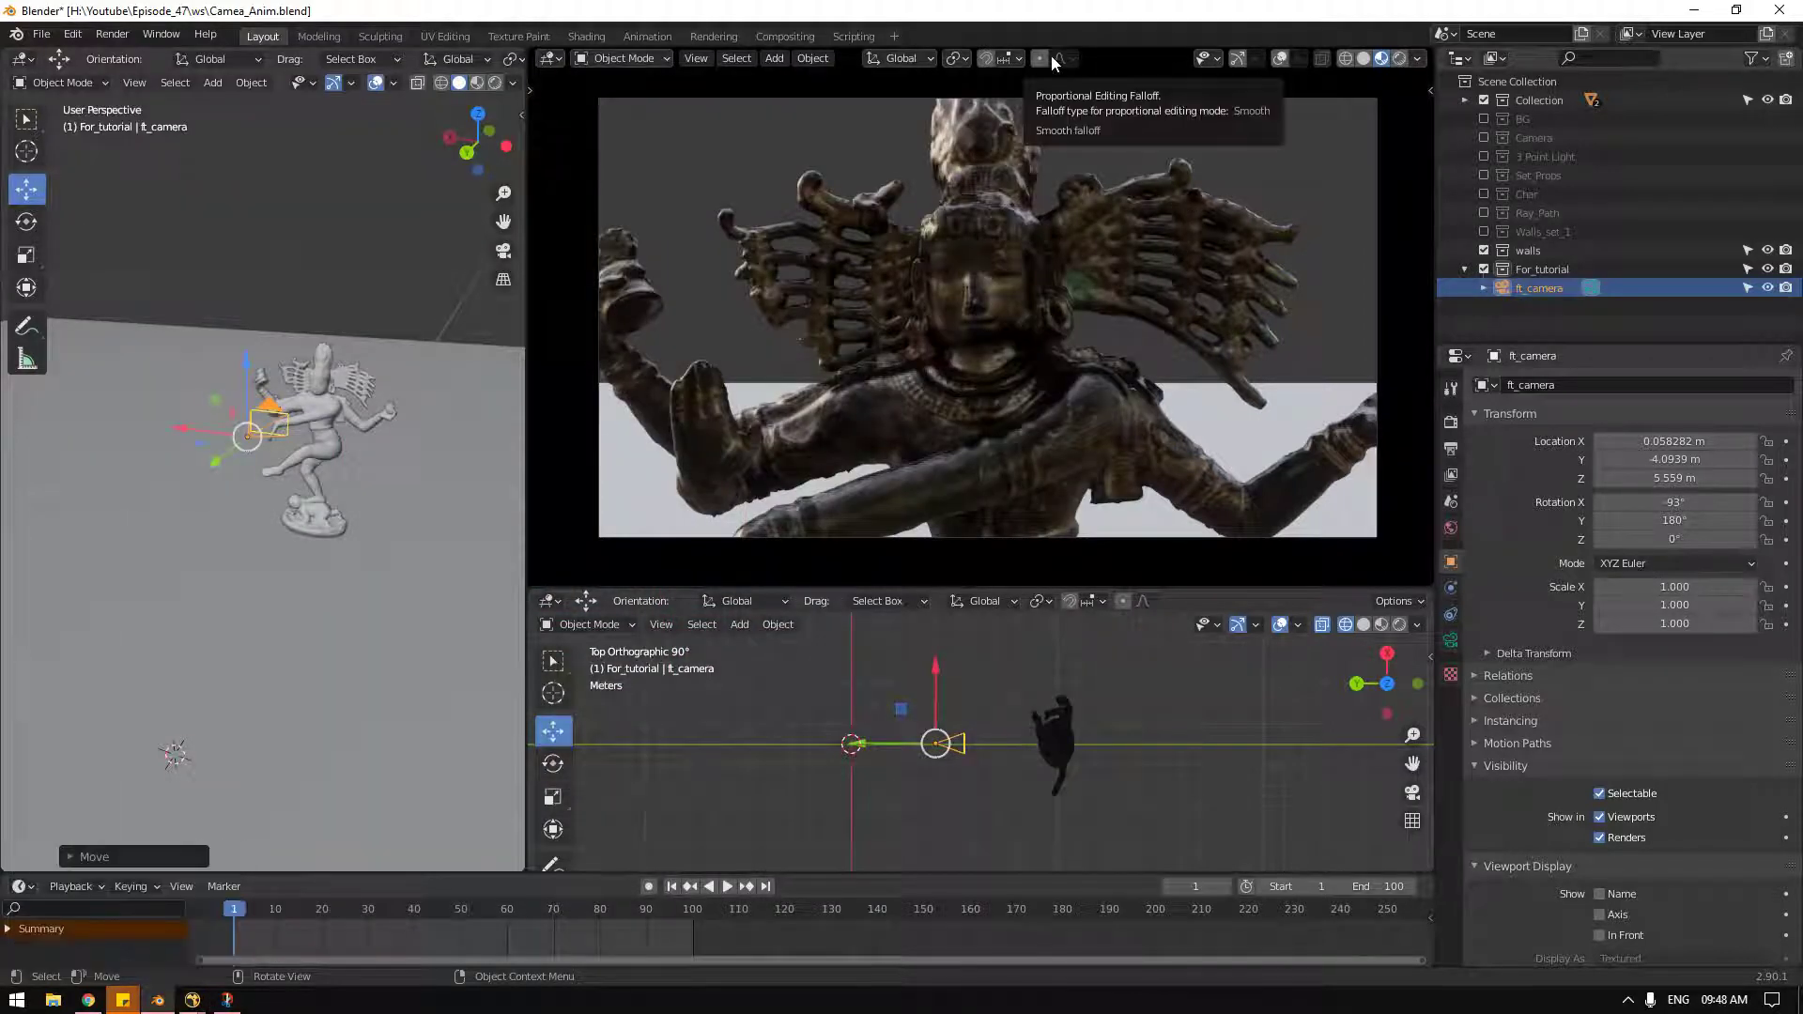
left_click_drag(192, 438, 159, 436)
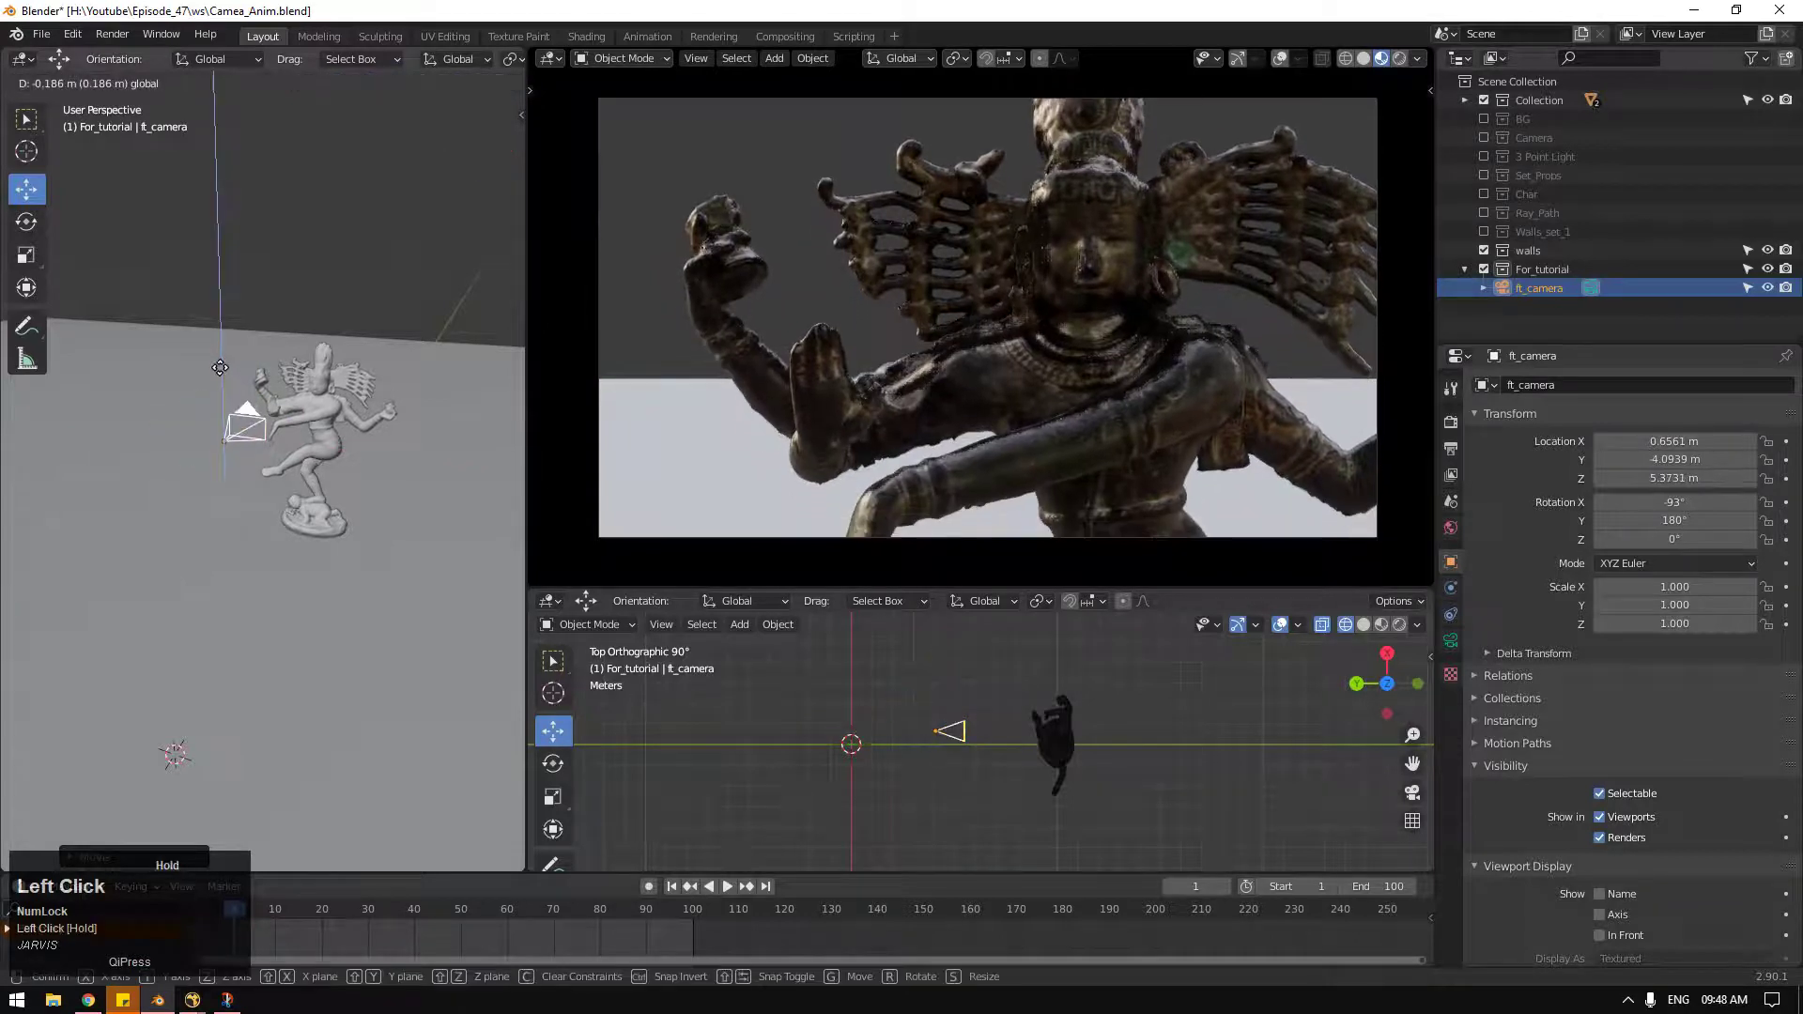
left_click_drag(159, 436, 546, 79)
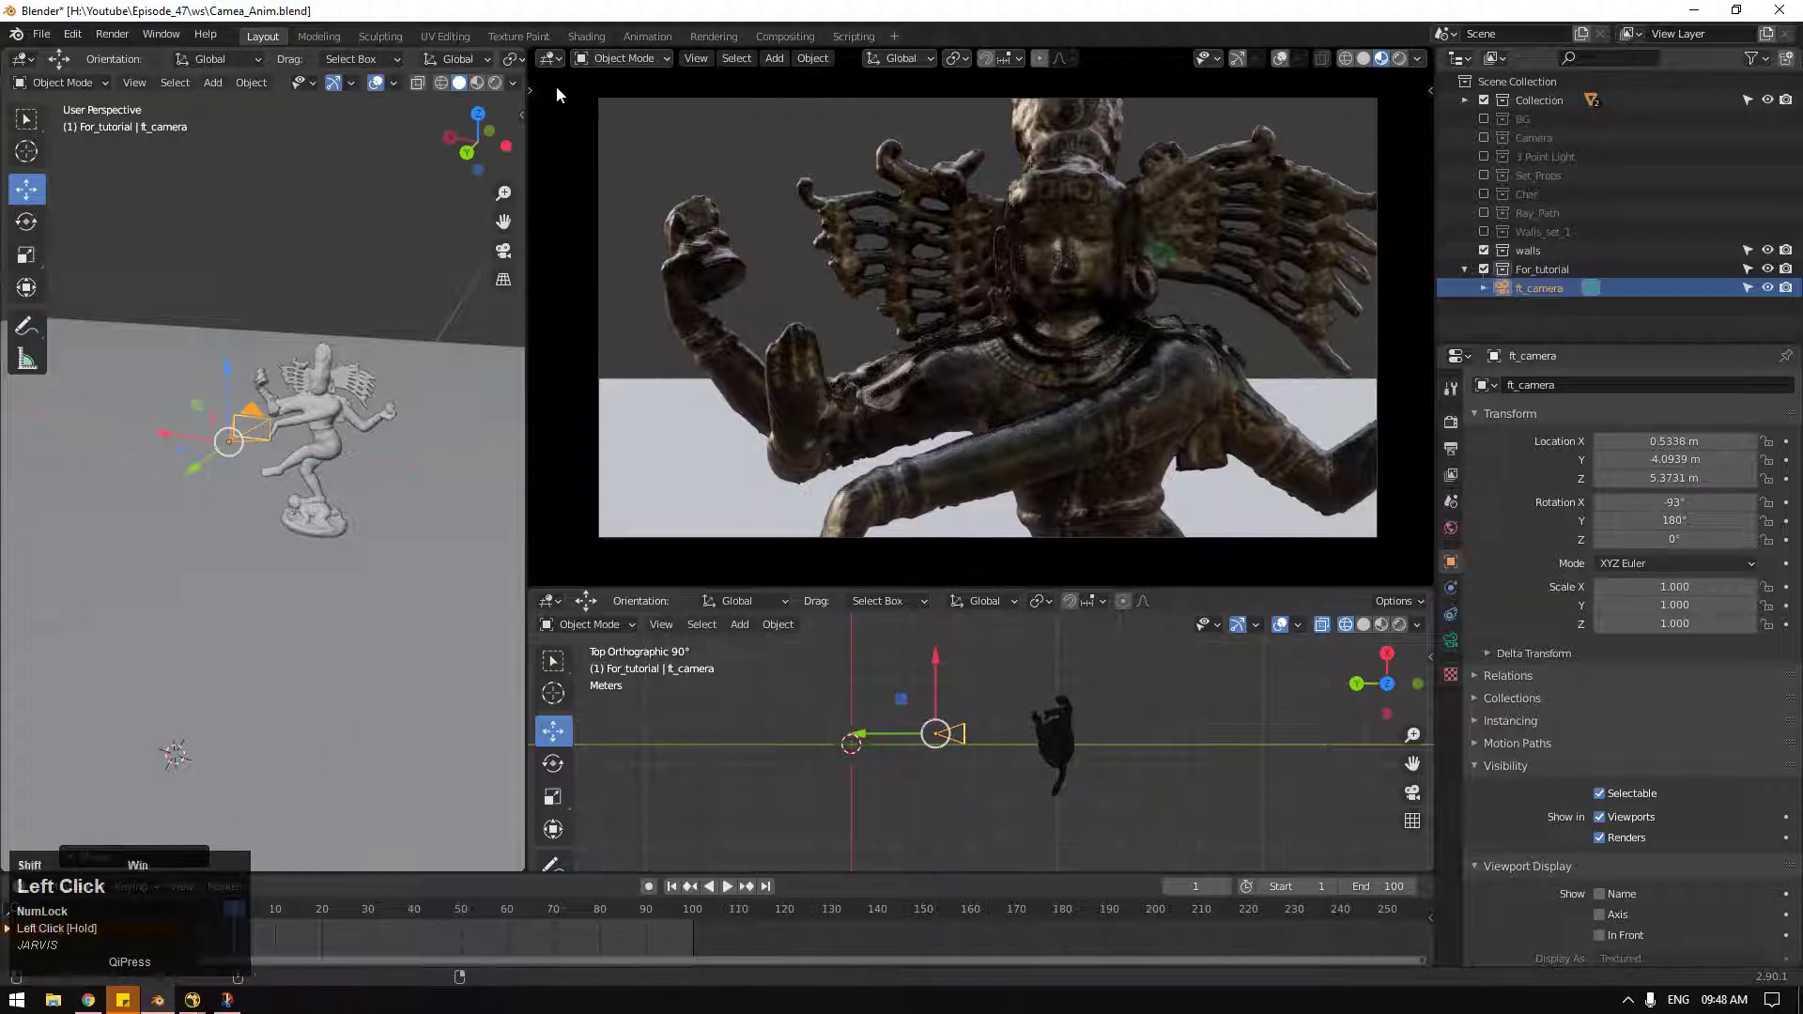
left_click(547, 79)
Step: Snip the reframed view, snap both snips side by side and undo the red guides on the first
key("shift+super+s")
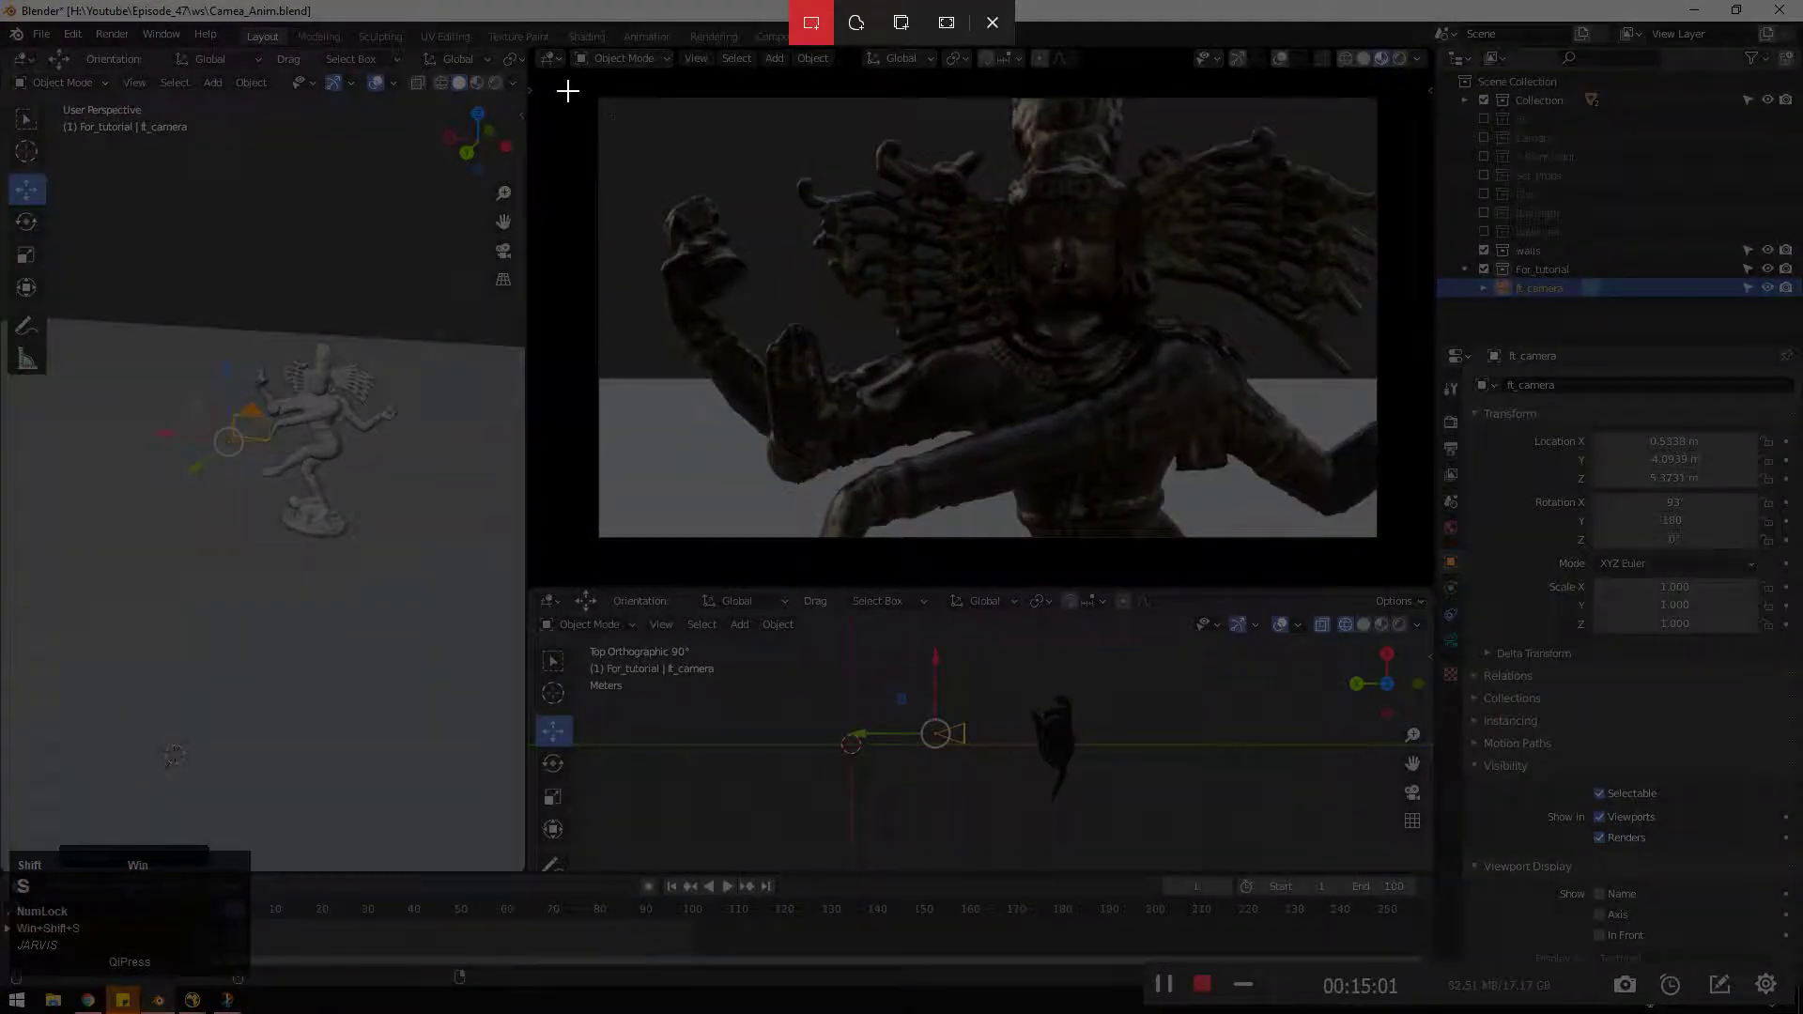
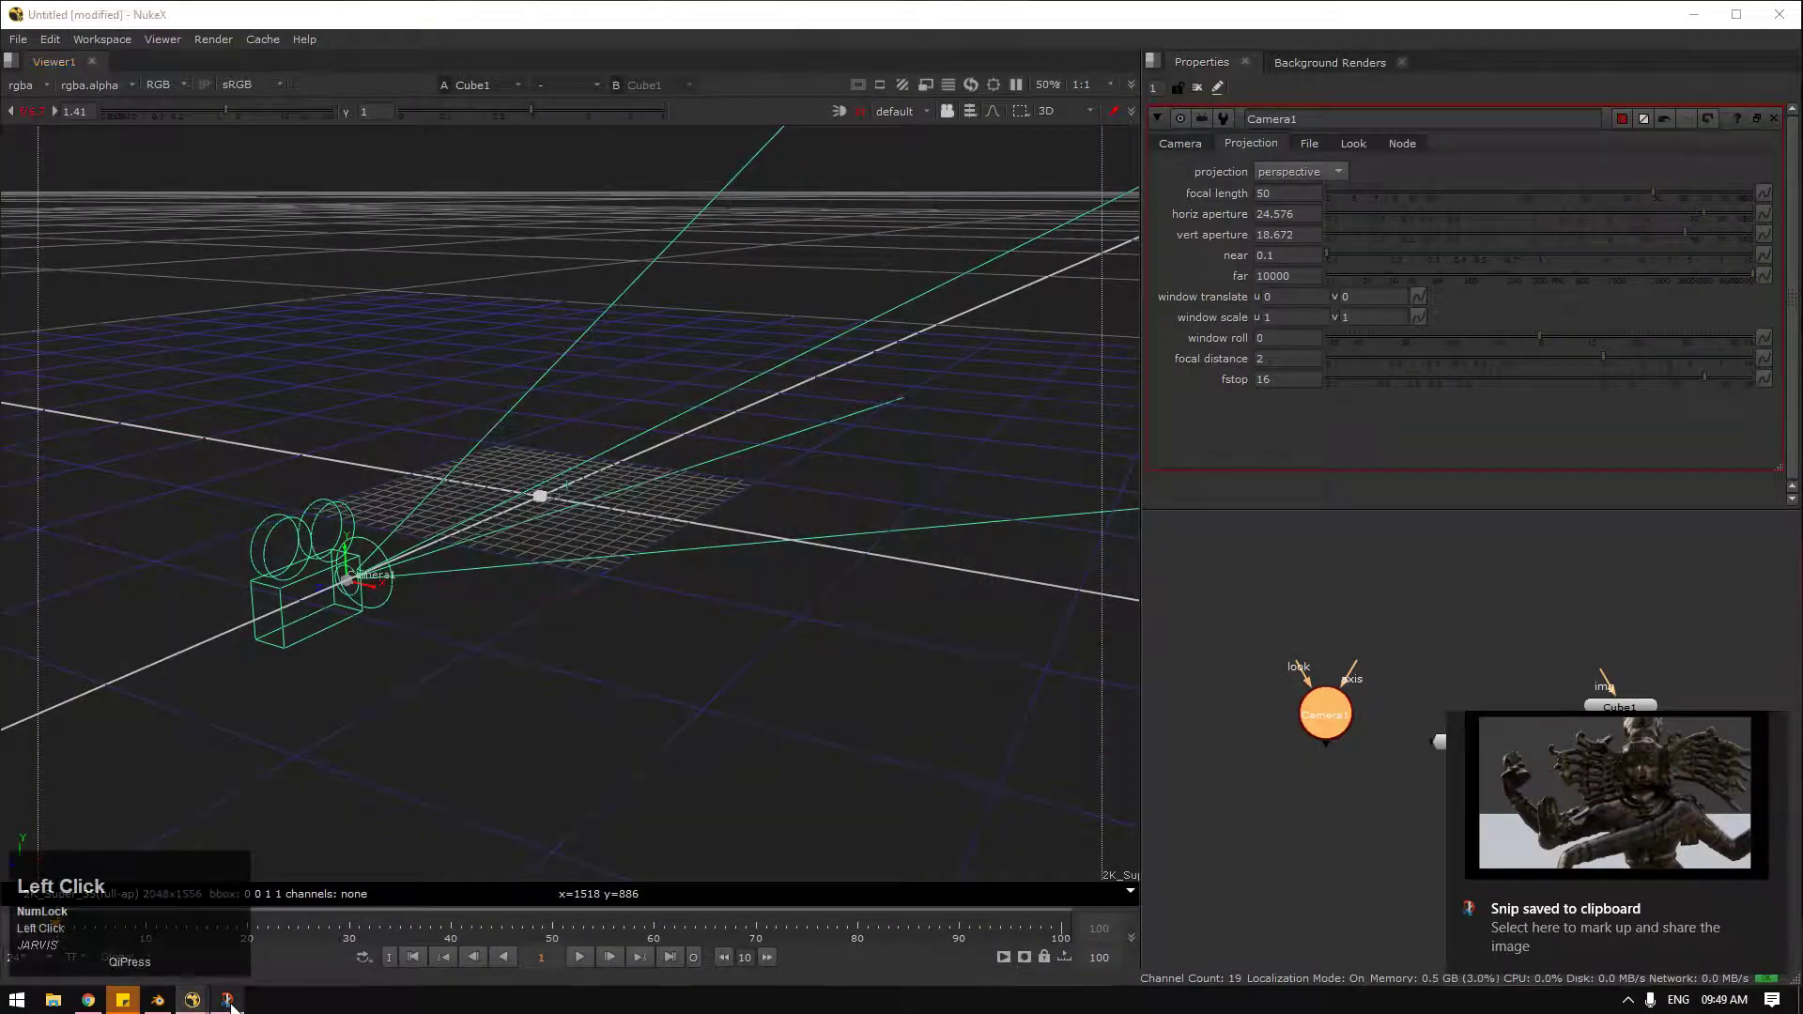
left_click(1605, 808)
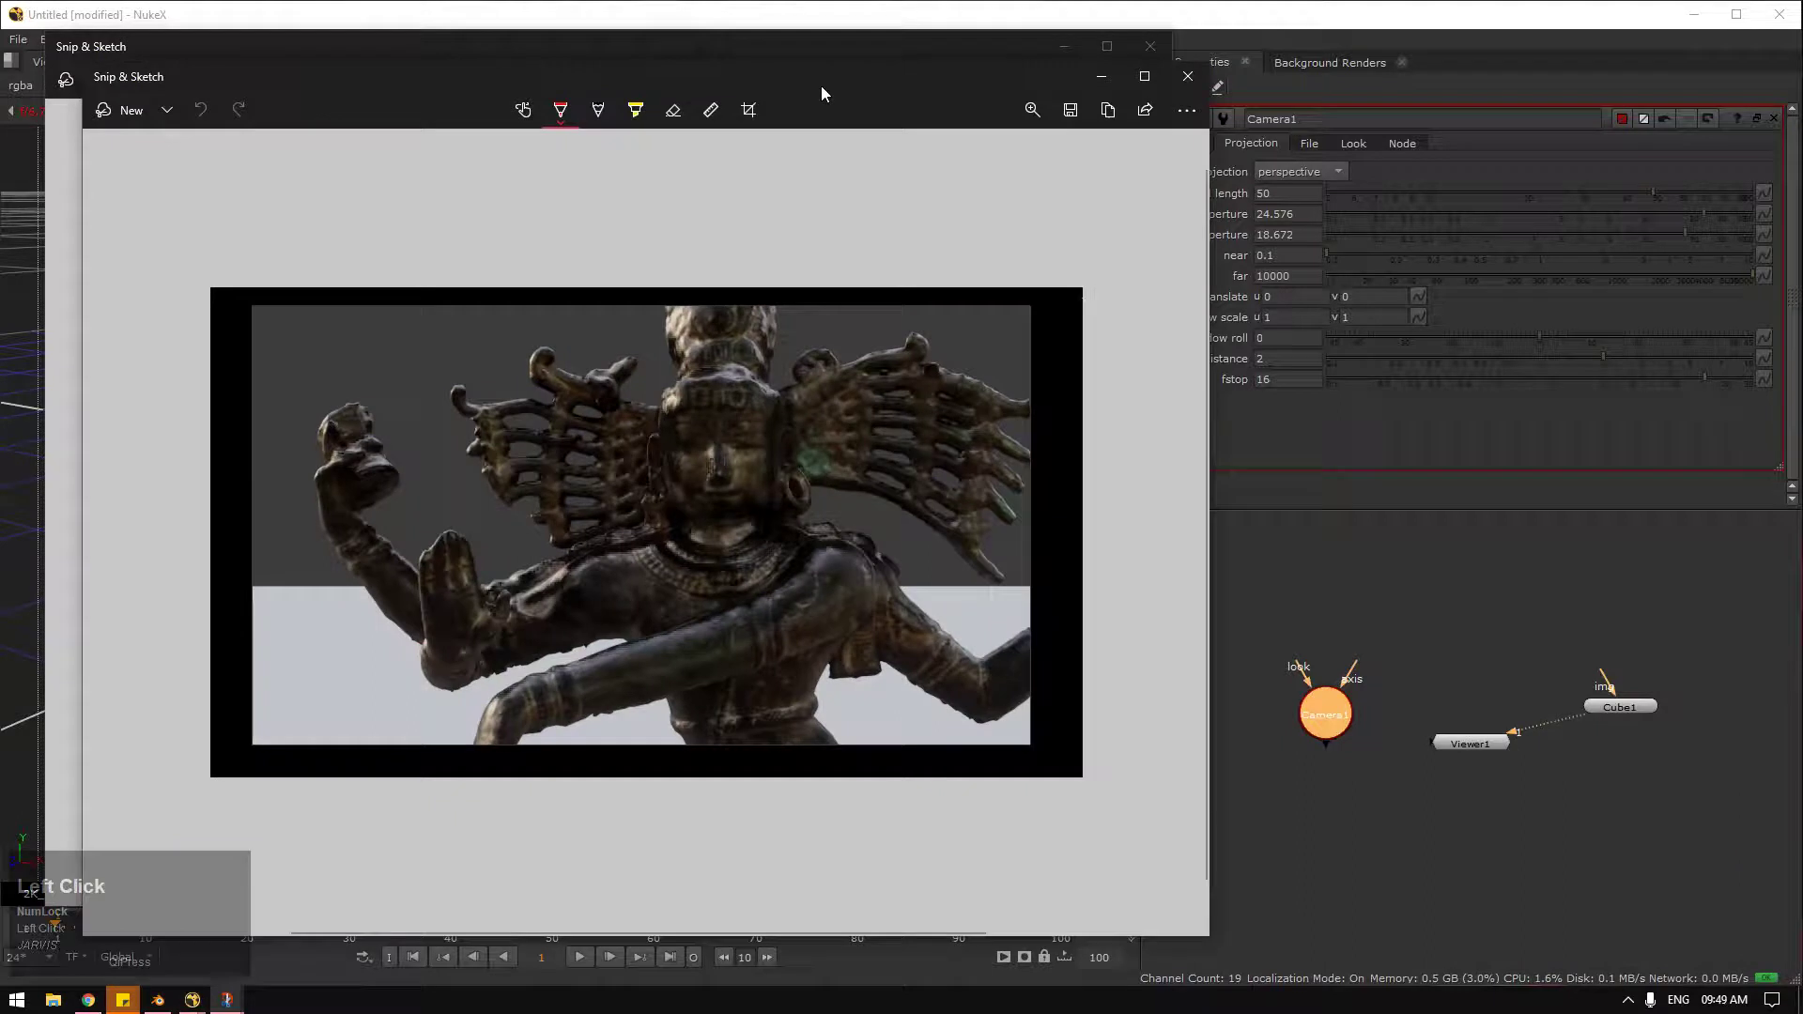
left_click(792, 89)
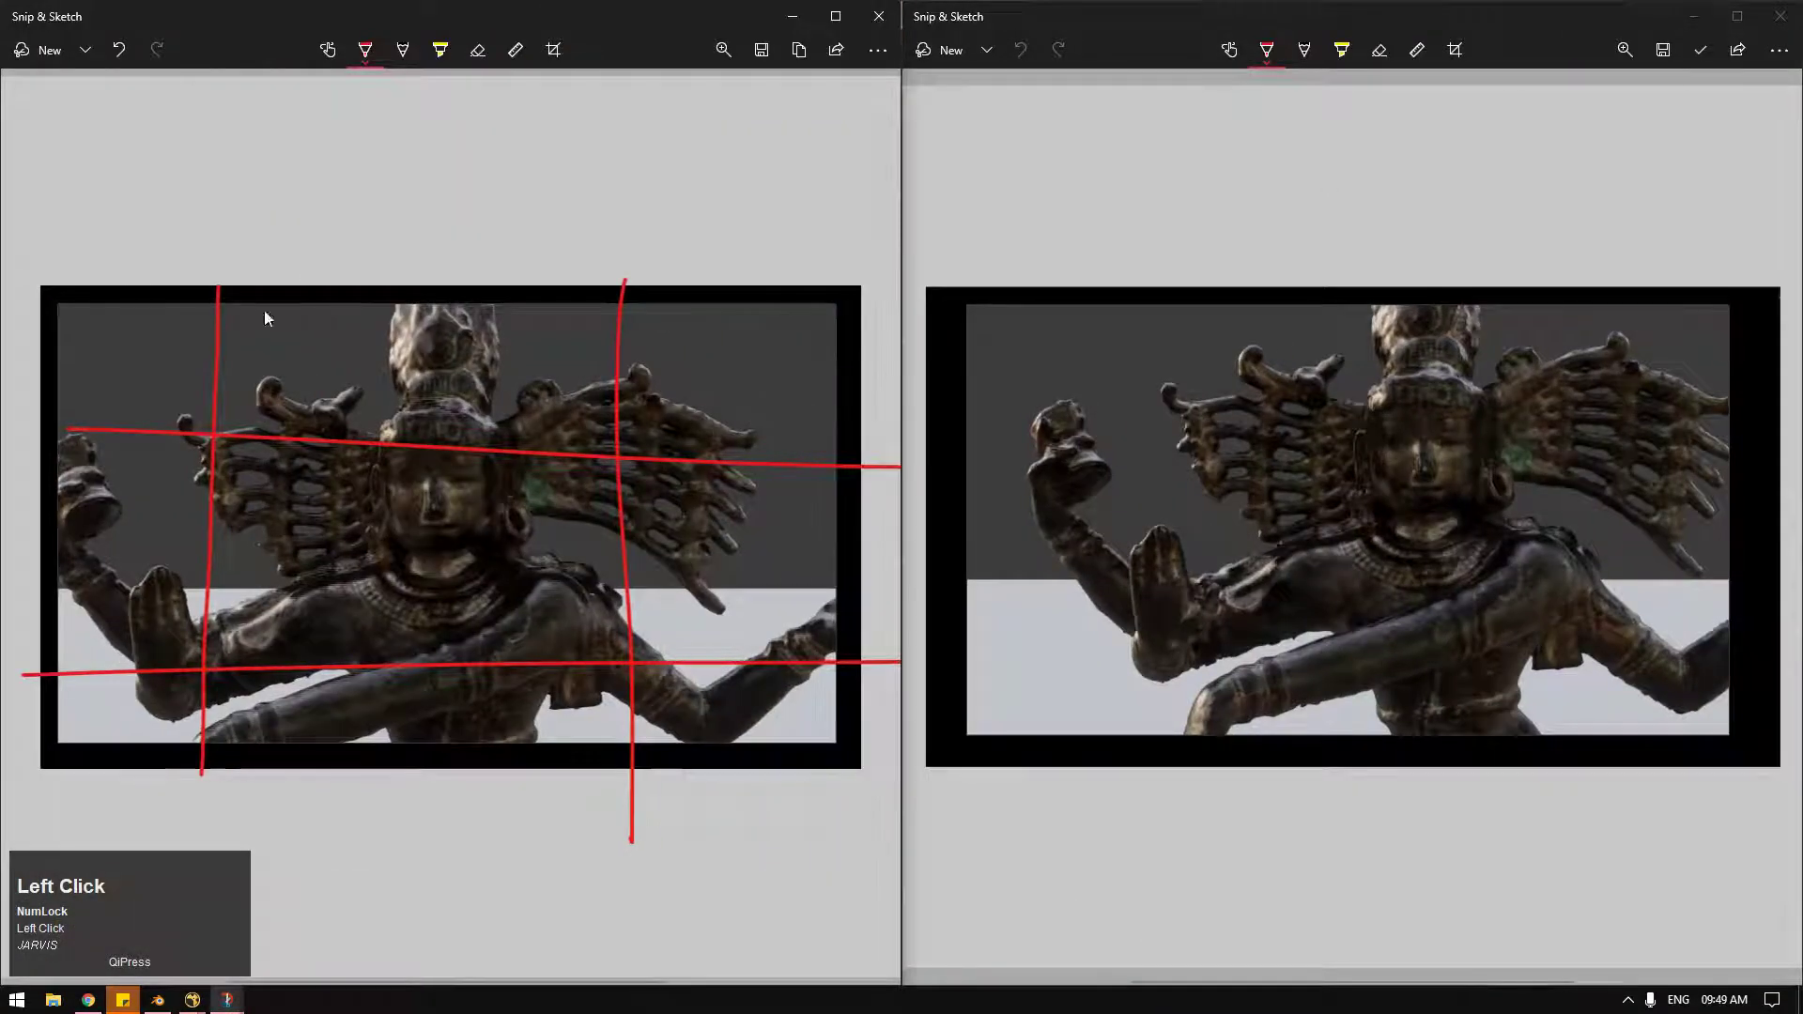
left_click(117, 63)
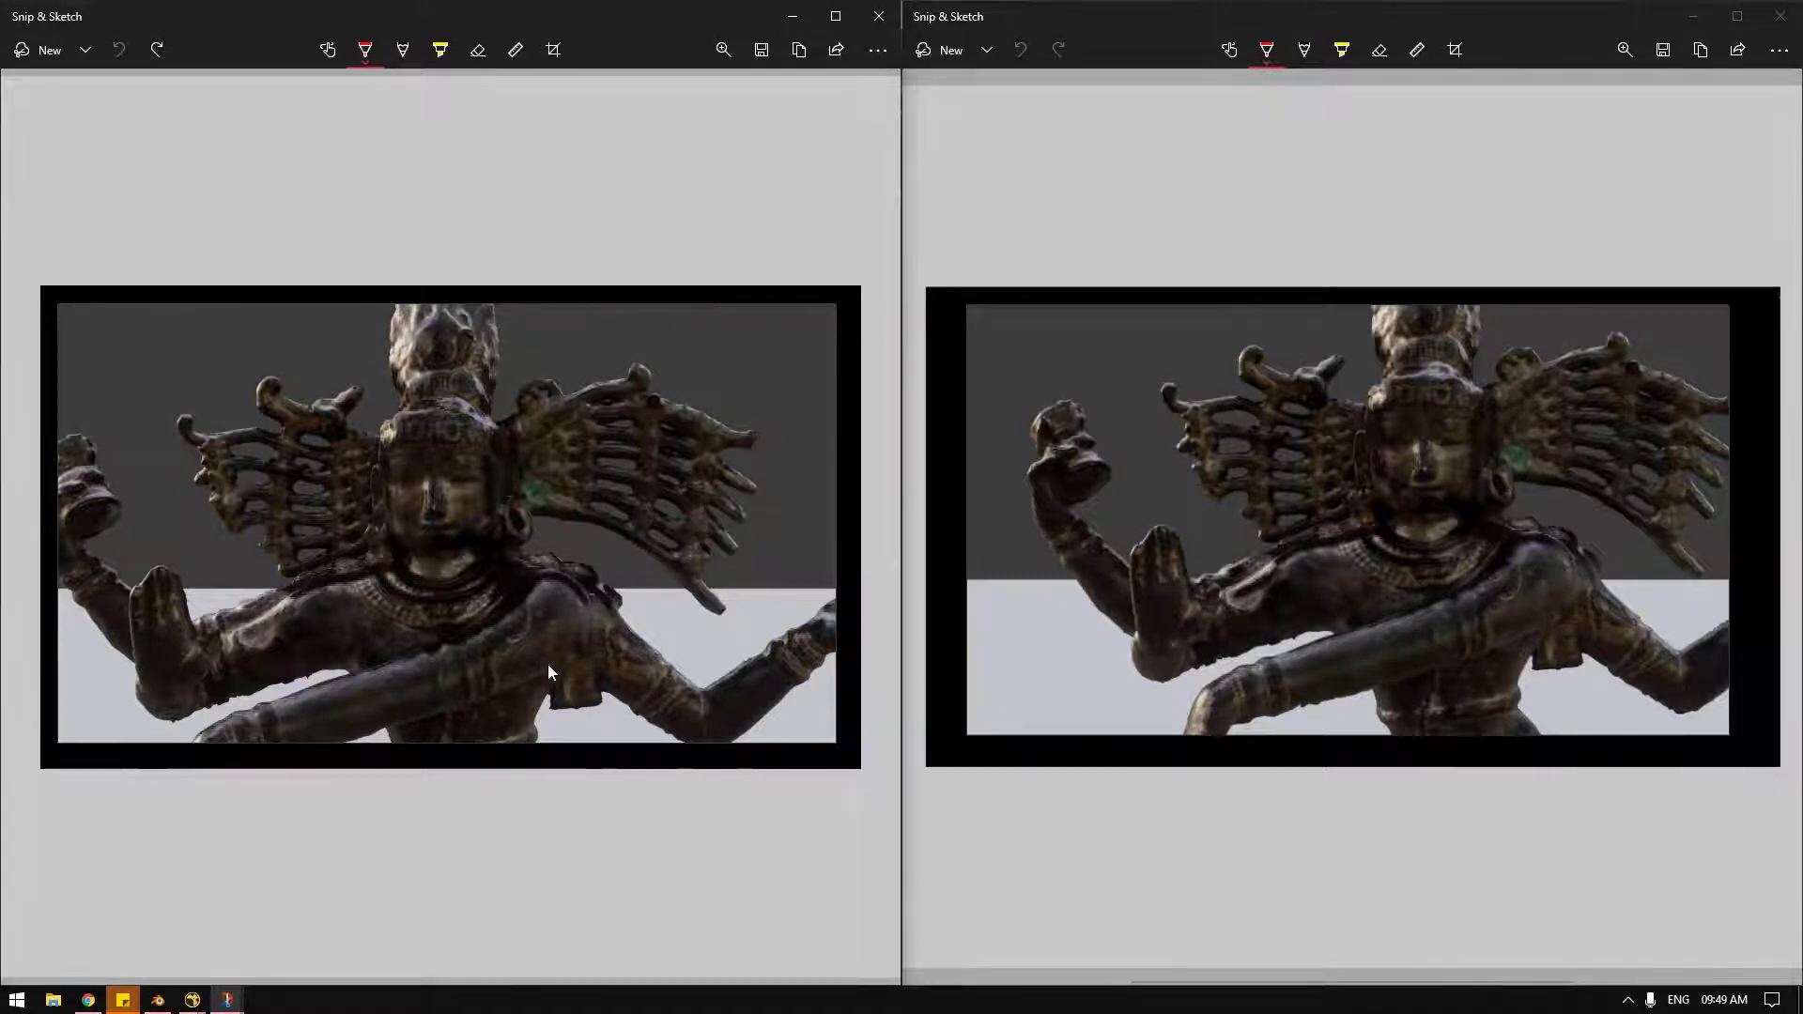
Step: Bring NukeX forward with Camera1's projection settings beside the 3D camera and Cube1
left_click(800, 21)
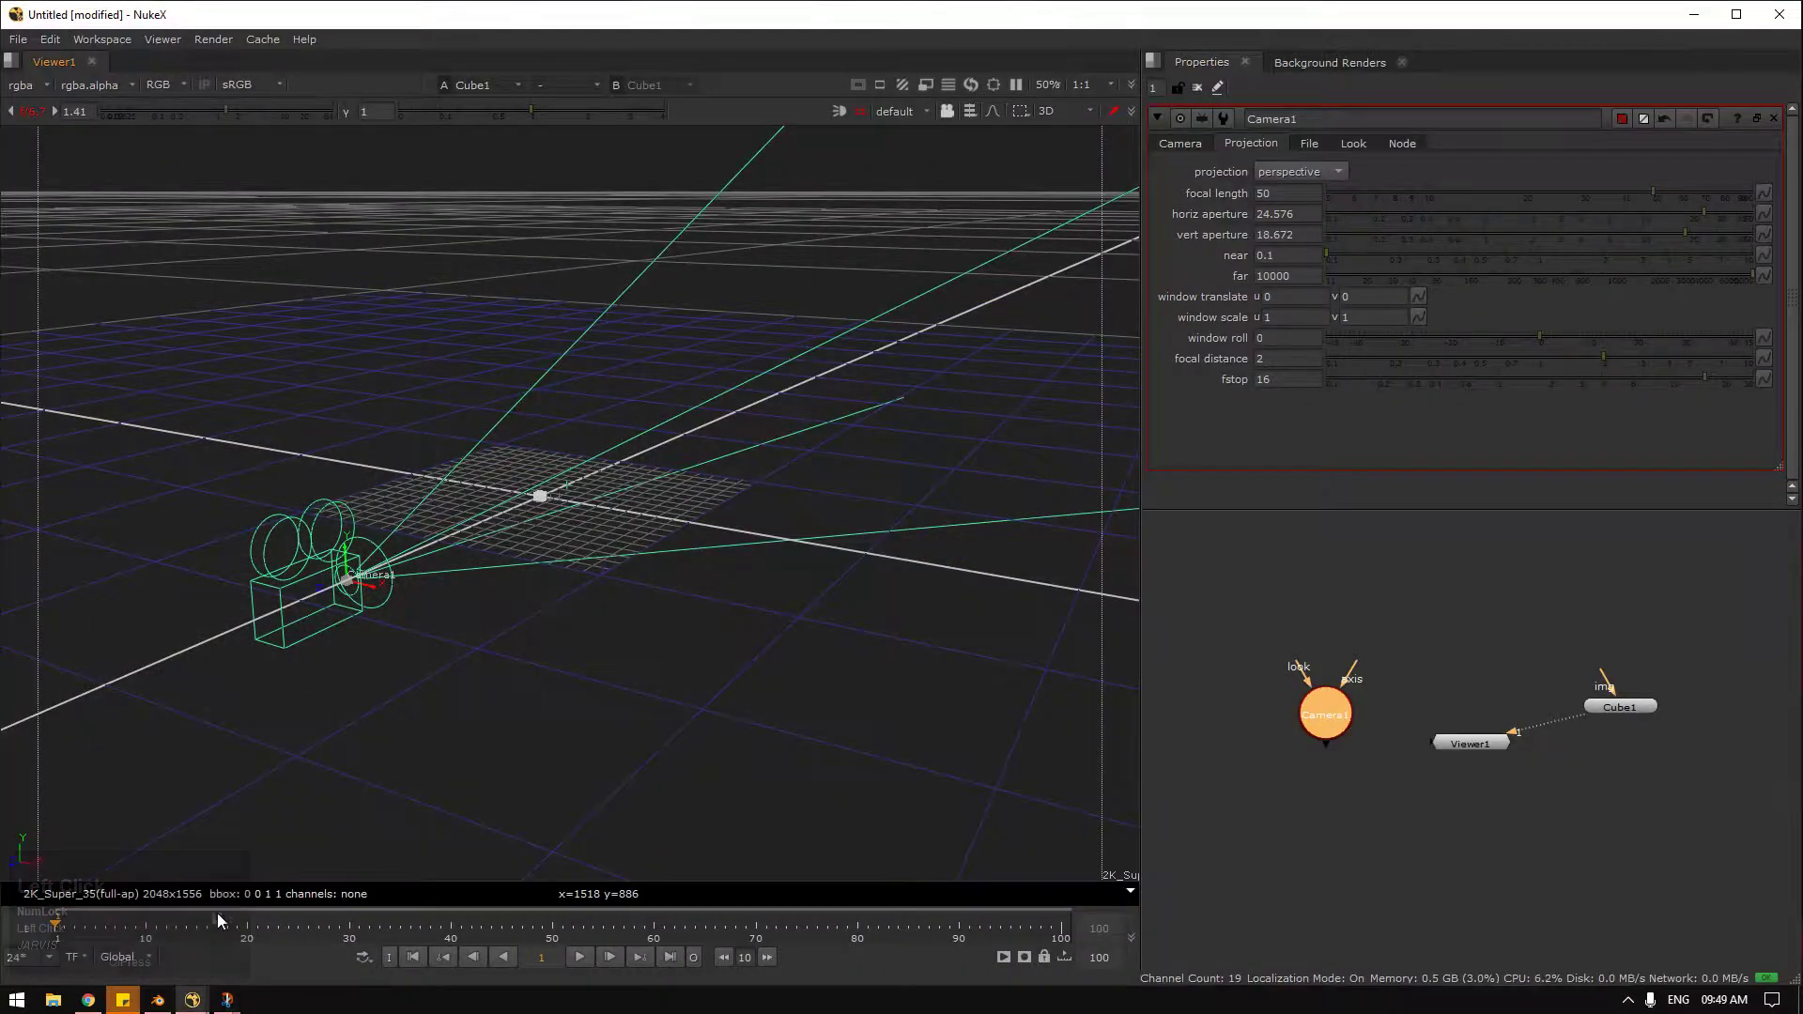
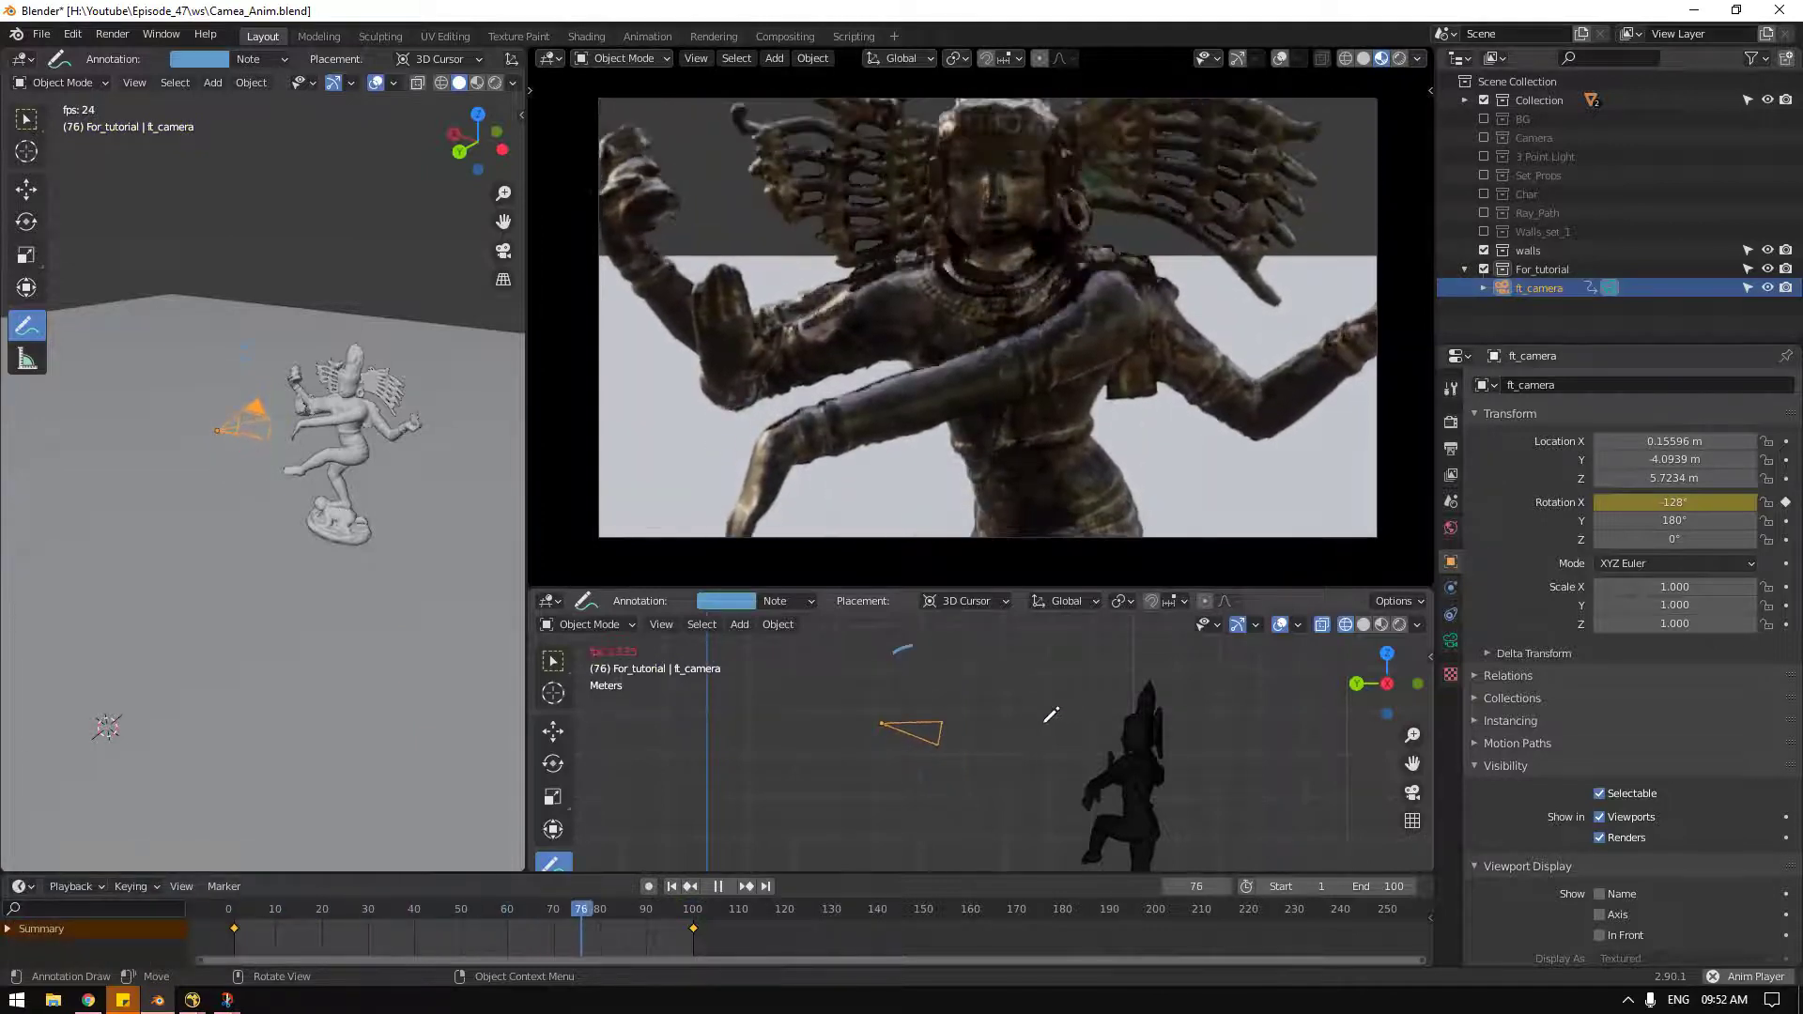
Step: Replay the camera orbit from frame 1, stop it partway and orbit the lower view around the statue
key("space")
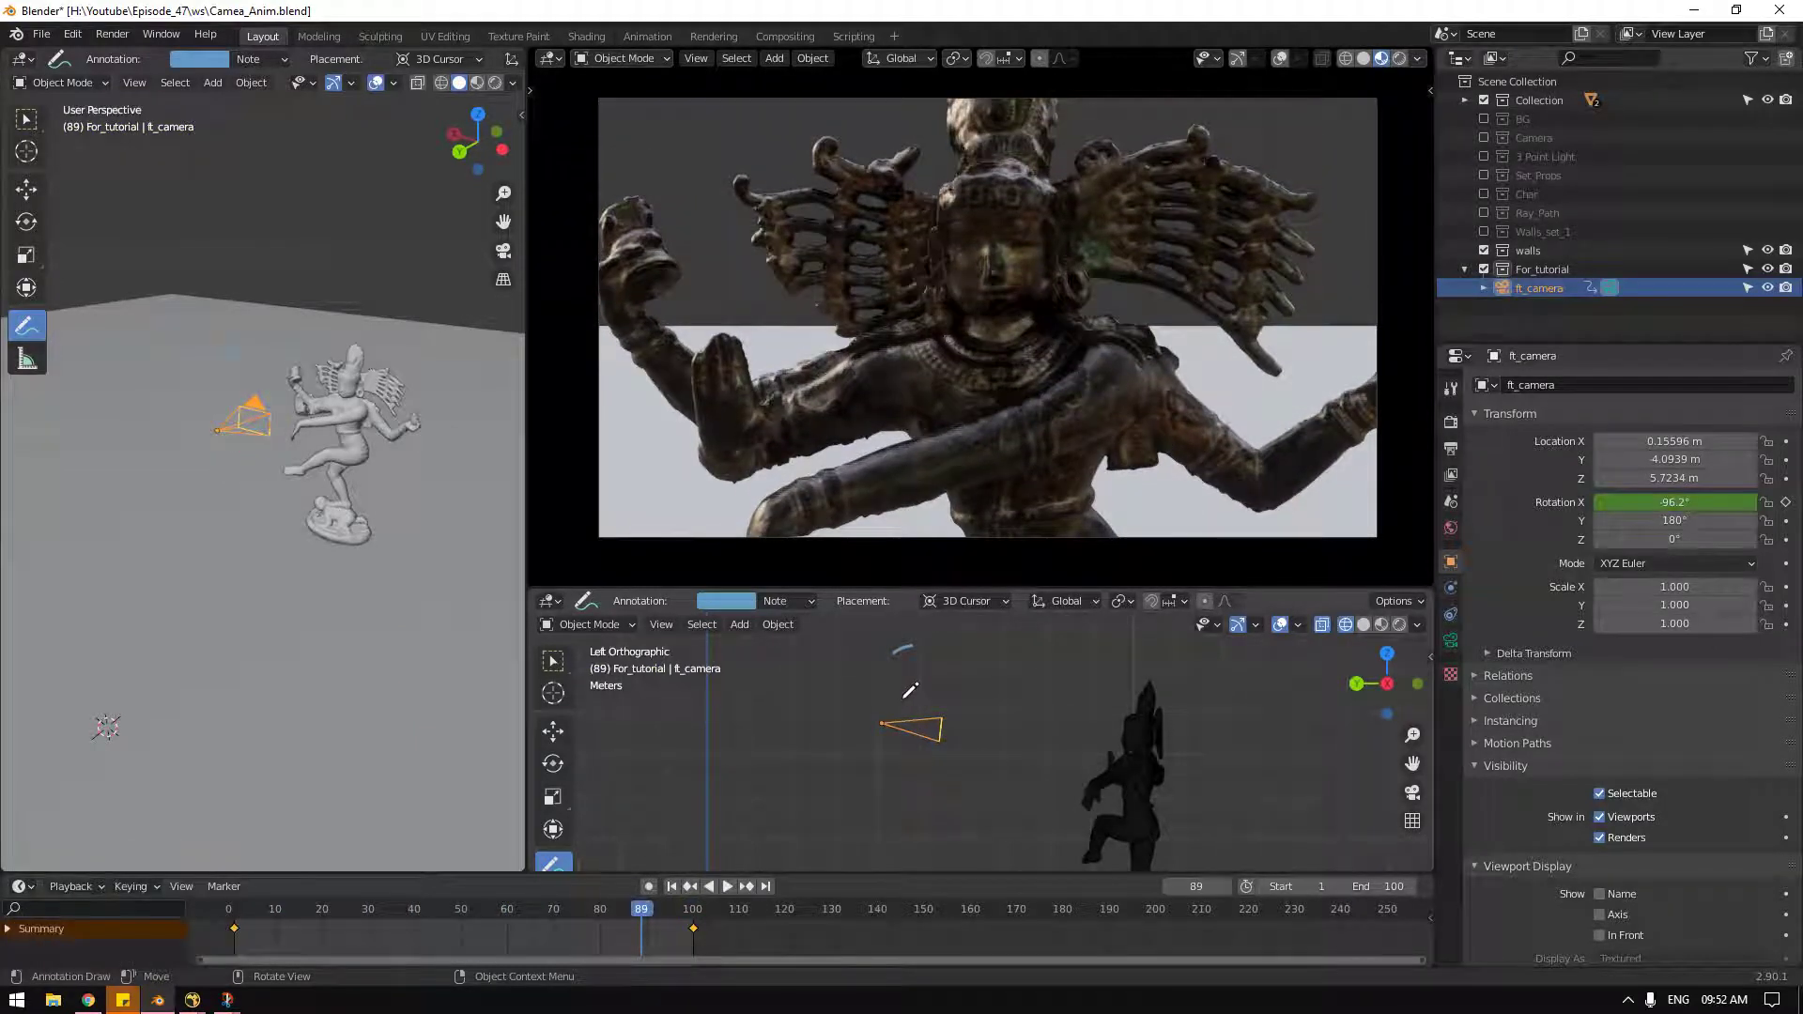
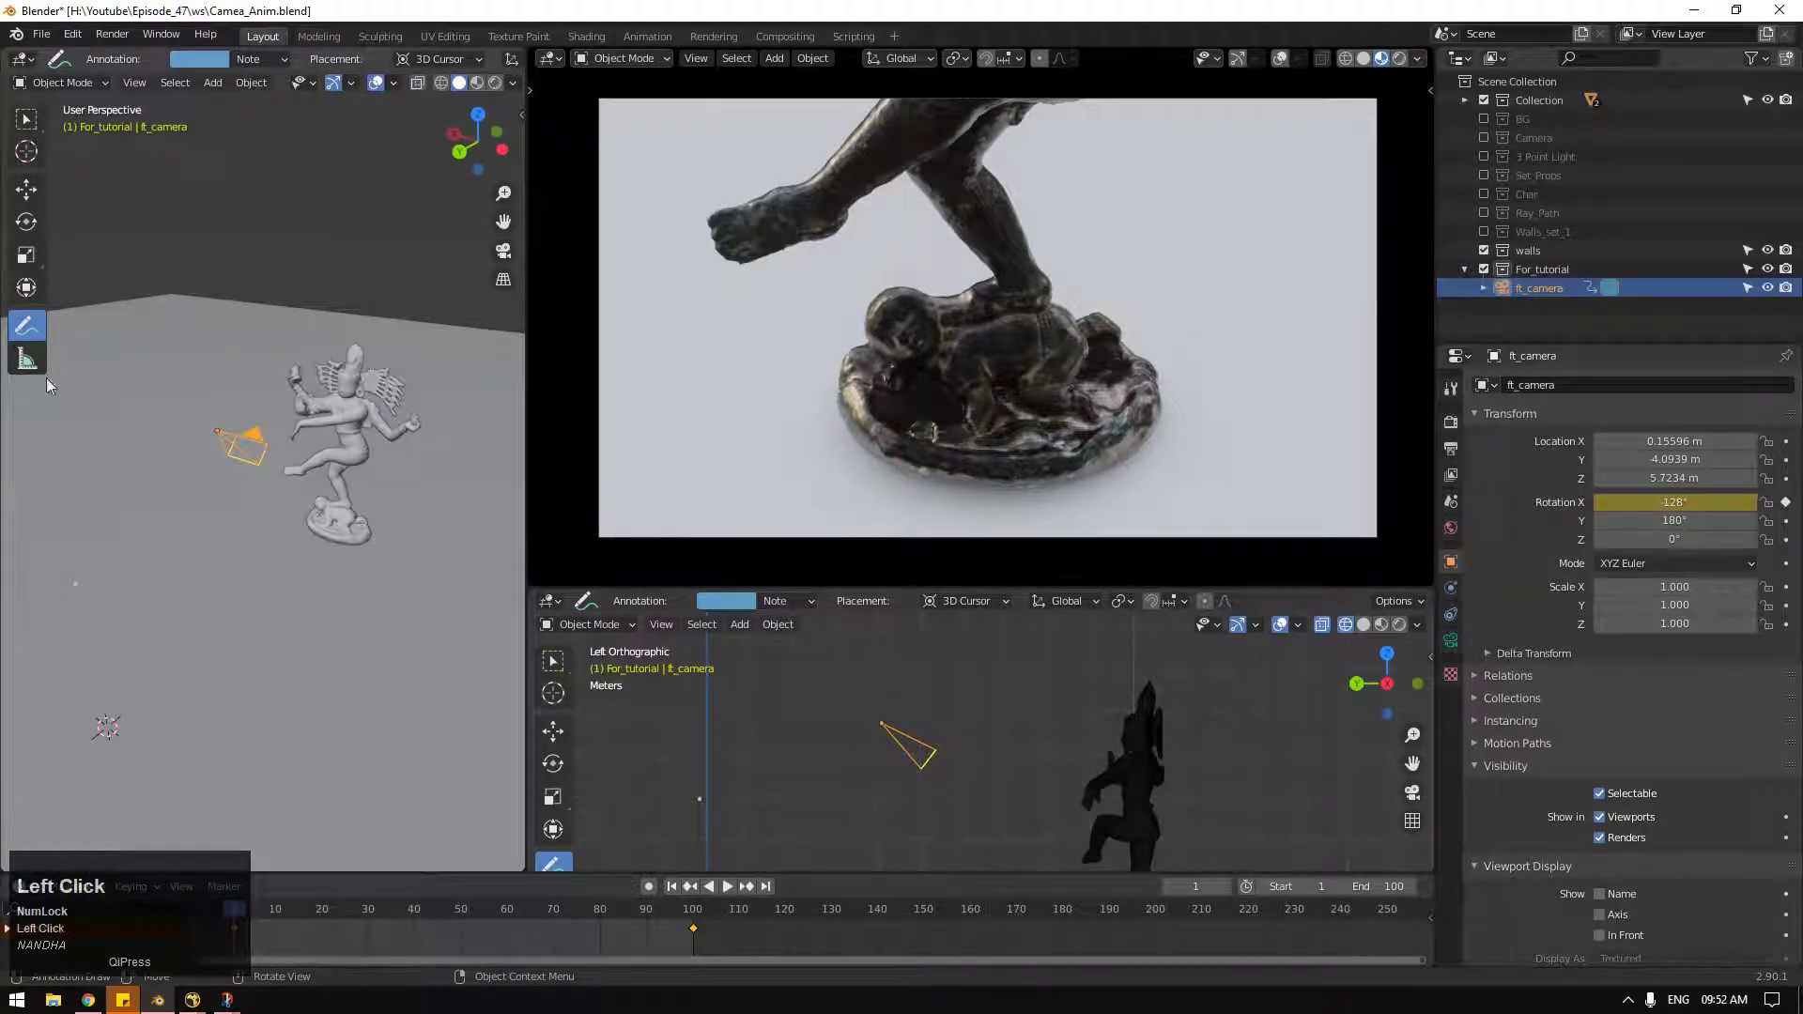
key("w")
key("space")
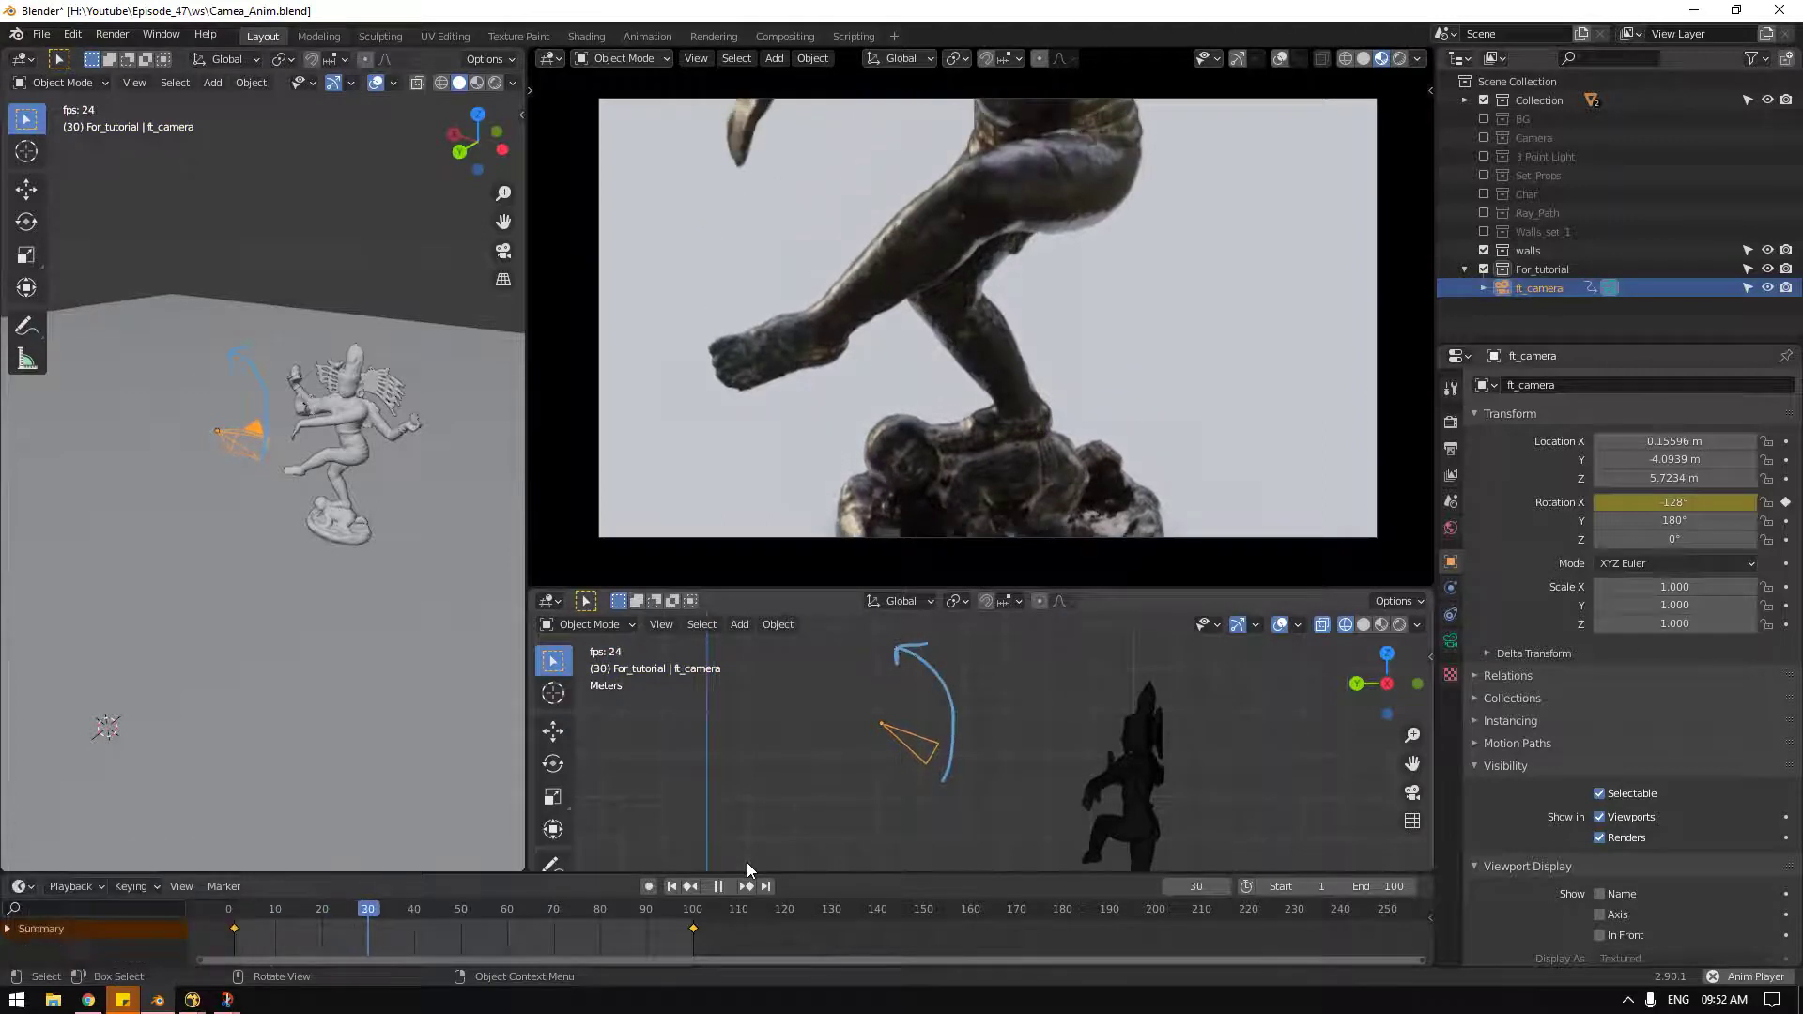
key("space")
middle_click(971, 765)
middle_click(884, 748)
Step: Hide and re-show the viewport overlays in the lower view via the Overlays popover
left_click(931, 701)
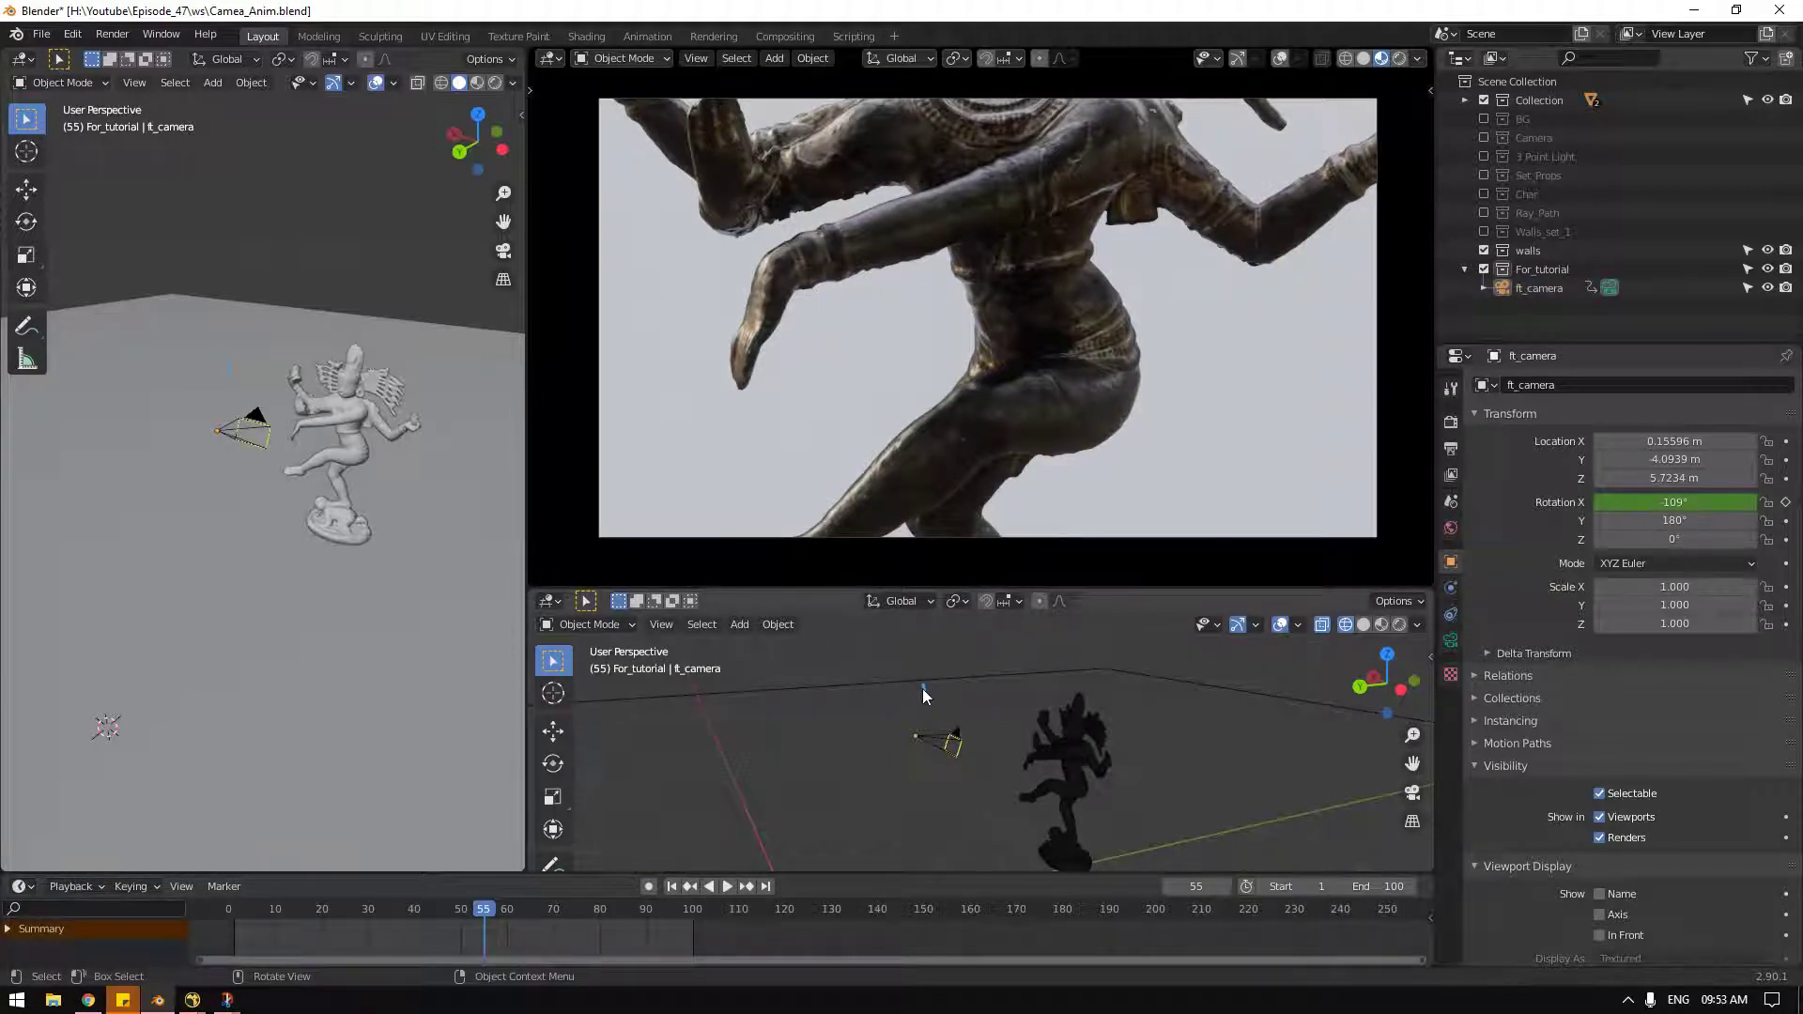
left_click(1250, 634)
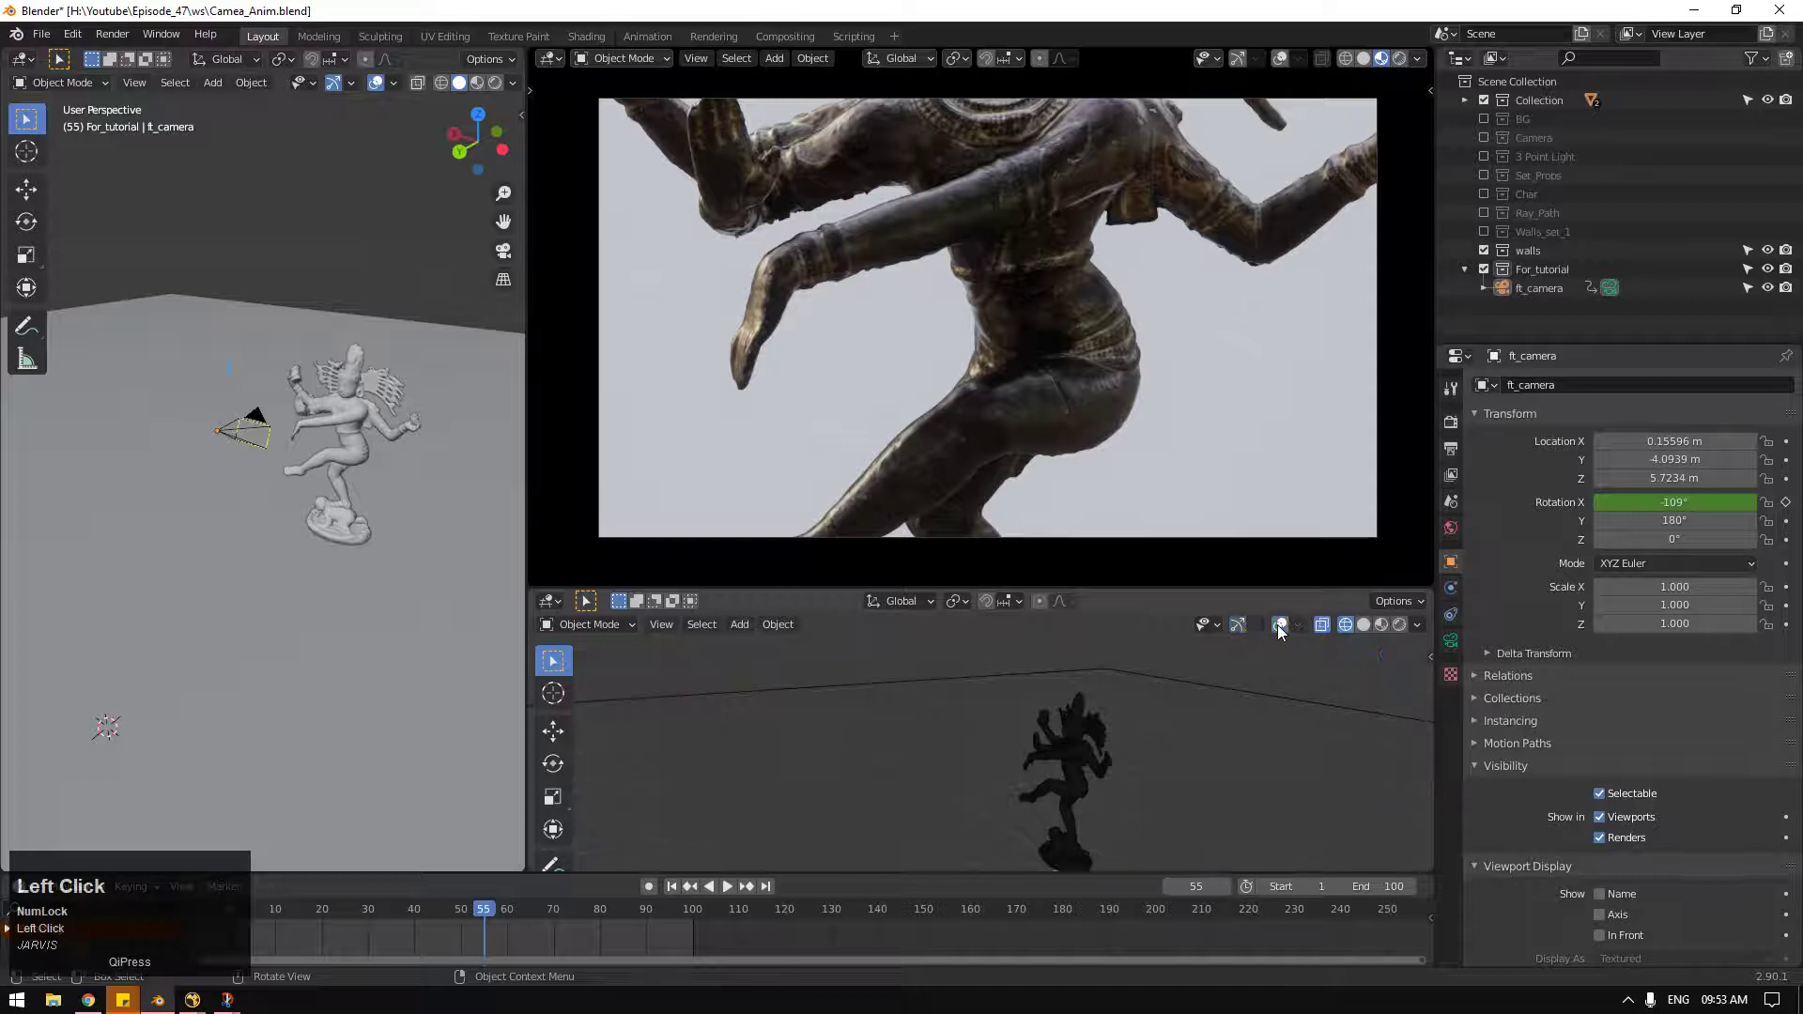
left_click(1301, 632)
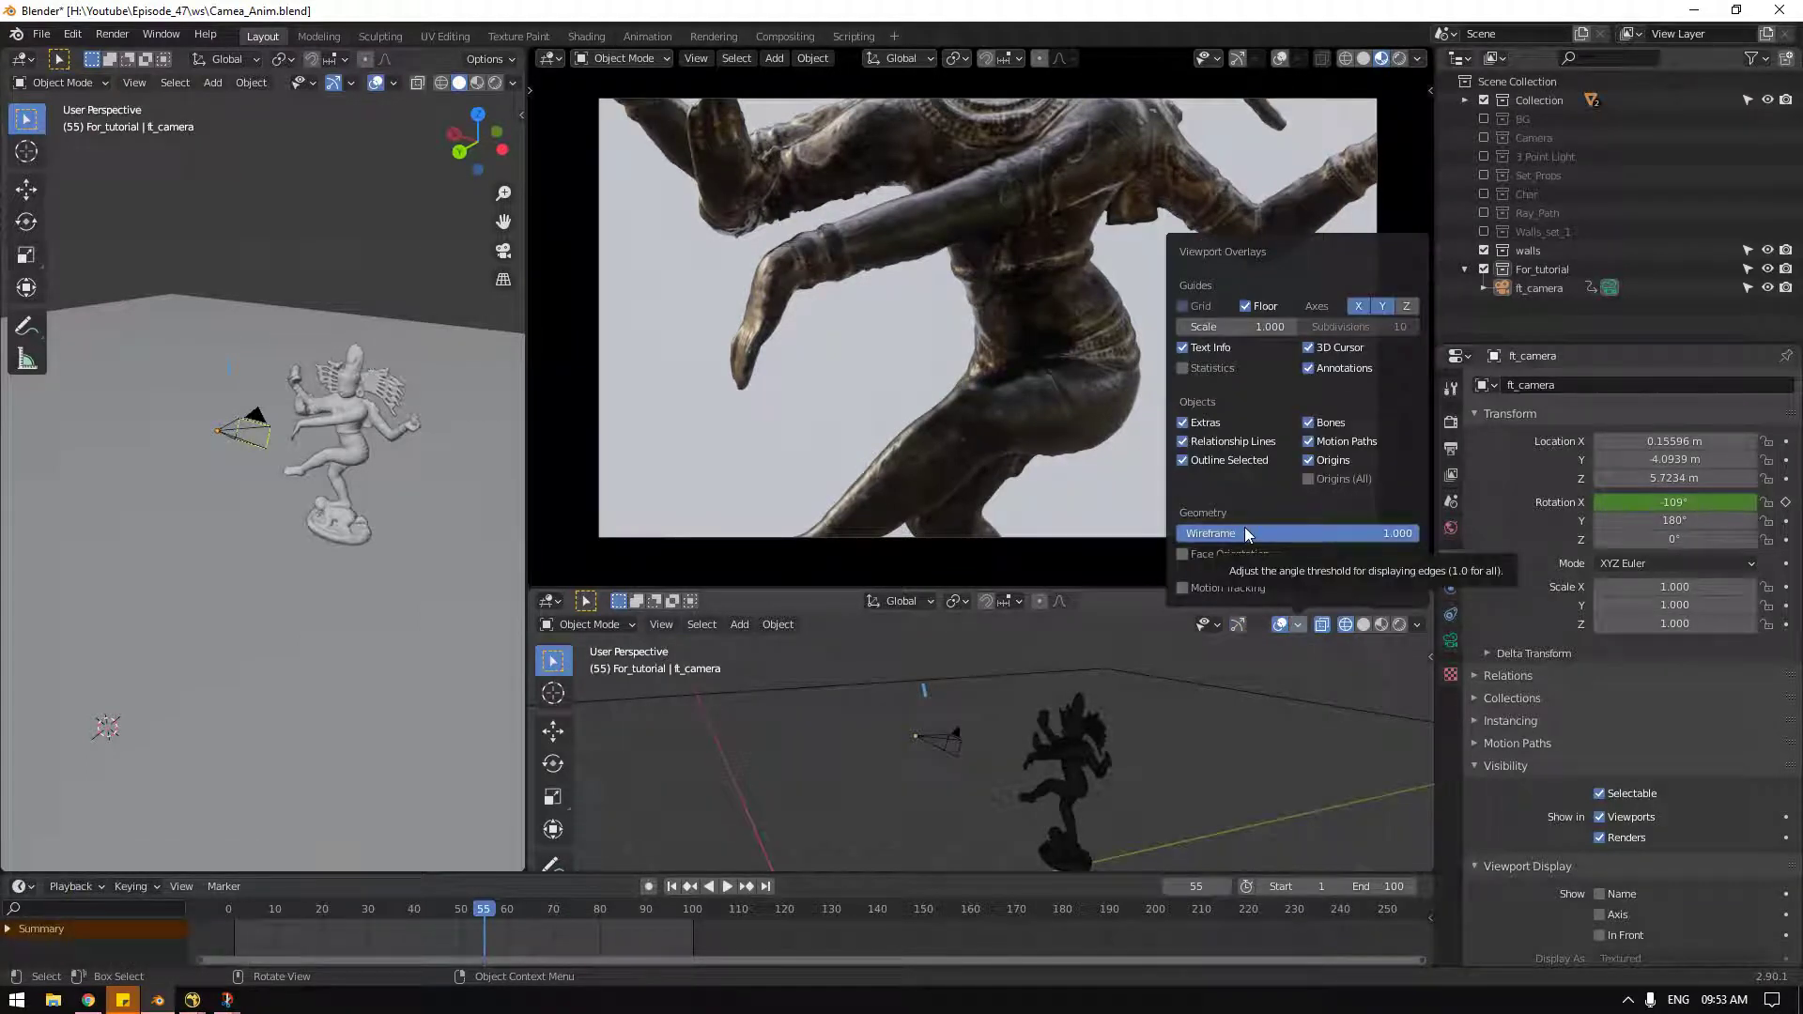
left_click(1256, 681)
Step: View the camera straight down from above with the gizmo, then undo the trial rotation tweak
left_click_drag(1143, 699, 1058, 774)
scroll("up", 3)
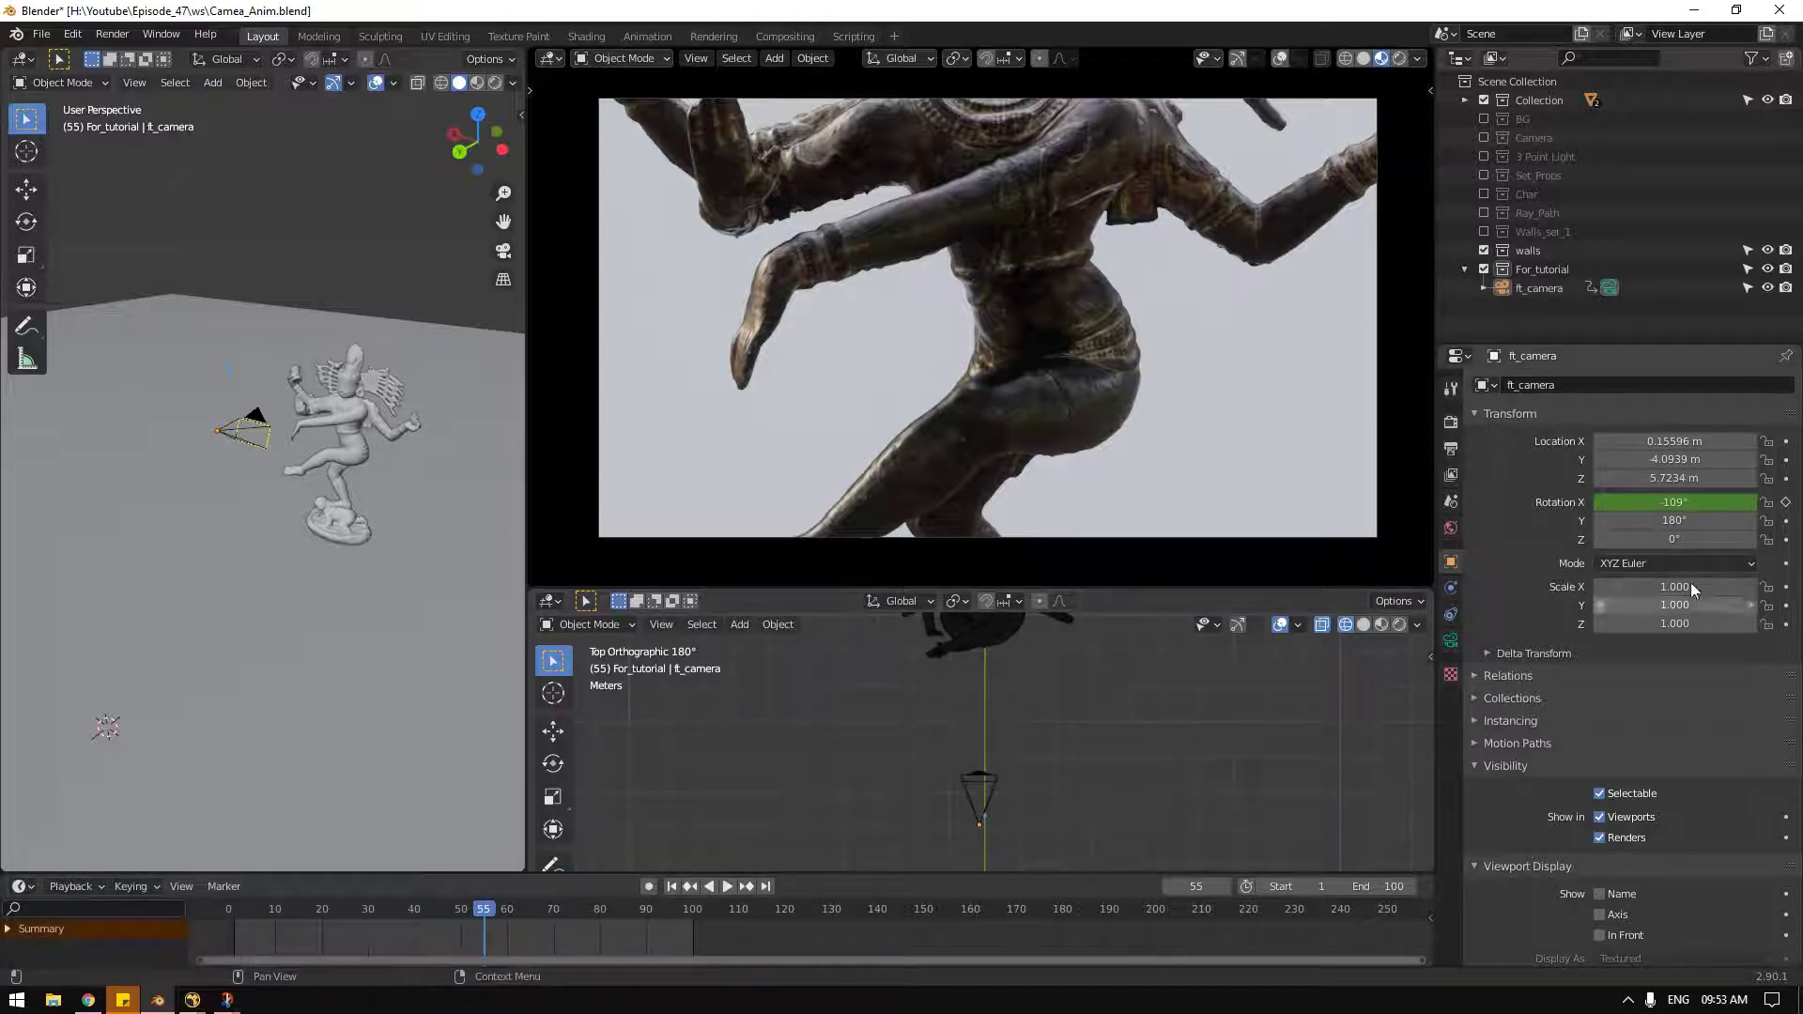
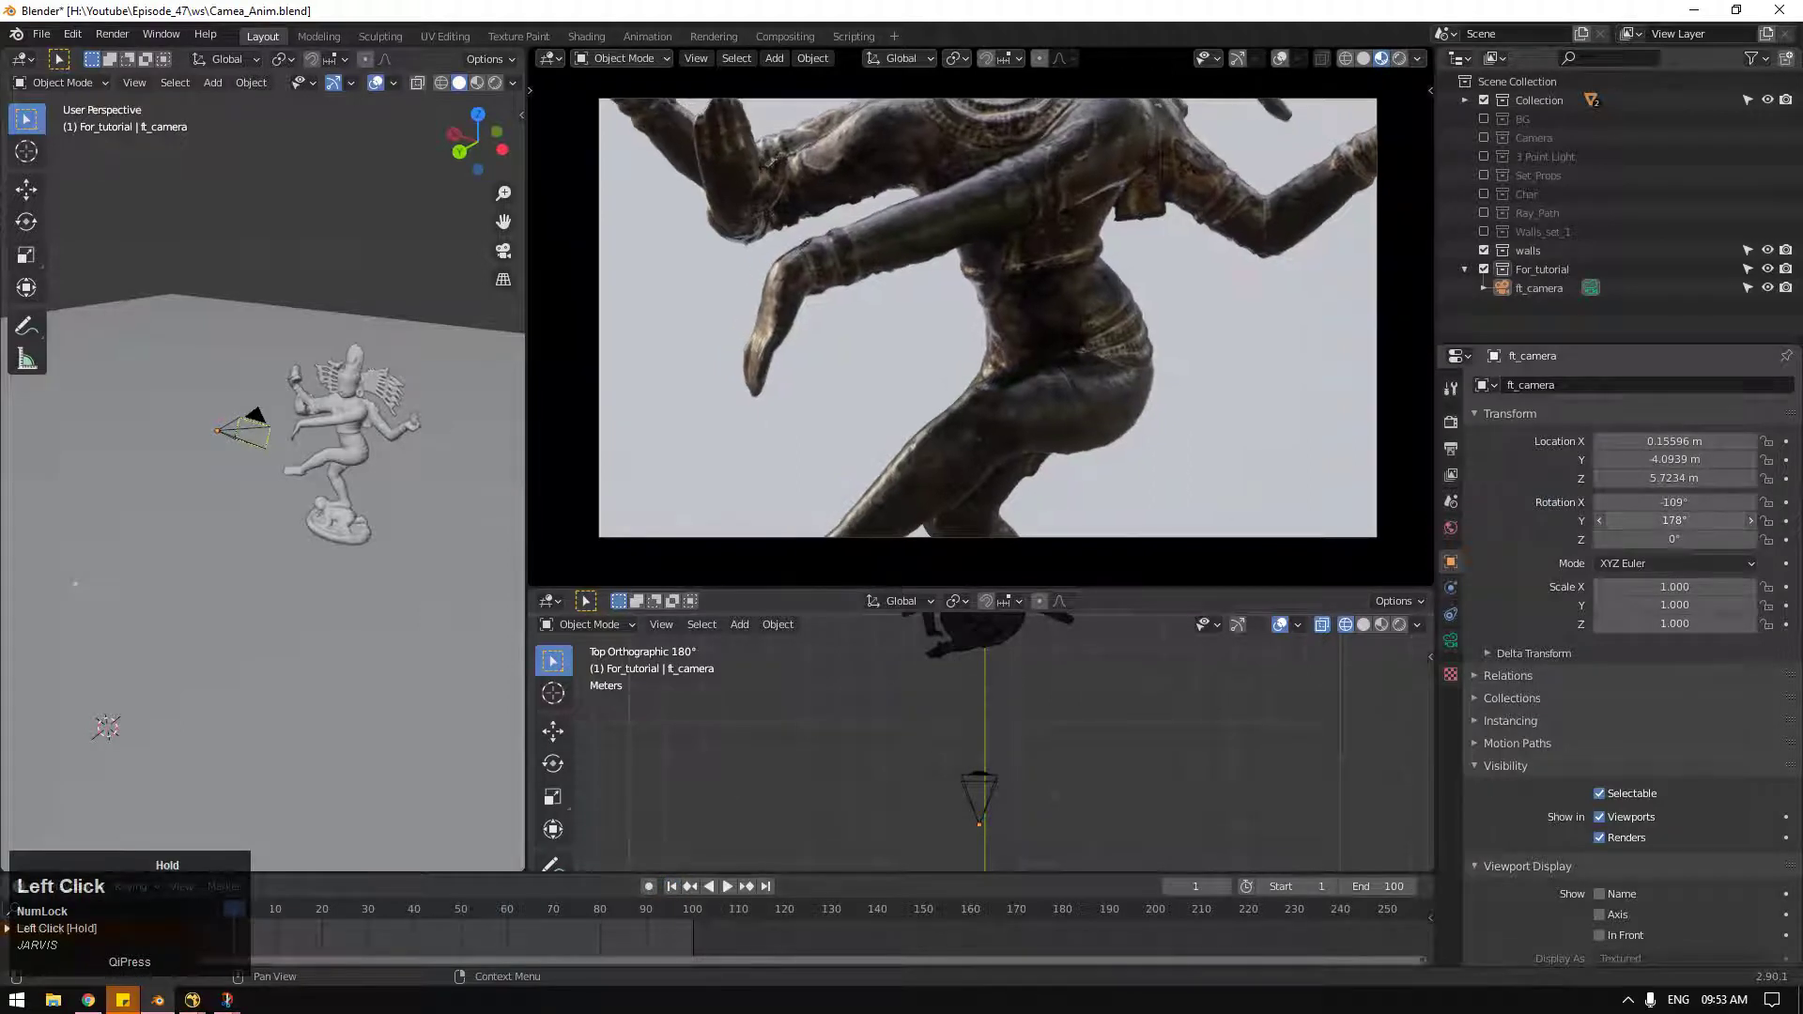
key("ctrl+z")
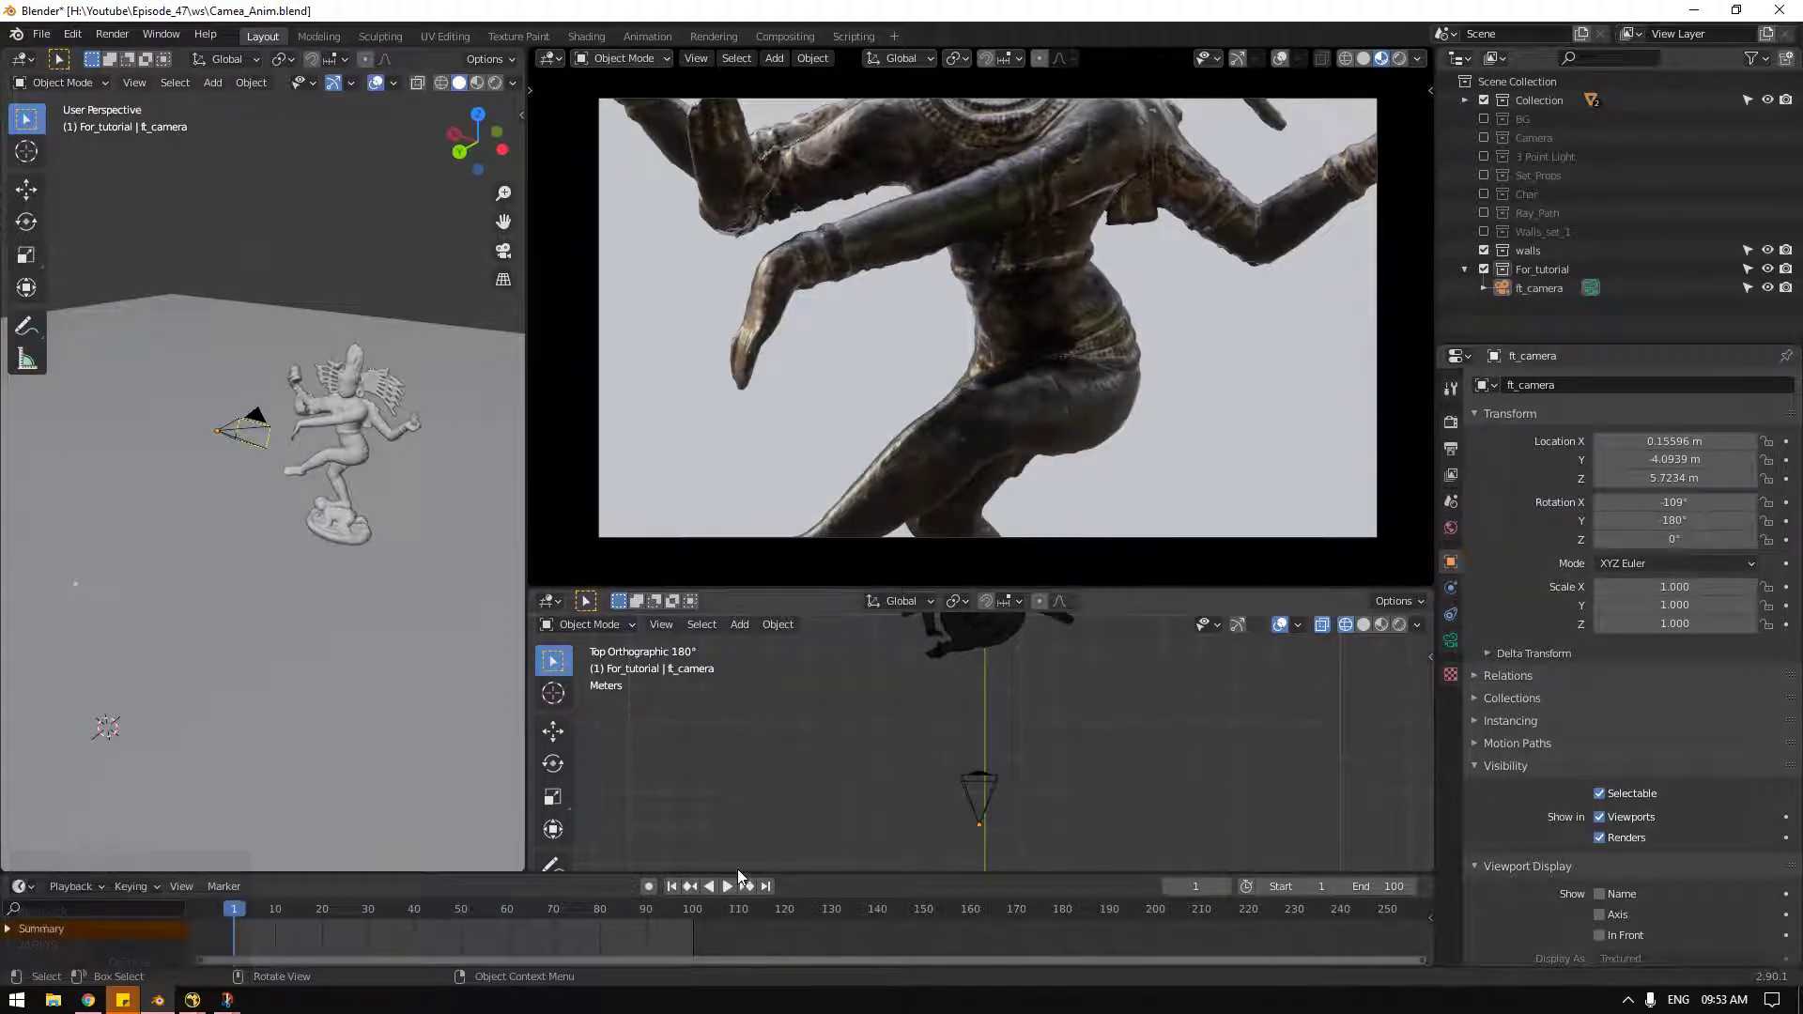
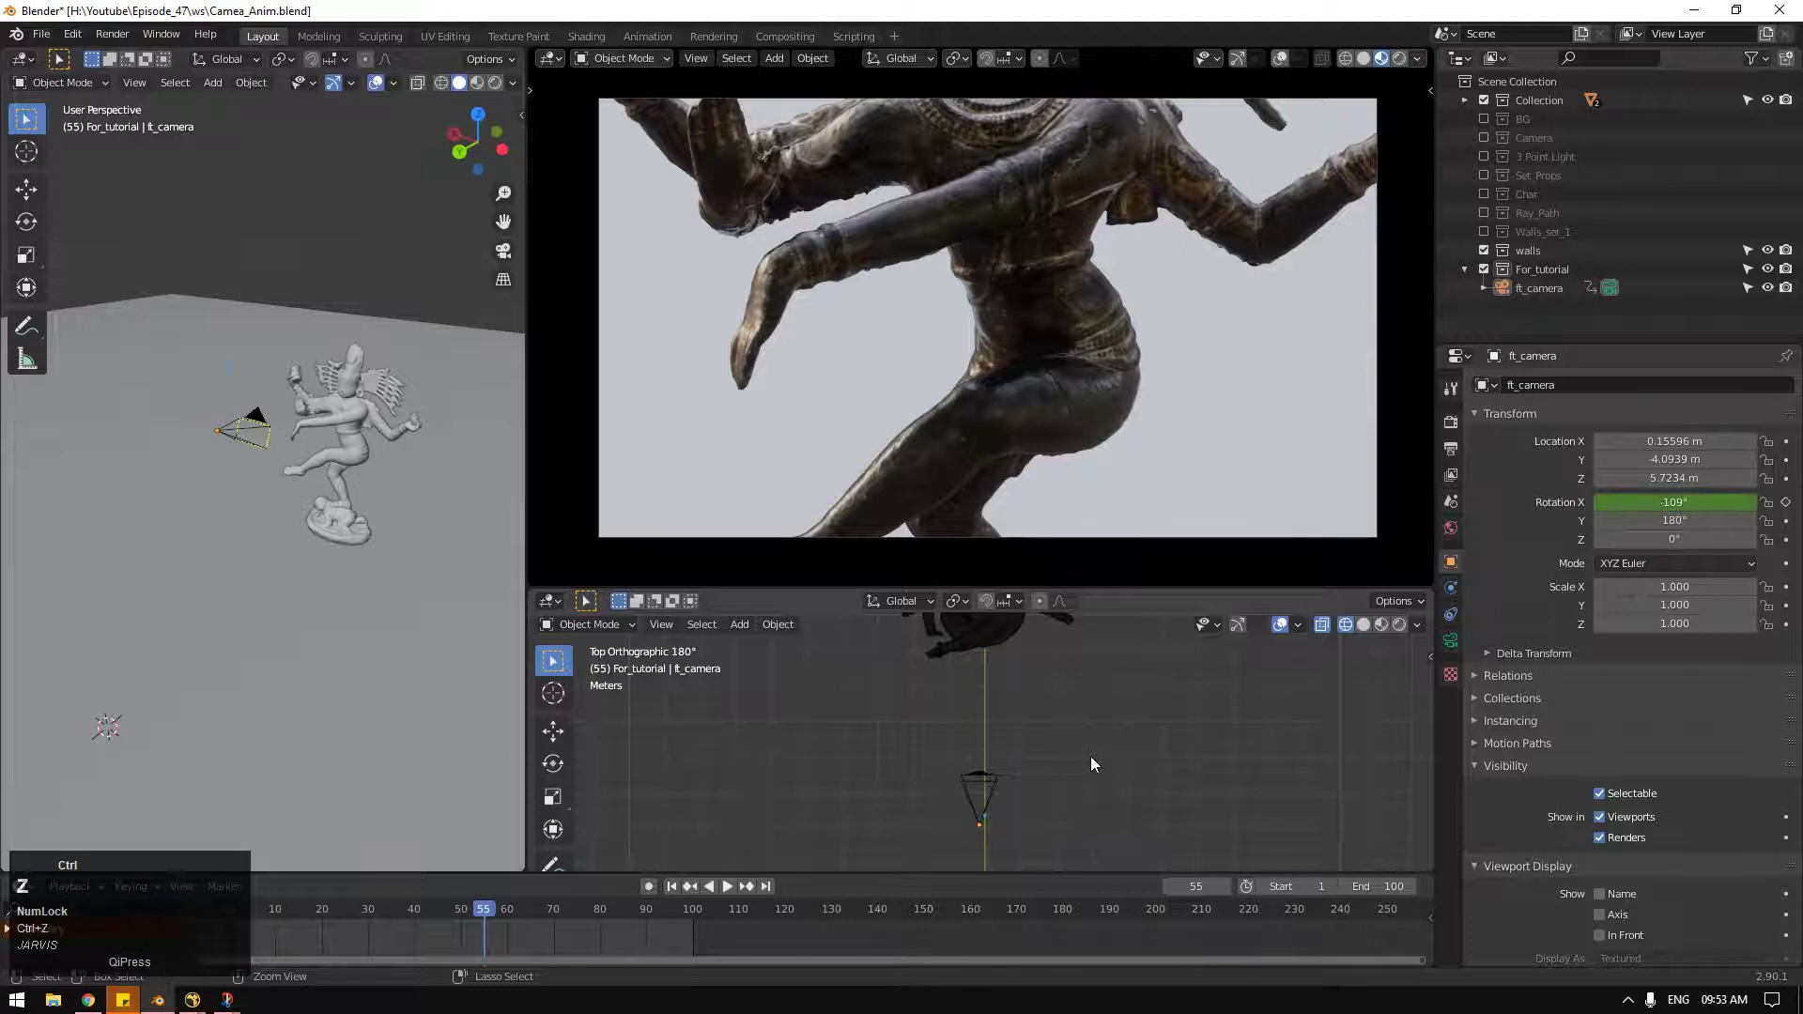
Step: Undo the rotation keys, replay the camera animation and return to frame 1 framing the statue's legs
key("ctrl+z")
left_click(679, 891)
key("space")
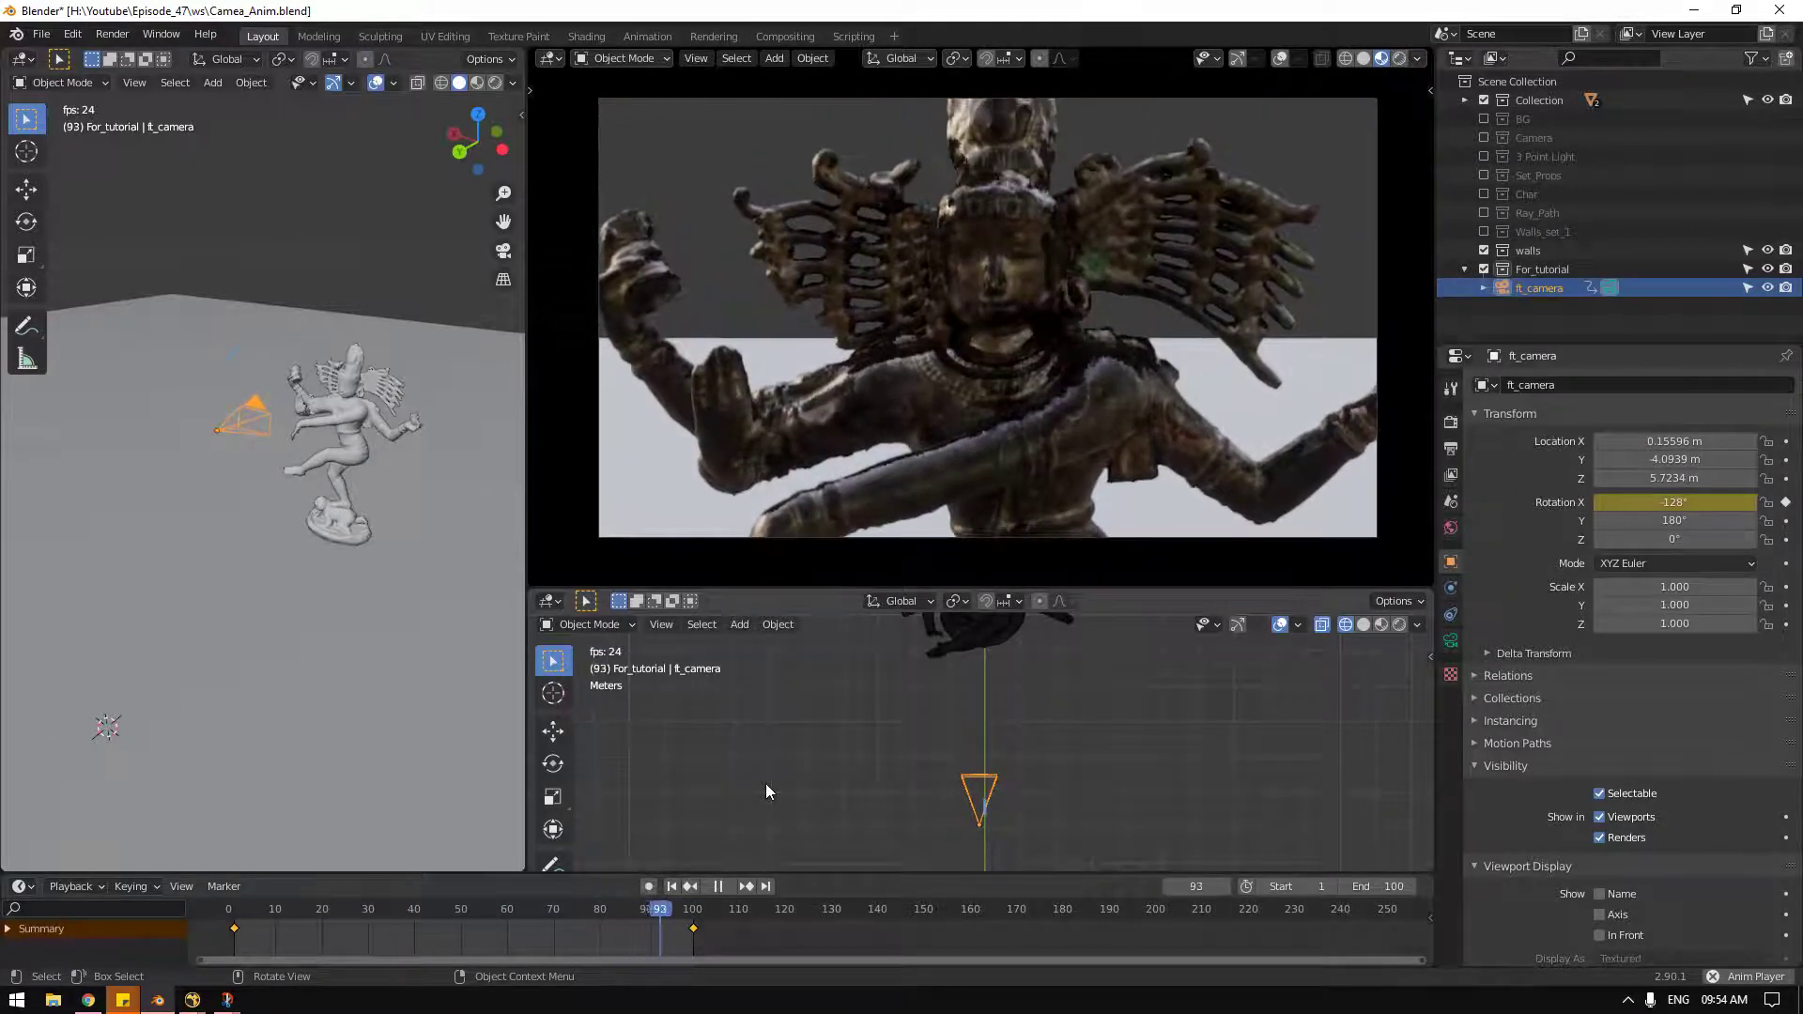
key("space")
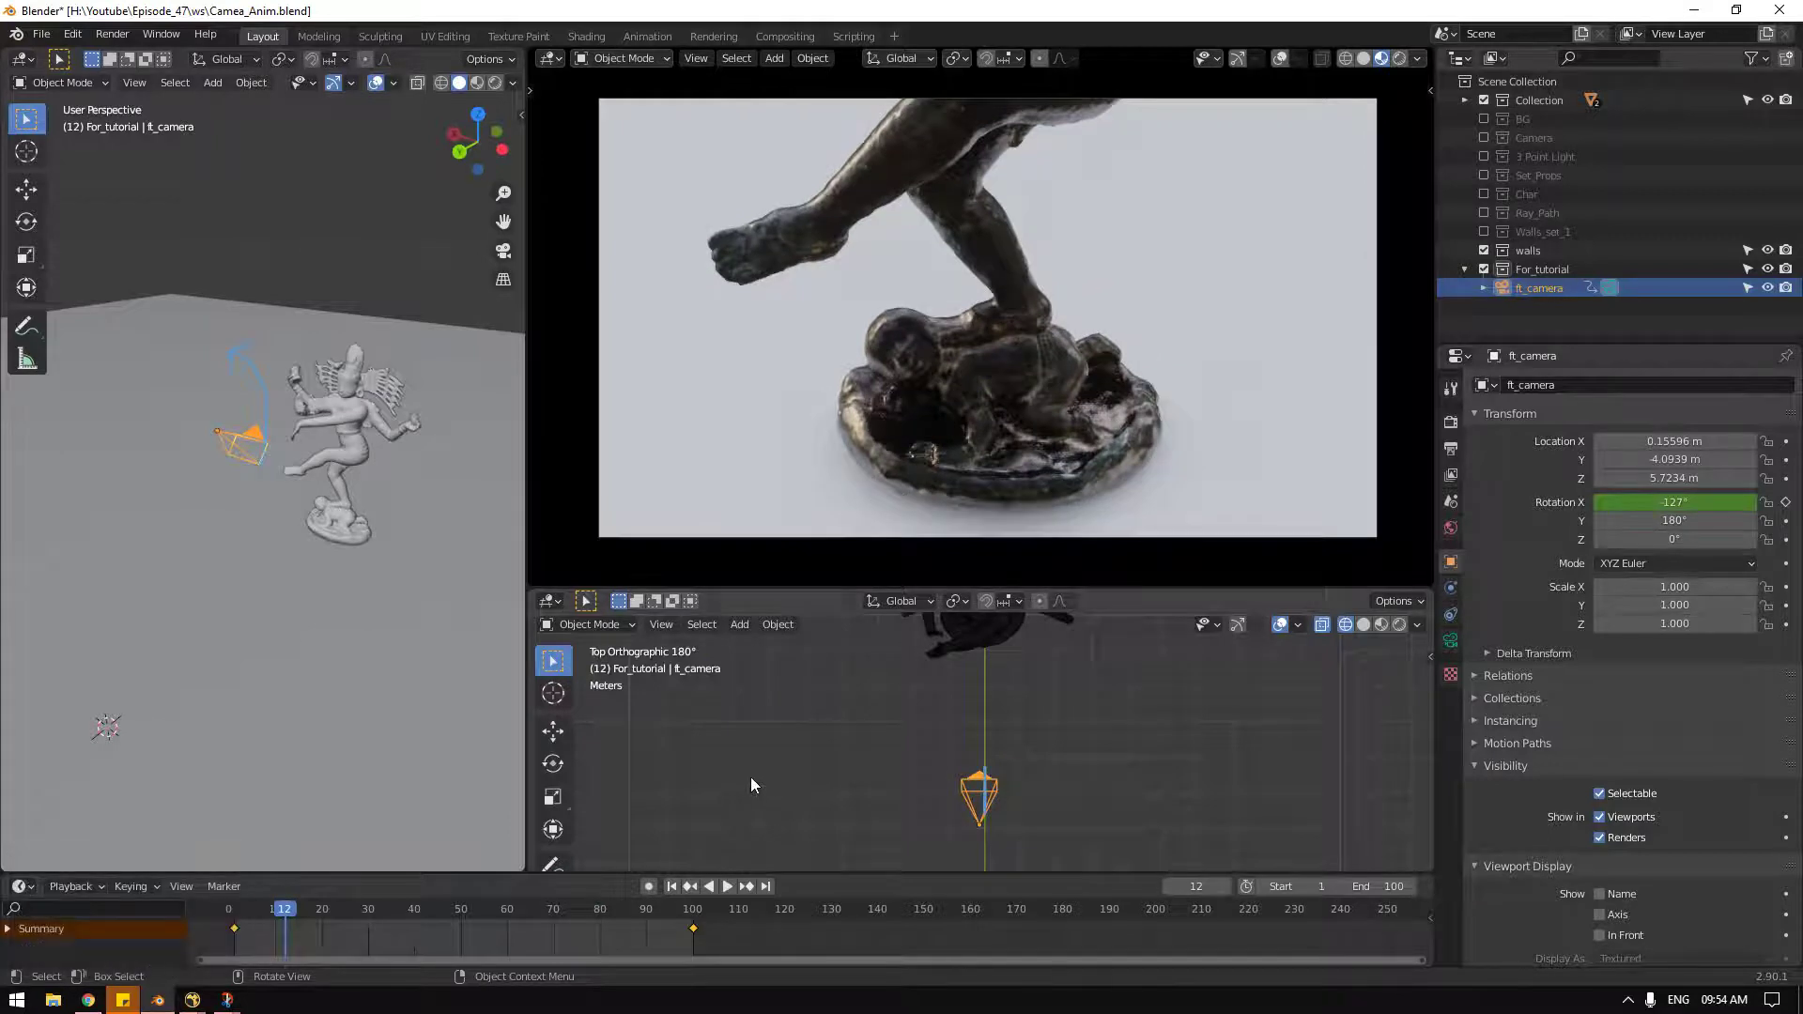
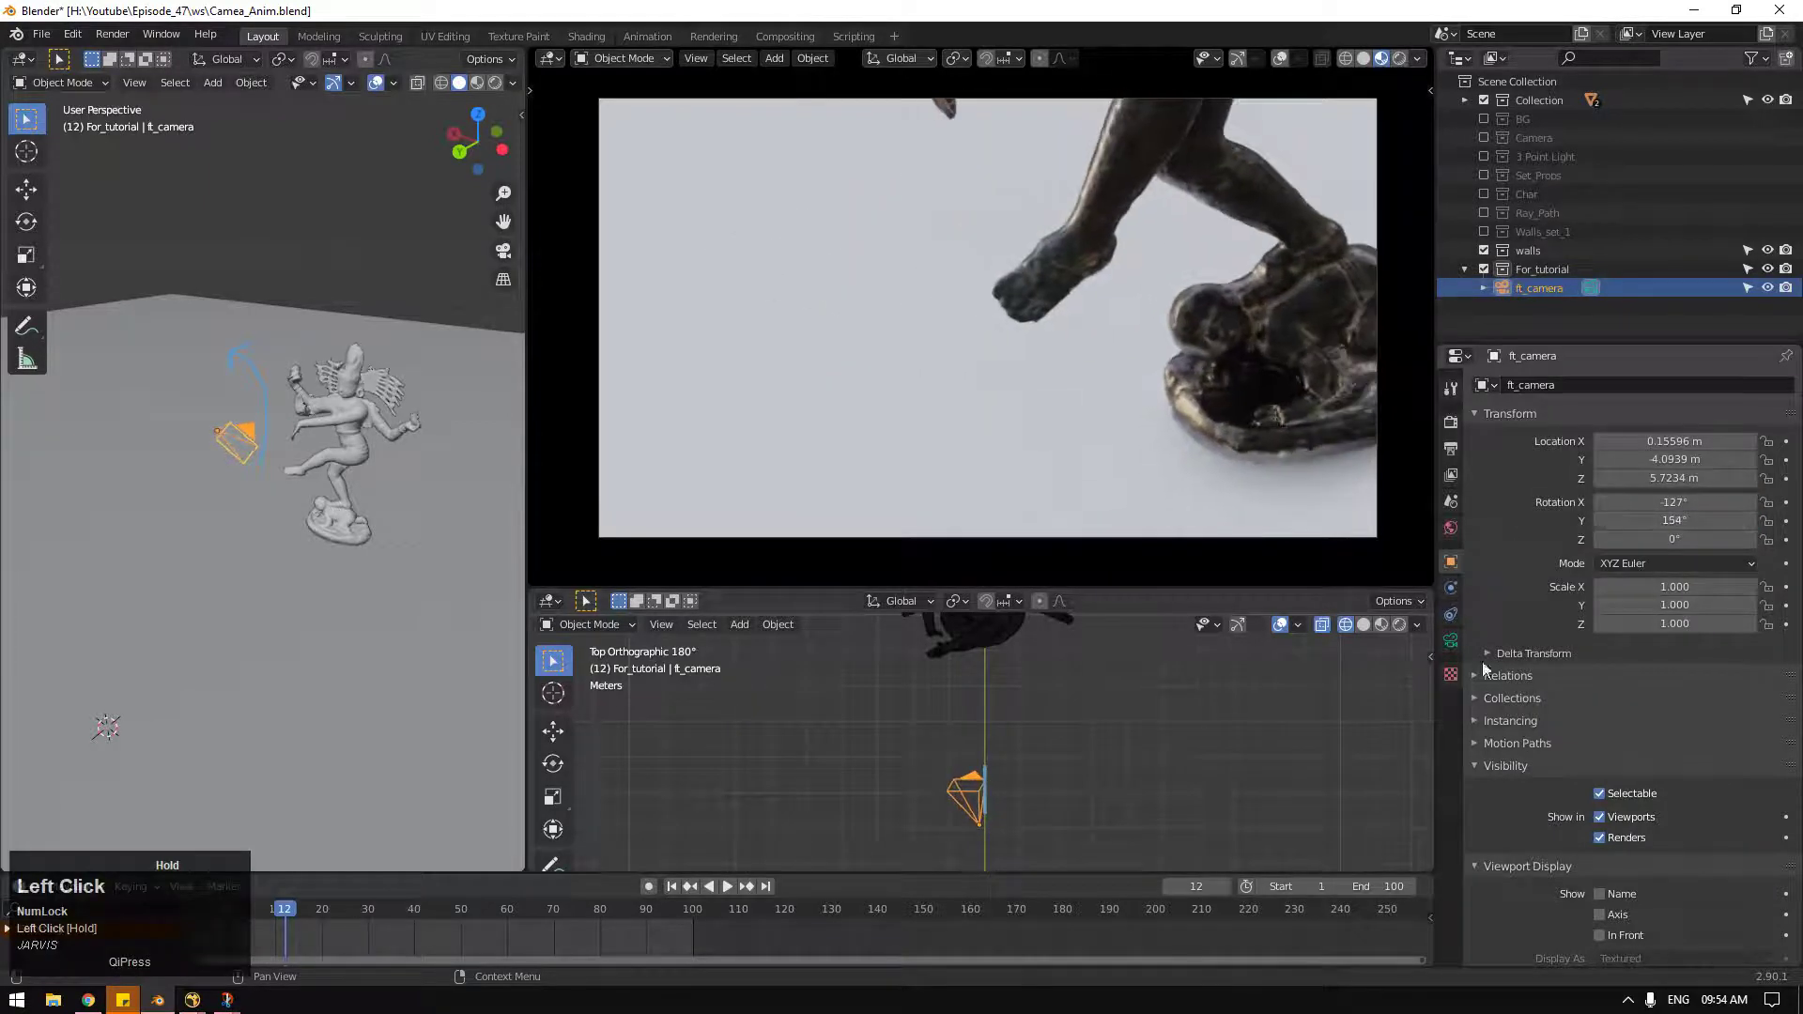
key("ctrl+z")
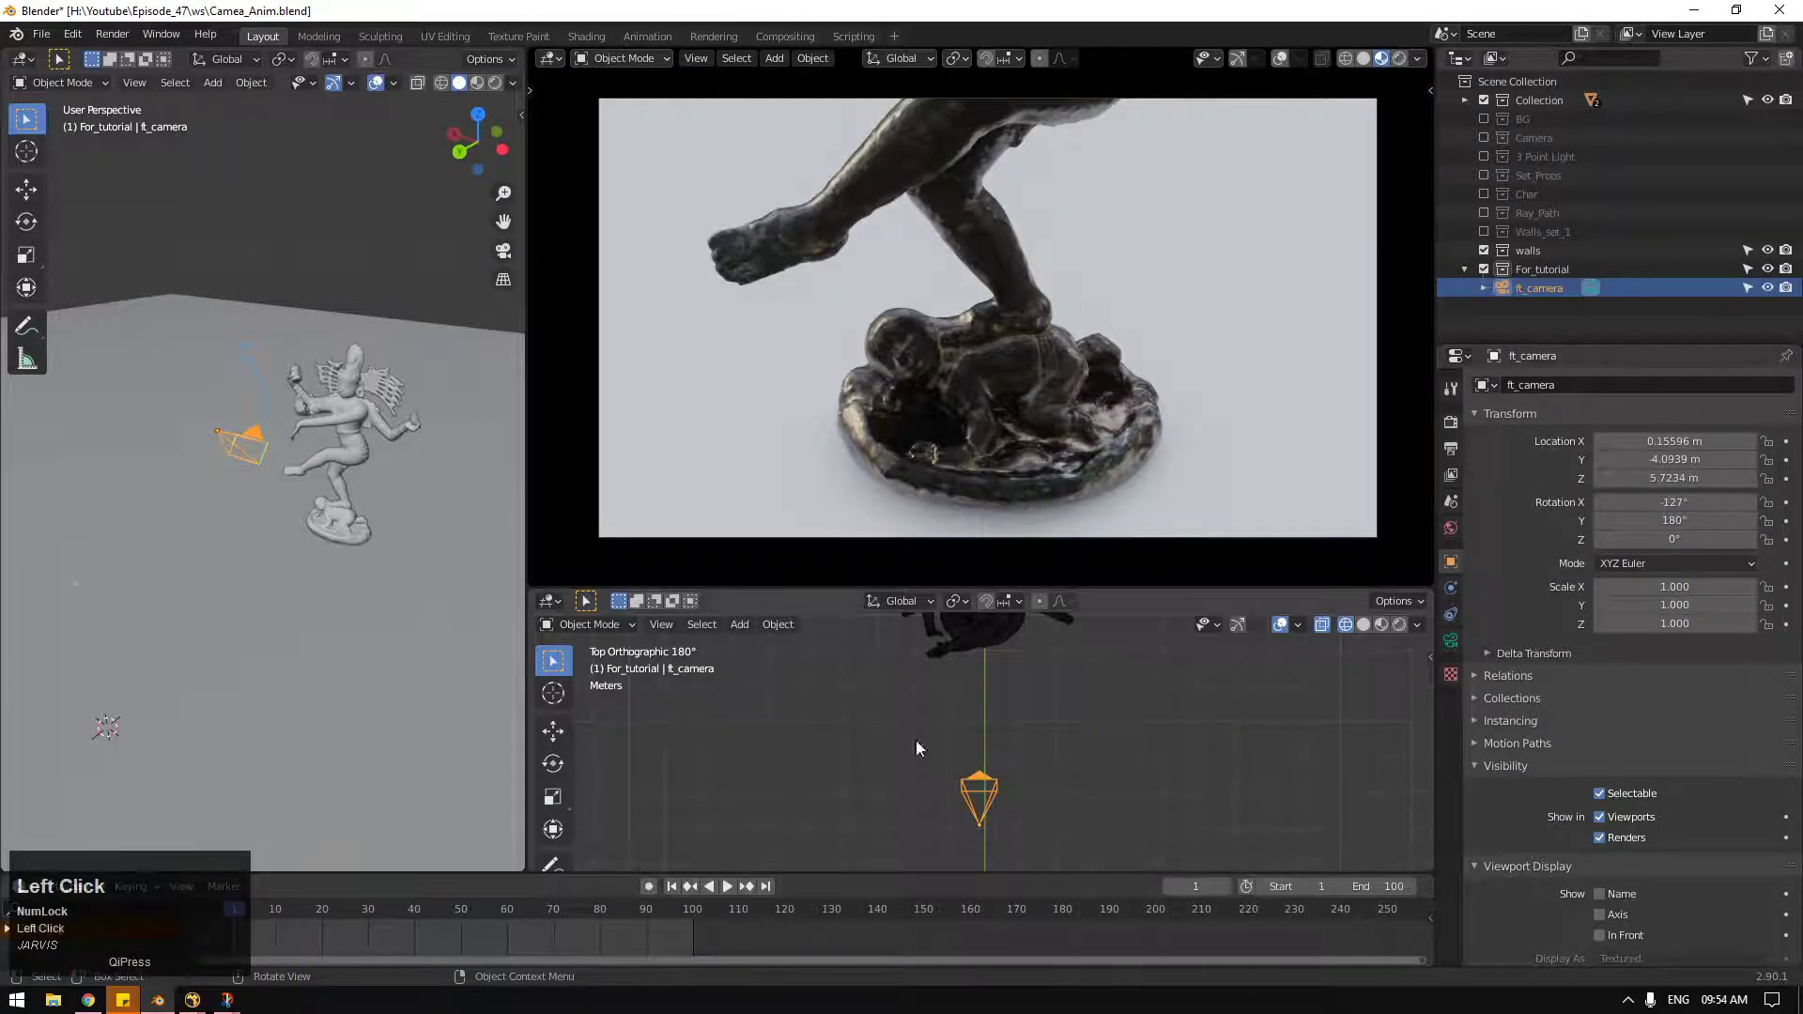
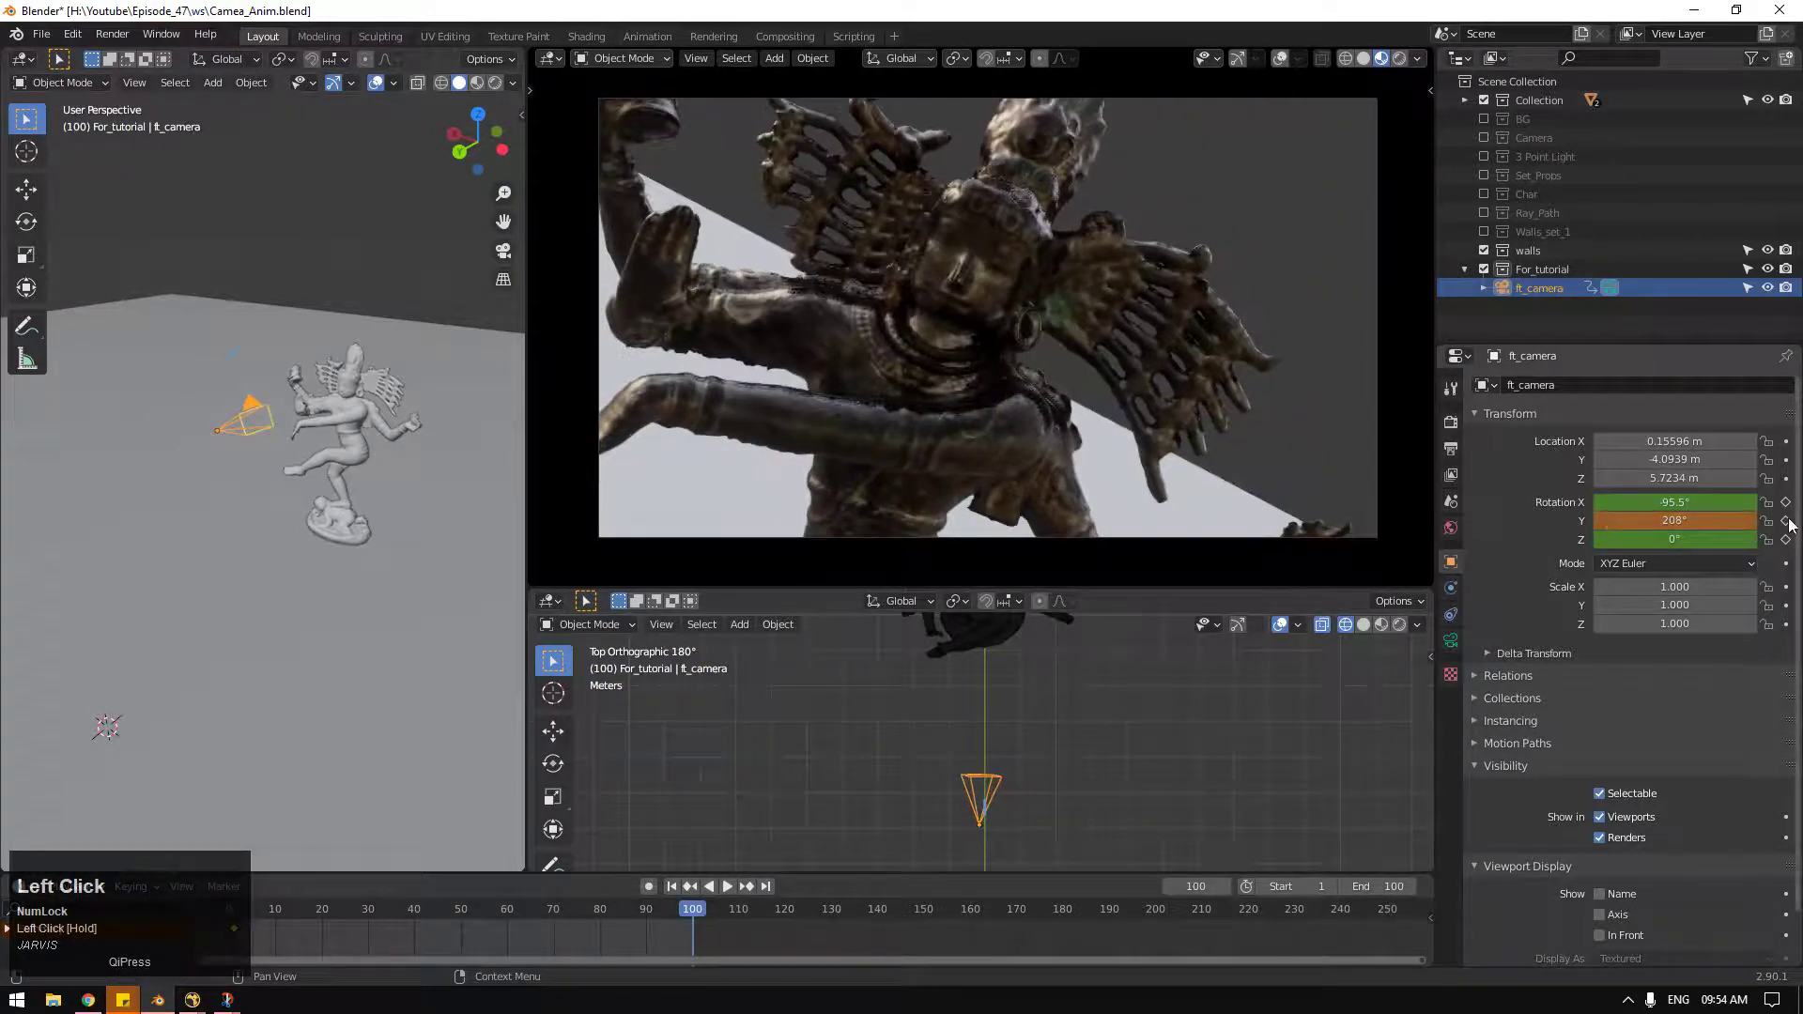
Step: Play the orbit with the new 208° Y end rotation, stop it and go back to frame 1
key("space")
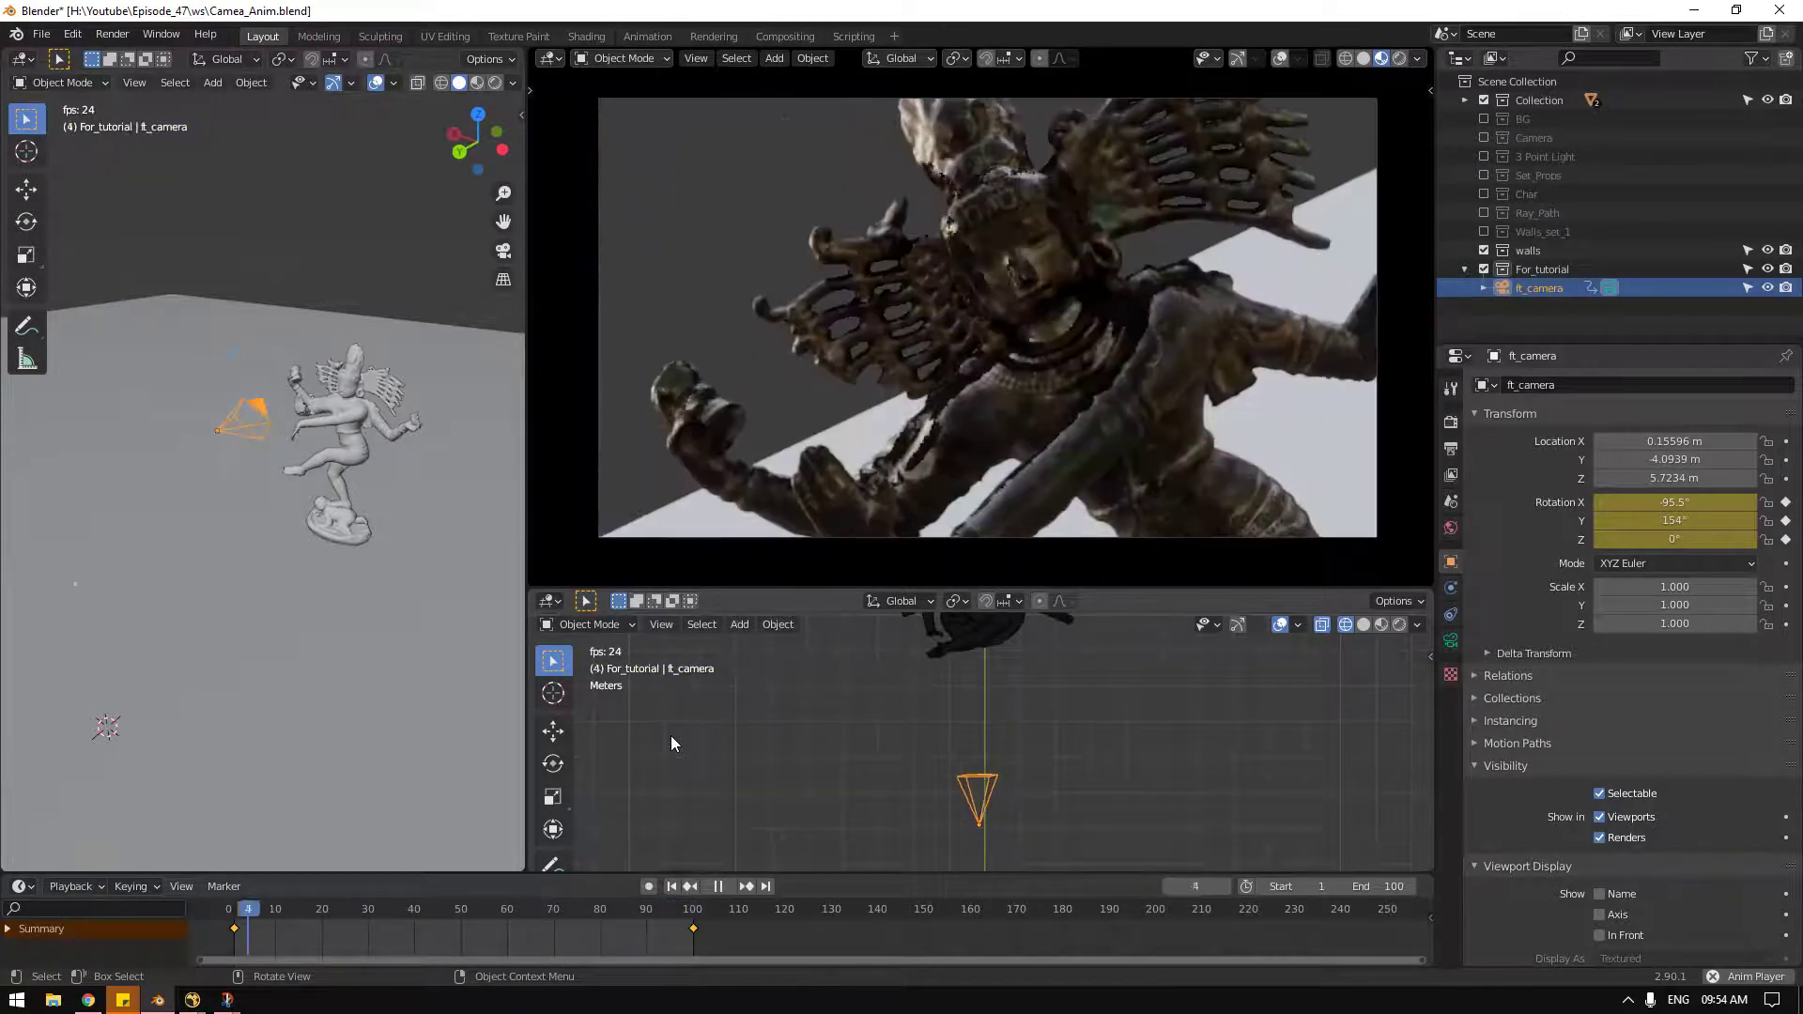
key("space")
left_click(689, 893)
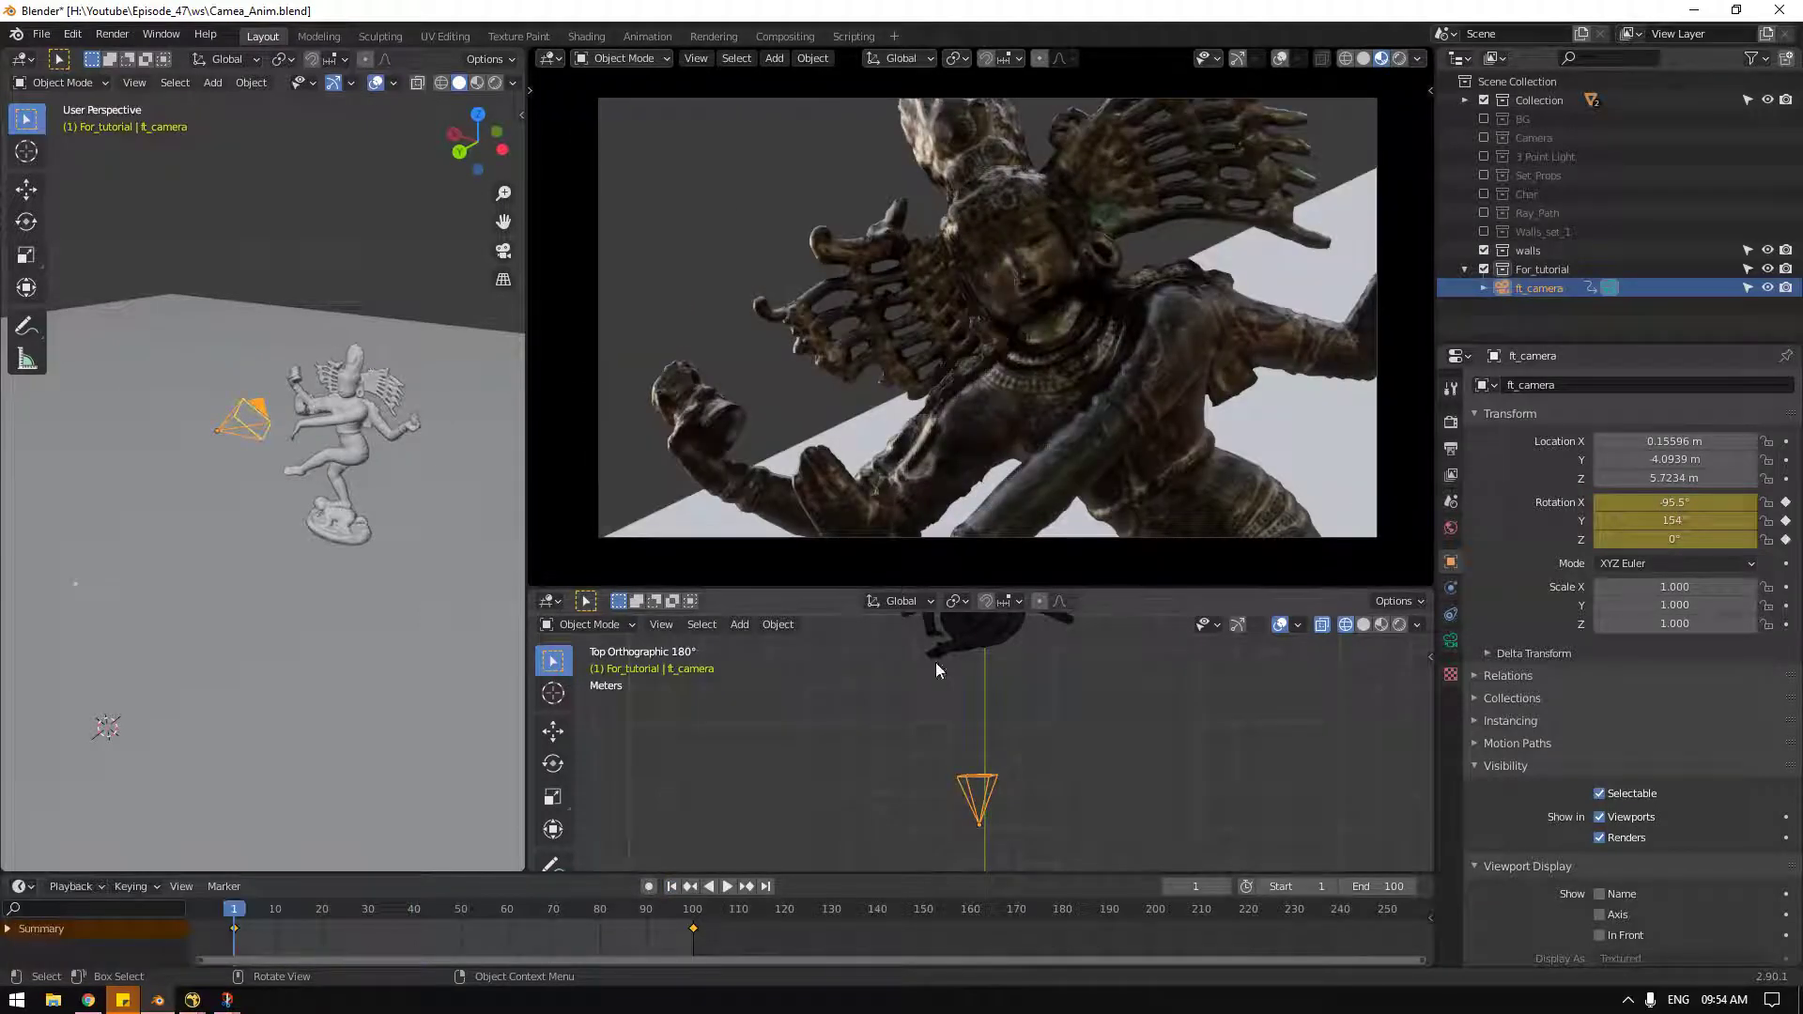
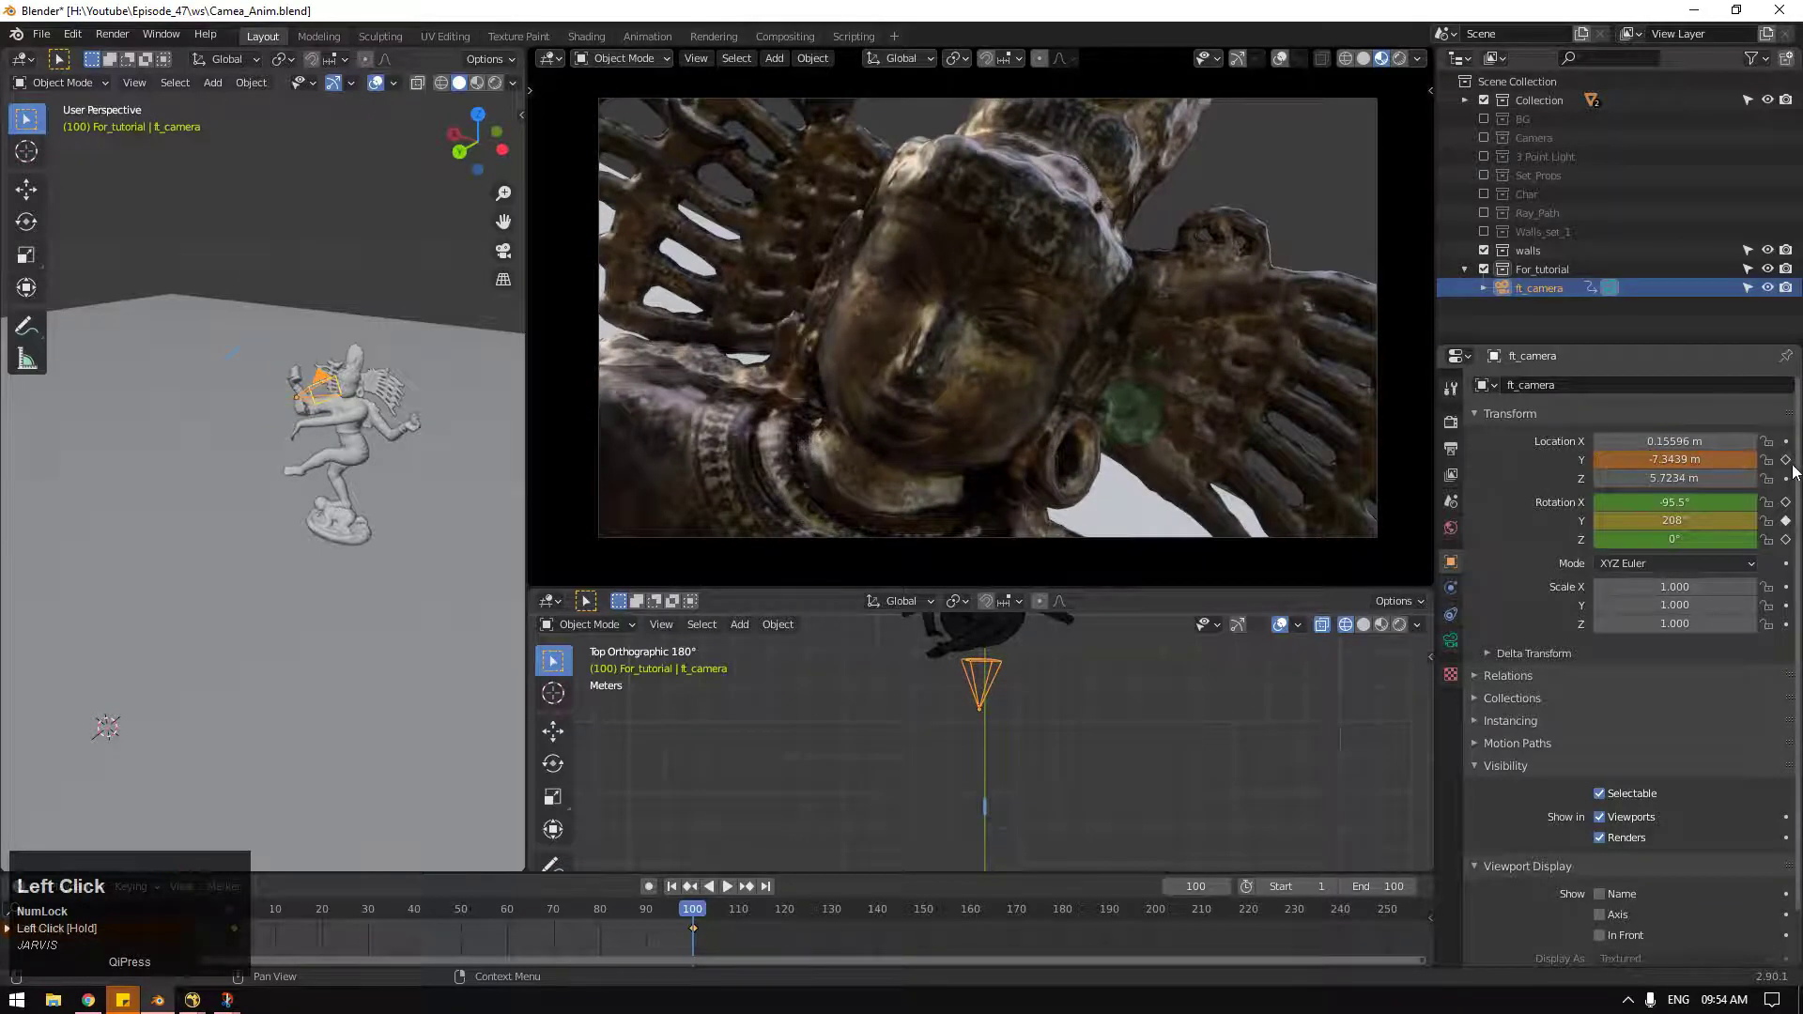
Step: Play the orbit to check the -90° X, 180° Y framing, then scrub and jump back to frame 1
left_click(674, 891)
key("space")
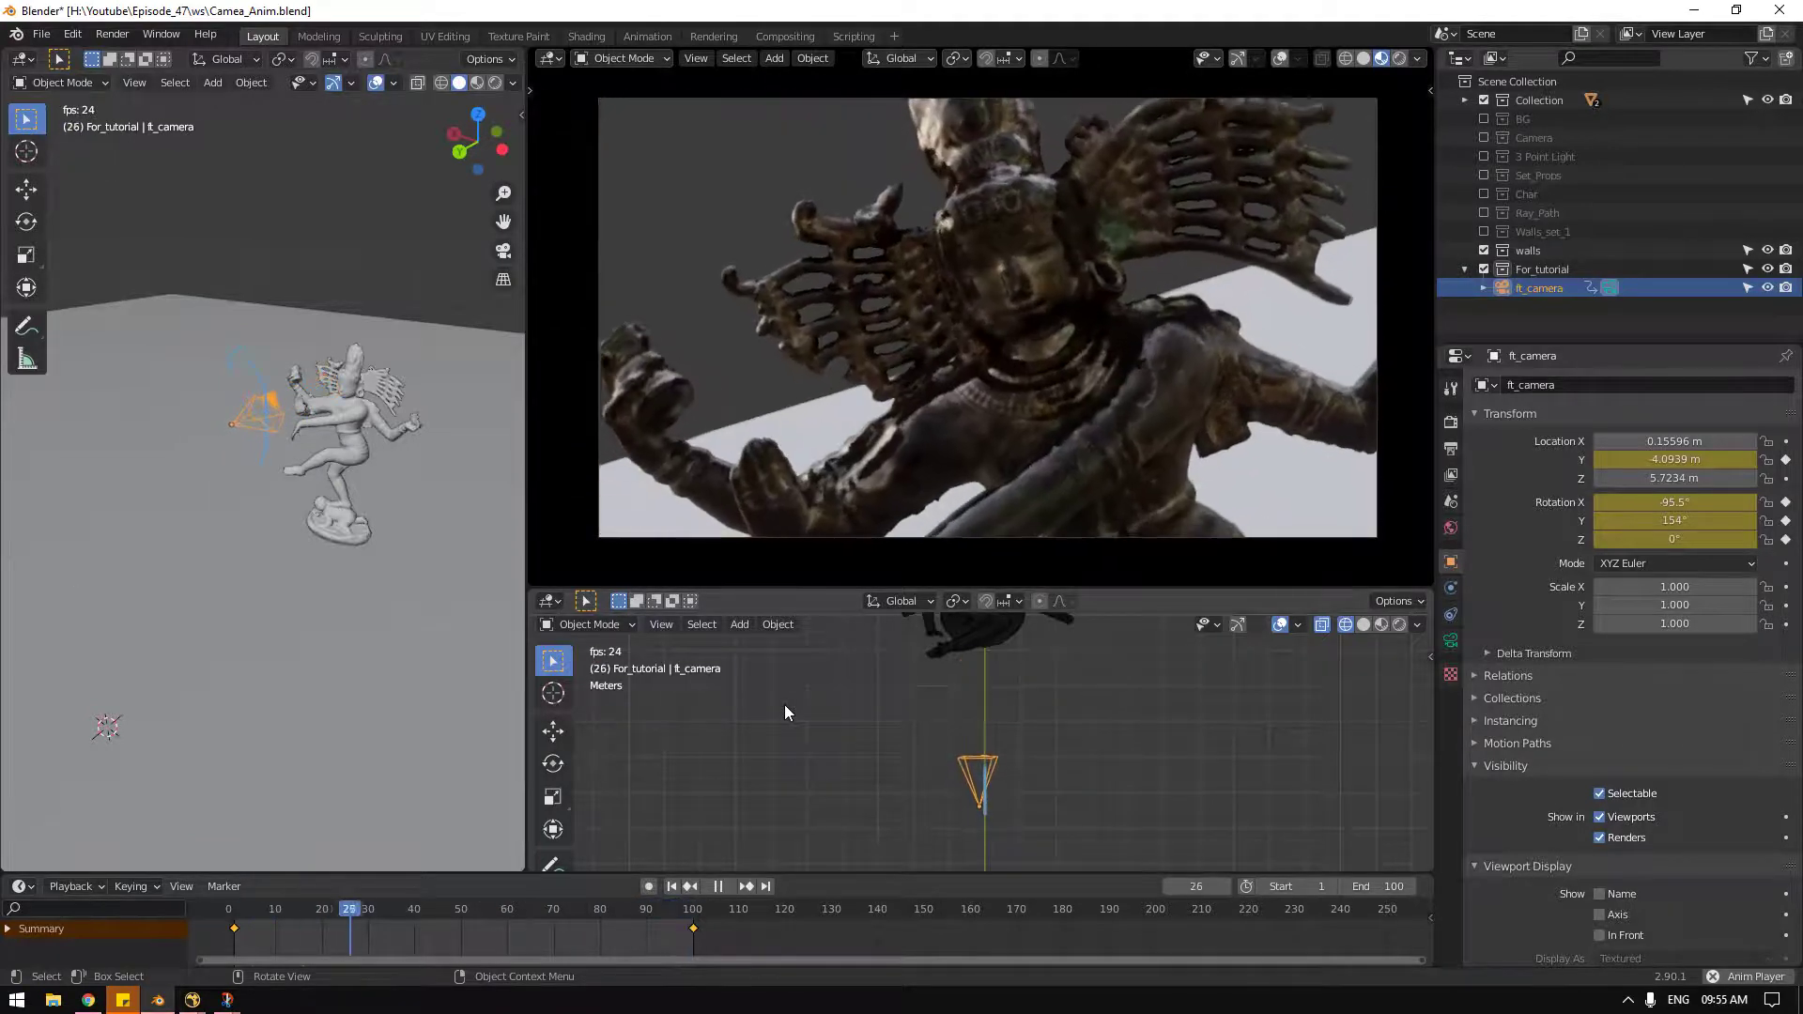
key("space")
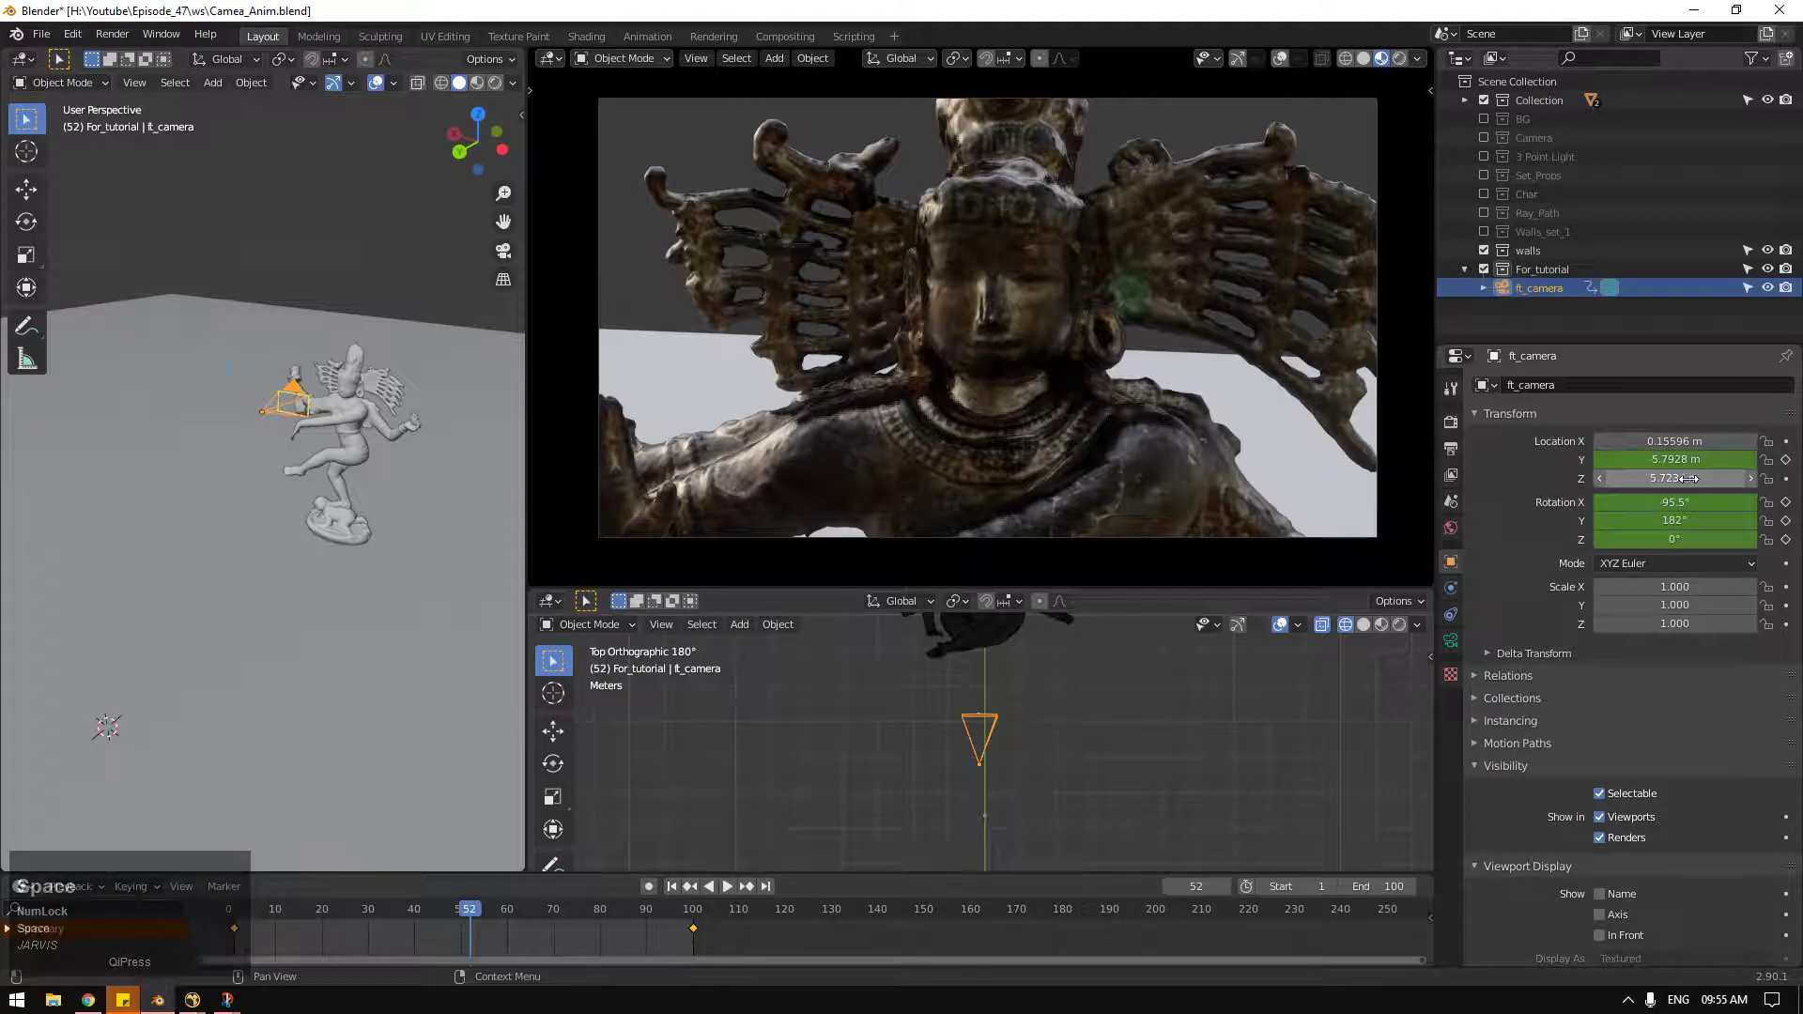
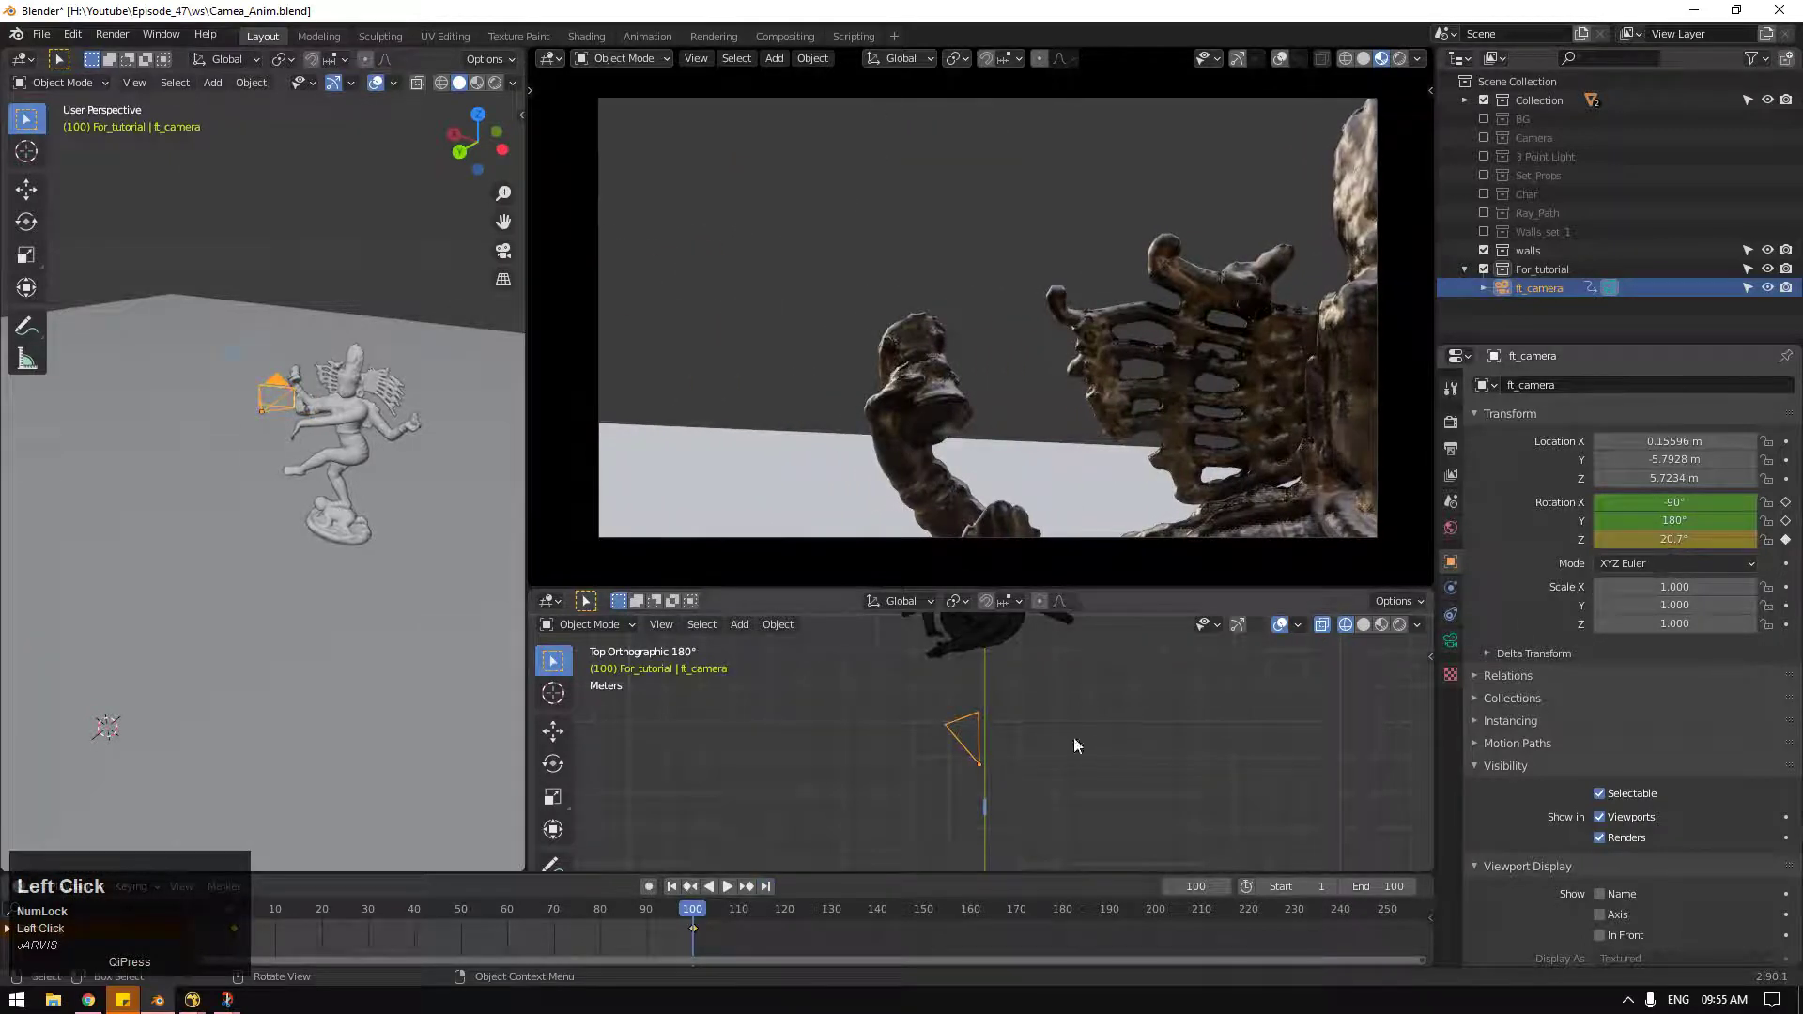
left_click_drag(691, 911, 678, 899)
left_click(678, 899)
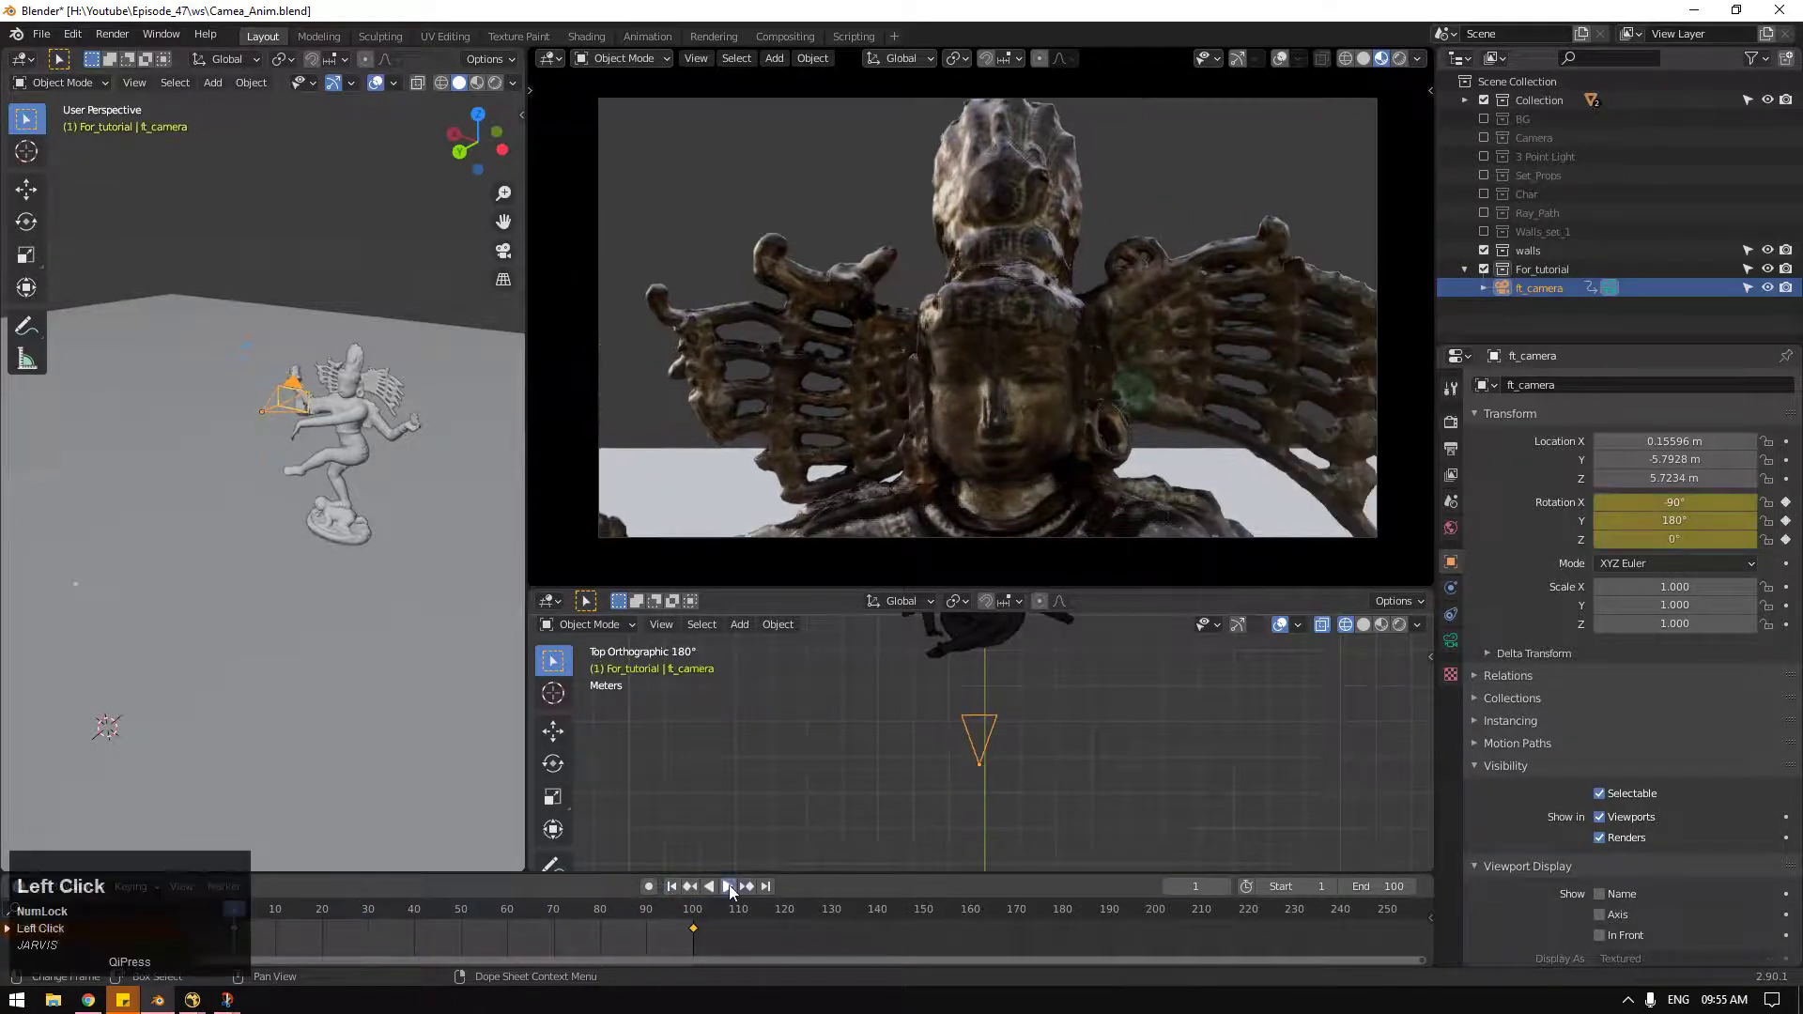
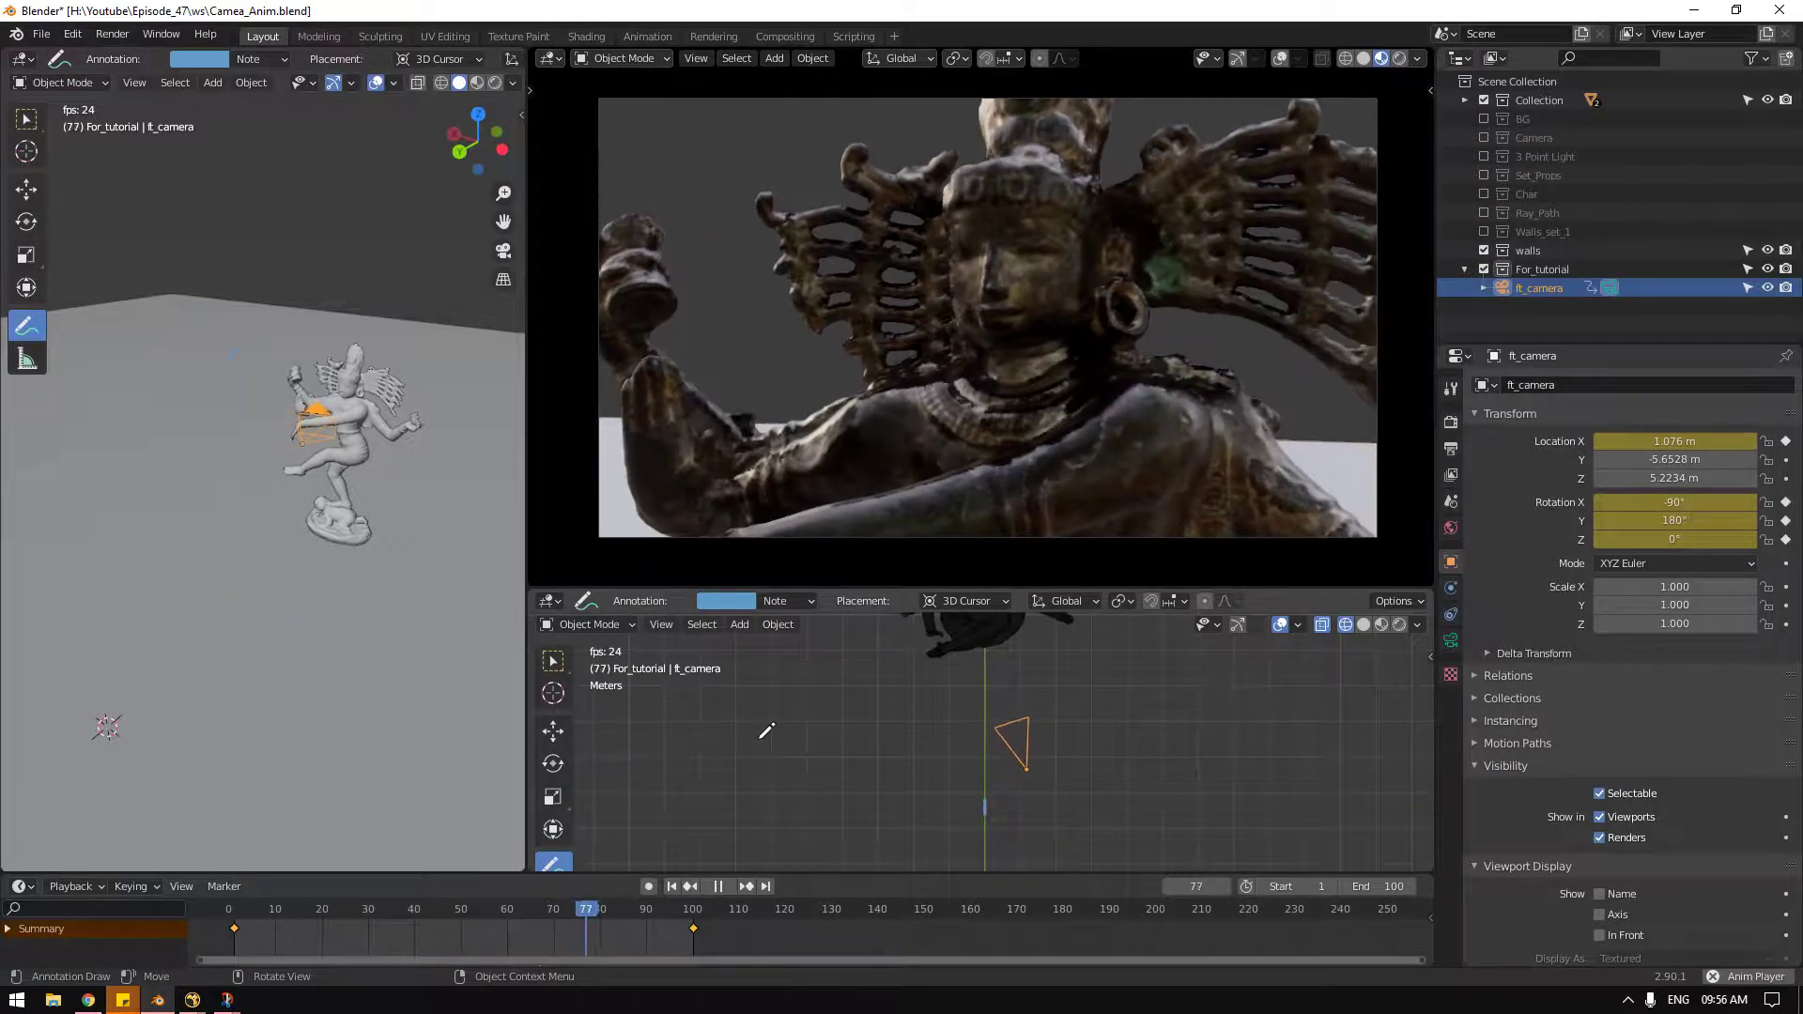
Step: Delete the Note annotation strokes from the layer popover and stop playback at frame 49
left_click(802, 613)
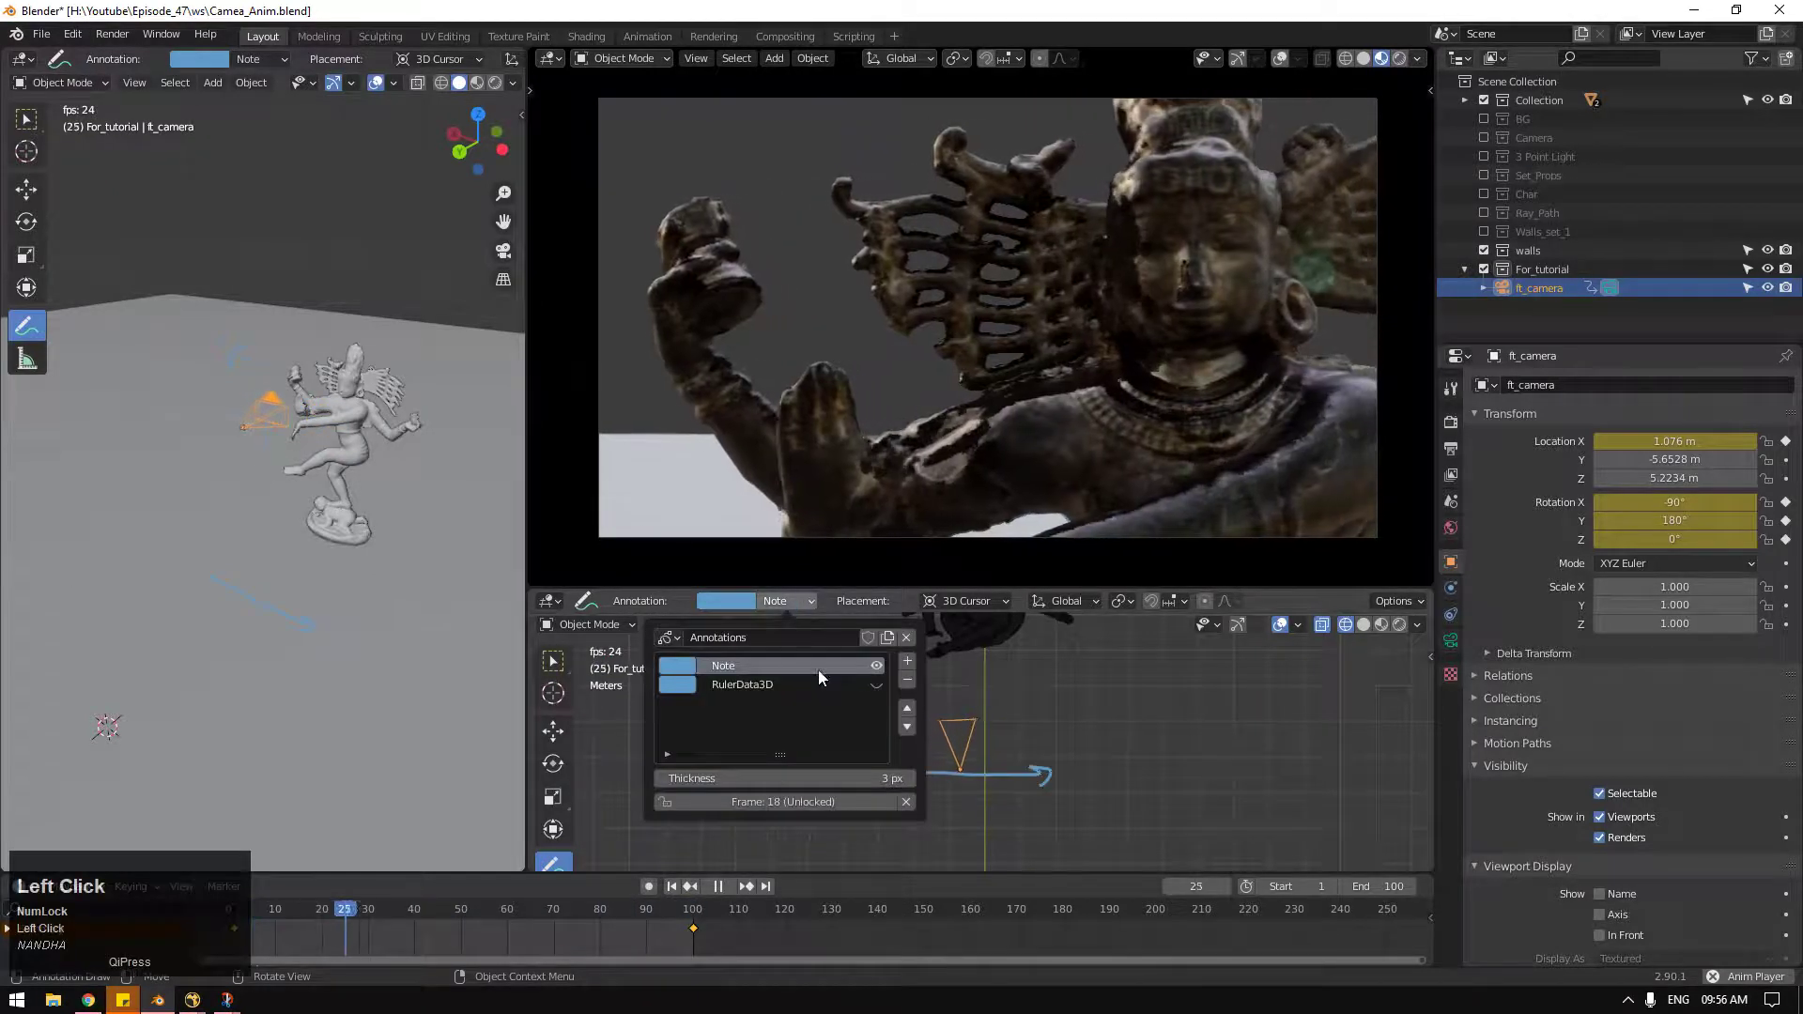
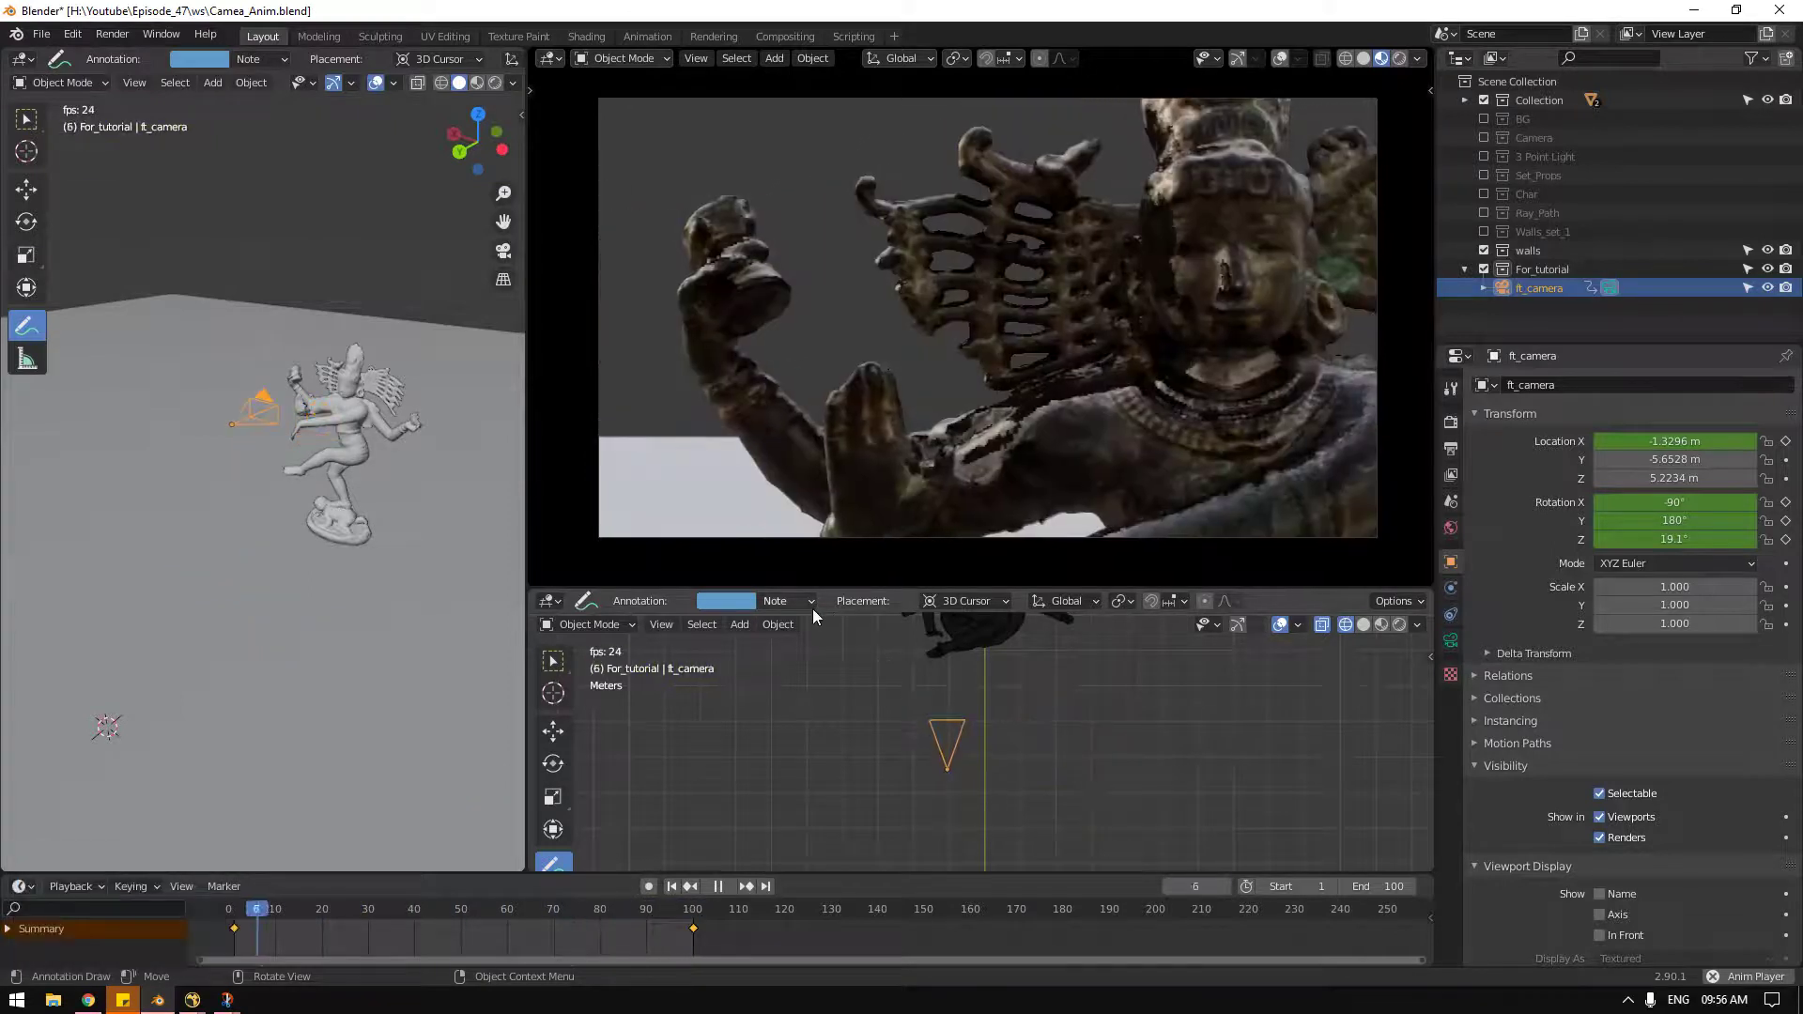
key("space")
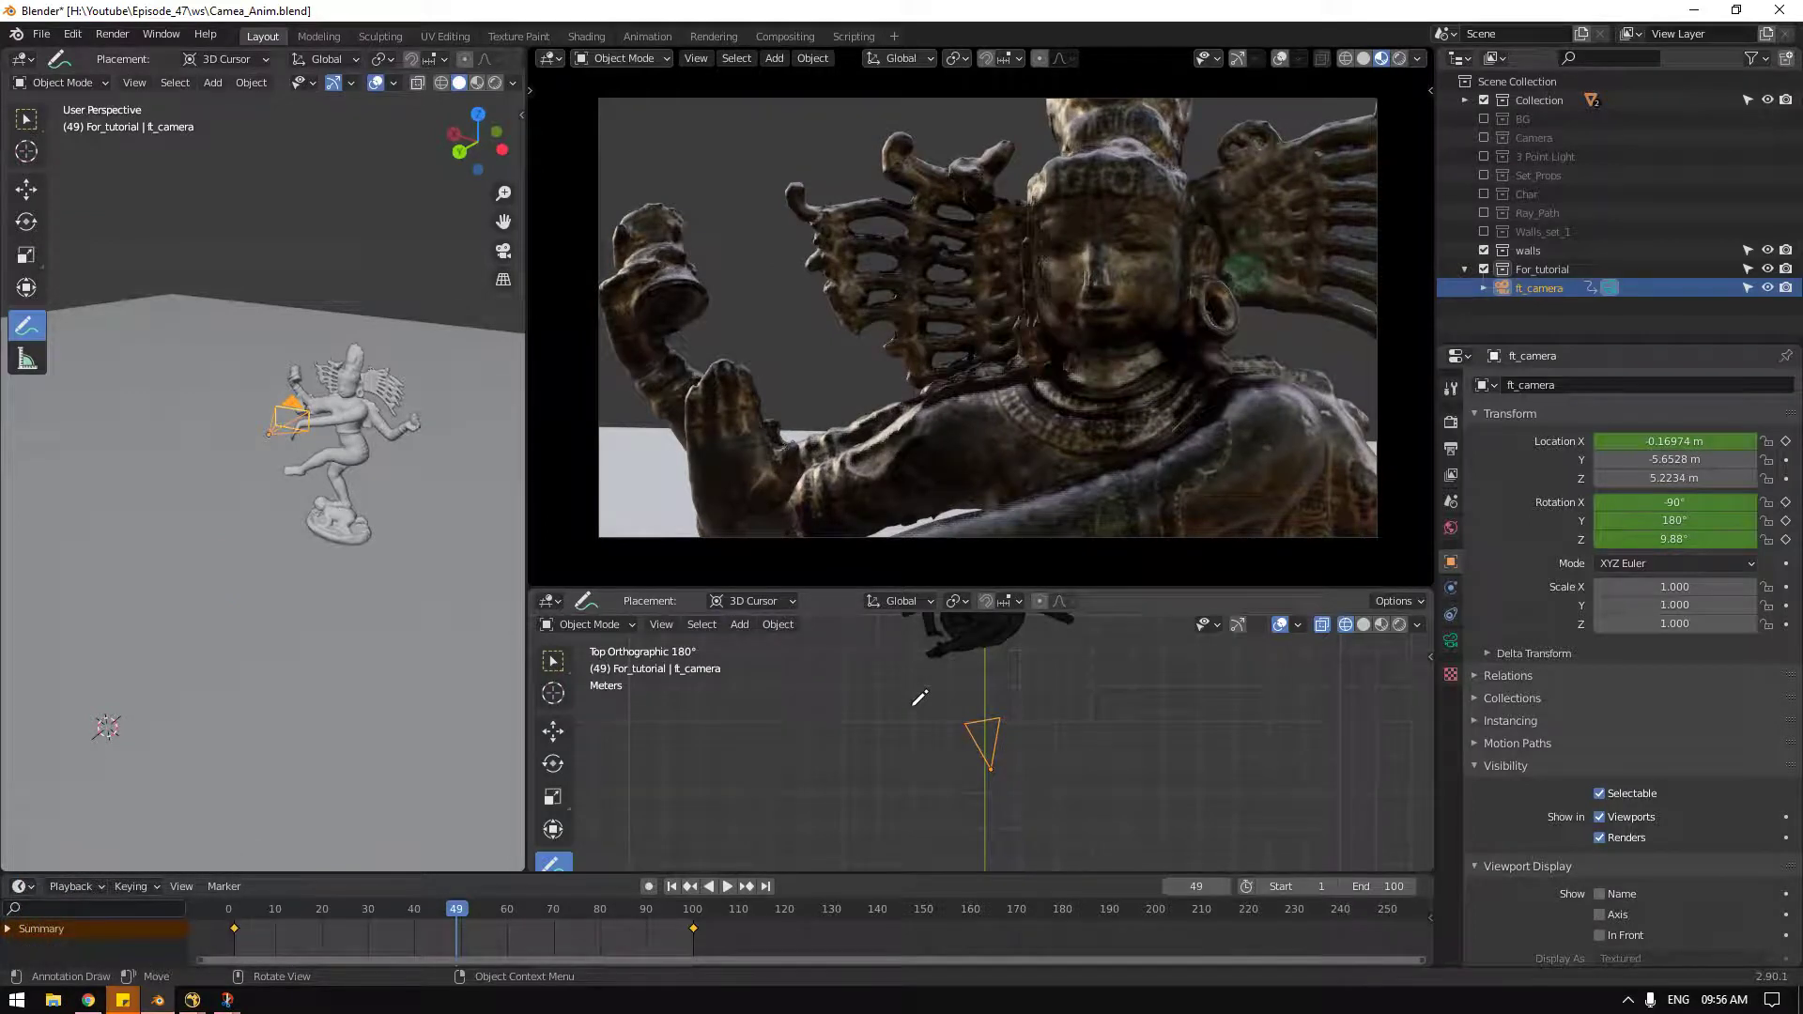